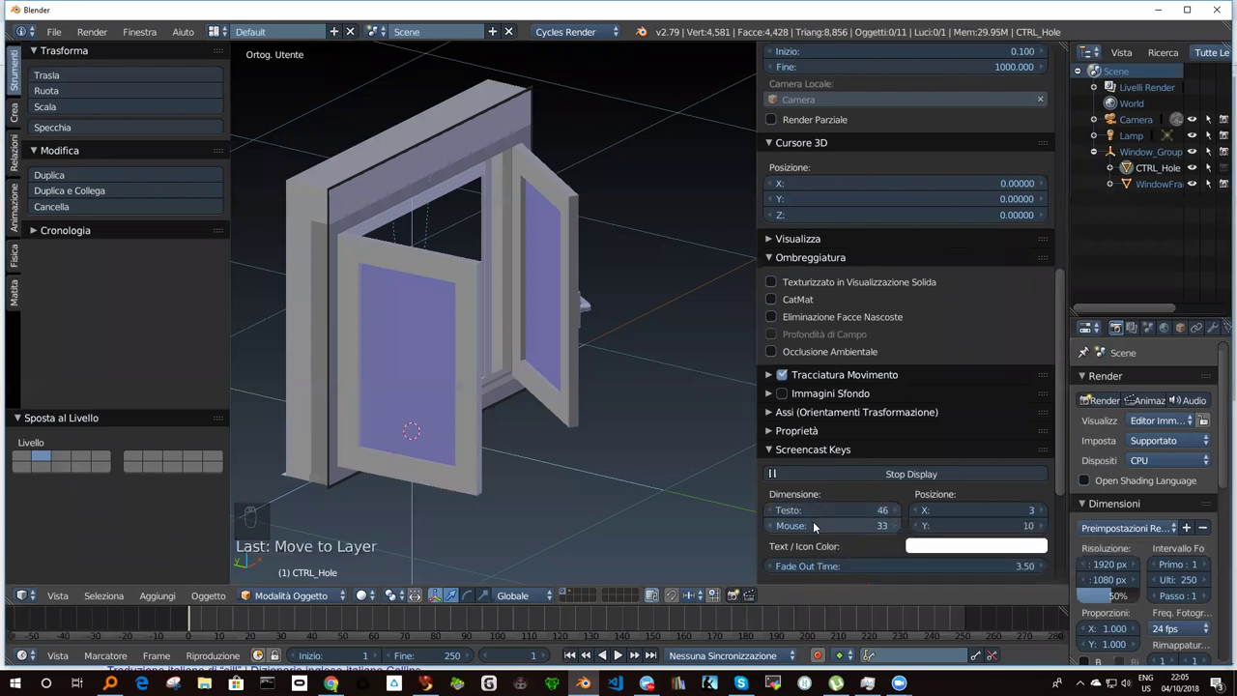
Orbit the view toward the layer buttons to show the CTRL_Hole helper box's layer.
drag(818, 525, 434, 457)
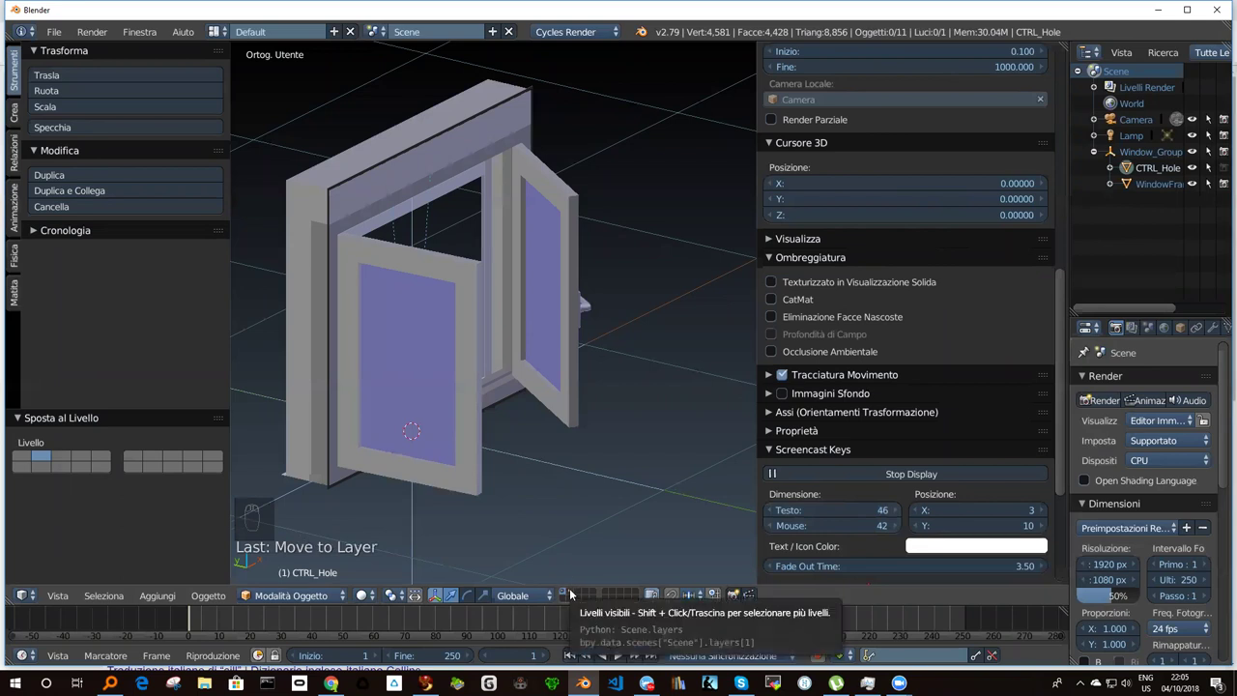
Show the layer containing only the CTRL_Hole box and orbit around it.
drag(576, 592, 576, 592)
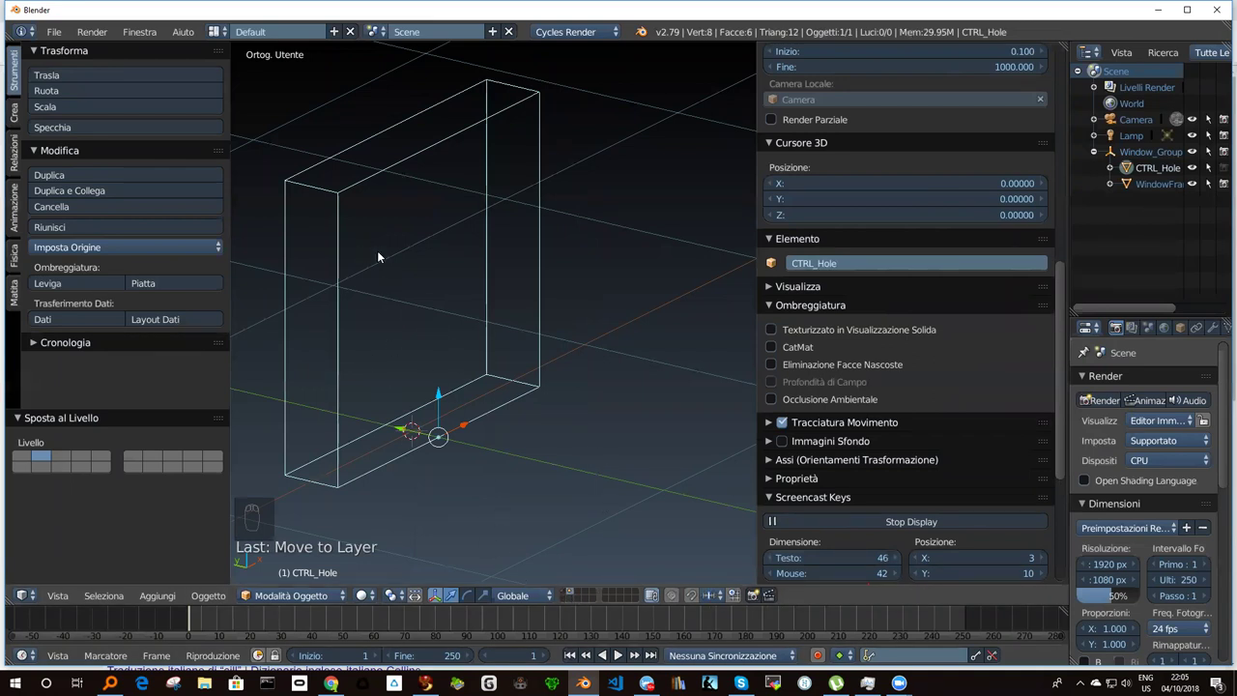
drag(343, 196, 374, 203)
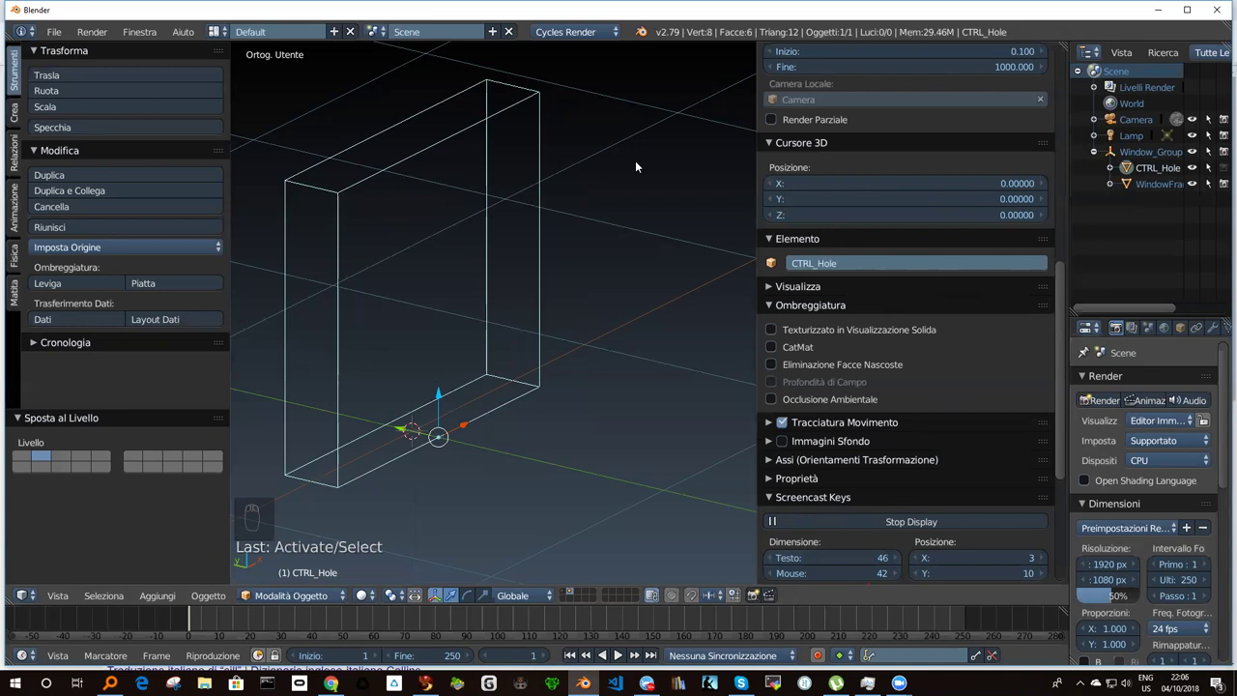
drag(1146, 178, 1152, 173)
drag(1152, 173, 593, 273)
Move the CTRL_Hole box to the first layer via the Move to Layer popup.
key(m)
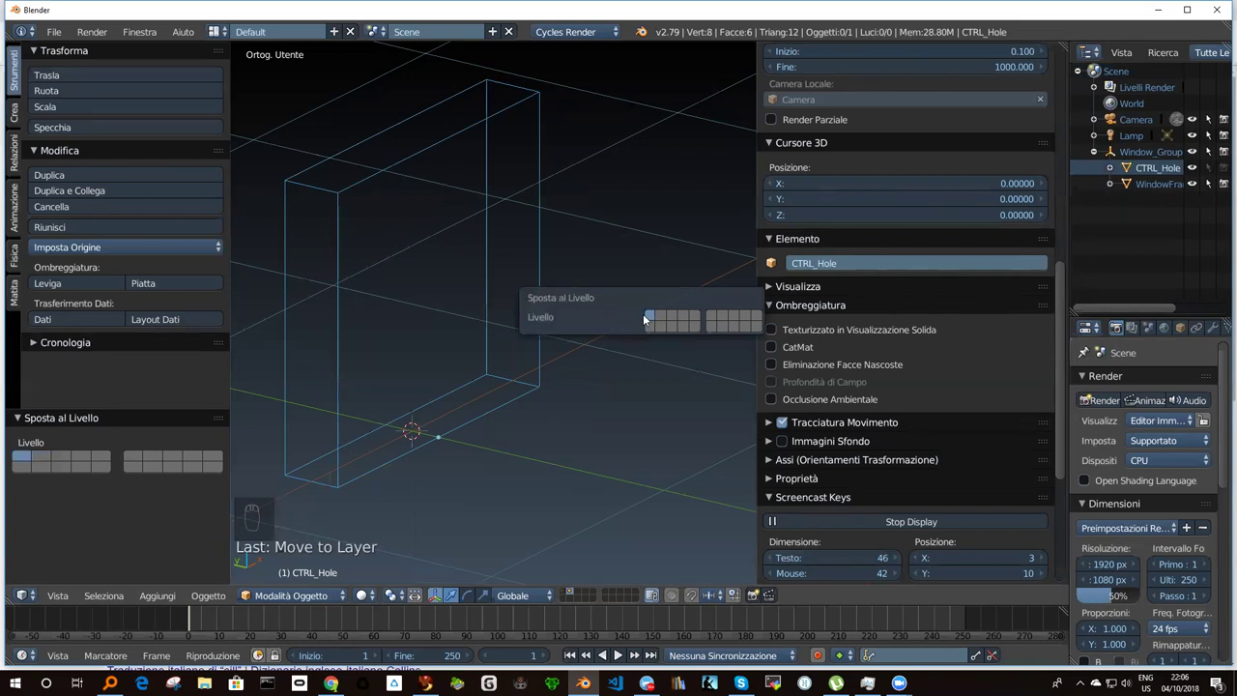
drag(566, 592, 462, 358)
drag(344, 193, 591, 385)
key(m)
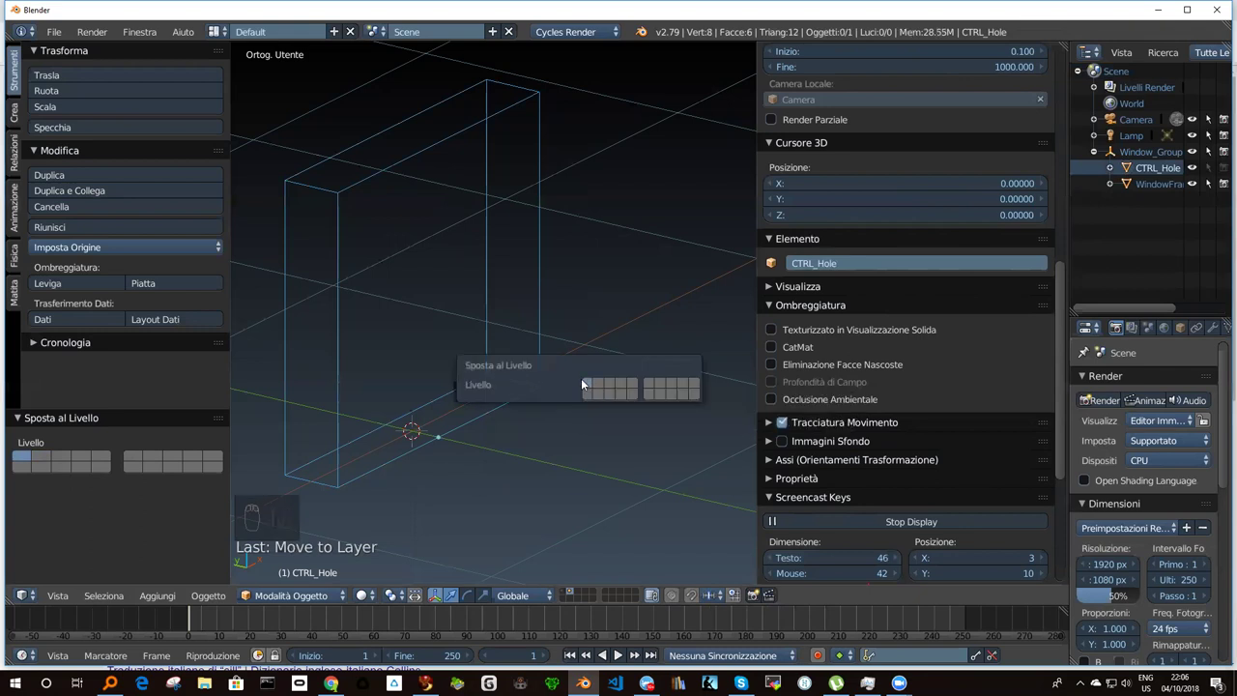
Switch the view back to layer 1 so the window is visible again.
drag(465, 323, 562, 594)
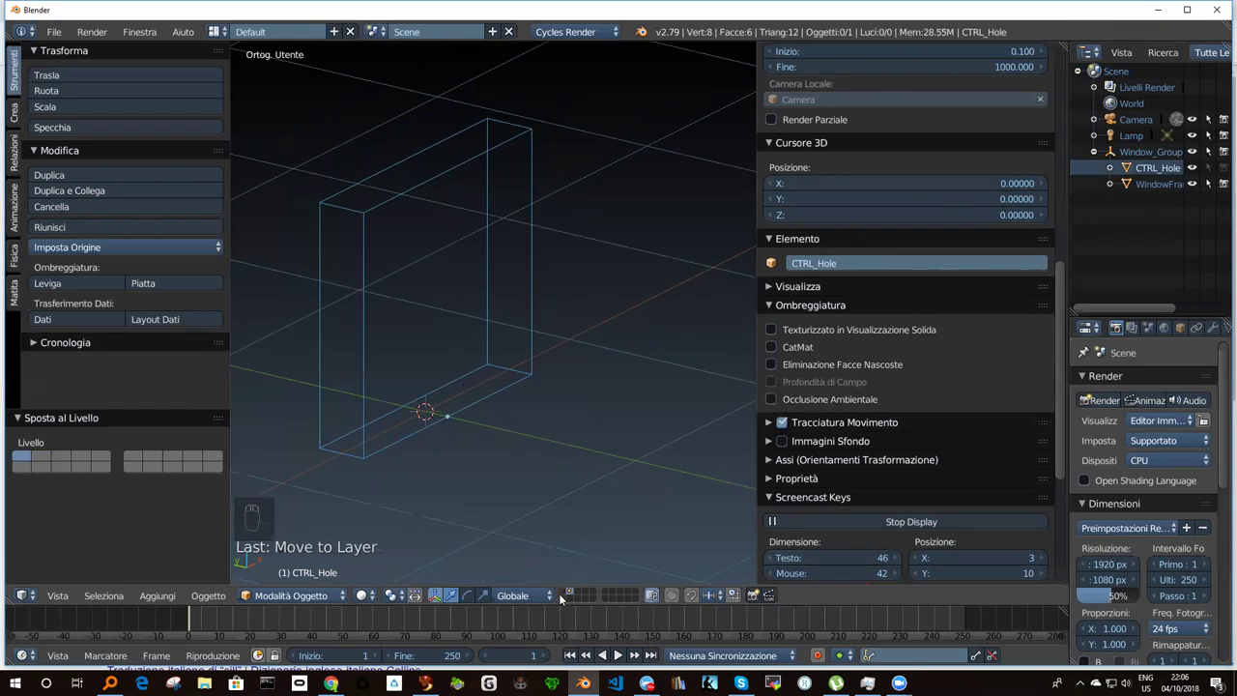
drag(565, 591, 455, 248)
drag(420, 238, 455, 258)
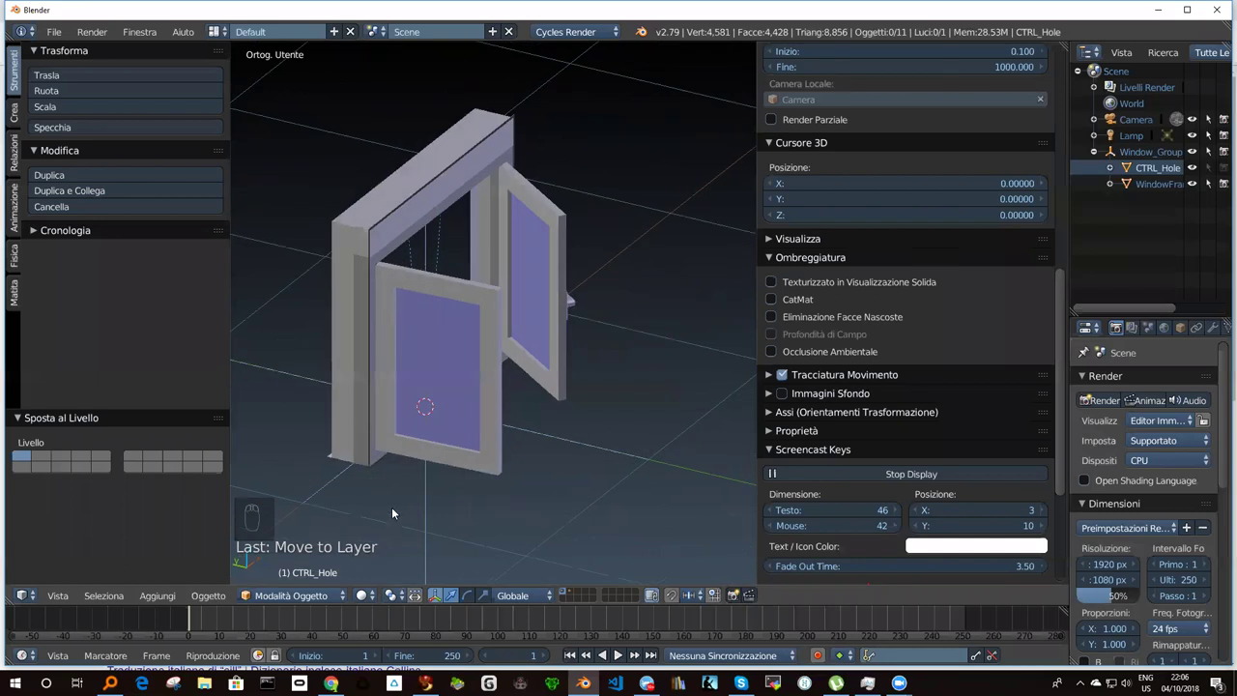
drag(425, 345, 366, 359)
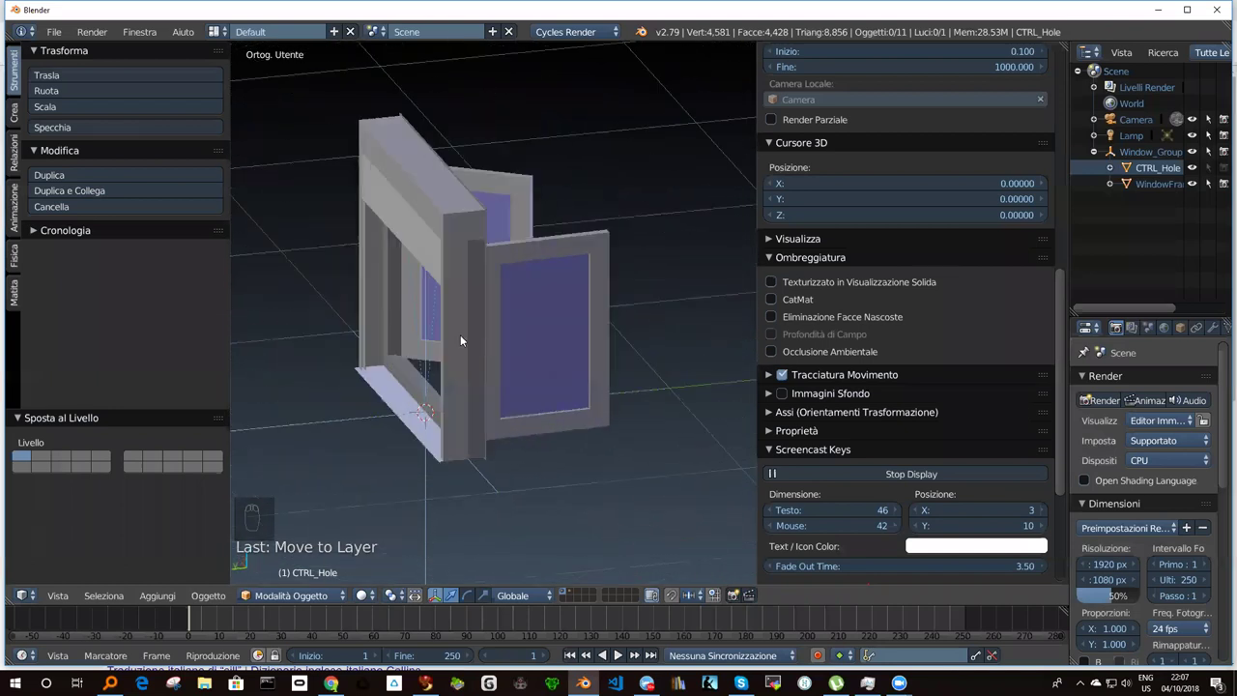
drag(357, 334, 346, 328)
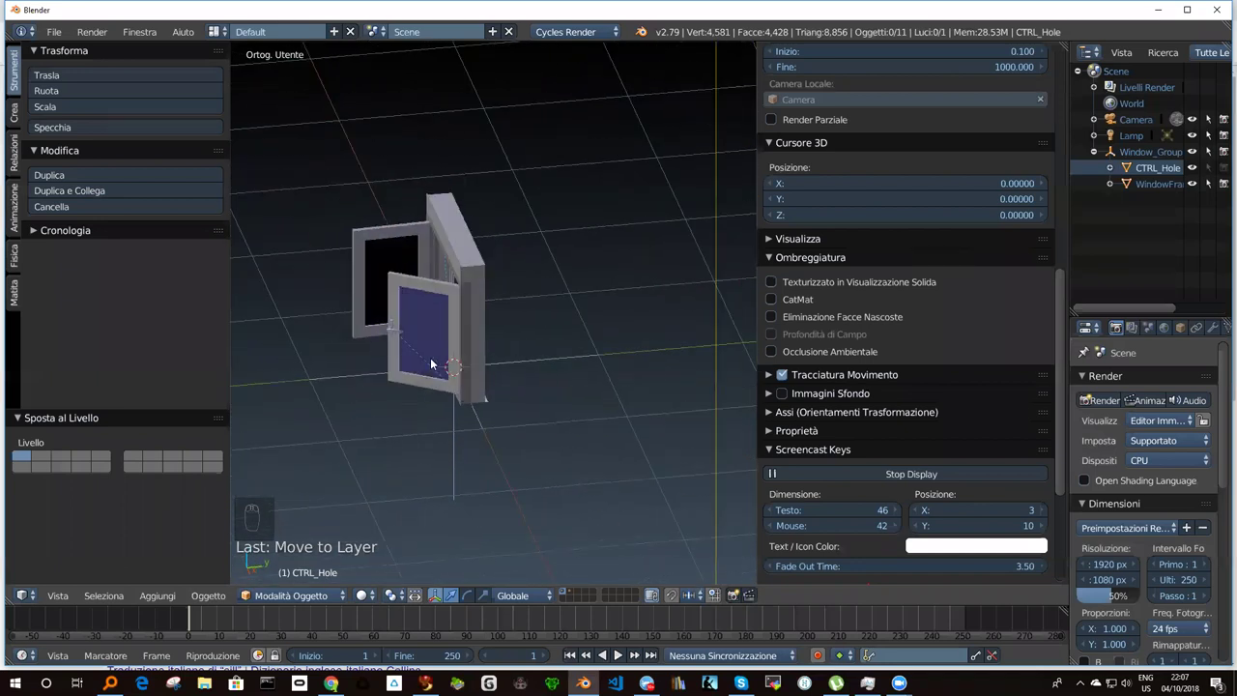
drag(532, 315, 374, 558)
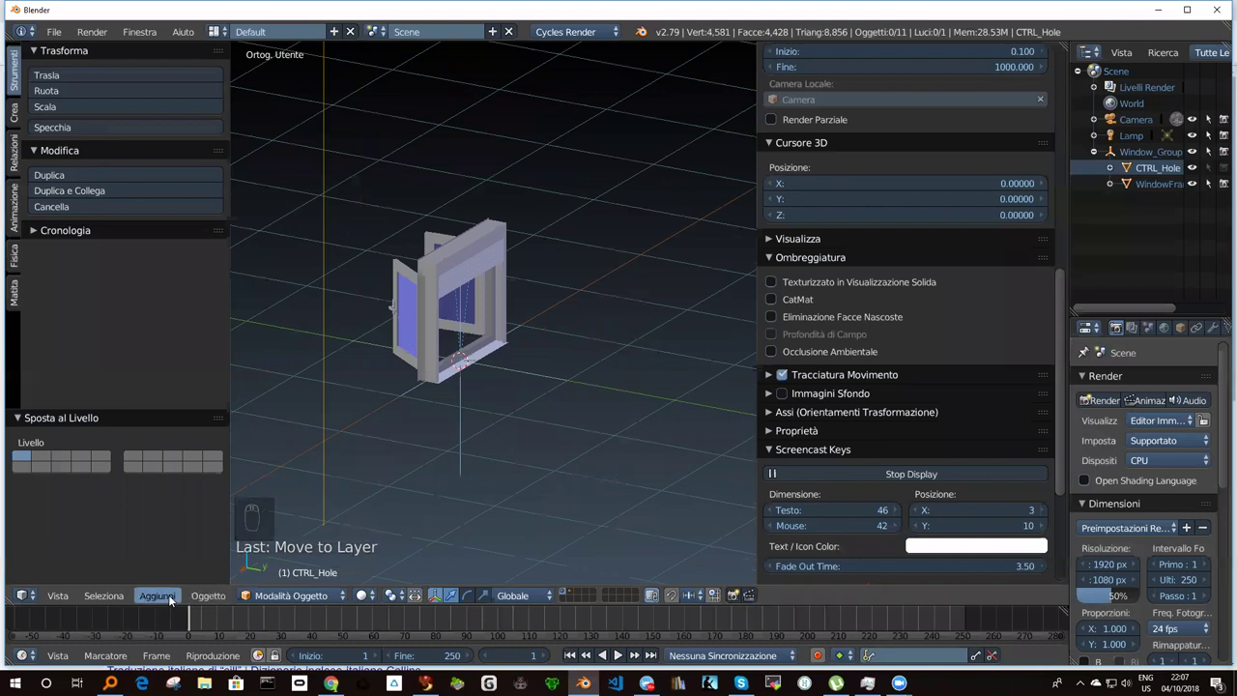
drag(174, 598, 193, 595)
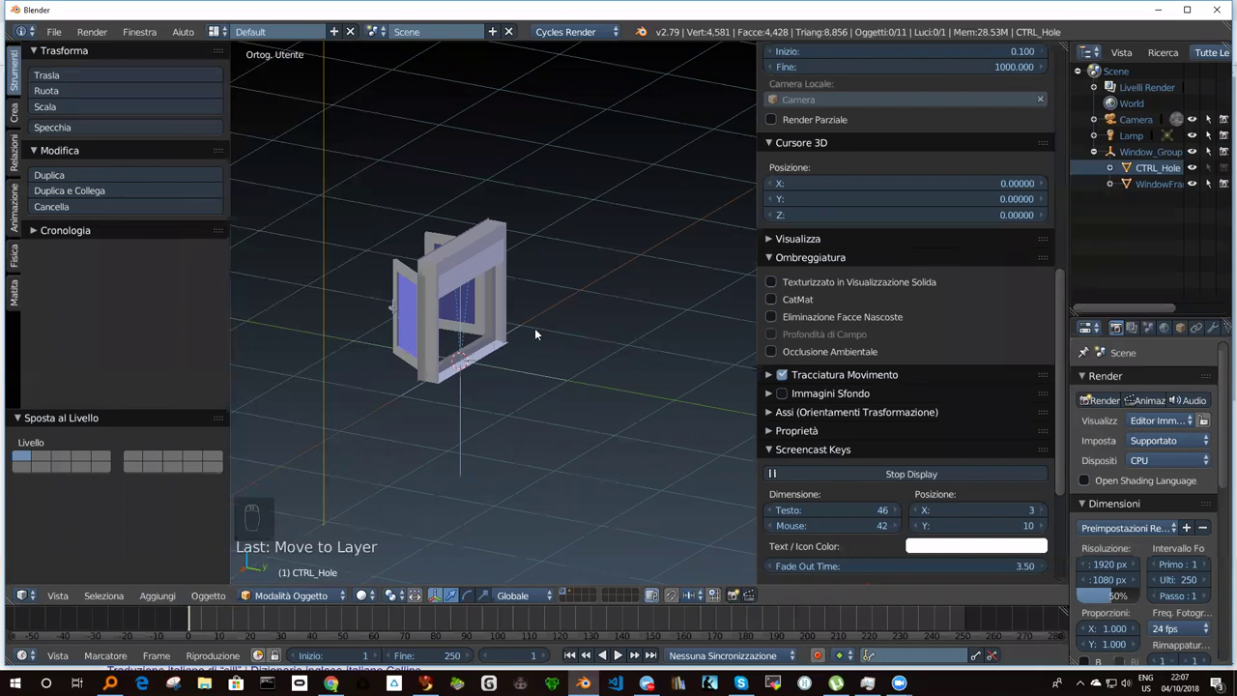
drag(541, 327, 586, 379)
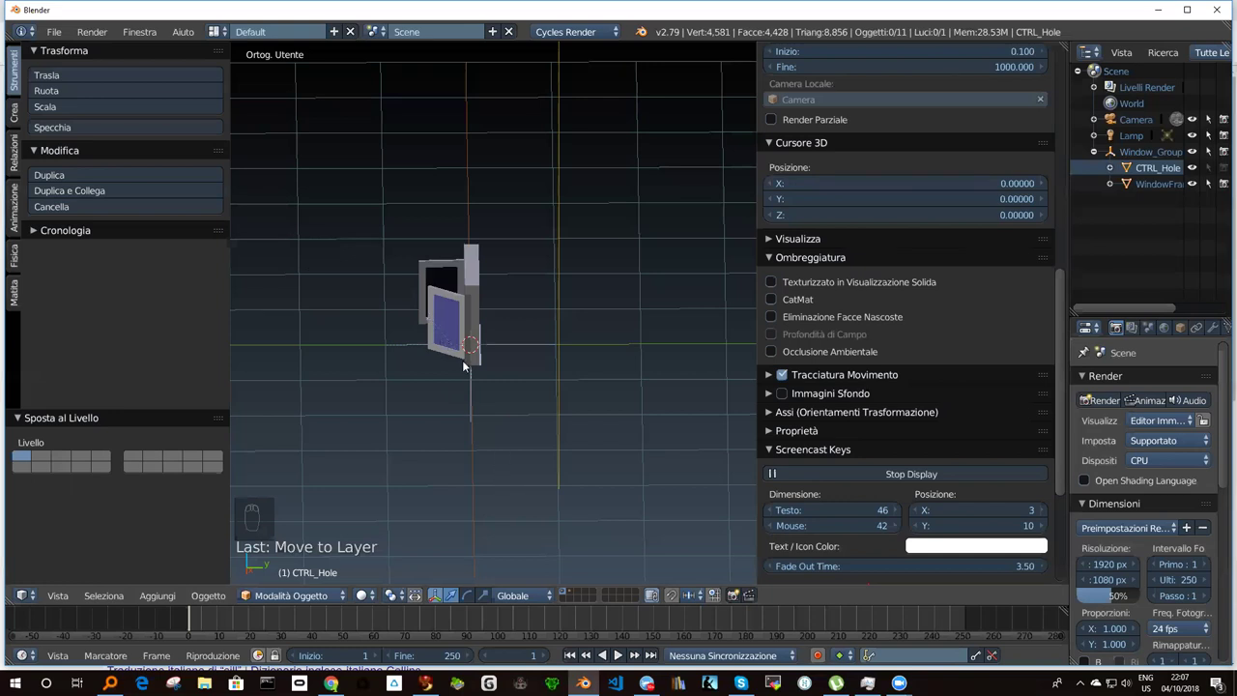
middle_click(481, 316)
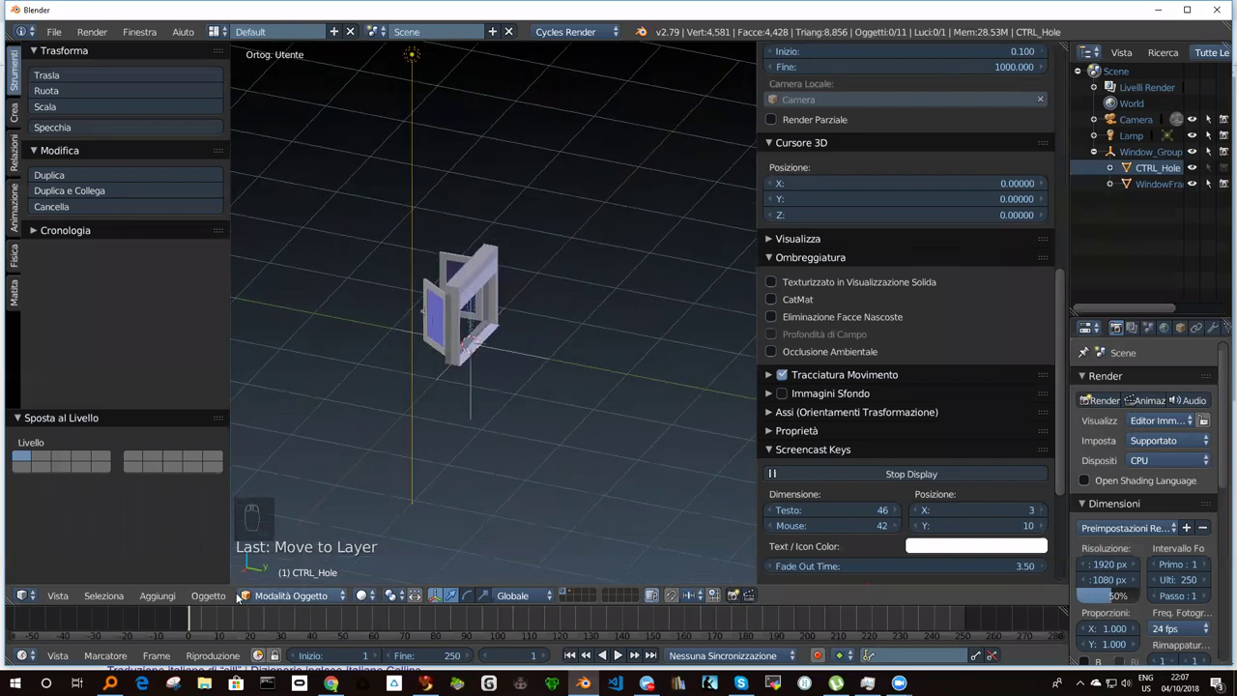
click(168, 606)
Show the Create tab and scroll to the Archimesh panel.
click(173, 596)
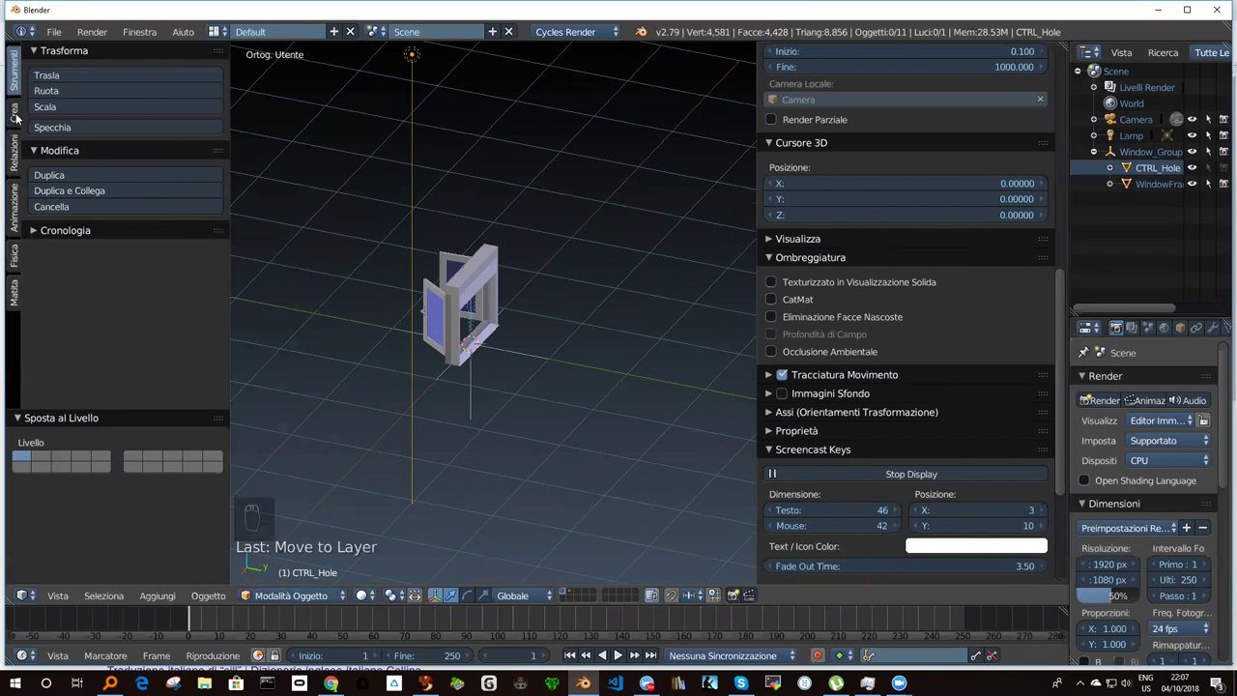
drag(22, 117, 21, 114)
drag(223, 135, 161, 212)
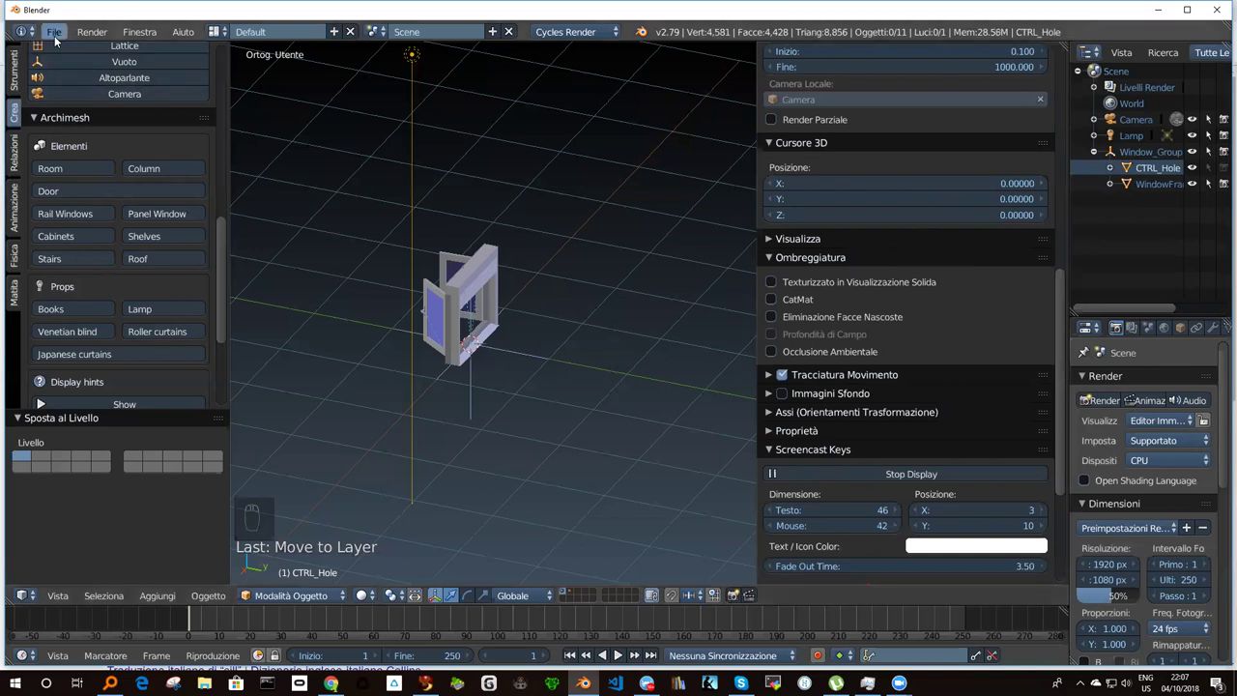
drag(61, 40, 81, 59)
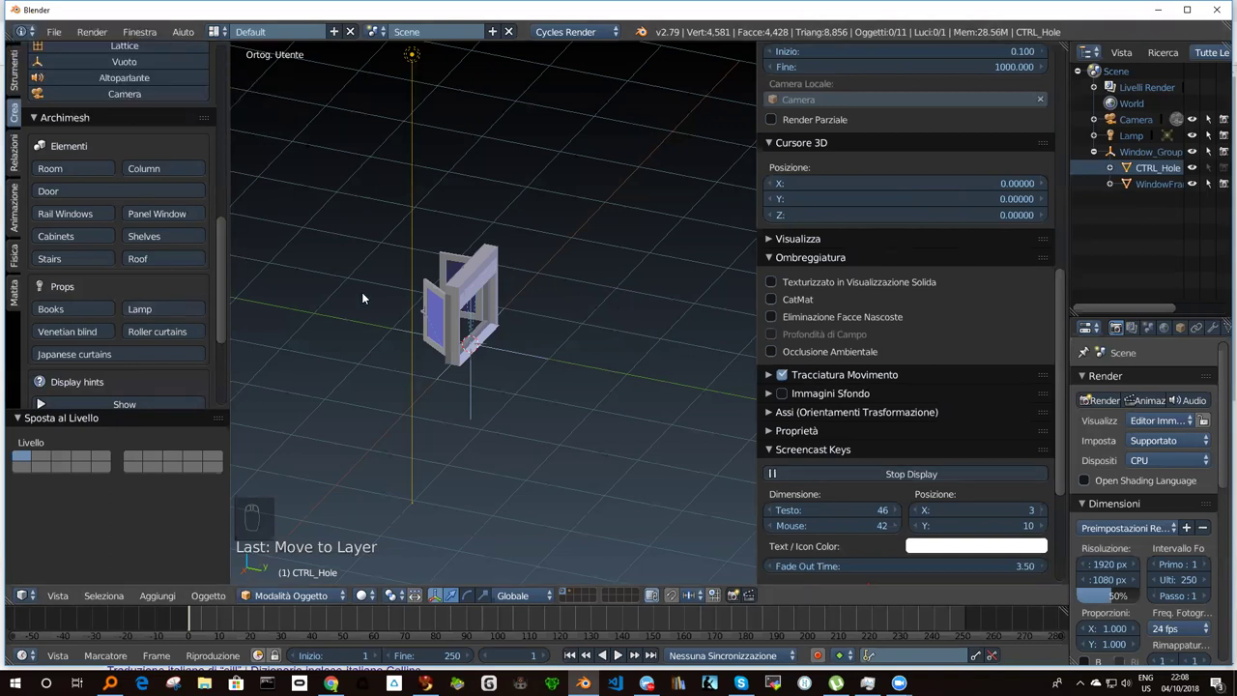
Select the window's blind rails and then every object in the scene.
drag(367, 278, 471, 301)
key(Escape)
right_click(463, 322)
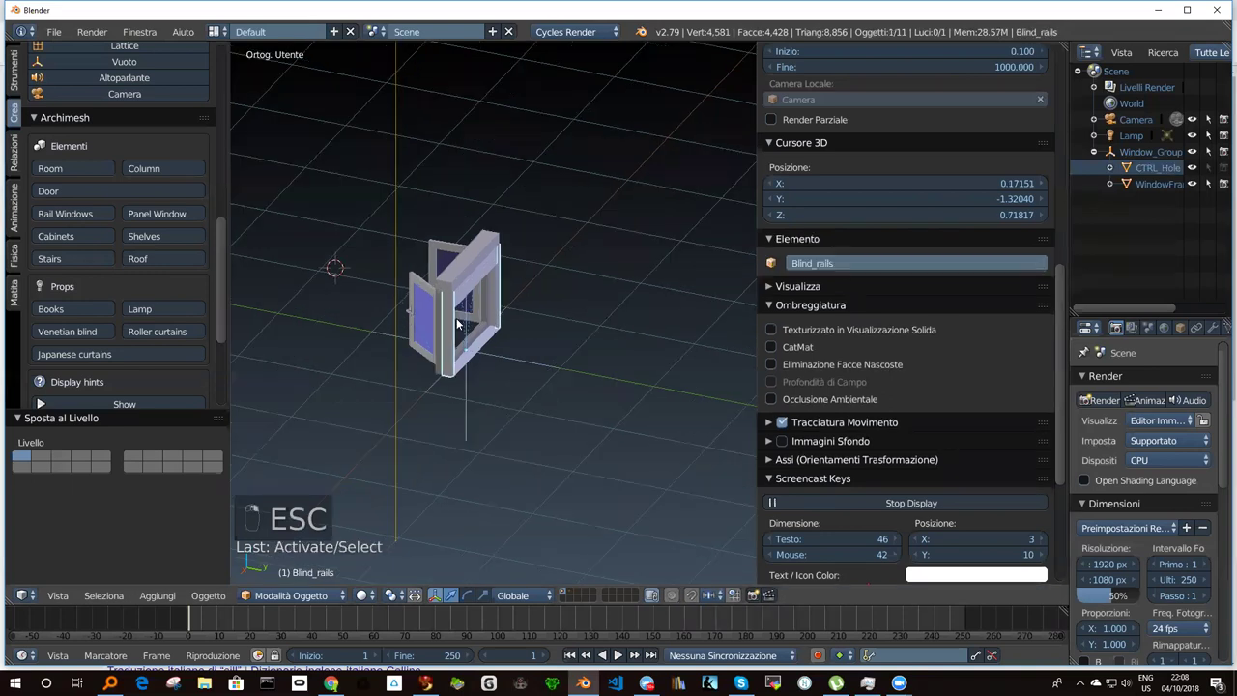
key(a)
key(a)
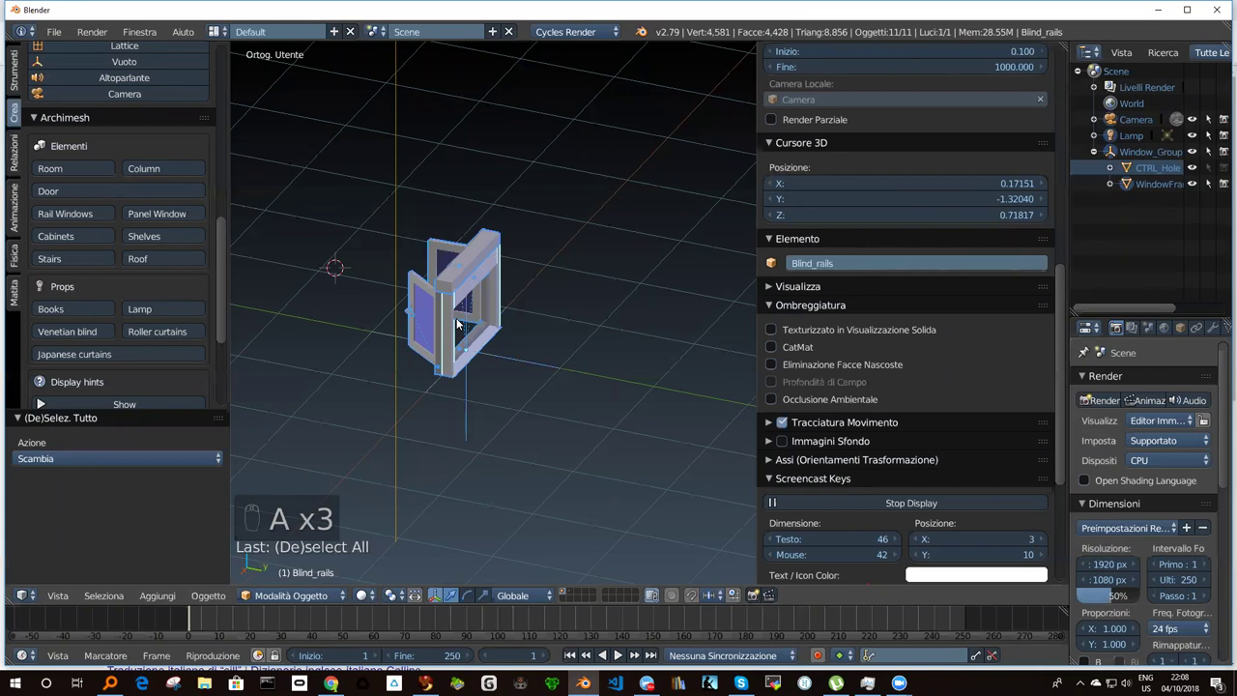
Delete all the window objects and add an Archimesh cabinet in their place.
key(x)
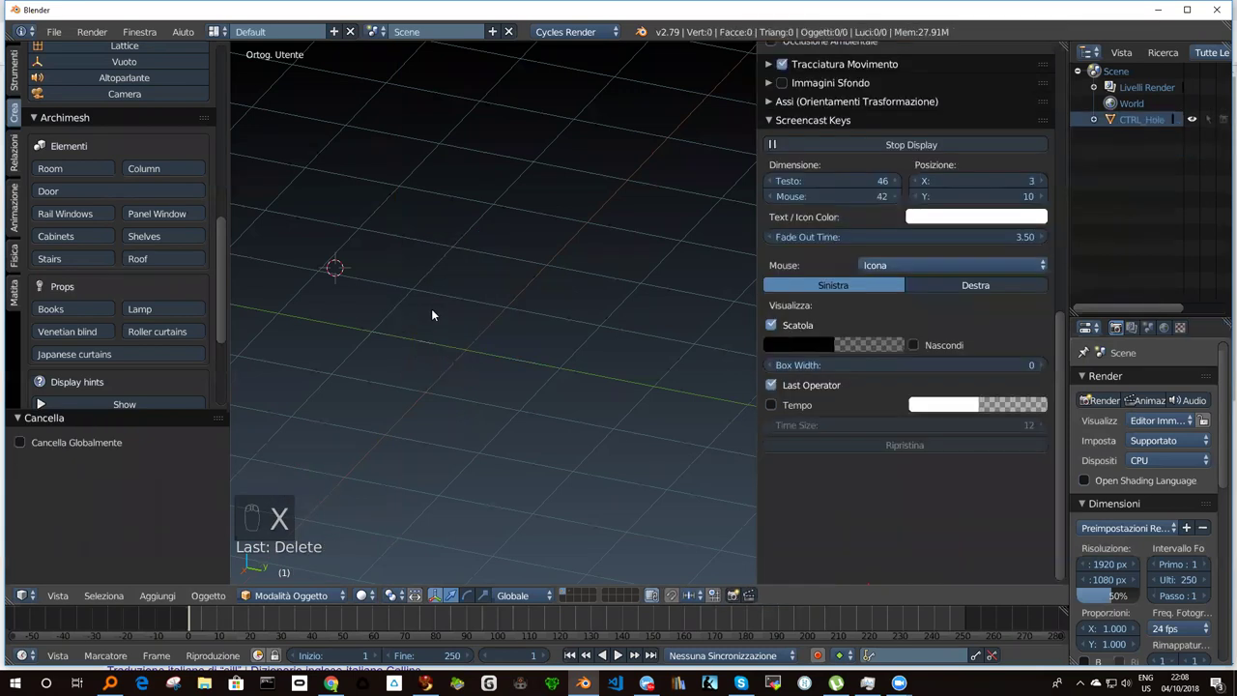
drag(440, 351, 481, 339)
drag(481, 339, 495, 329)
drag(495, 329, 351, 448)
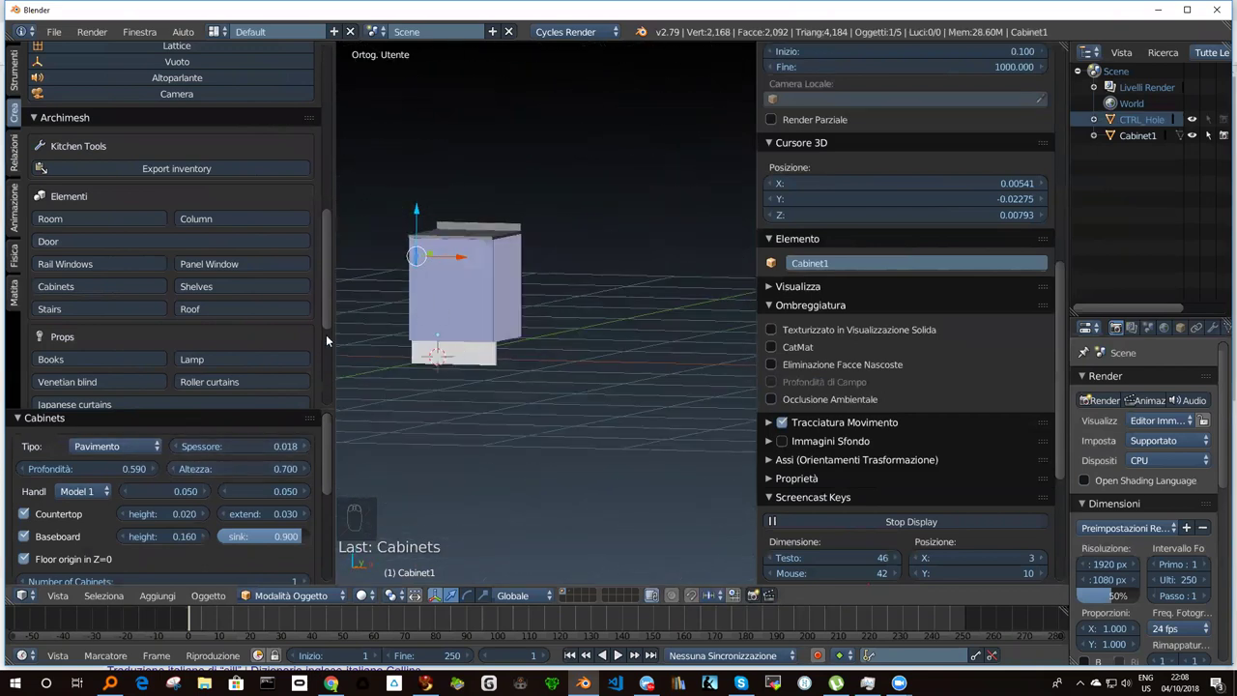
Zoom out and adjust the view to see the whole cabinet with countertop and baseboard.
drag(1062, 433, 873, 156)
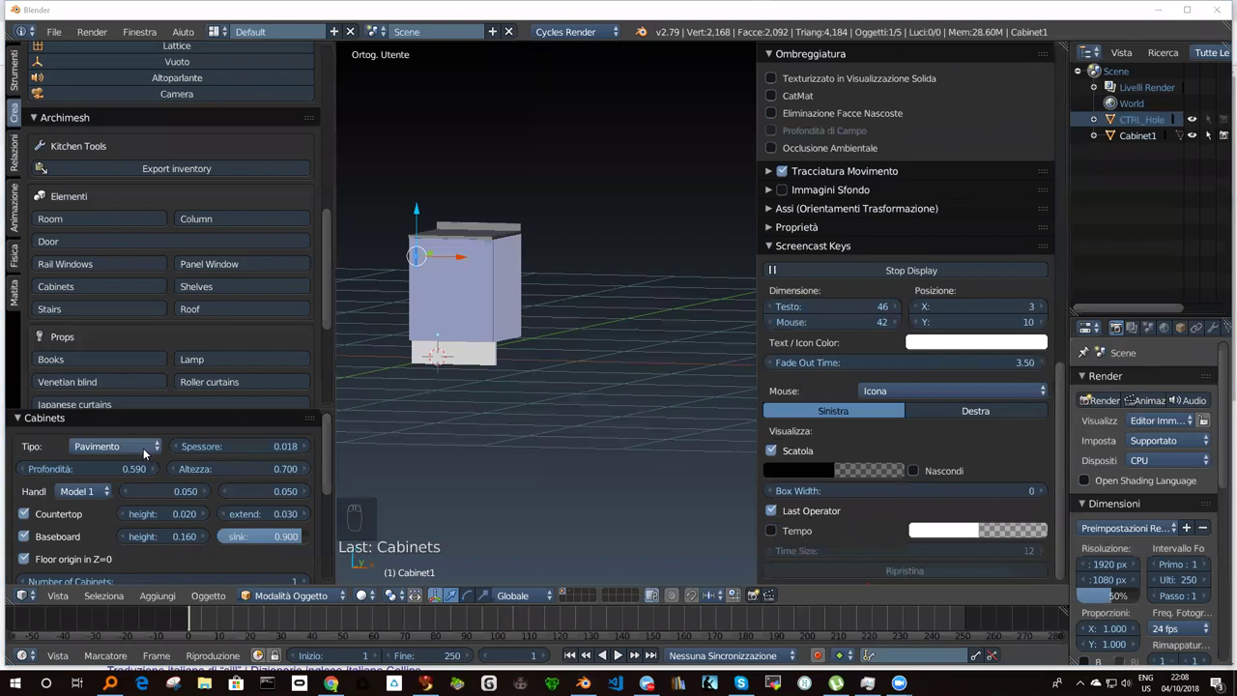
drag(159, 450, 158, 449)
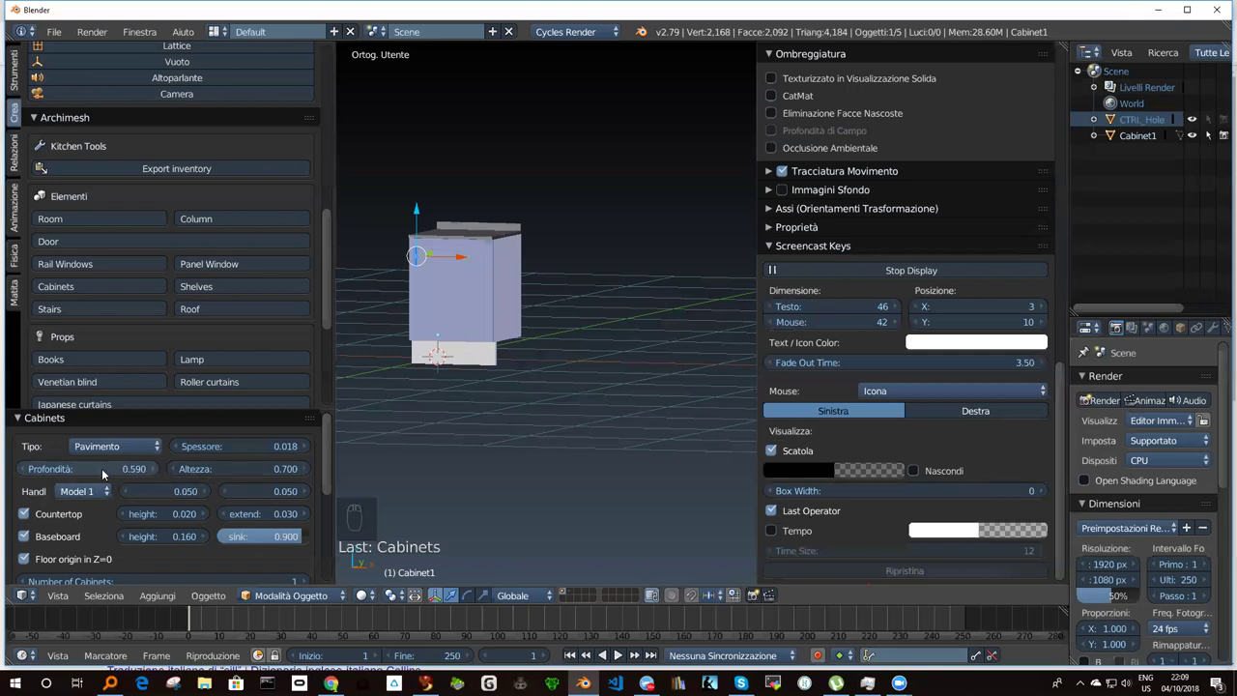
drag(89, 468, 95, 468)
drag(208, 468, 203, 471)
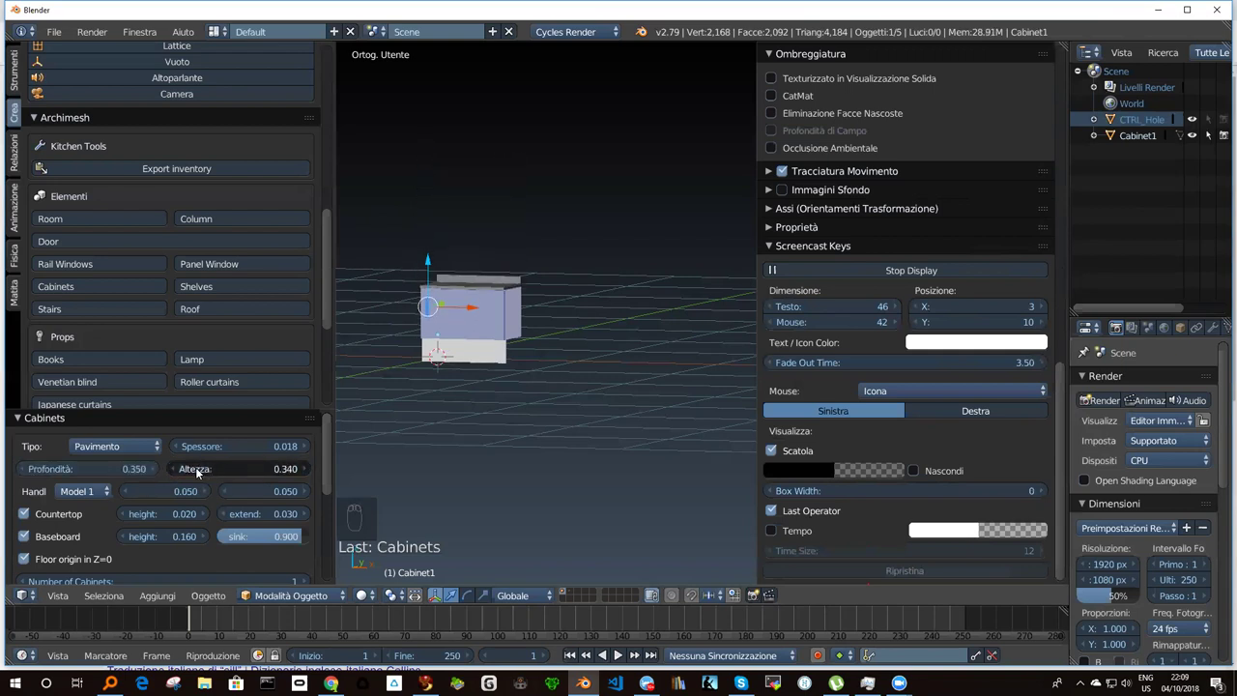
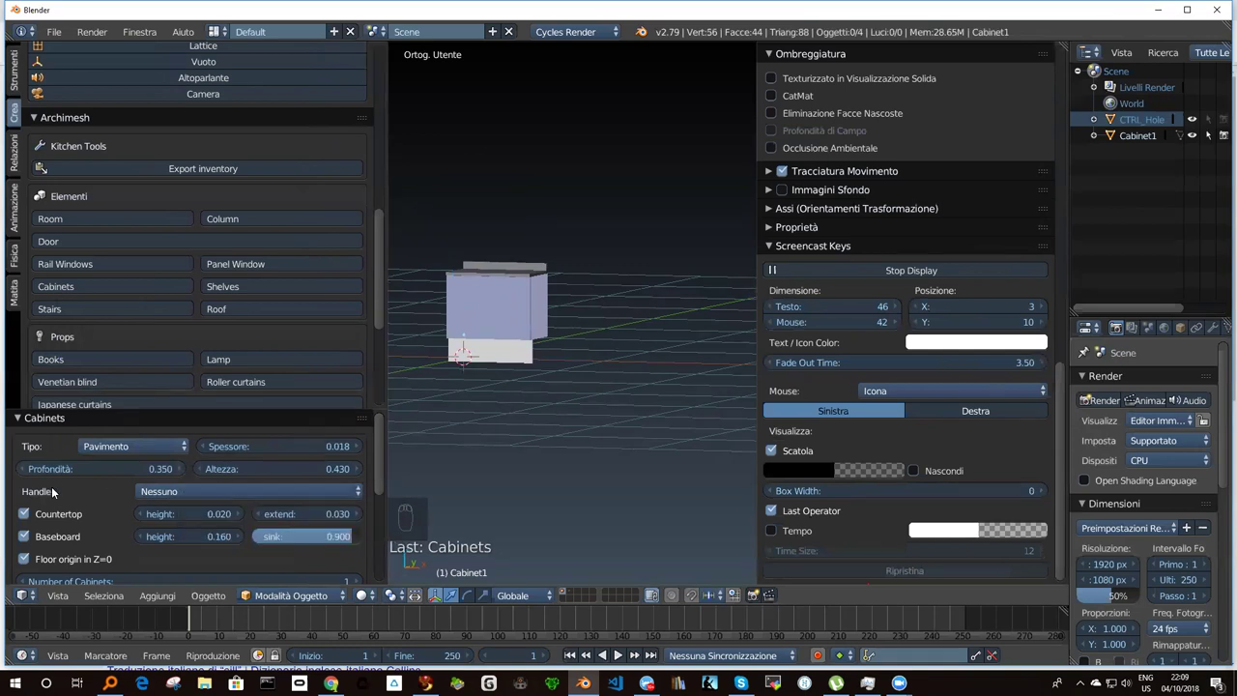
Zoom in on the cabinet's door handle, orbit around it and select it.
drag(170, 497, 475, 361)
drag(475, 361, 622, 387)
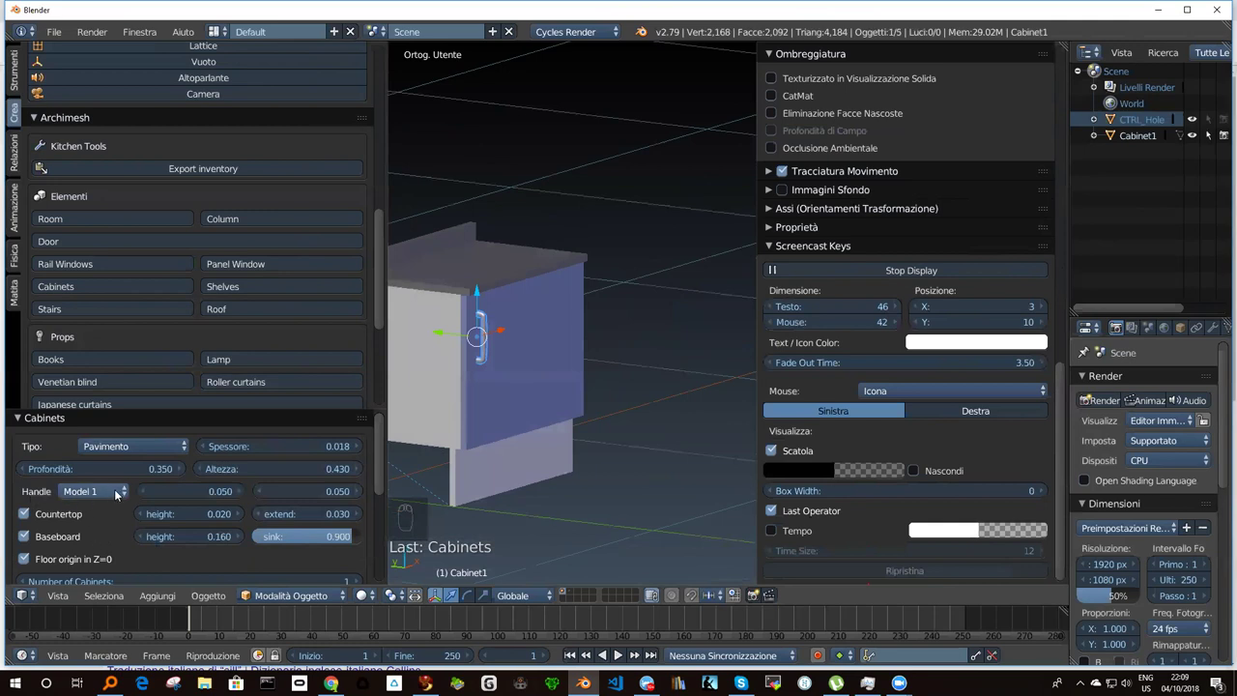
drag(189, 498, 194, 513)
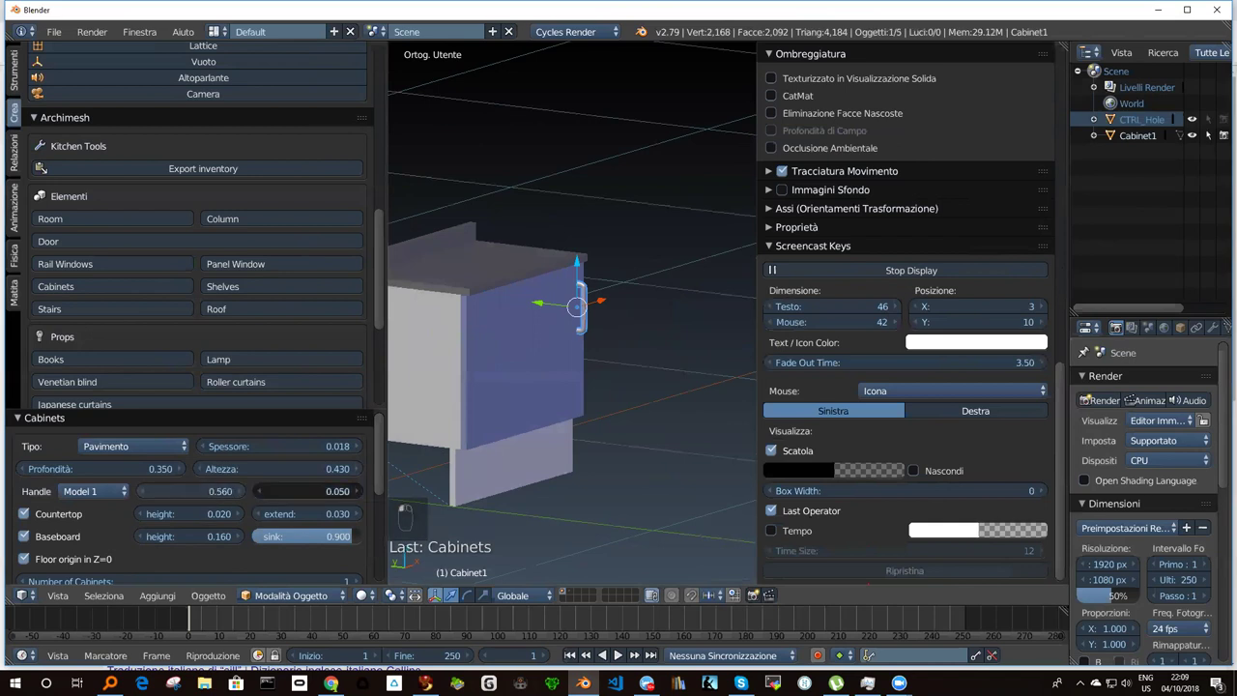
drag(299, 494, 292, 490)
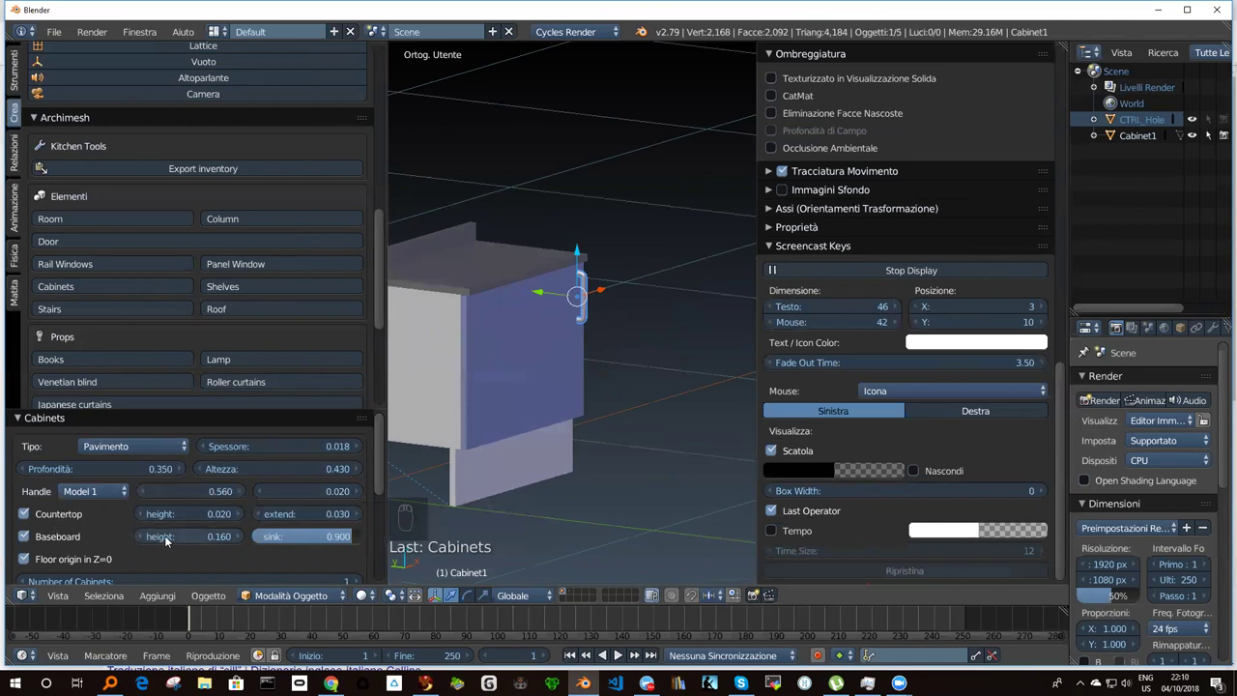
drag(111, 490, 135, 462)
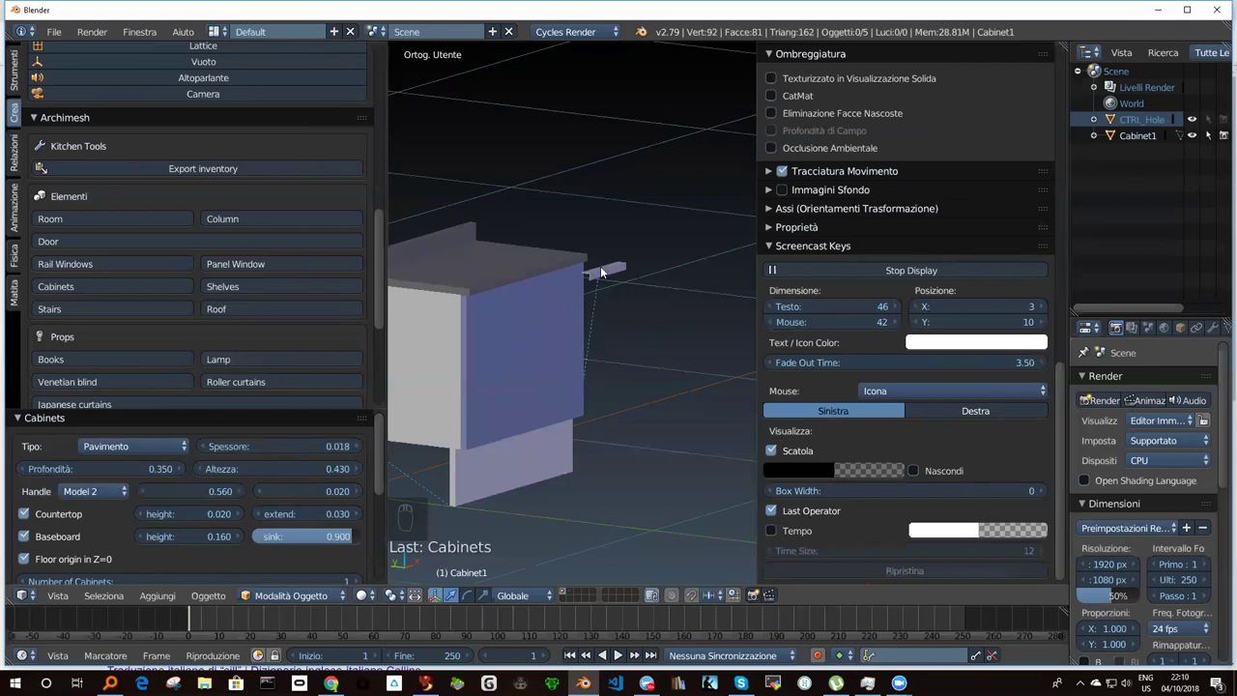
drag(602, 277, 605, 281)
drag(605, 280, 605, 280)
Nudge the handle with grab and rotate, undo it, then select the cabinet door.
key(g)
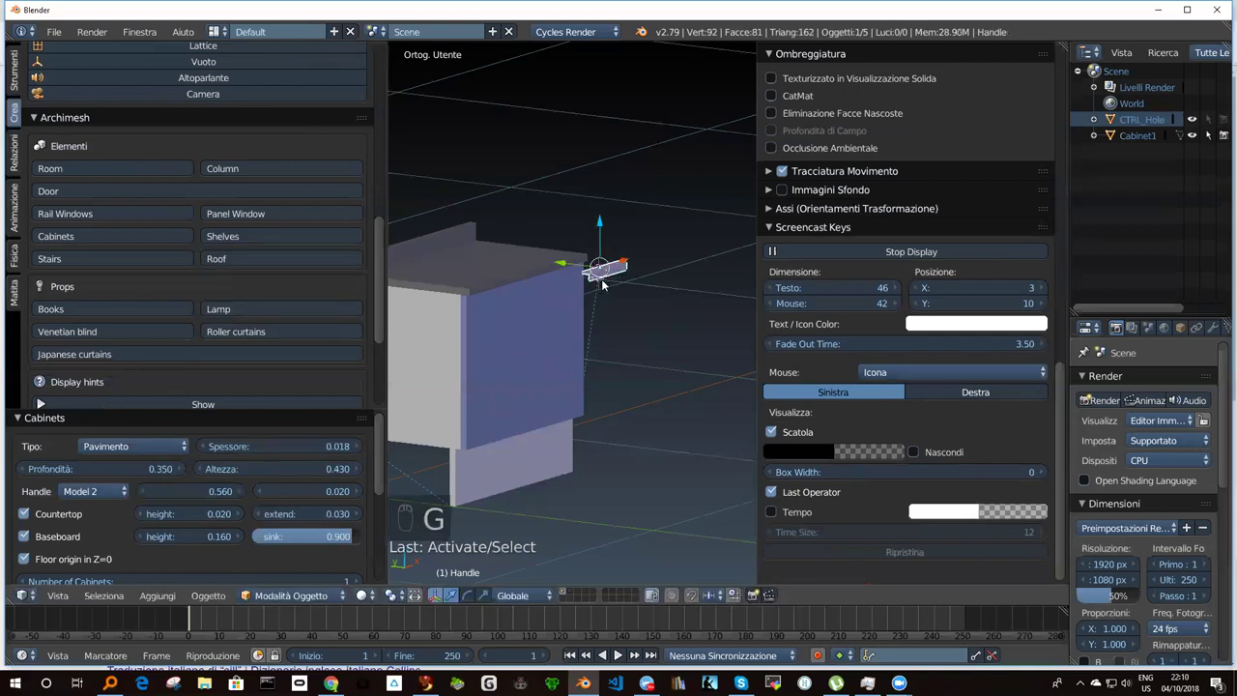
key(r)
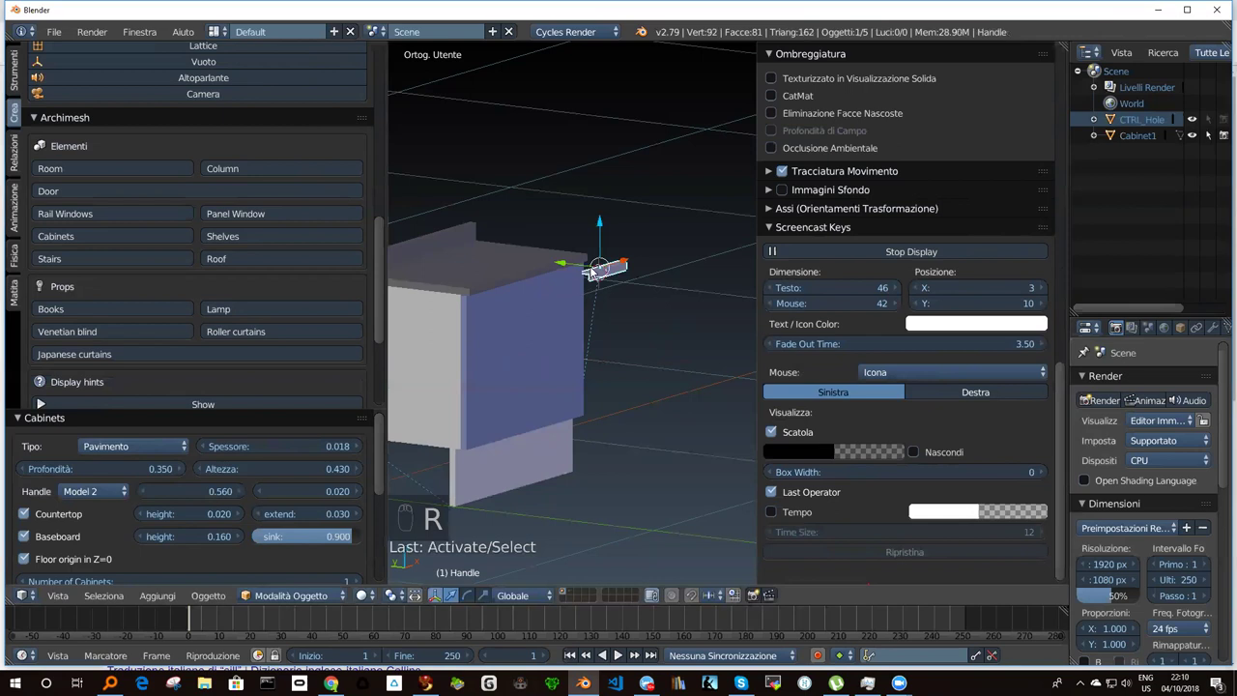
drag(605, 277, 603, 285)
drag(602, 284, 604, 284)
key(ctrl+z)
drag(463, 296, 495, 344)
Inspect the door's mesh in Edit Mode and return to Object Mode.
key(Tab)
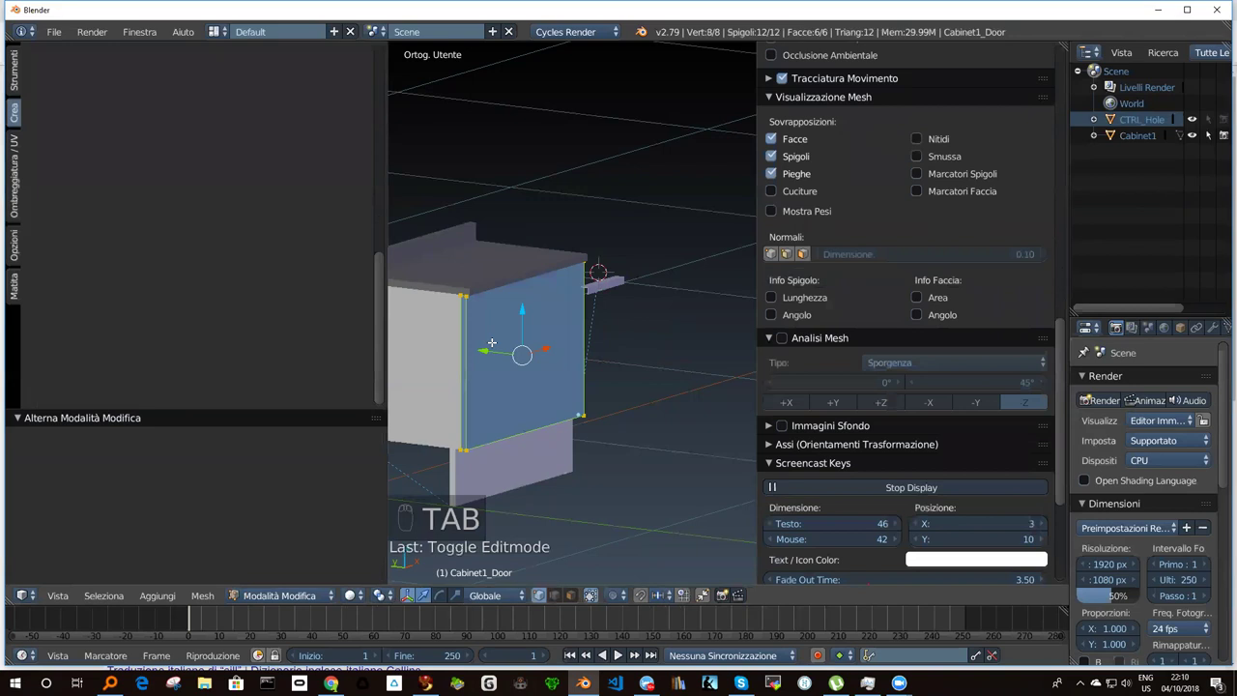
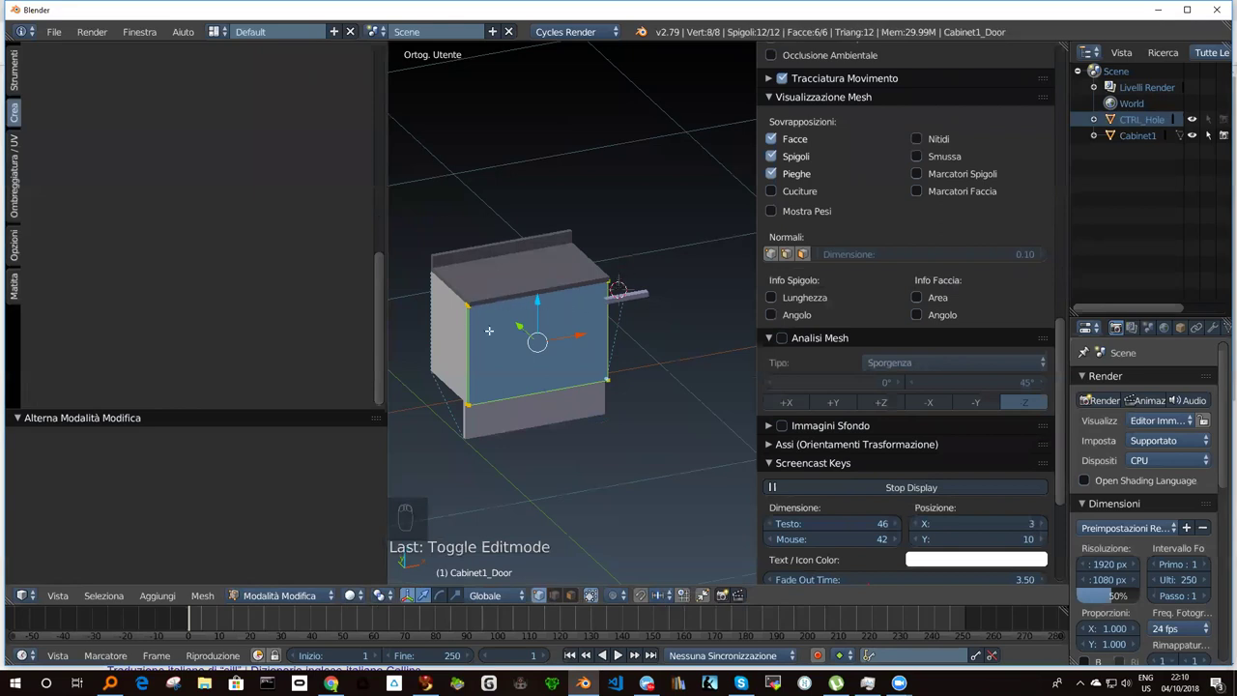
key(Tab)
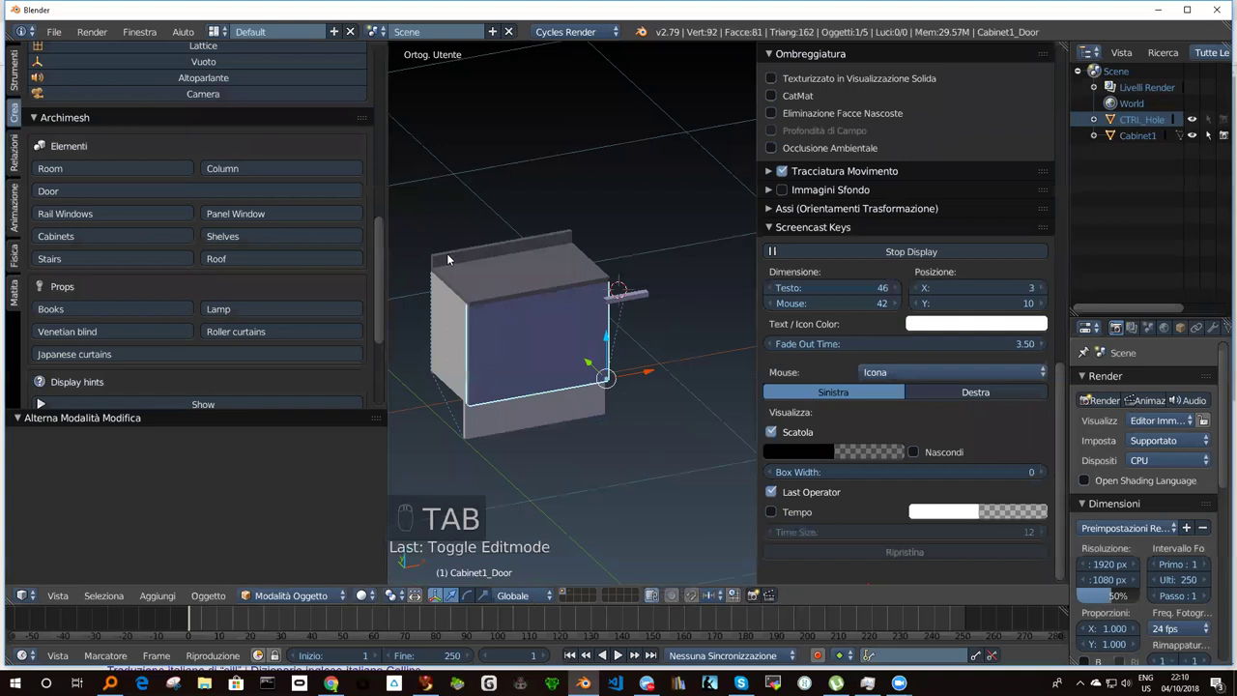
Select every object and delete the cabinet, leaving only the CTRL_Hole helper.
drag(478, 283, 485, 304)
key(a)
key(a)
key(x)
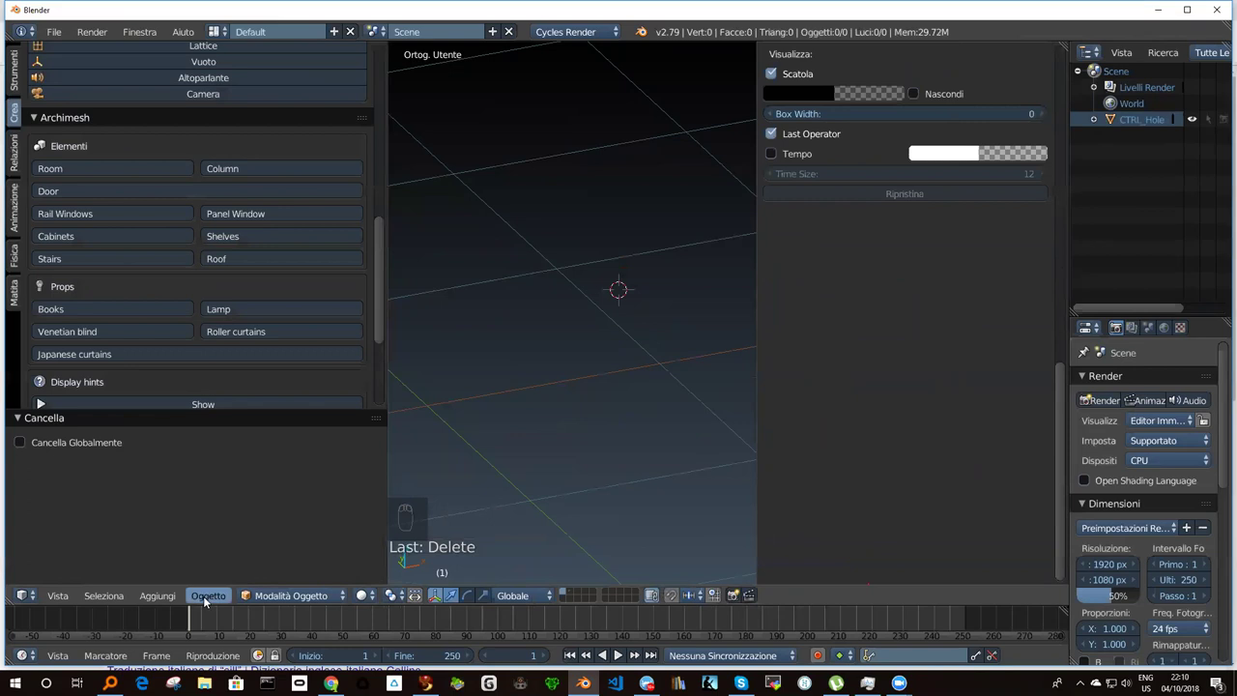
Undo the deletion to restore Cabinet1 and zoom out to see it whole.
drag(201, 596, 185, 581)
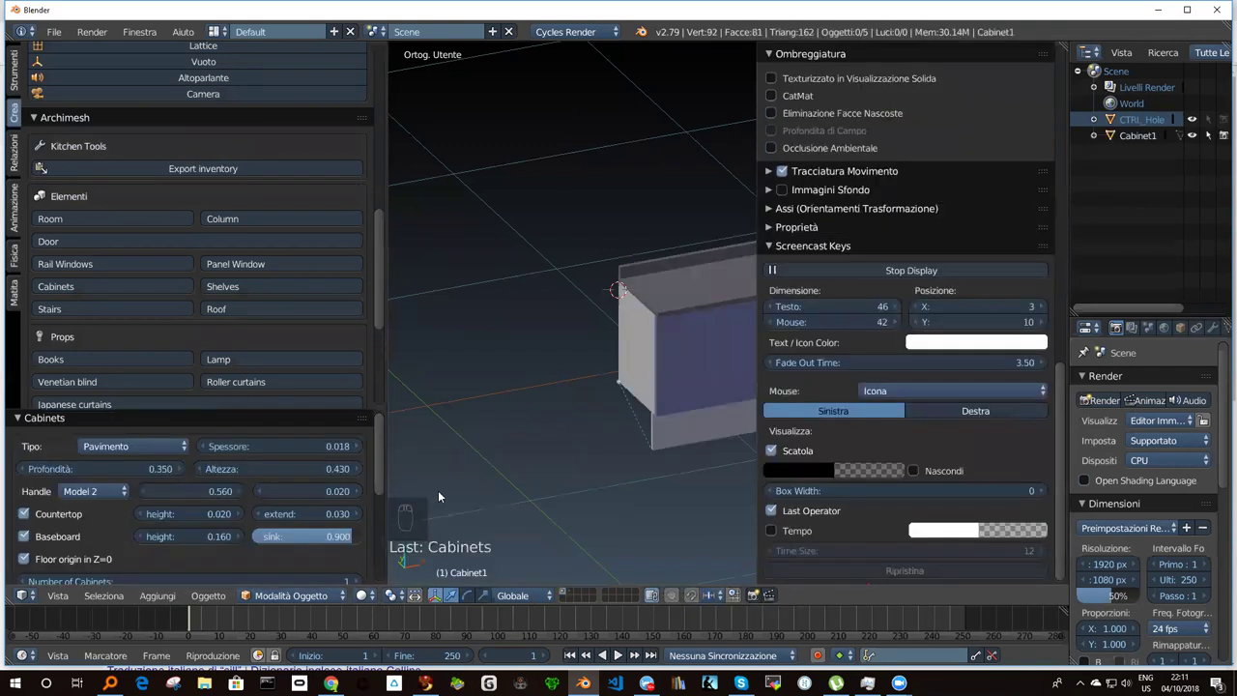
drag(610, 355, 468, 450)
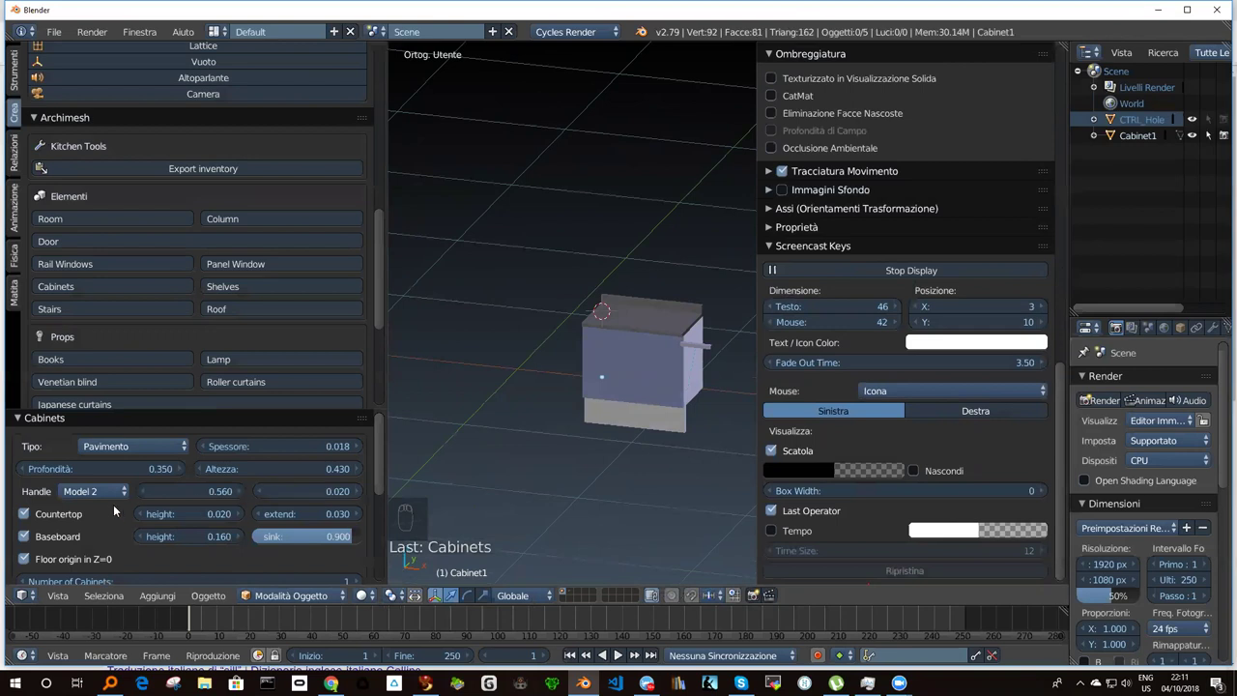
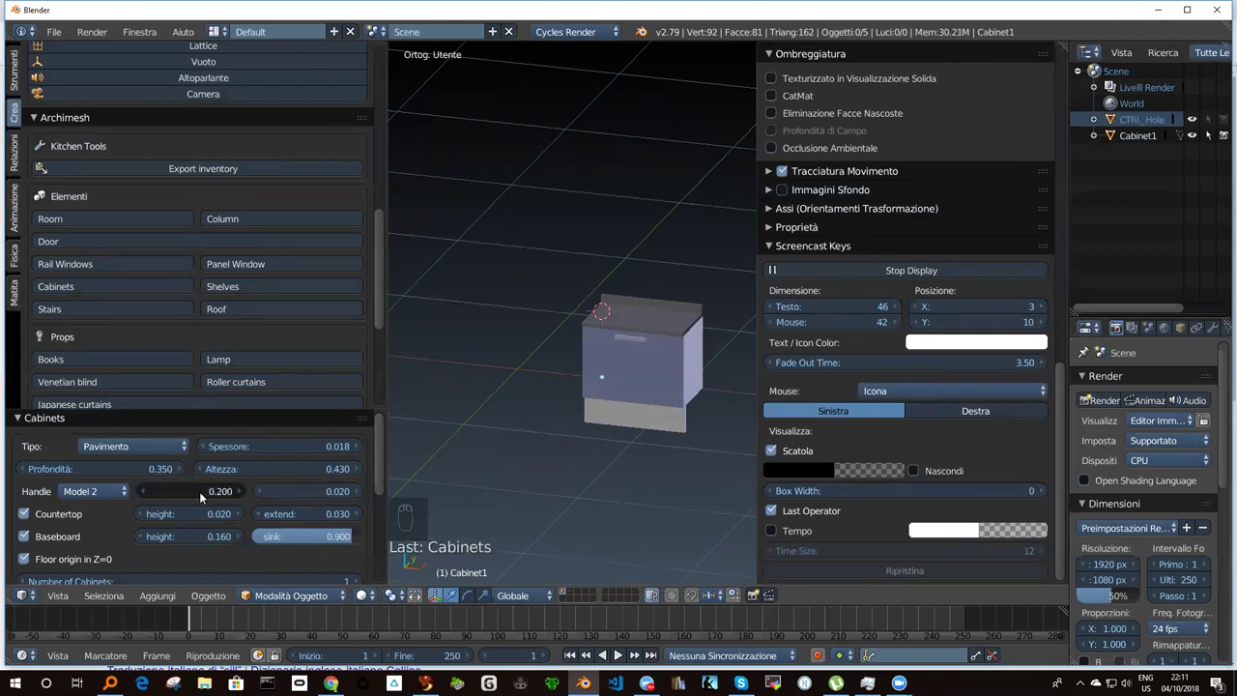
drag(292, 493, 291, 497)
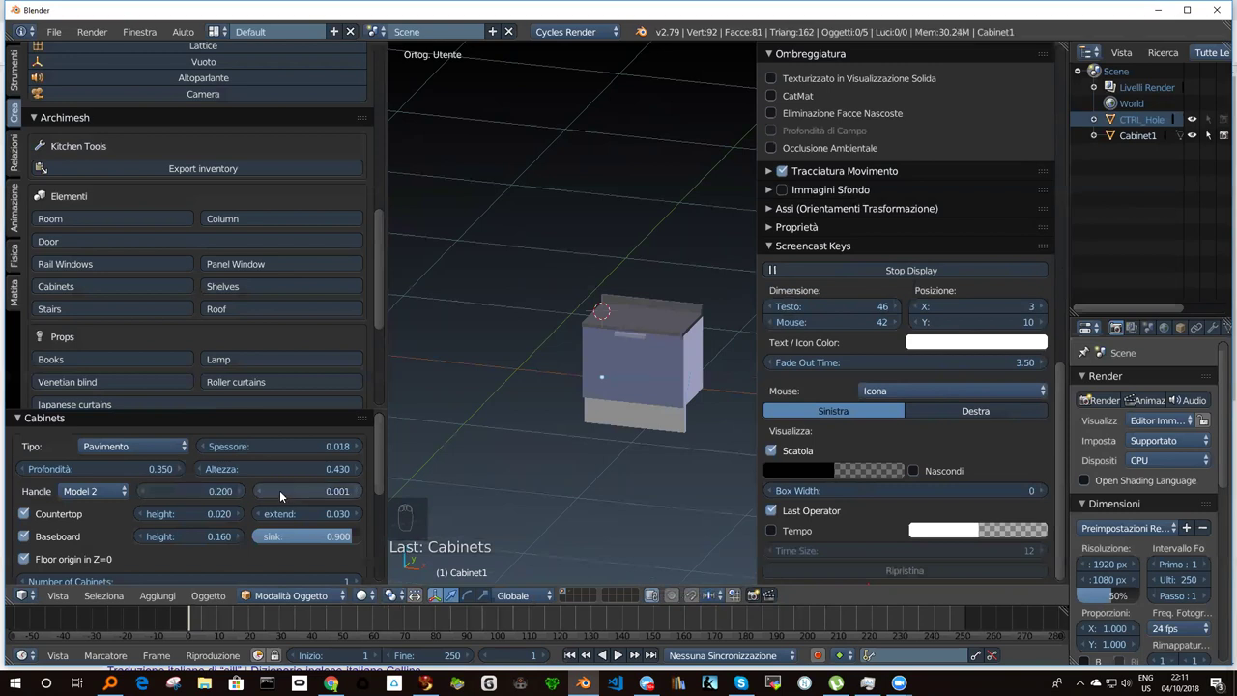
drag(276, 496, 284, 494)
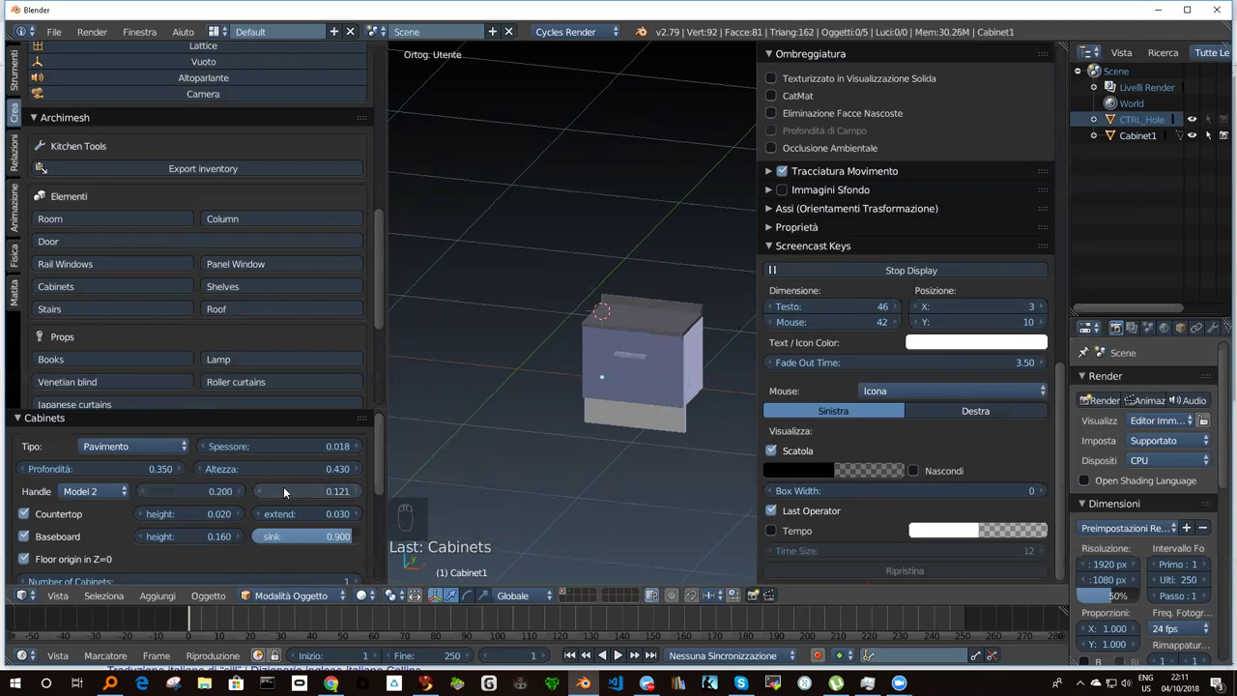
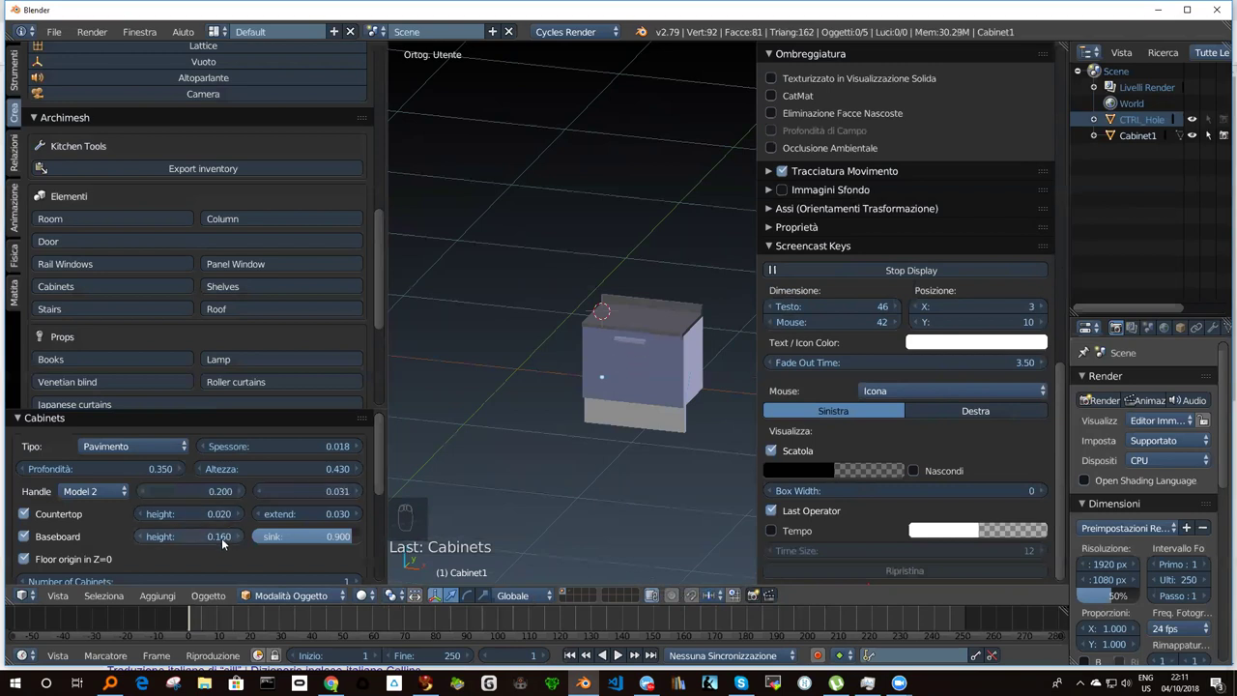
Select the cabinet door and rotate it partly open on its hinge.
drag(132, 495, 166, 574)
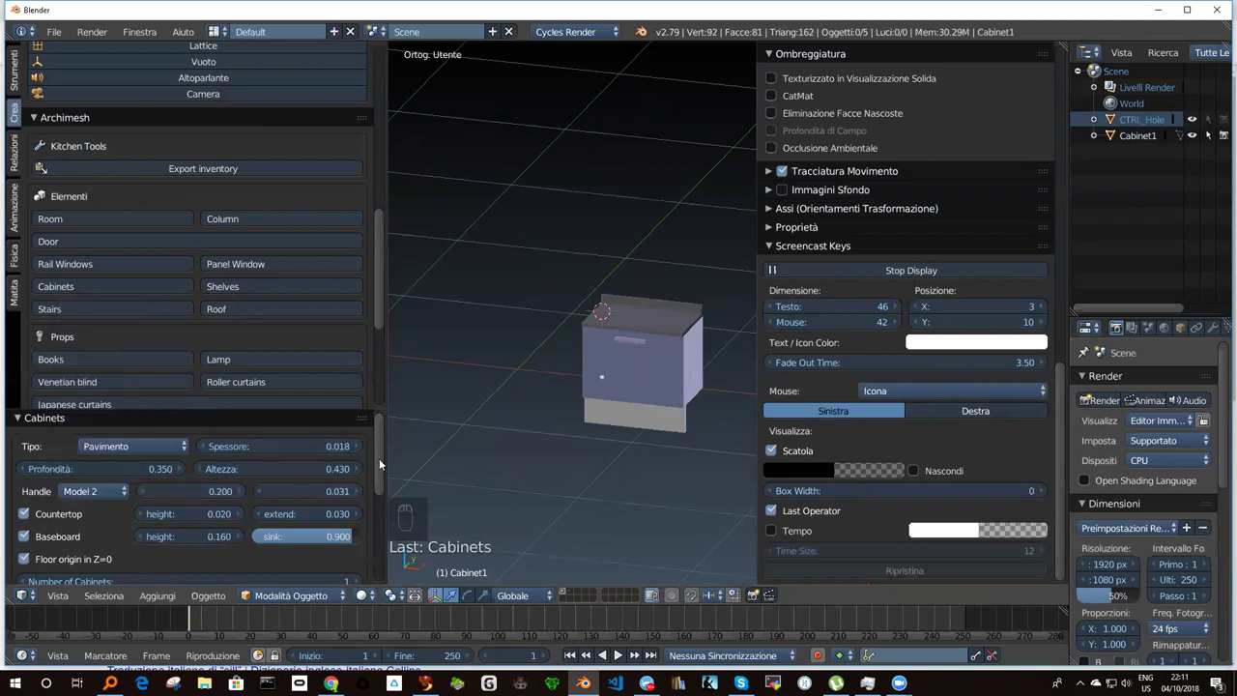
drag(386, 458, 421, 470)
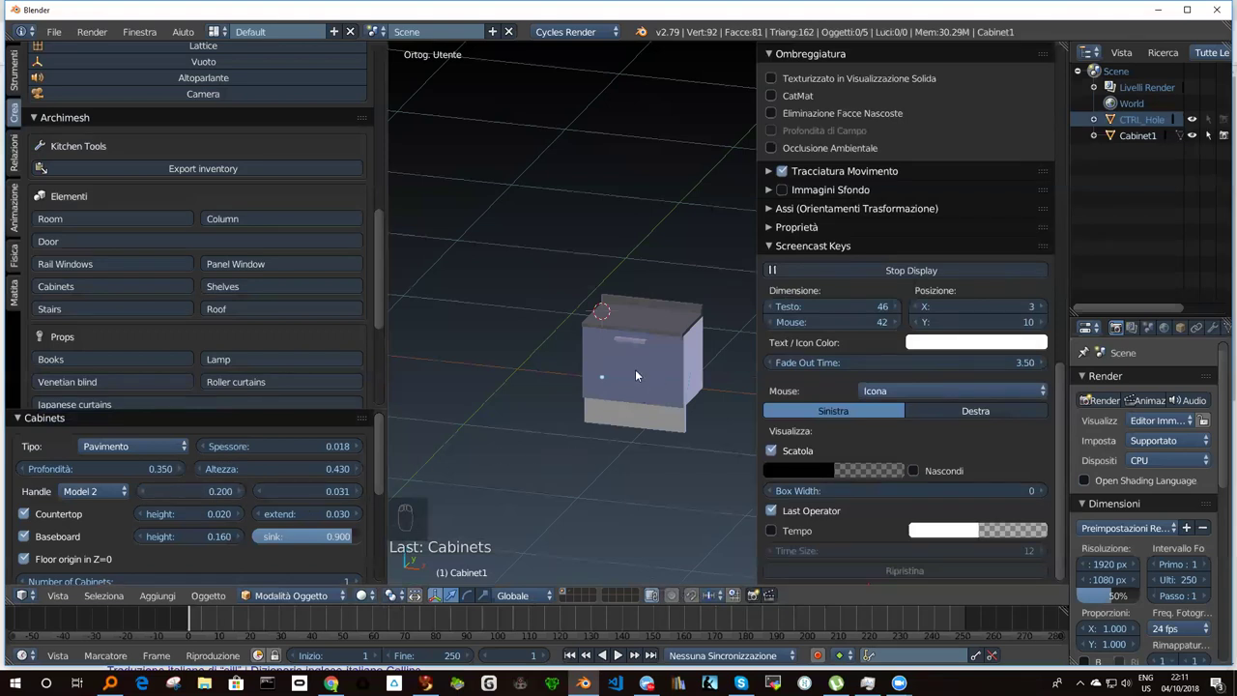
drag(640, 374, 640, 373)
key(r)
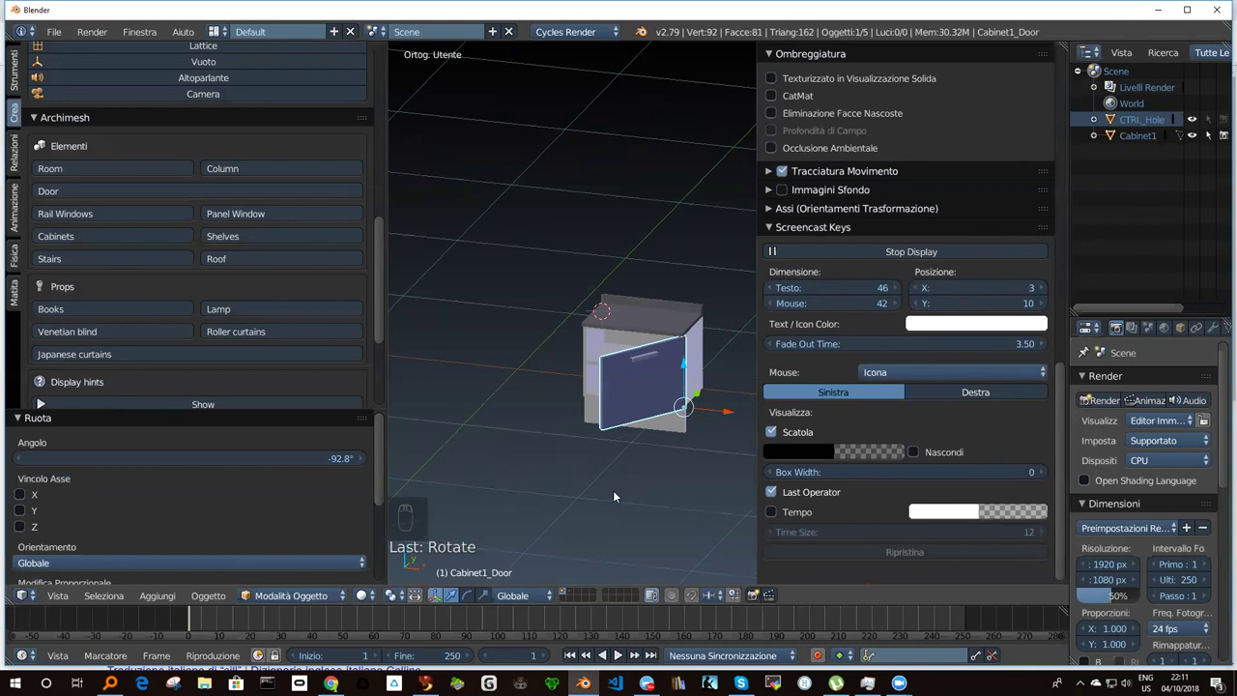
drag(629, 390, 709, 396)
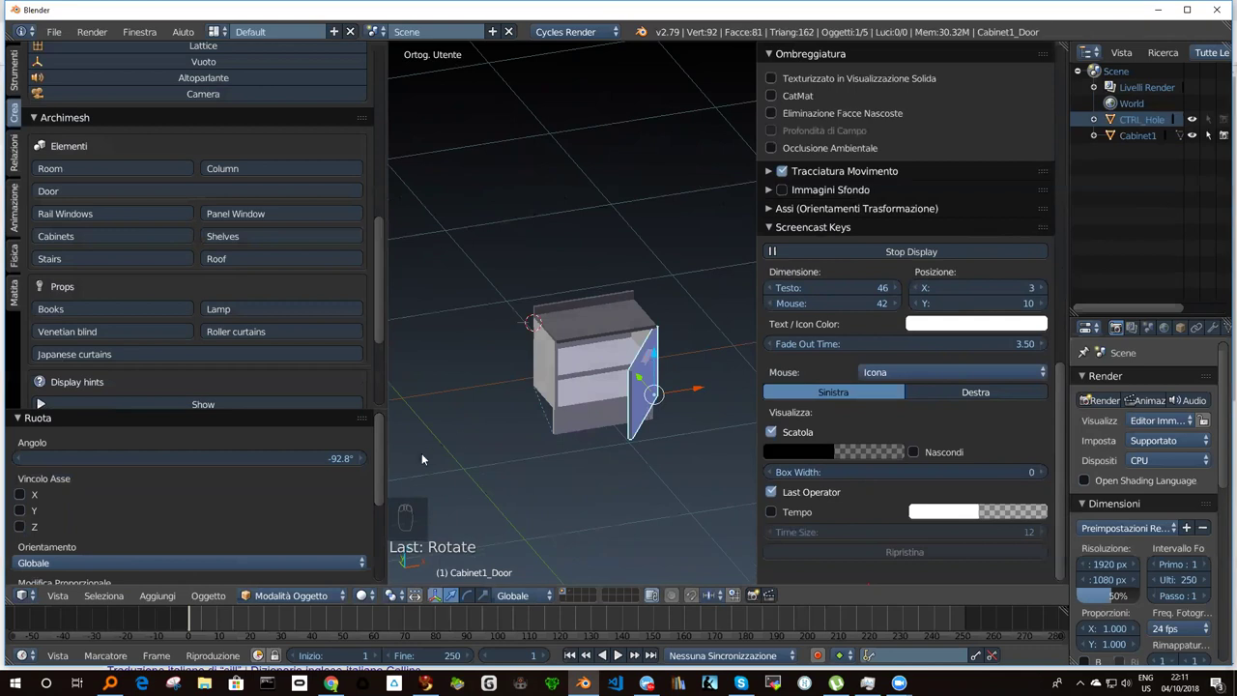
middle_click(273, 473)
scroll(down, 3)
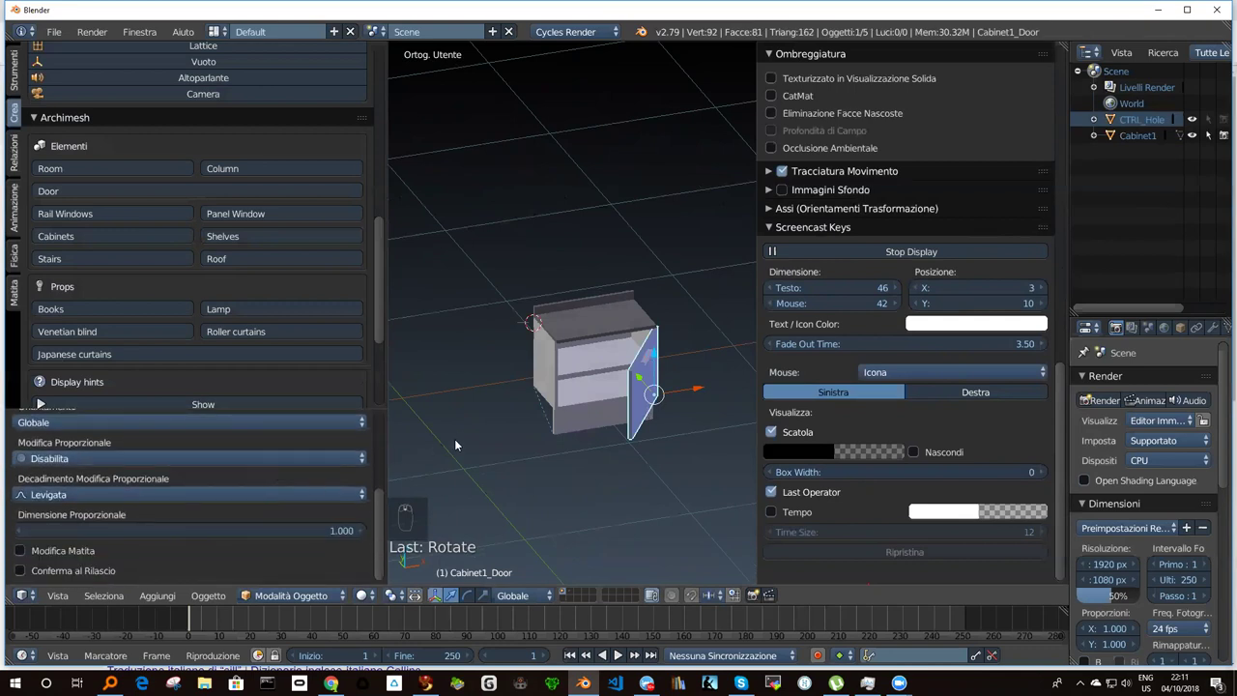
key(Tab)
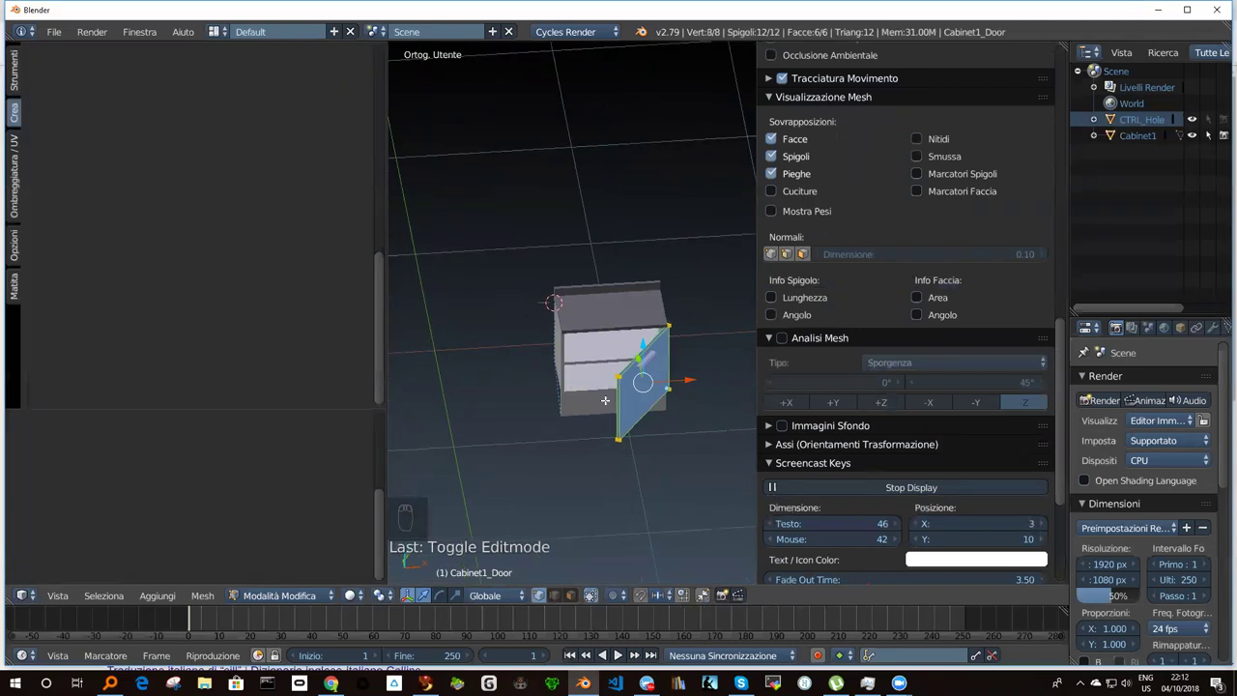
key(a)
key(a)
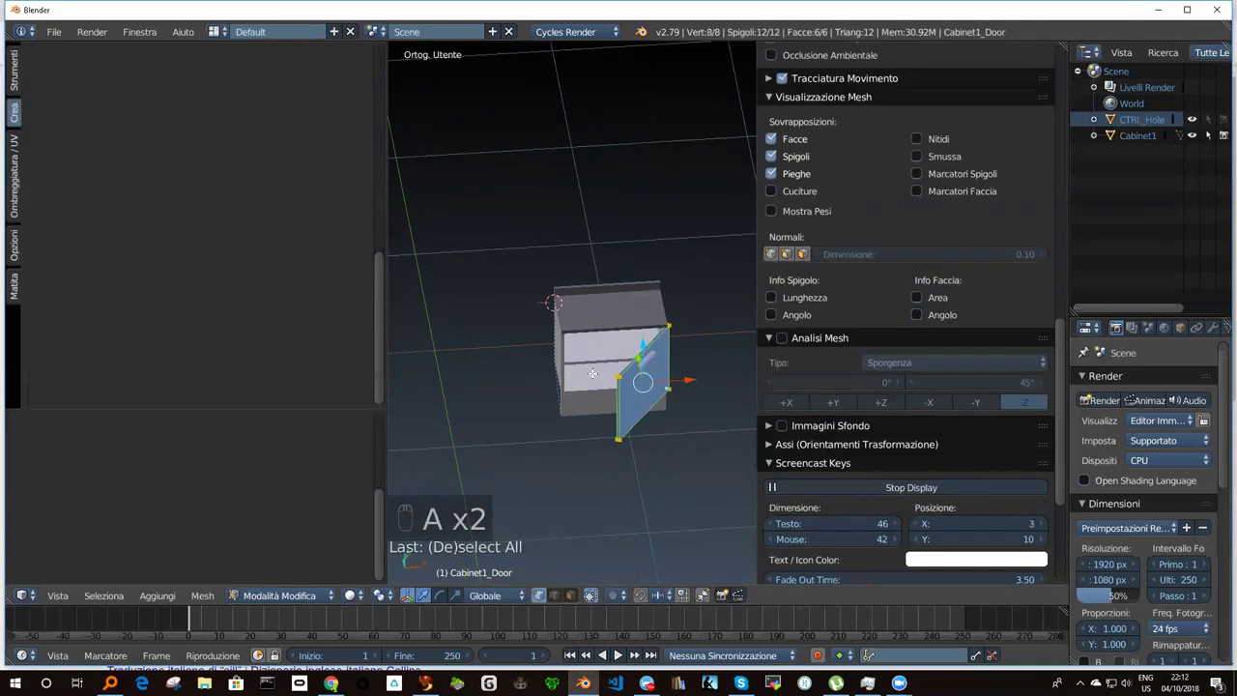
key(Tab)
key(a)
key(a)
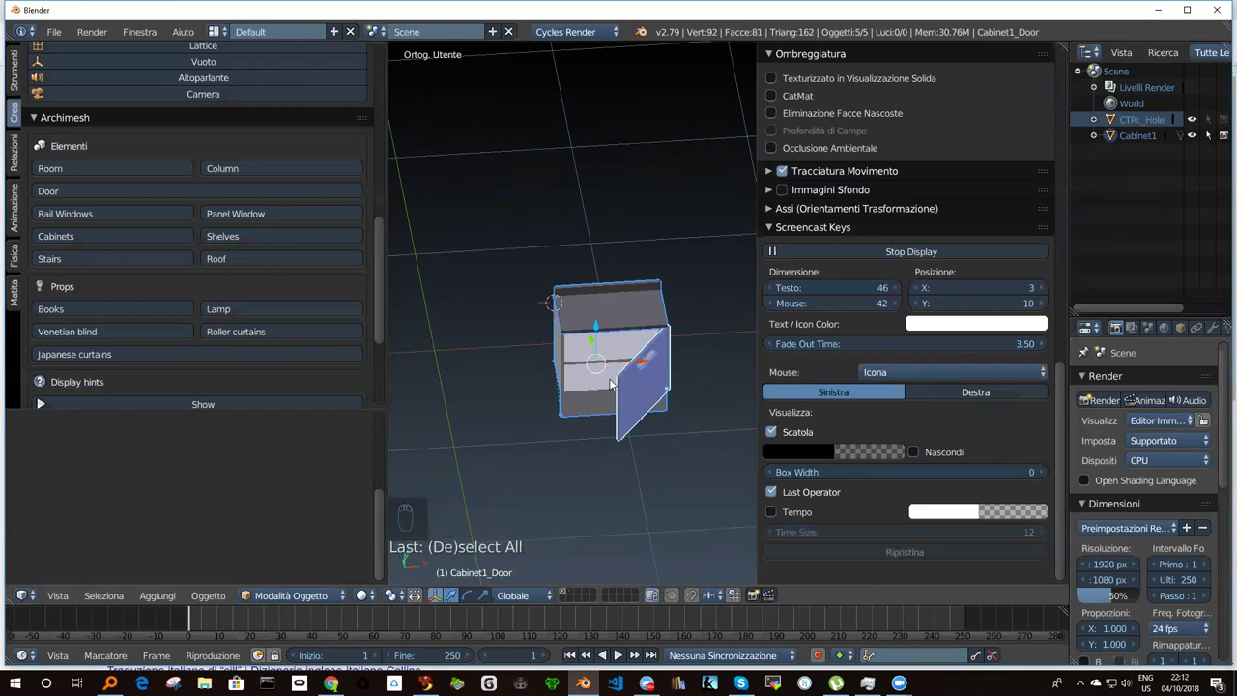
Delete the cabinet and scroll the Archimesh panel to add a Room.
key(x)
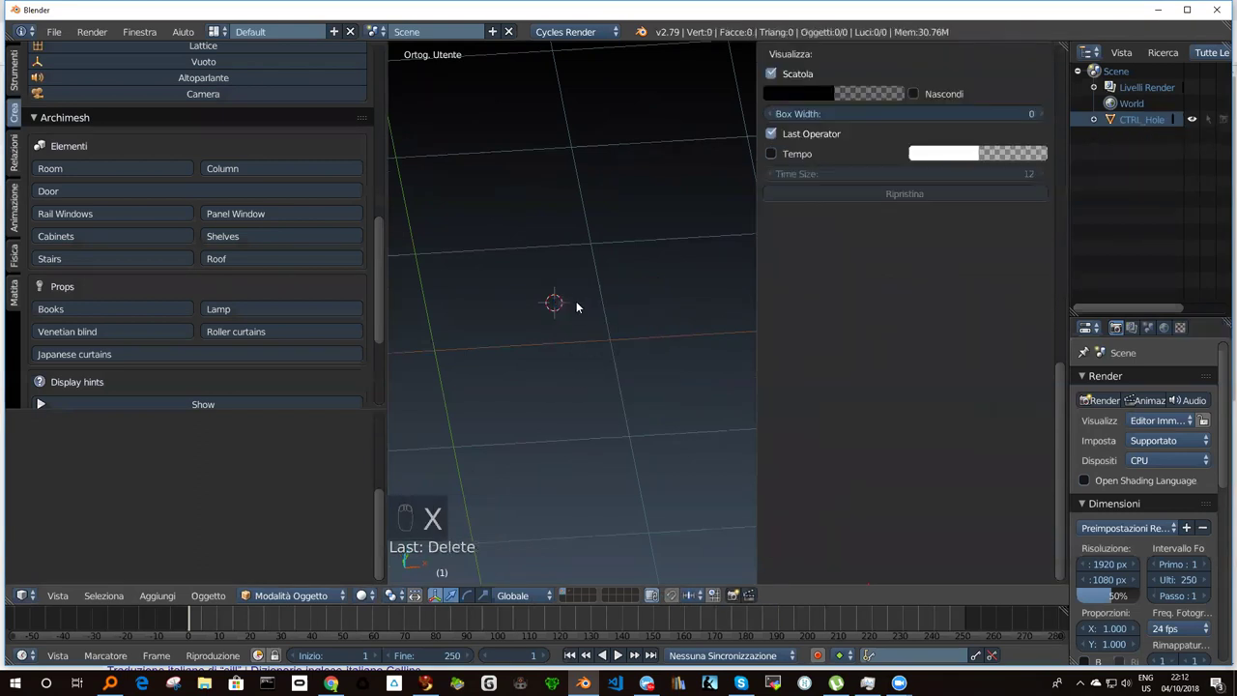
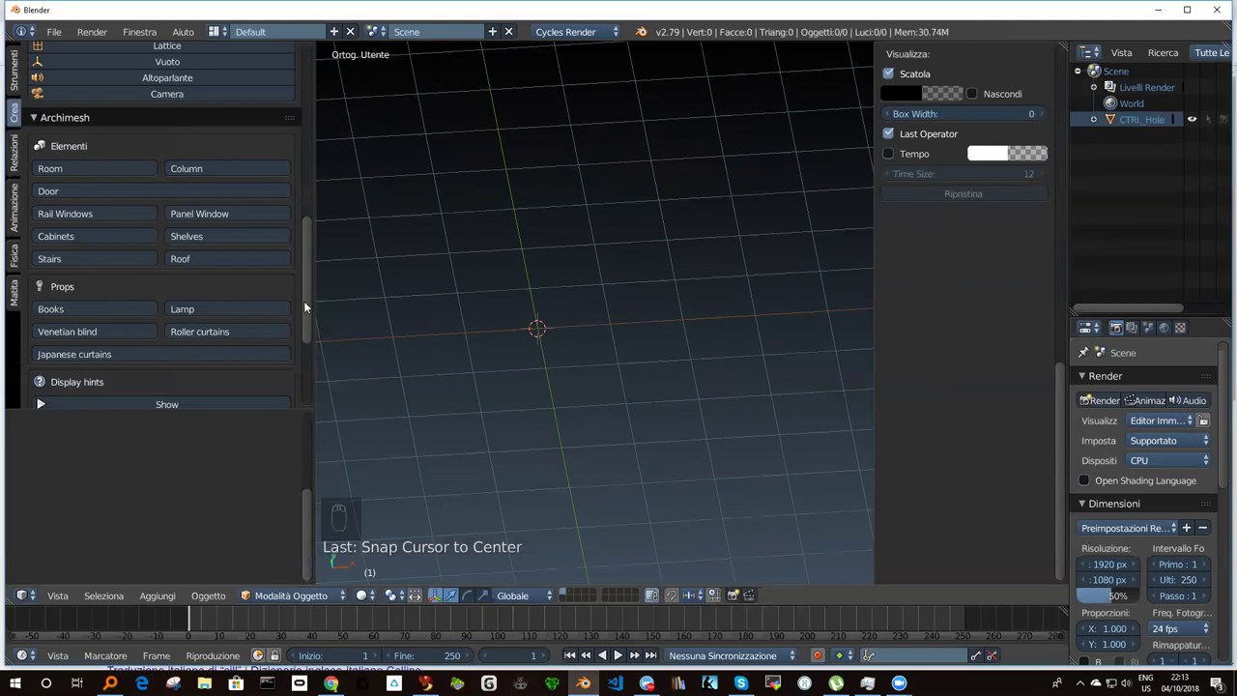
drag(307, 303, 303, 358)
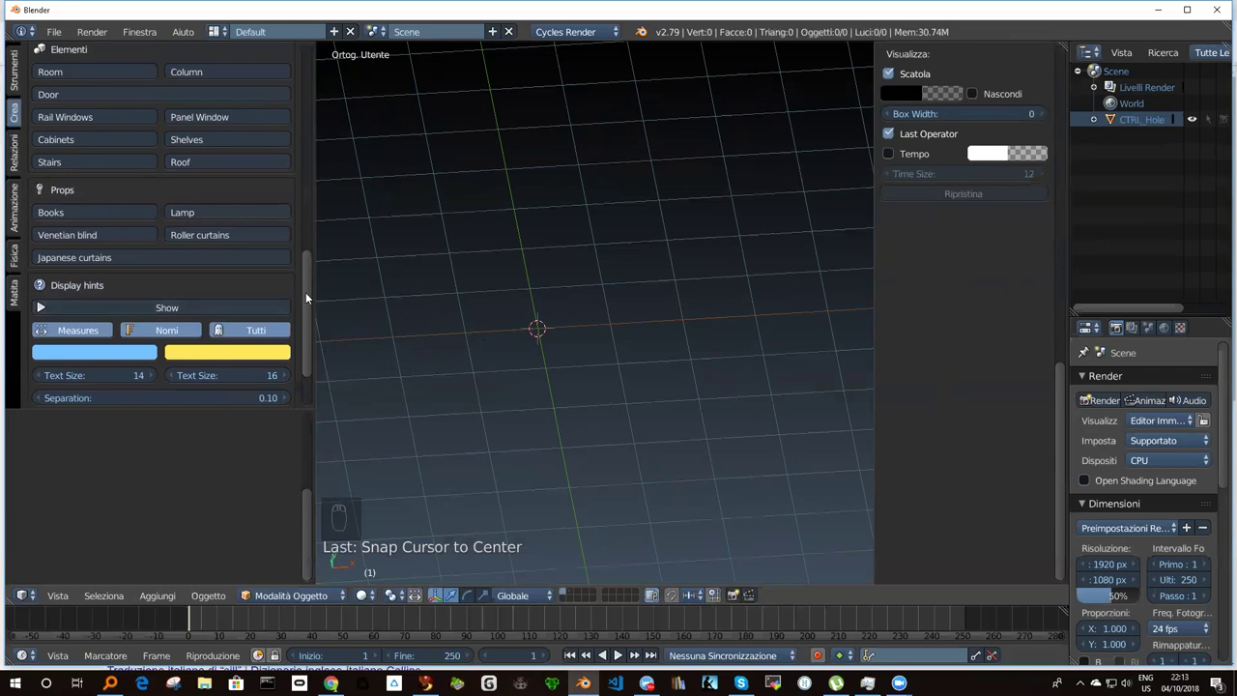
drag(310, 299, 123, 359)
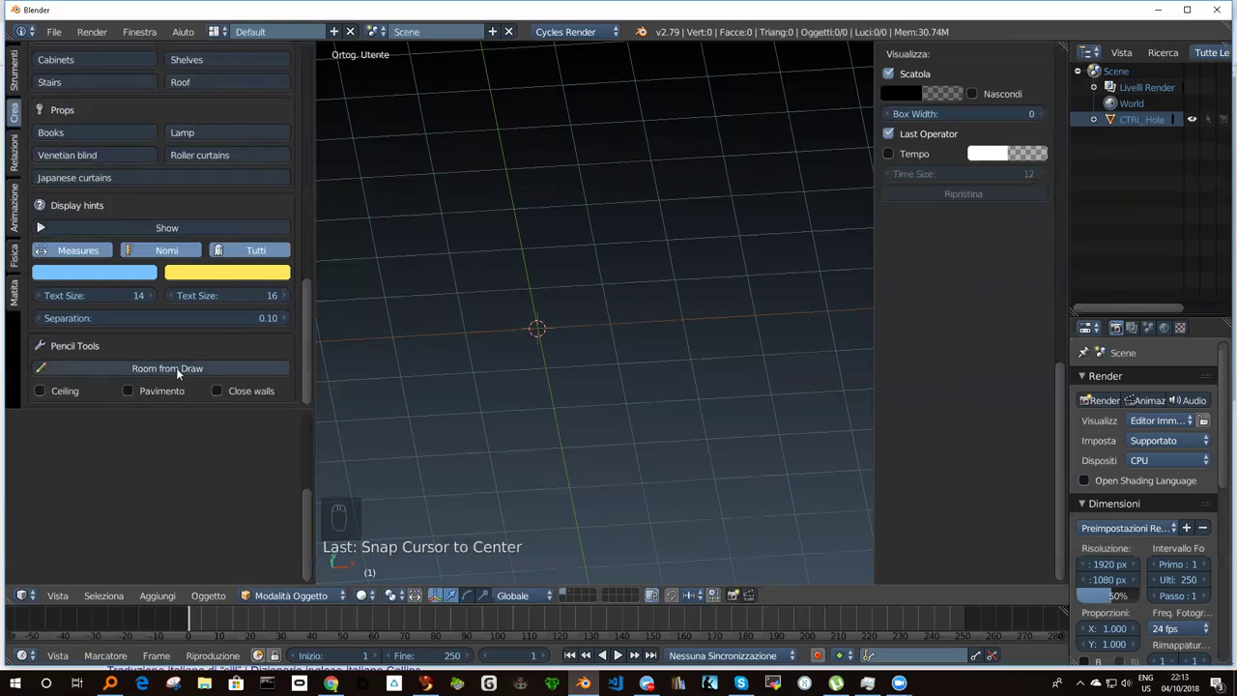
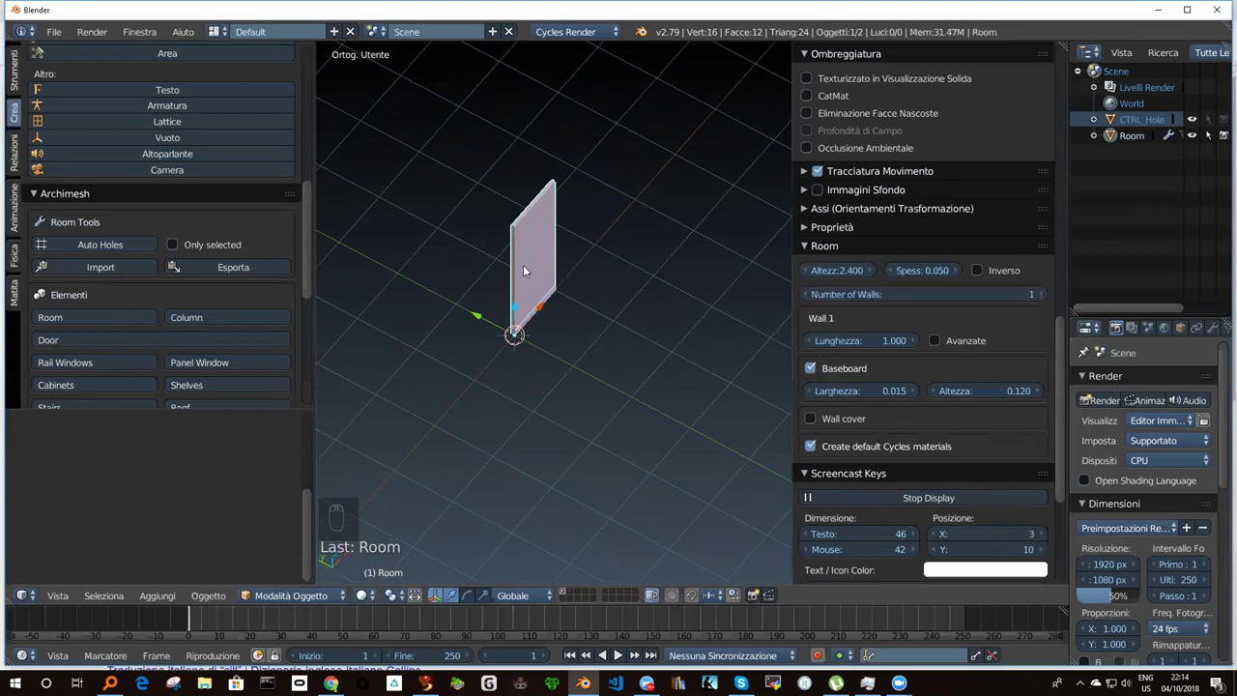
Orbit the view around the new 1-metre, 2.4 m high wall with baseboard.
drag(526, 267, 834, 272)
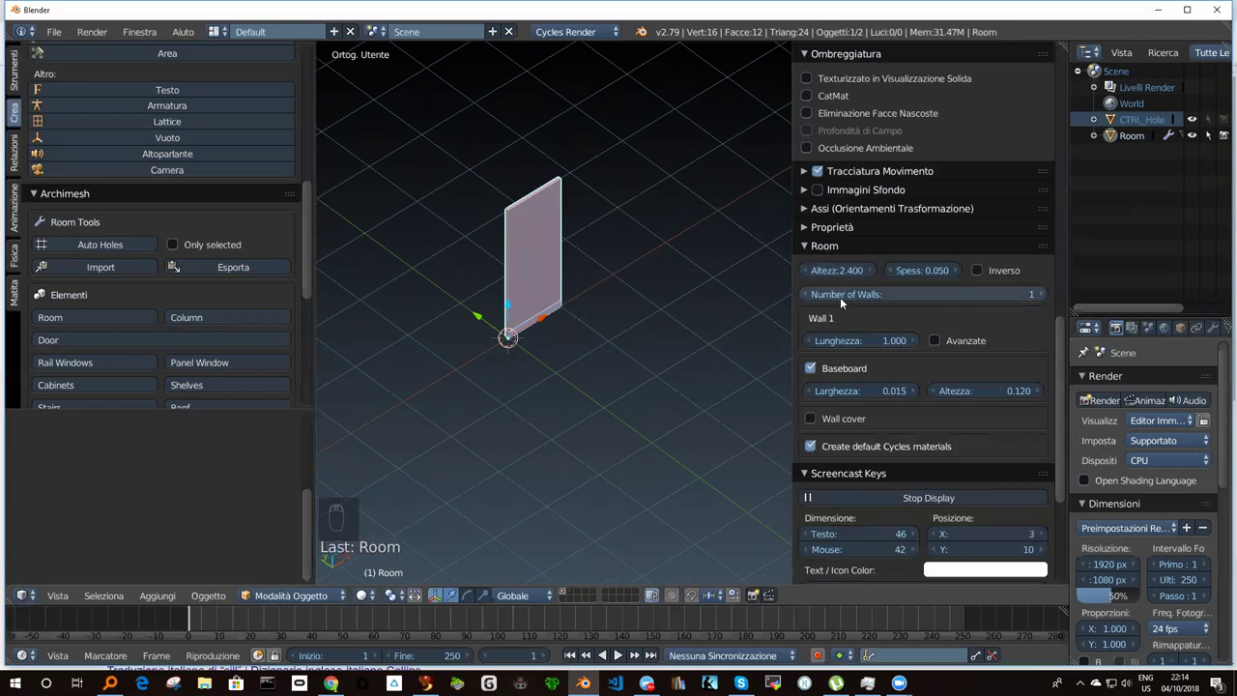
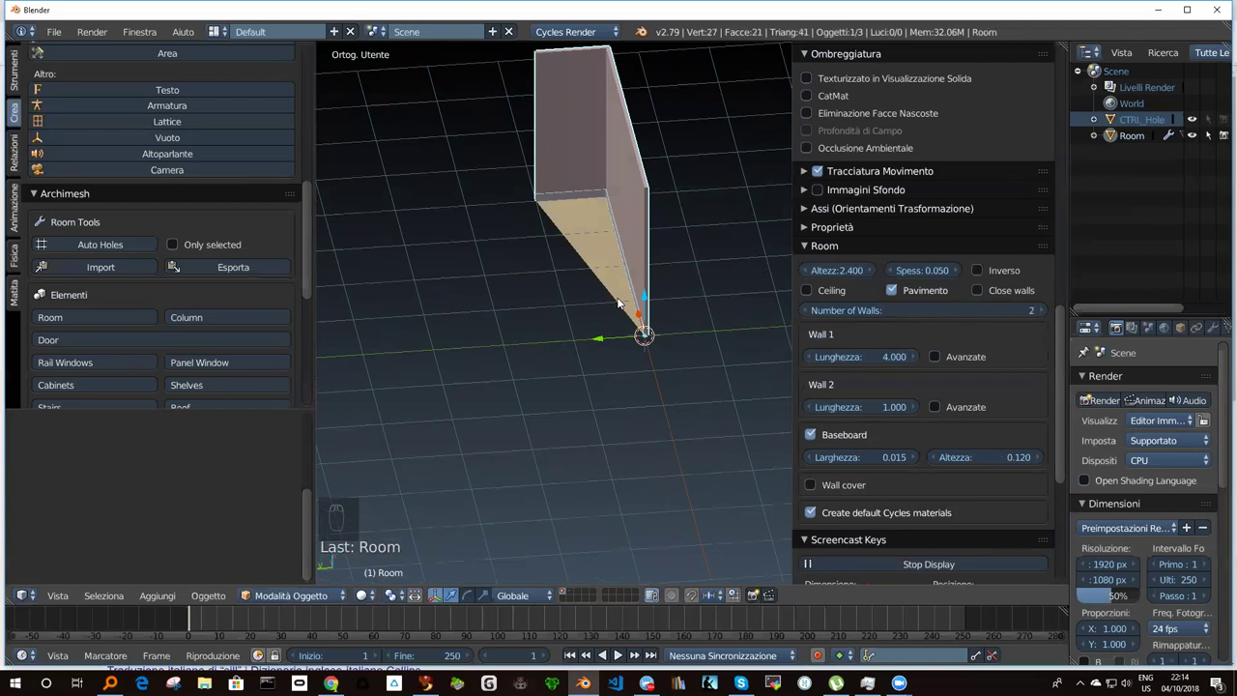
Scroll the Room properties to set Wall 2 length to 5.000 and orbit around the room.
drag(629, 265, 591, 301)
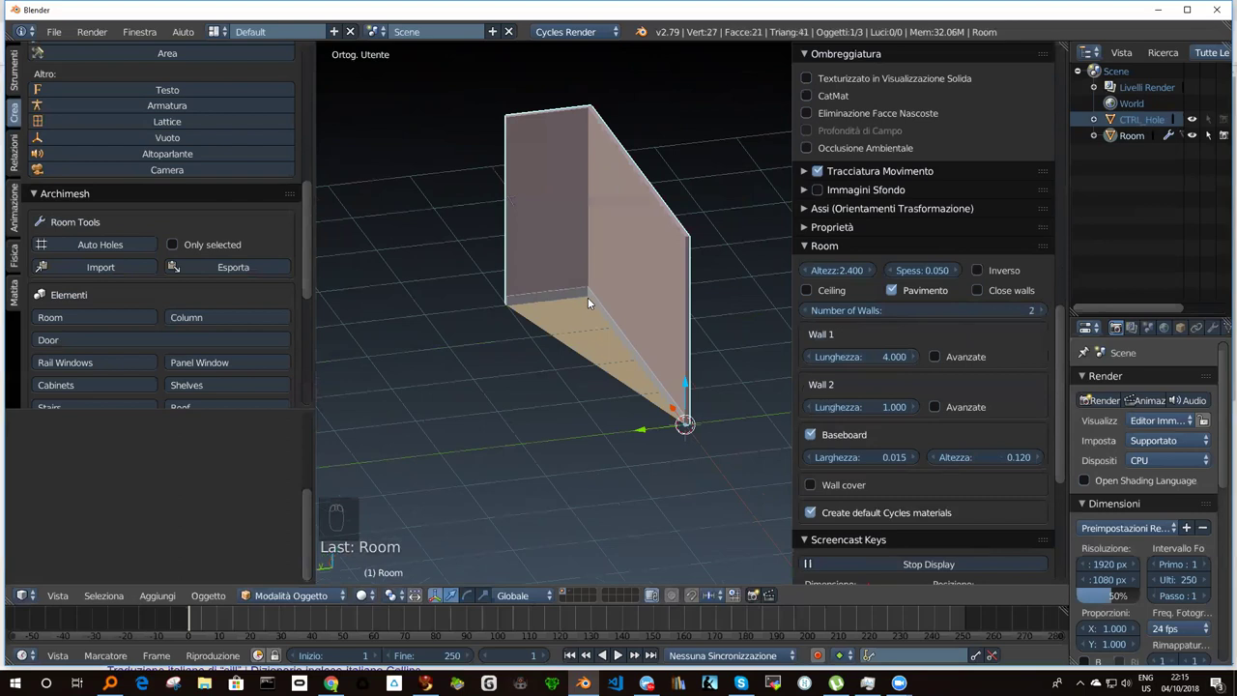
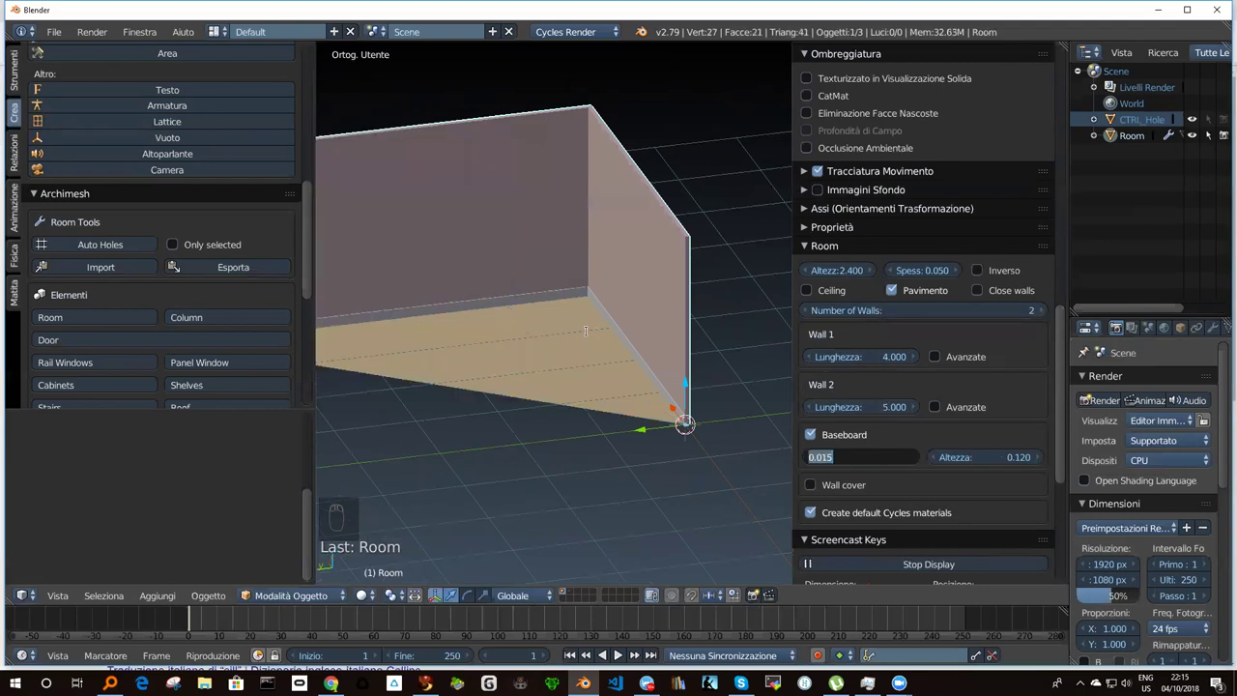
scroll(up, 3)
drag(463, 263, 560, 263)
drag(498, 257, 545, 103)
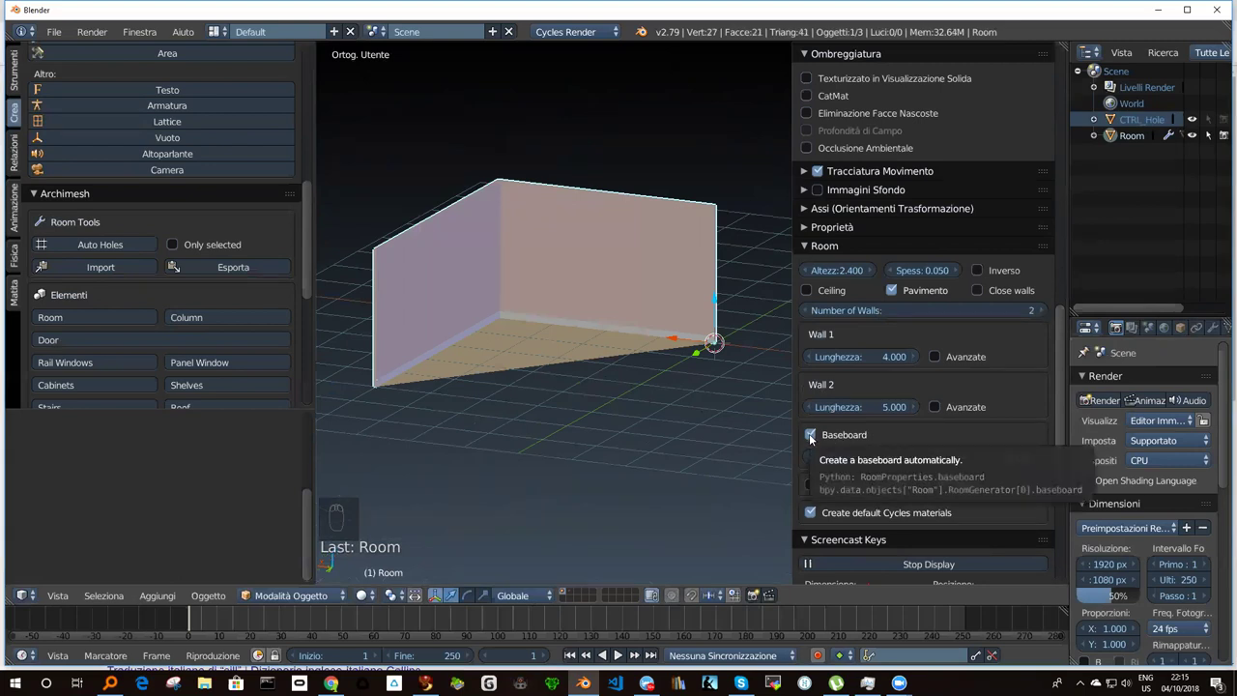
drag(812, 437, 812, 437)
Orbit the two-wall room with floor and baseboard from several angles.
drag(812, 437, 815, 488)
drag(815, 488, 581, 378)
drag(580, 378, 810, 462)
drag(810, 462, 486, 302)
middle_click(487, 302)
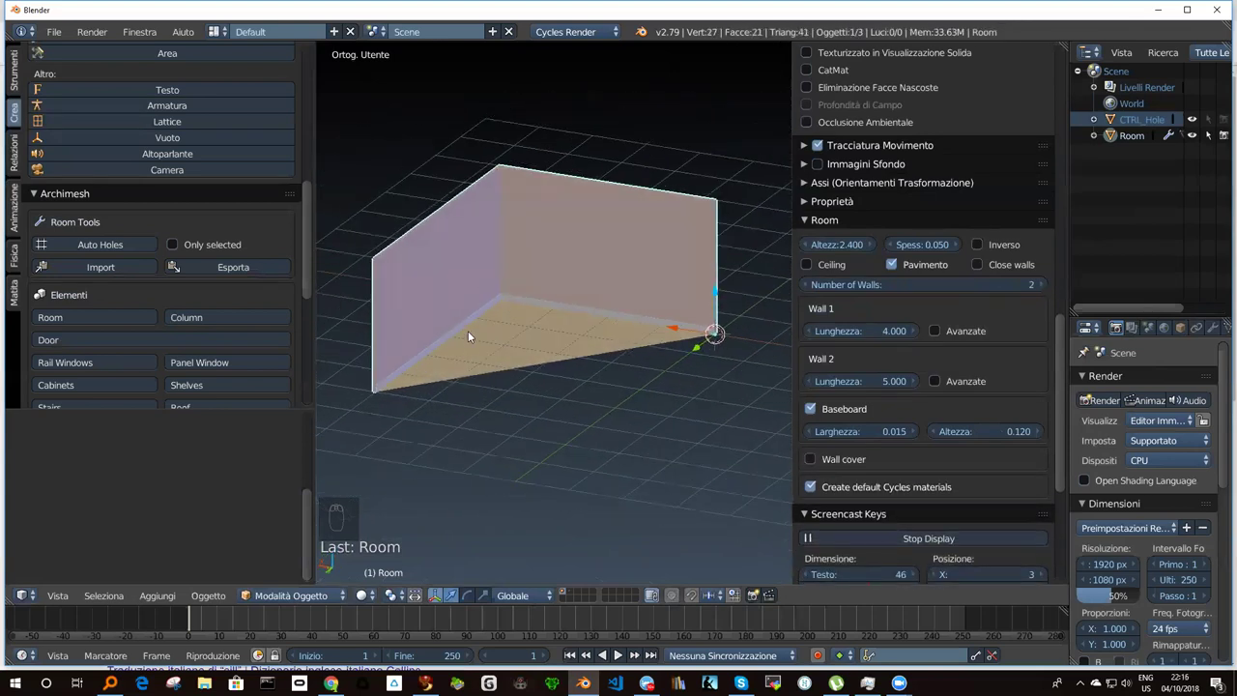
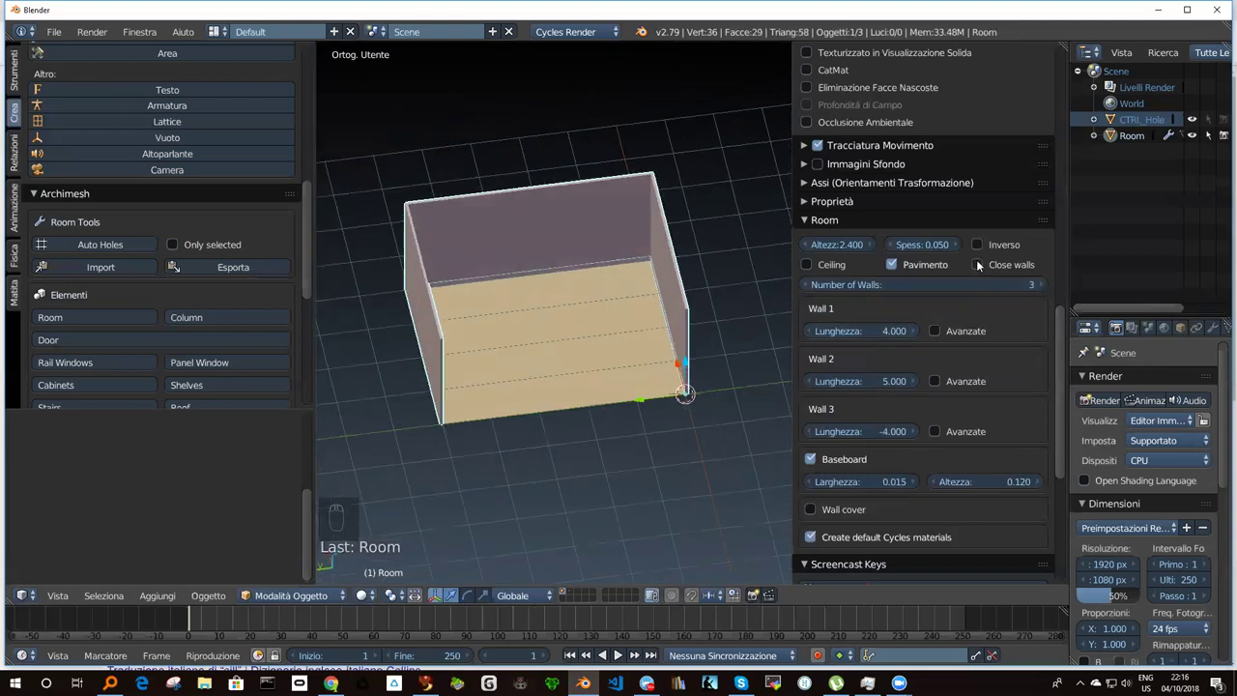
Orbit and zoom around the room to inspect the closed three-wall enclosure and its floor.
drag(981, 266, 990, 263)
drag(990, 262, 493, 365)
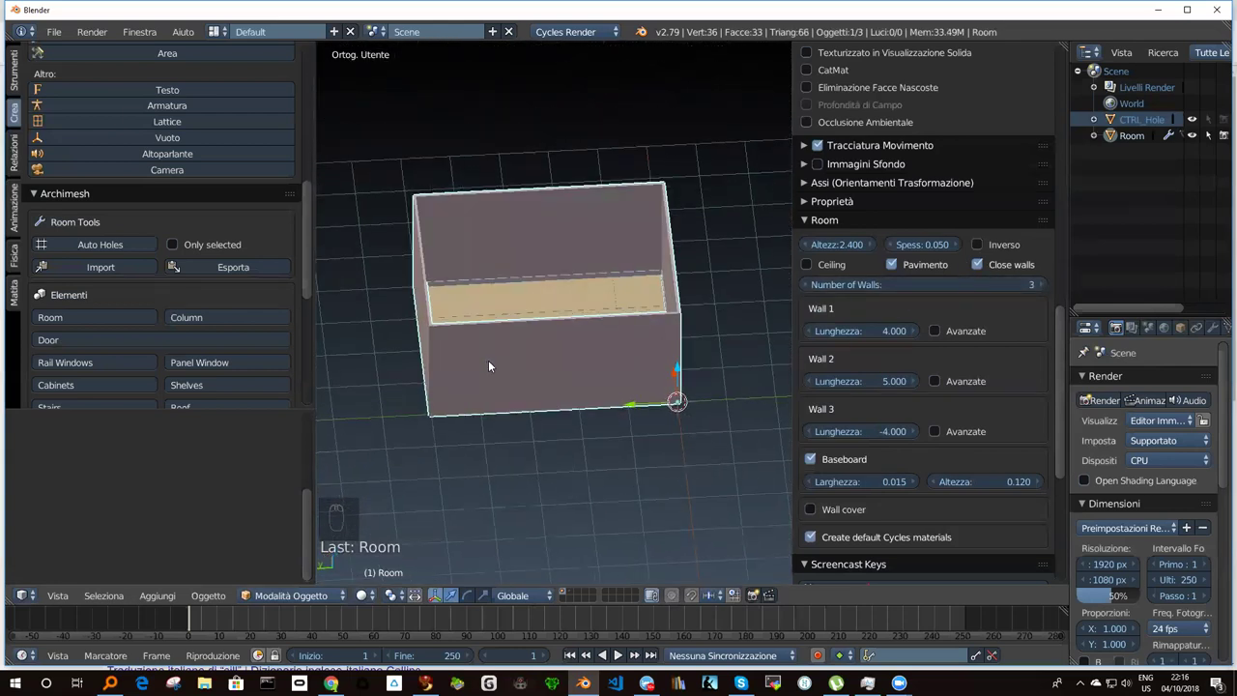
drag(618, 370, 659, 358)
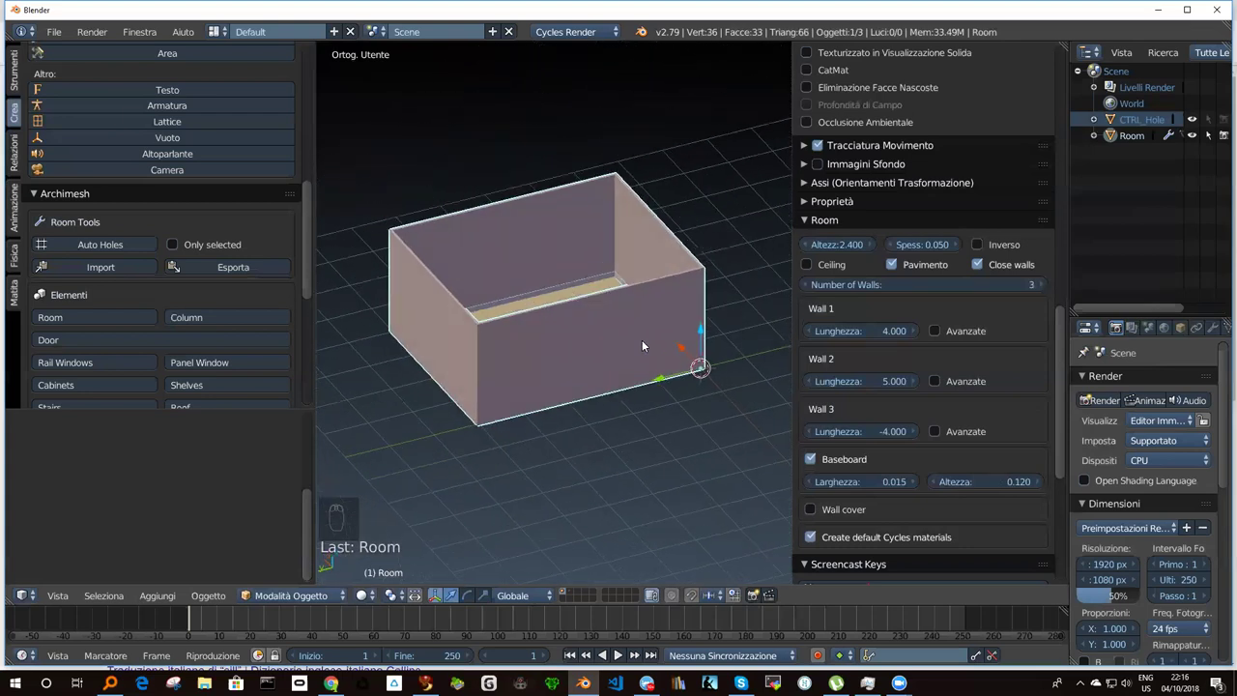
drag(571, 355, 535, 359)
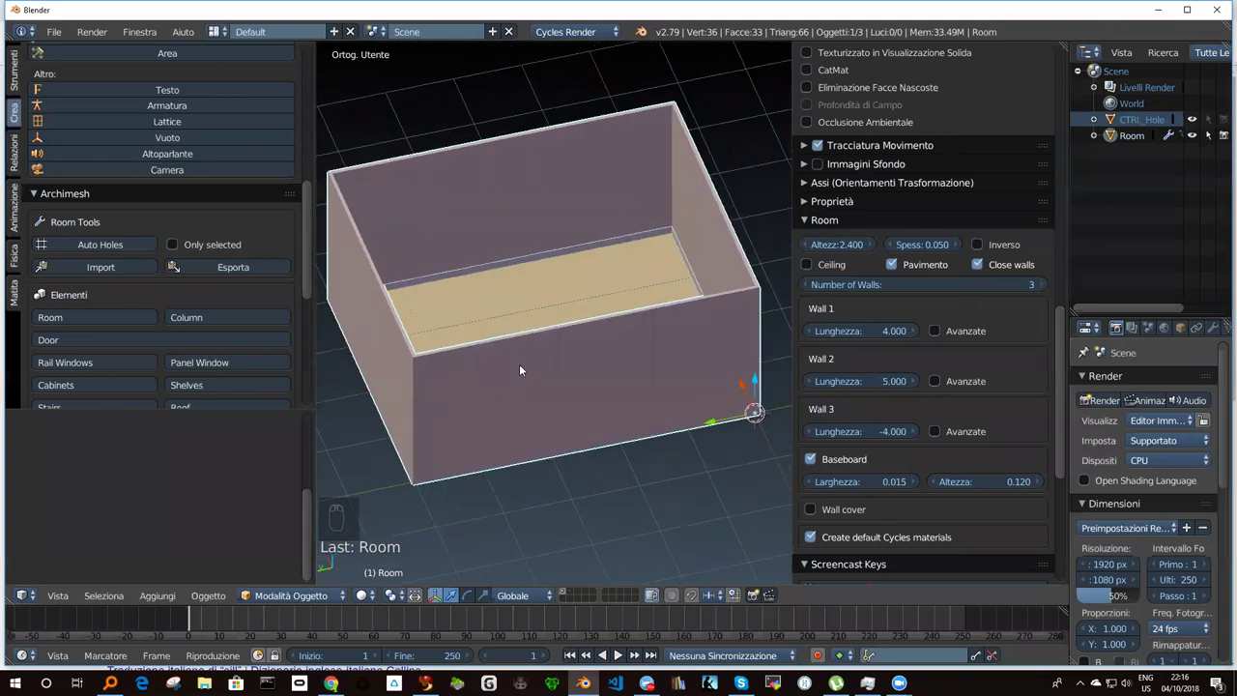
drag(490, 343, 549, 343)
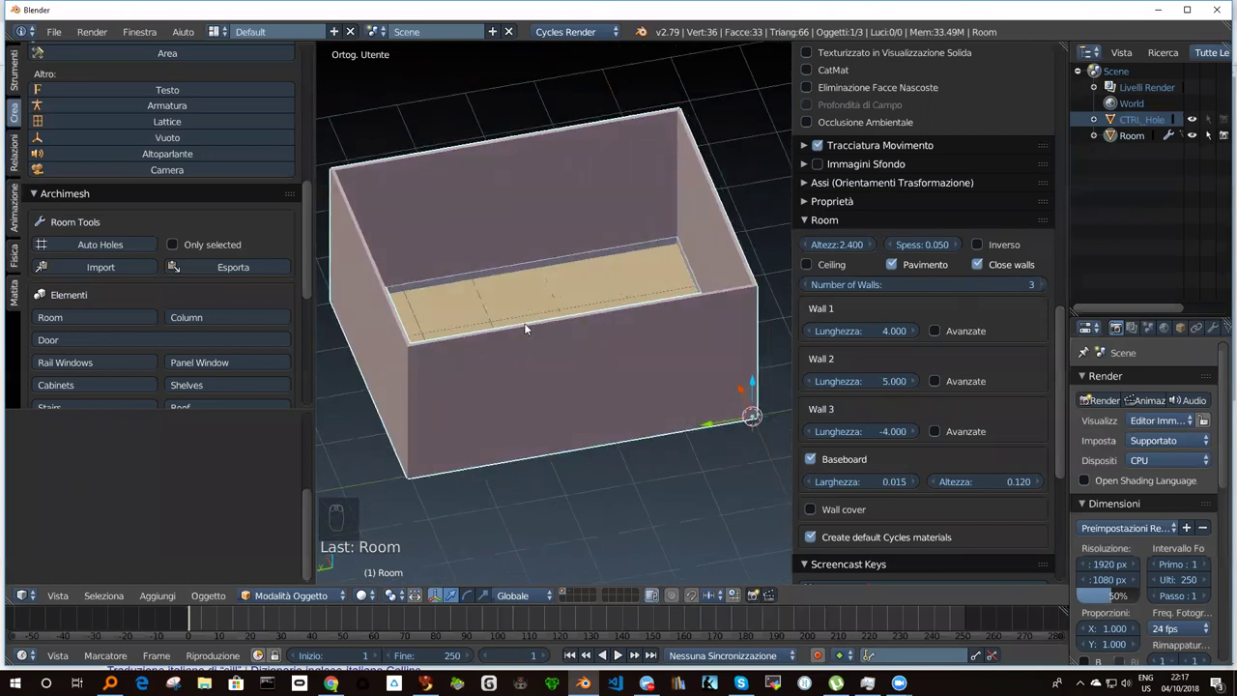
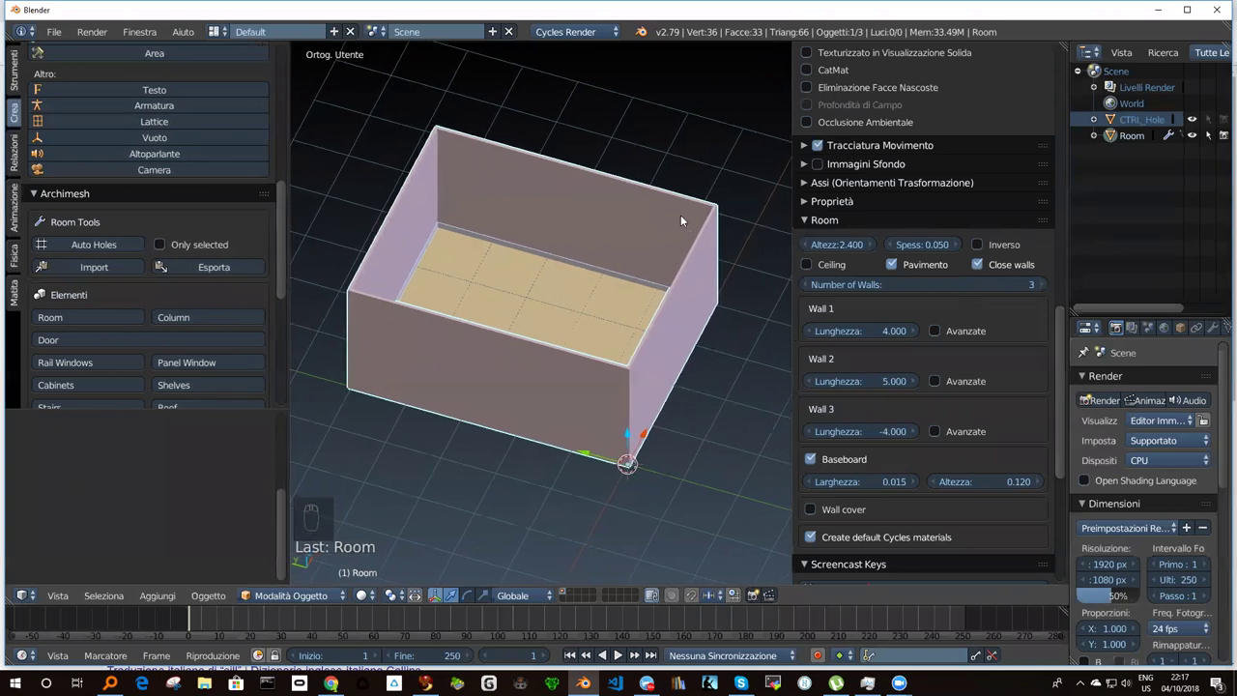
drag(528, 261, 479, 269)
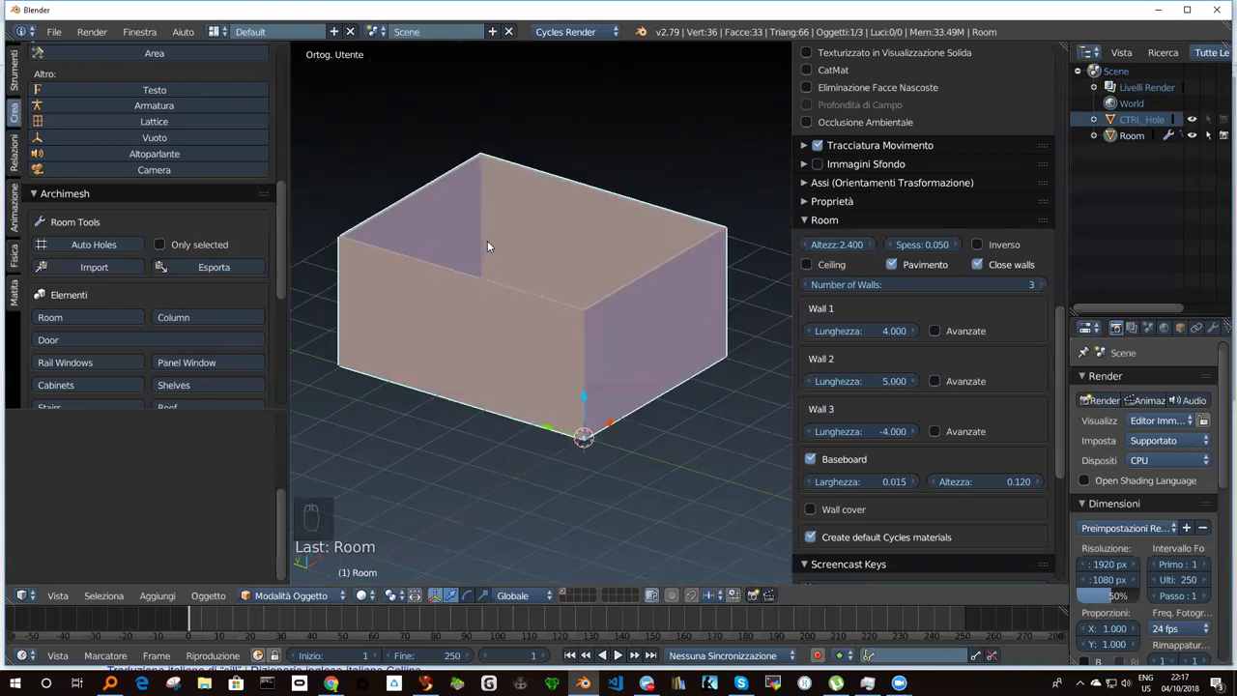
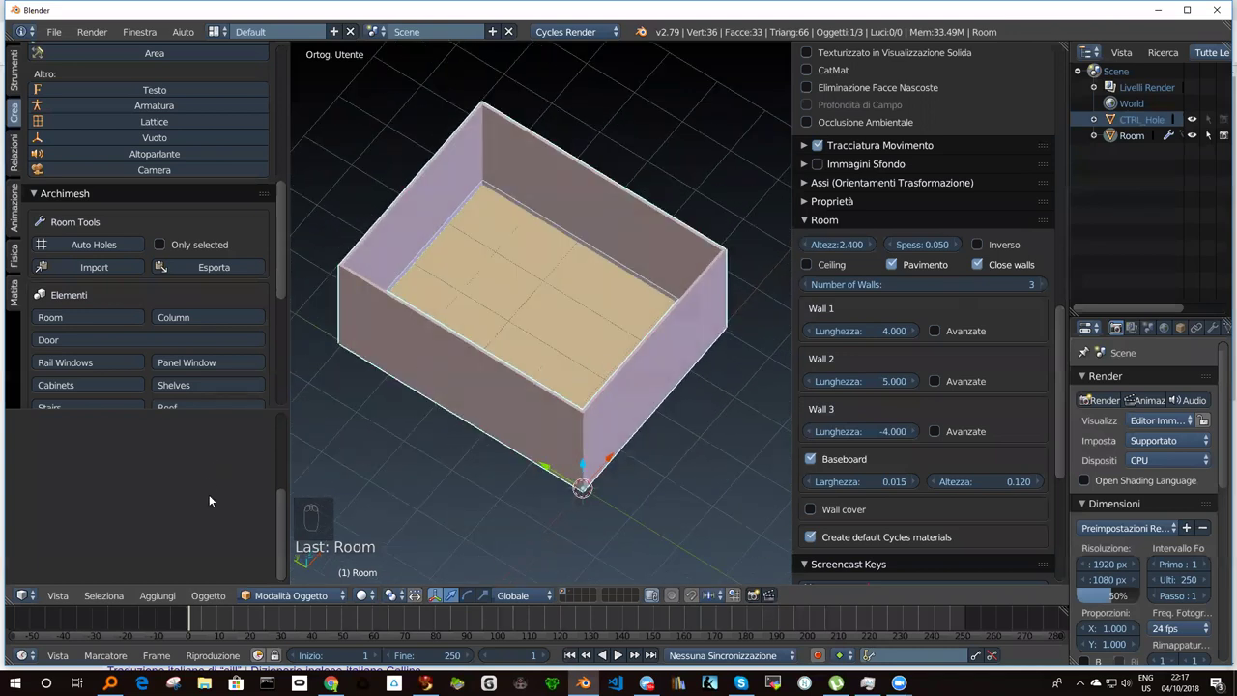
drag(281, 265, 429, 305)
Show wall name and measurement hints on the room and orbit to view the labels.
middle_click(416, 349)
drag(428, 306, 487, 346)
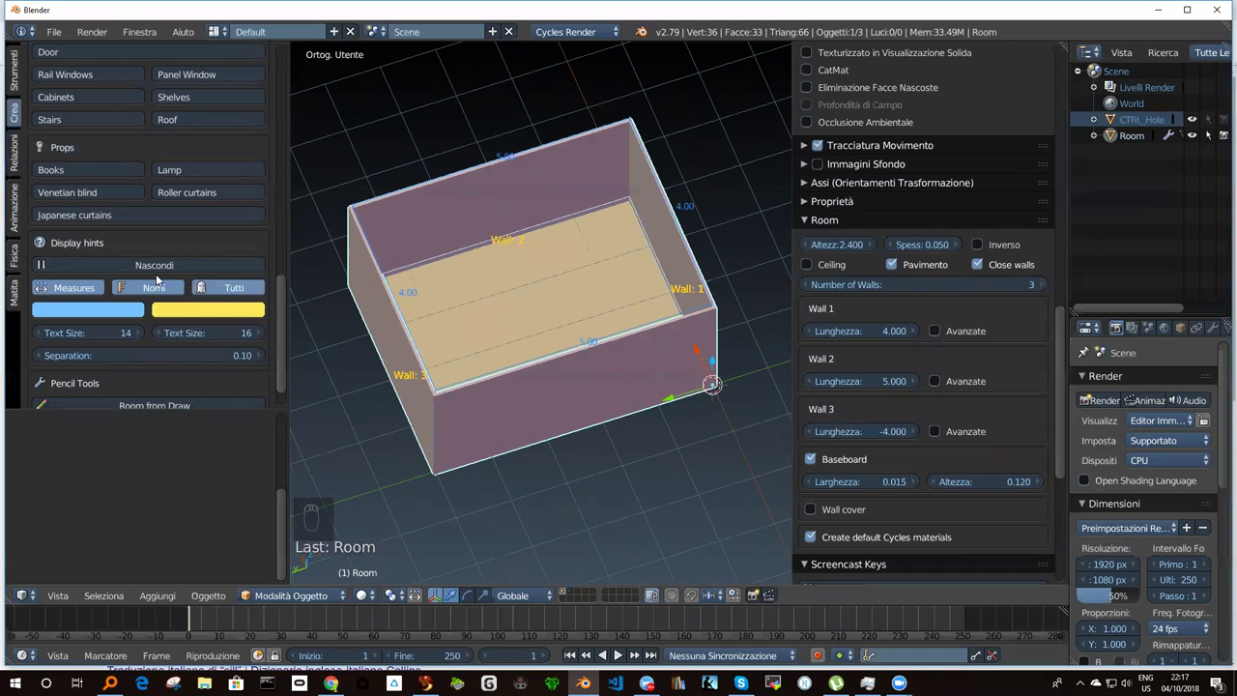
drag(159, 291, 199, 292)
drag(224, 291, 68, 293)
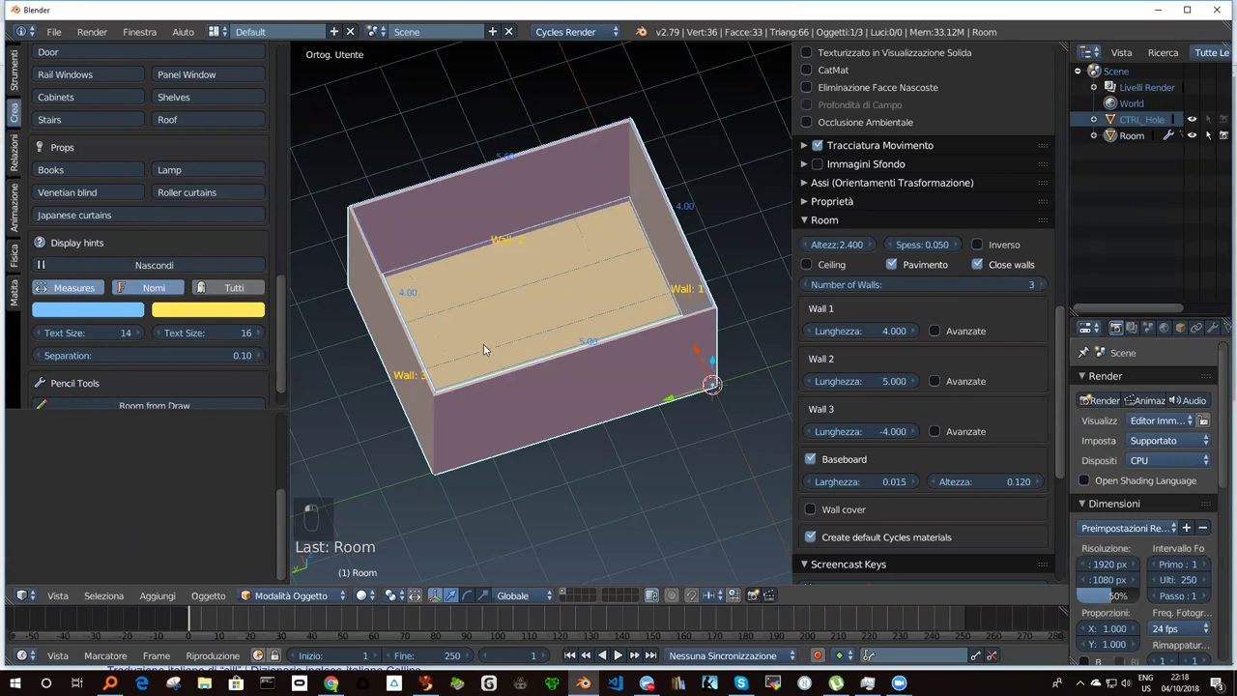
click(511, 325)
Look straight down onto the labelled room, then orbit around it.
right_click(511, 325)
drag(468, 325, 487, 324)
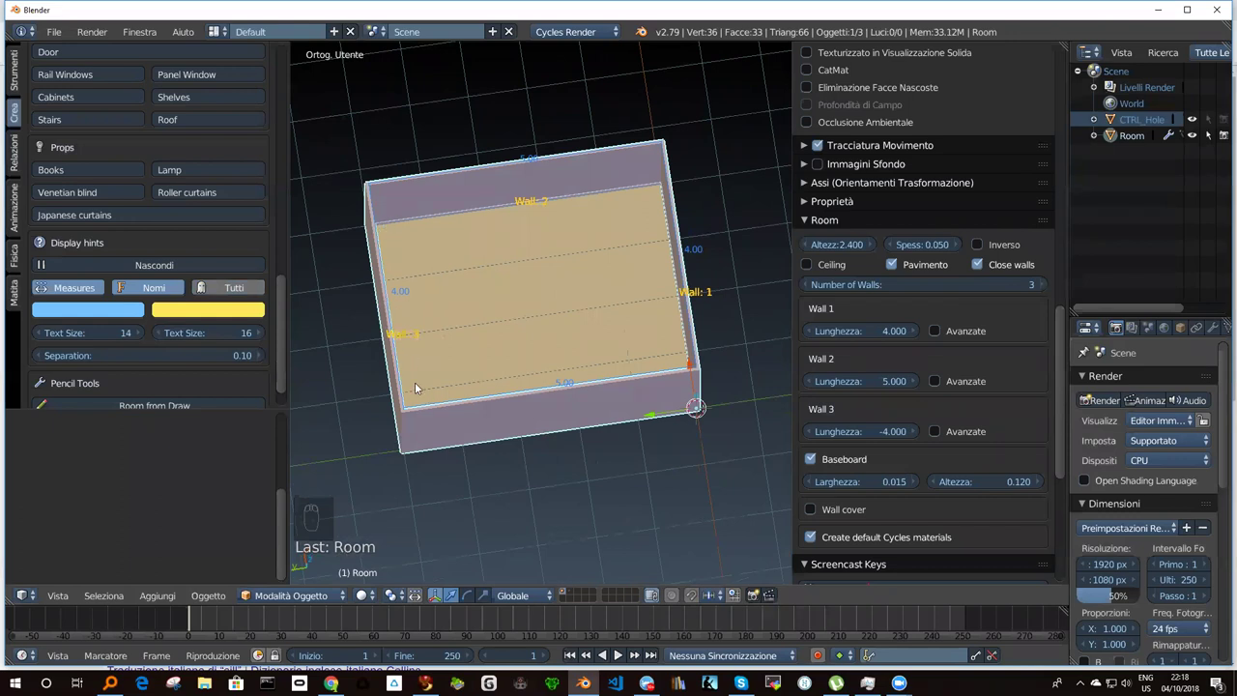
drag(413, 327, 920, 463)
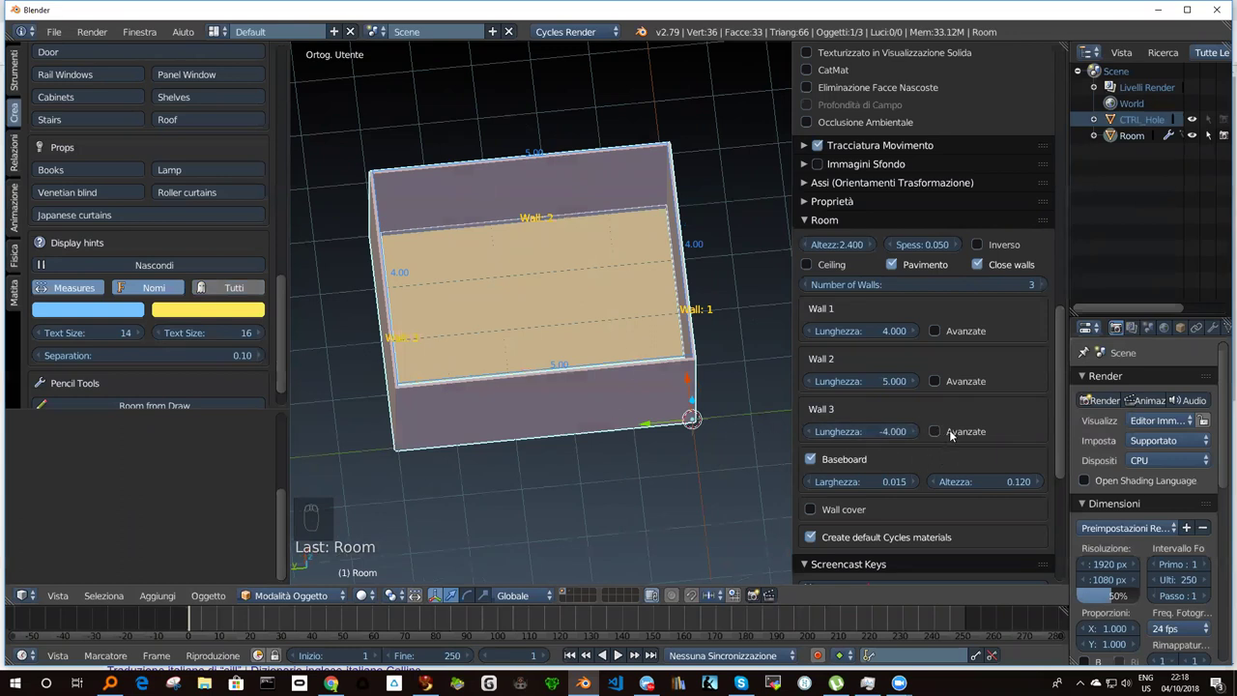
Bend Wall 3 into a curved semicircular wall and orbit to inspect it.
drag(943, 434, 887, 487)
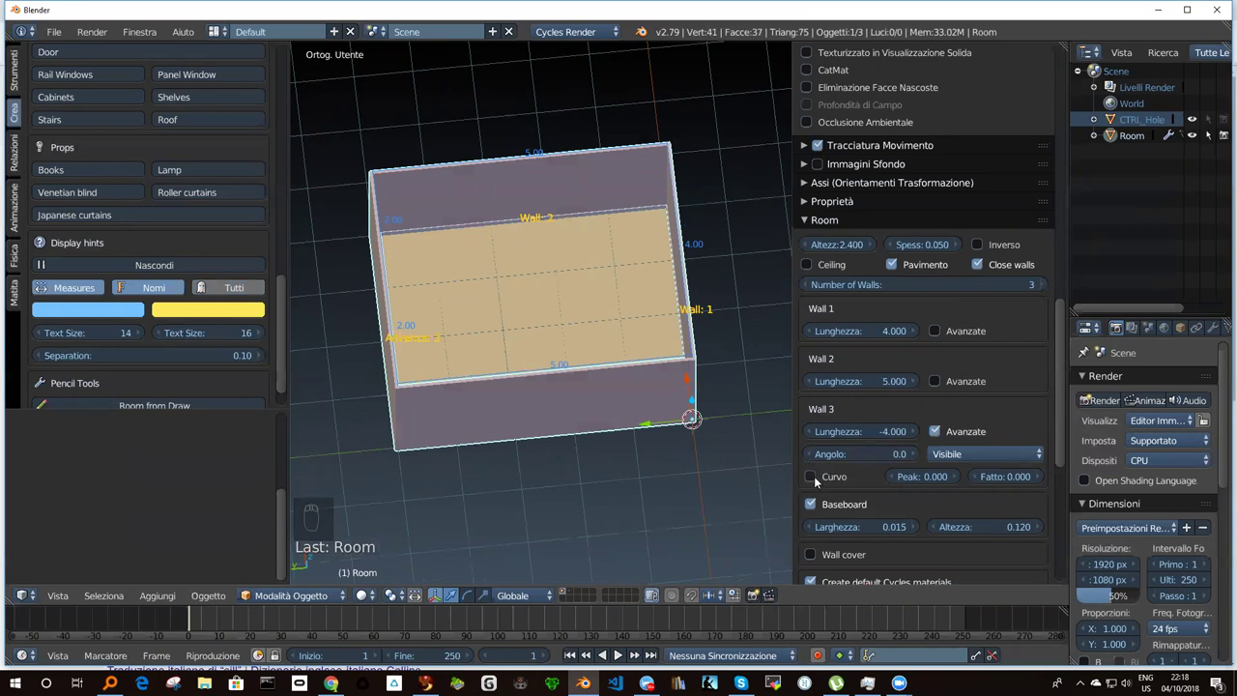
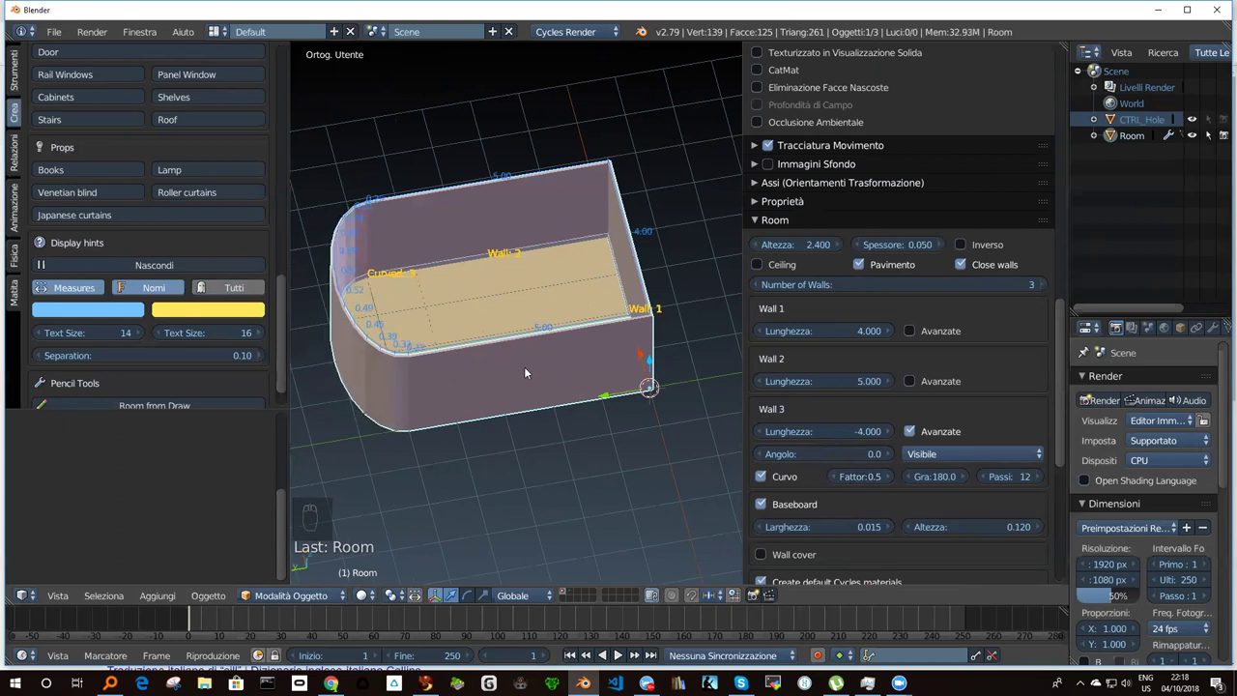
drag(544, 367, 627, 337)
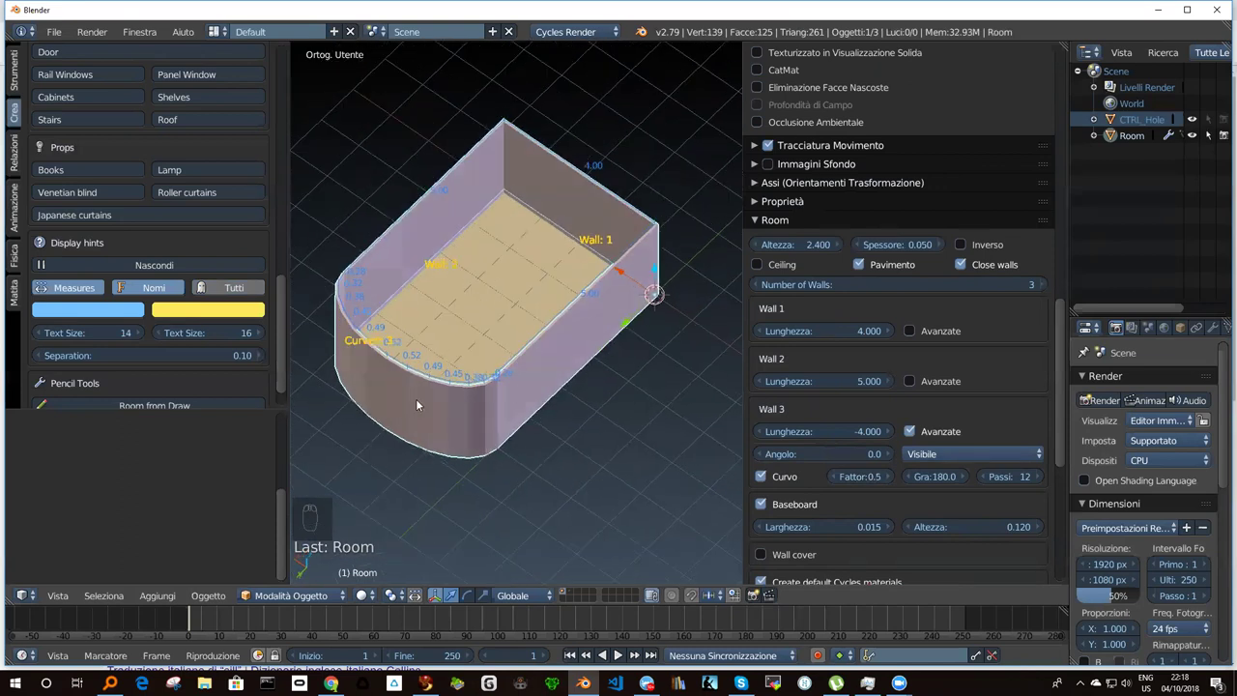
drag(527, 304, 630, 280)
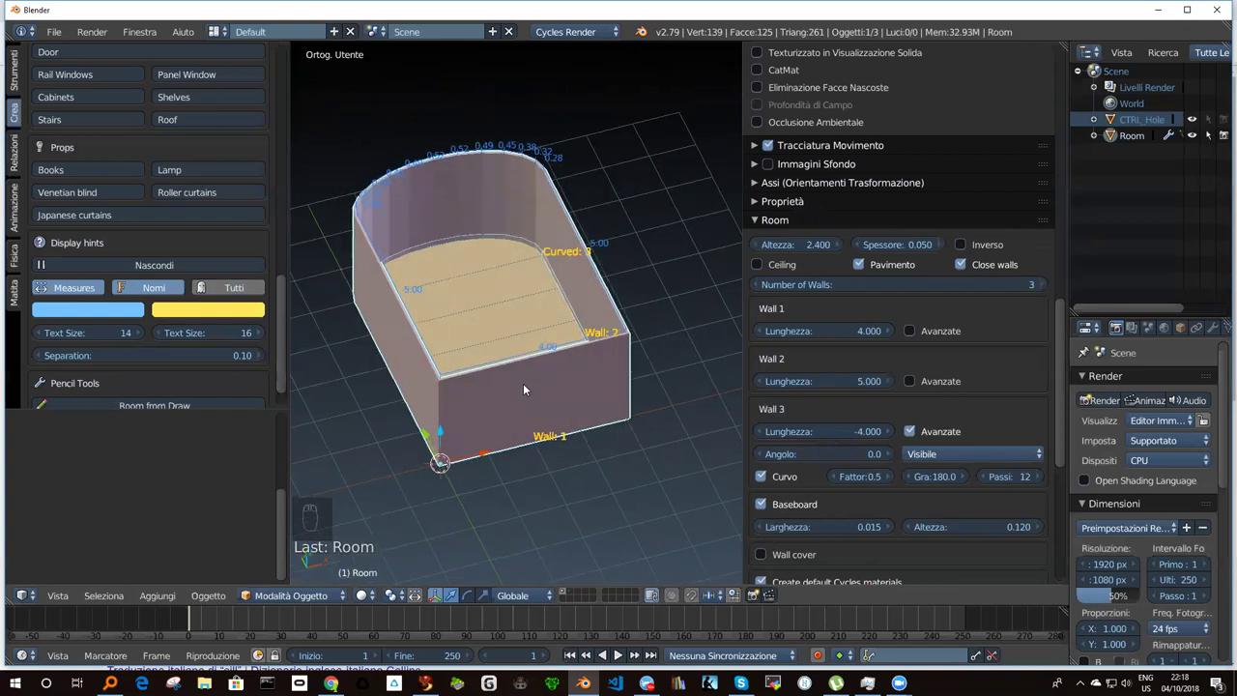
drag(526, 387, 518, 360)
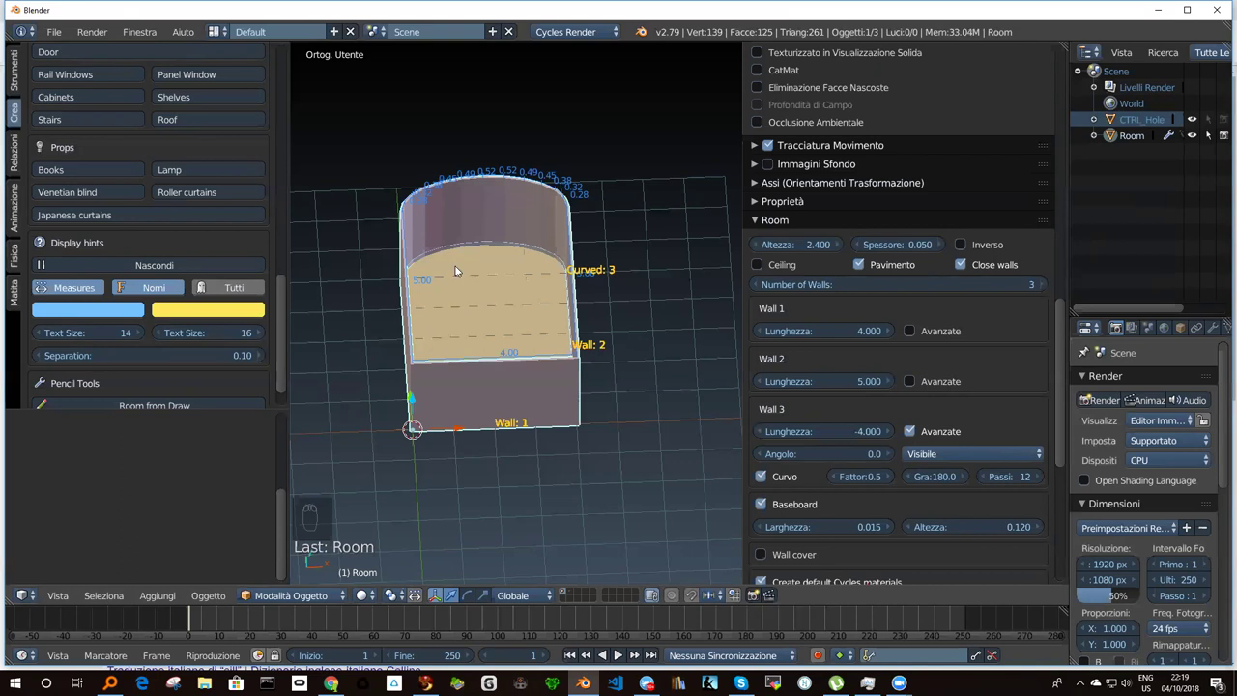
drag(498, 321, 515, 332)
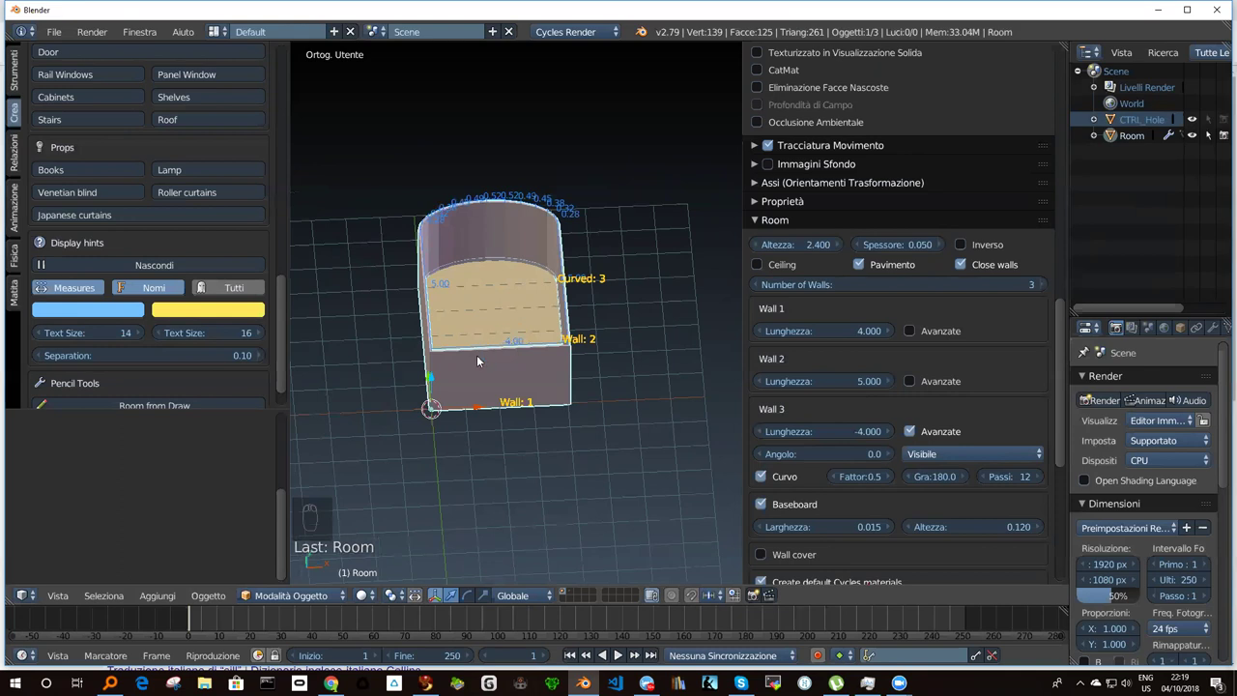
Delete the curved-wall Room object with X, leaving an empty scene.
key(x)
drag(483, 405, 467, 360)
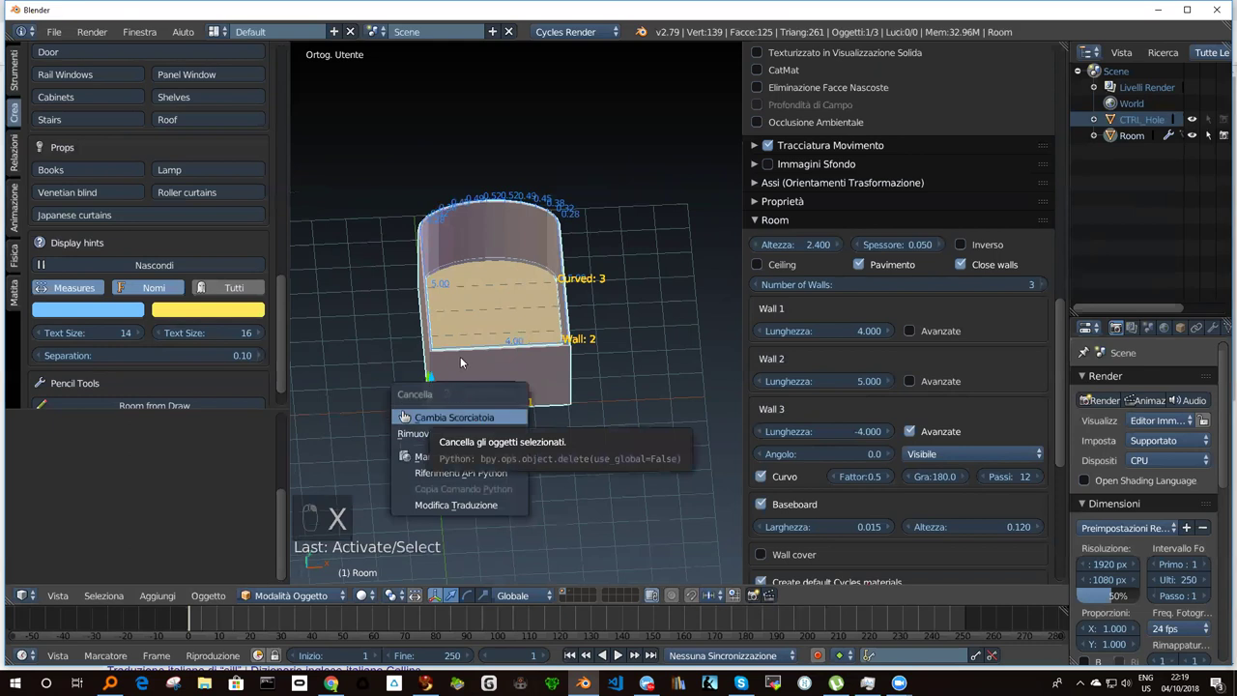
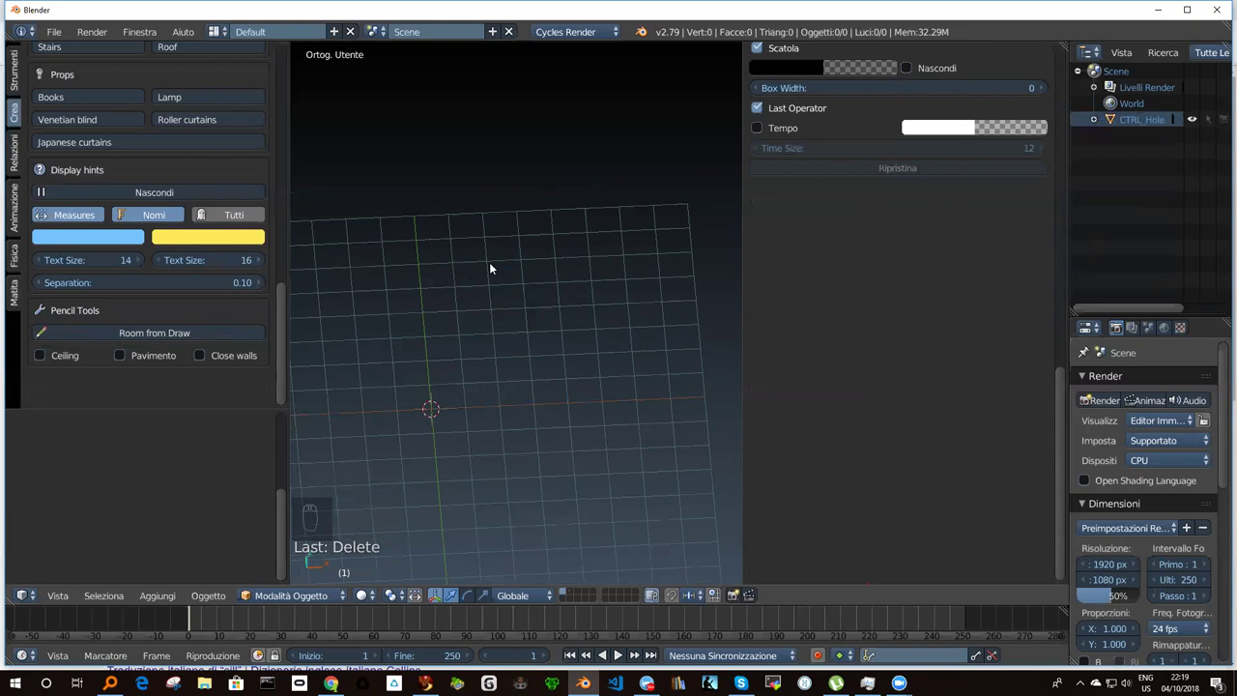
Switch to top ortho view and draw a freehand Grease Pencil outline with letters above it.
key(KP_7)
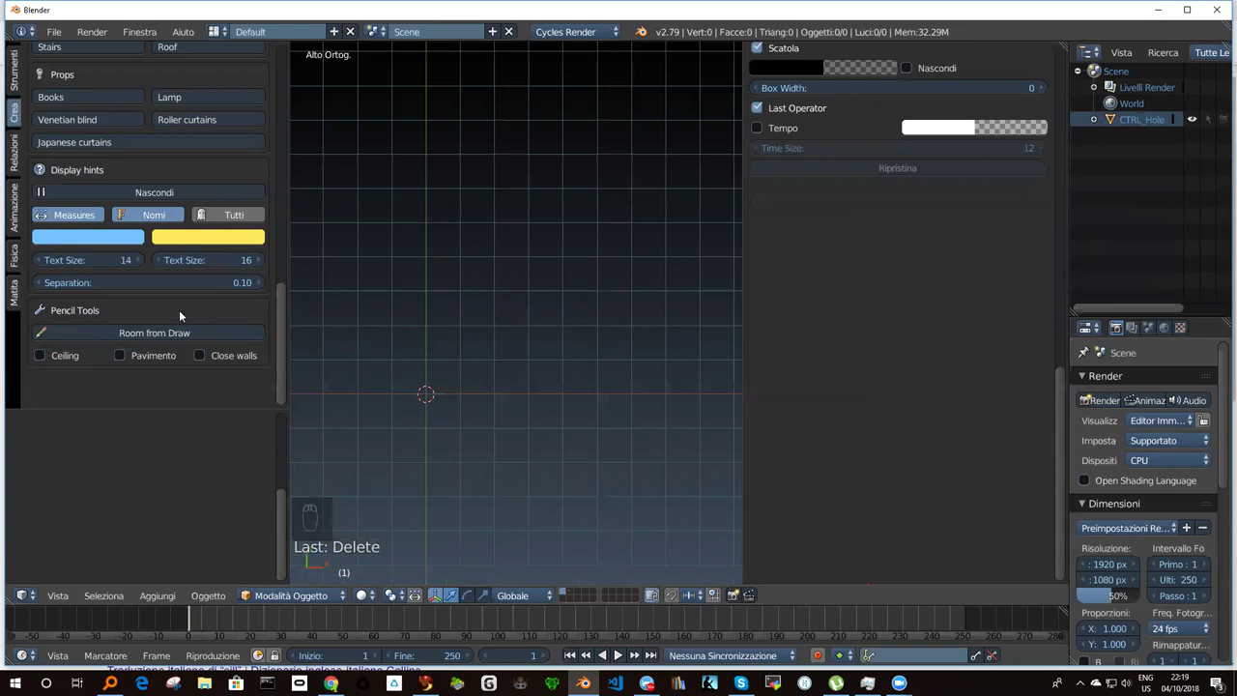
drag(285, 312, 126, 398)
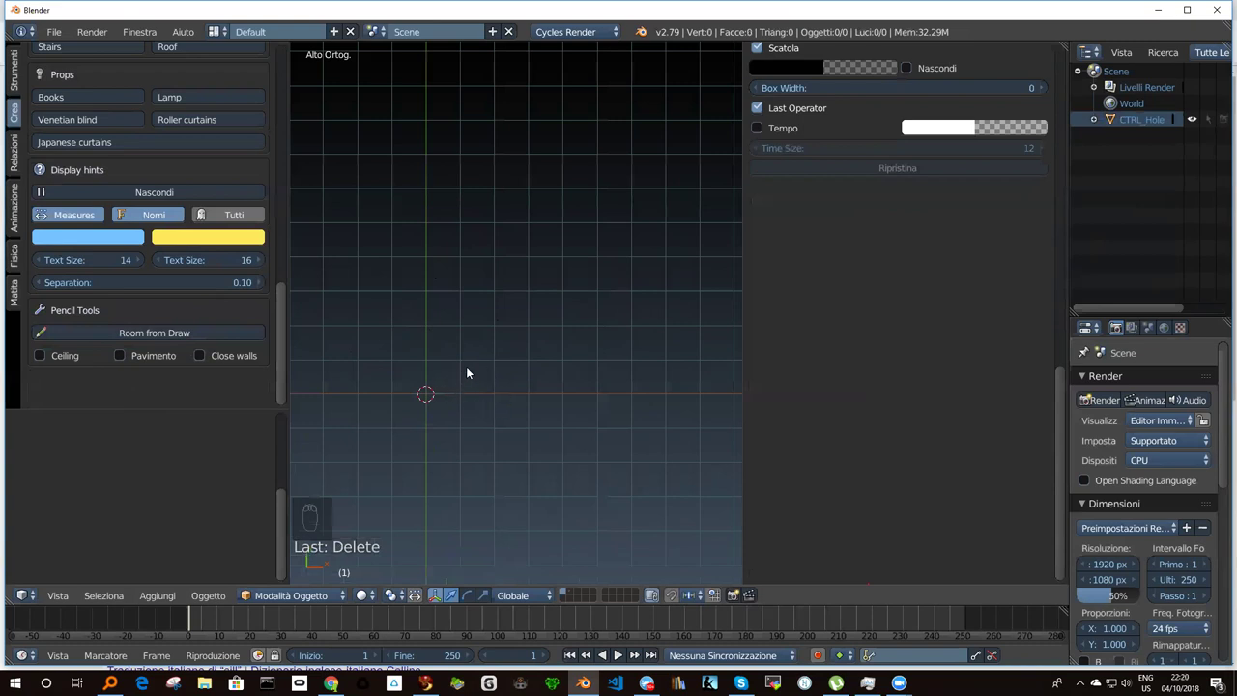
key(d)
key(d)
key(d)
key(d)
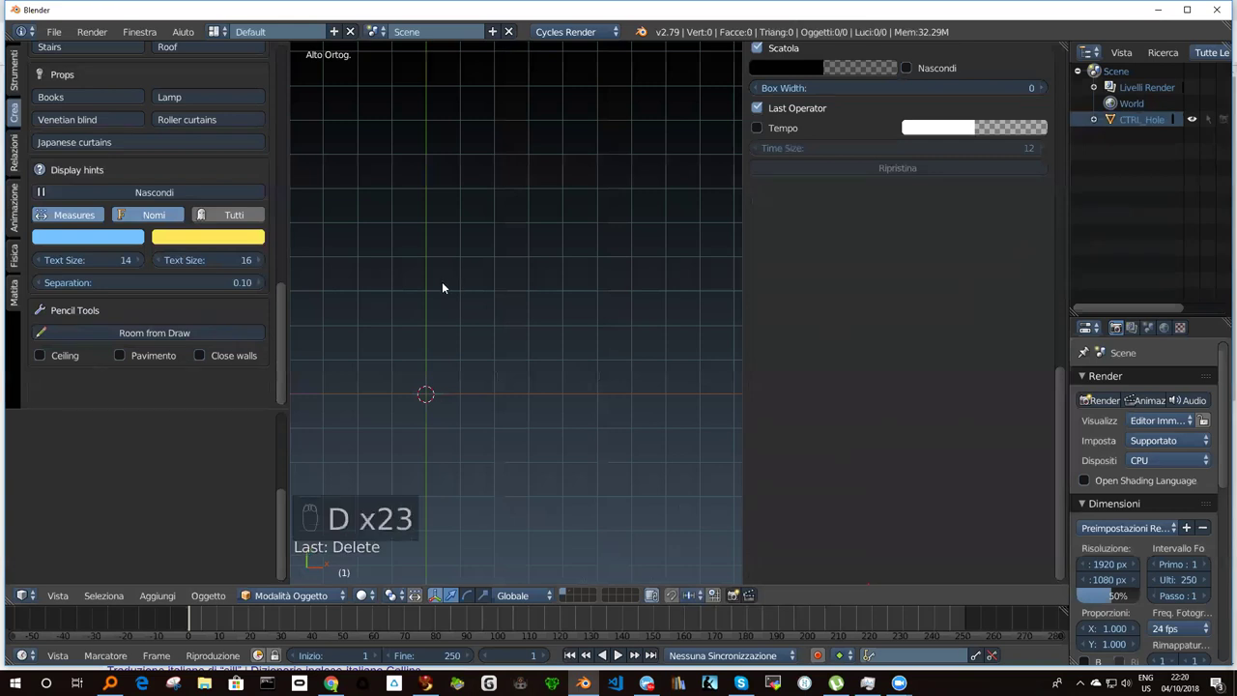
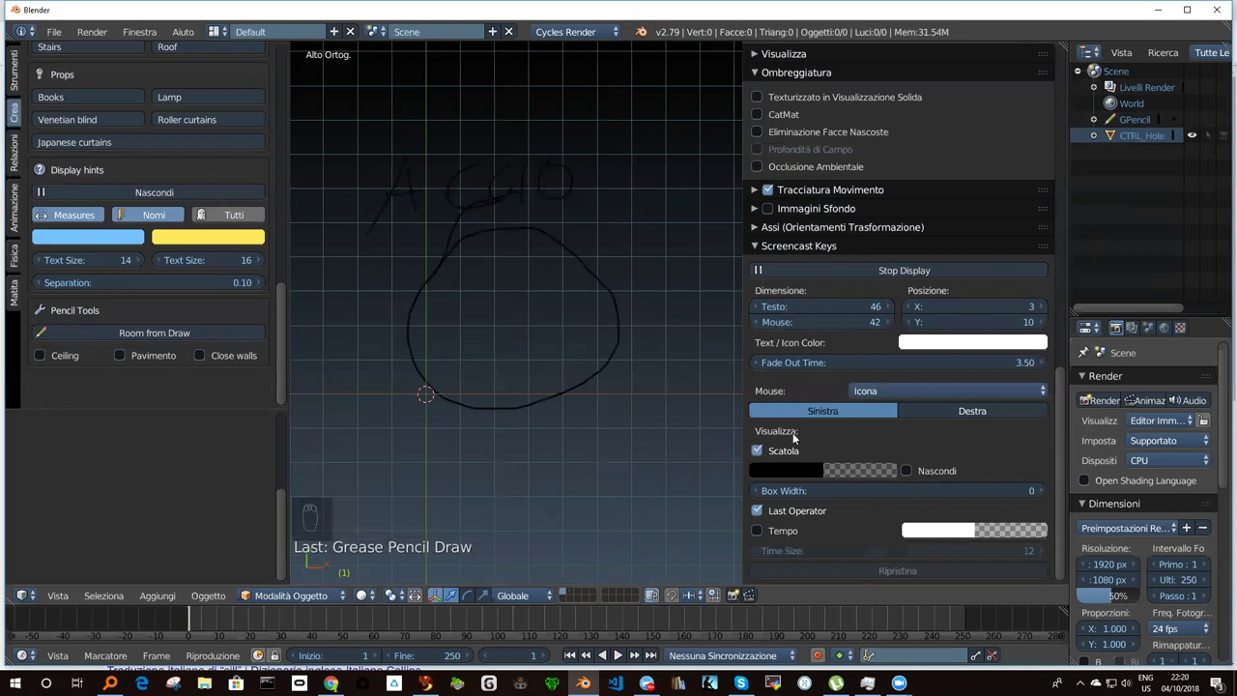
Change the Grease Pencil stroke colour of the sketch from black to yellow.
drag(732, 325, 218, 289)
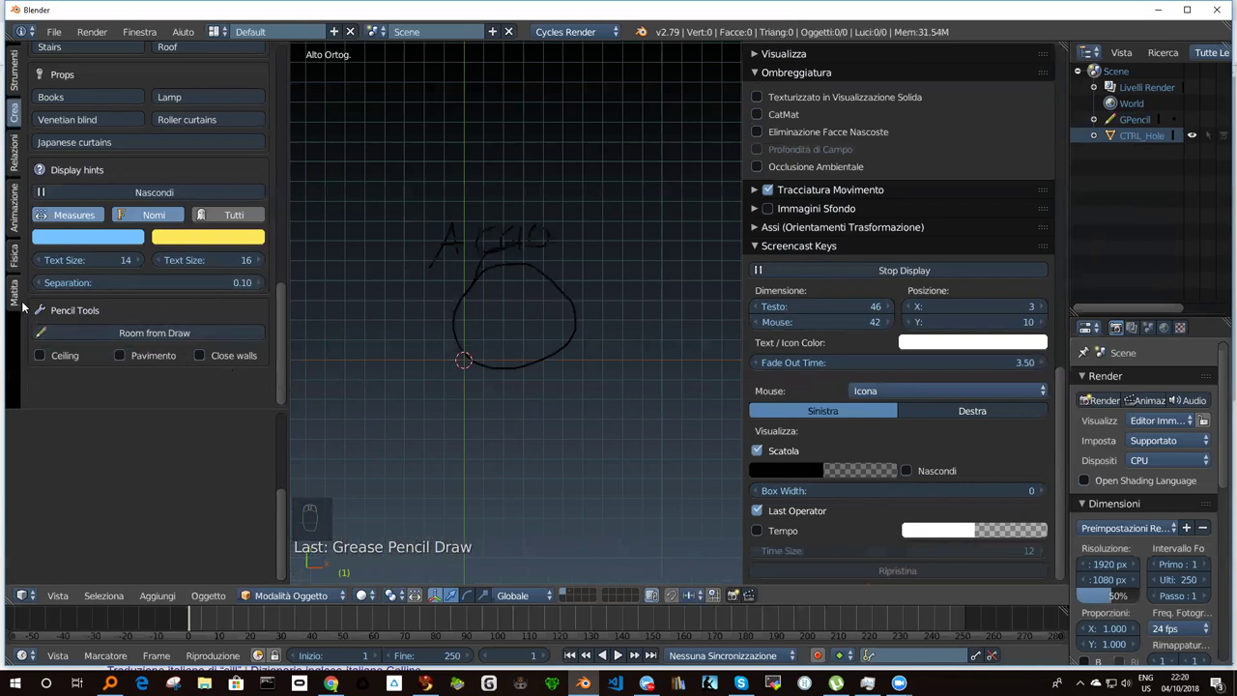
drag(21, 298, 284, 195)
drag(284, 194, 278, 266)
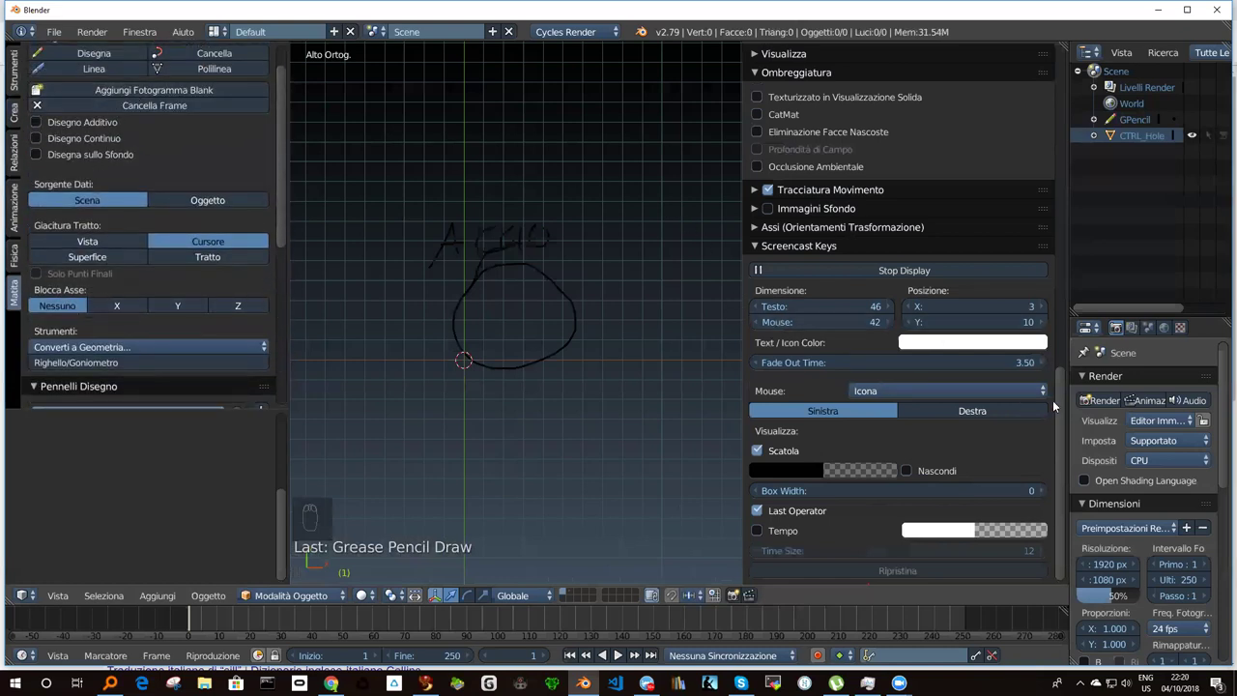
drag(1066, 397, 1020, 87)
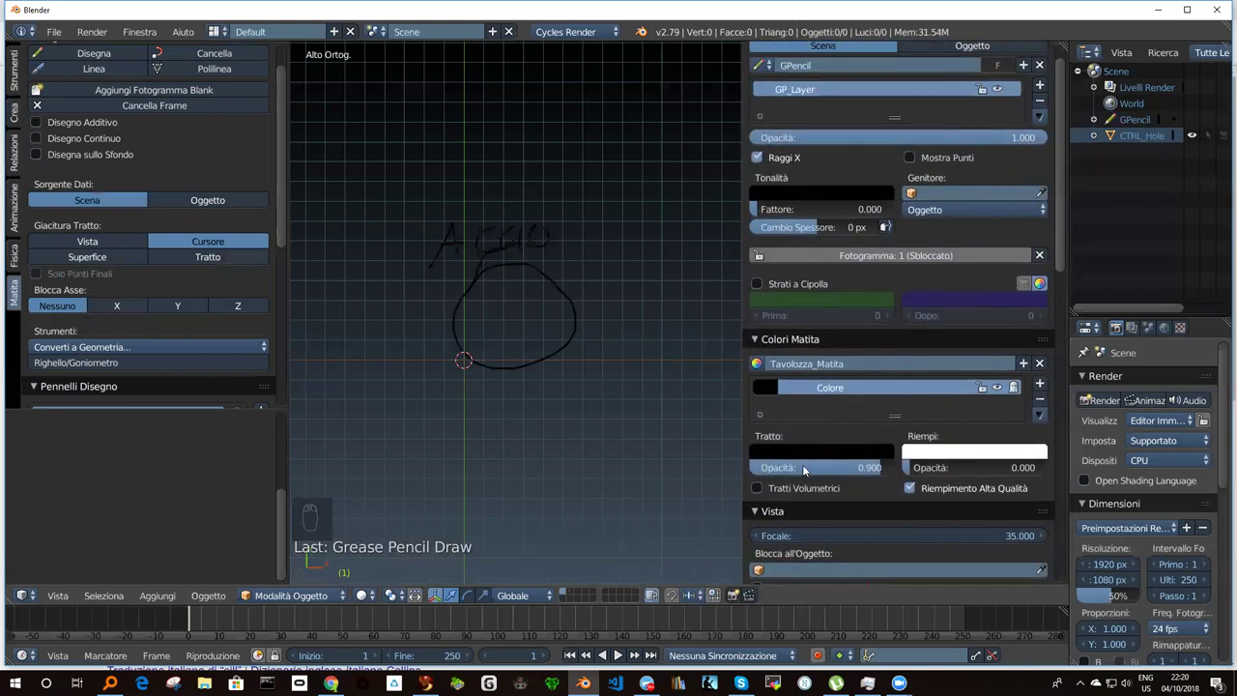
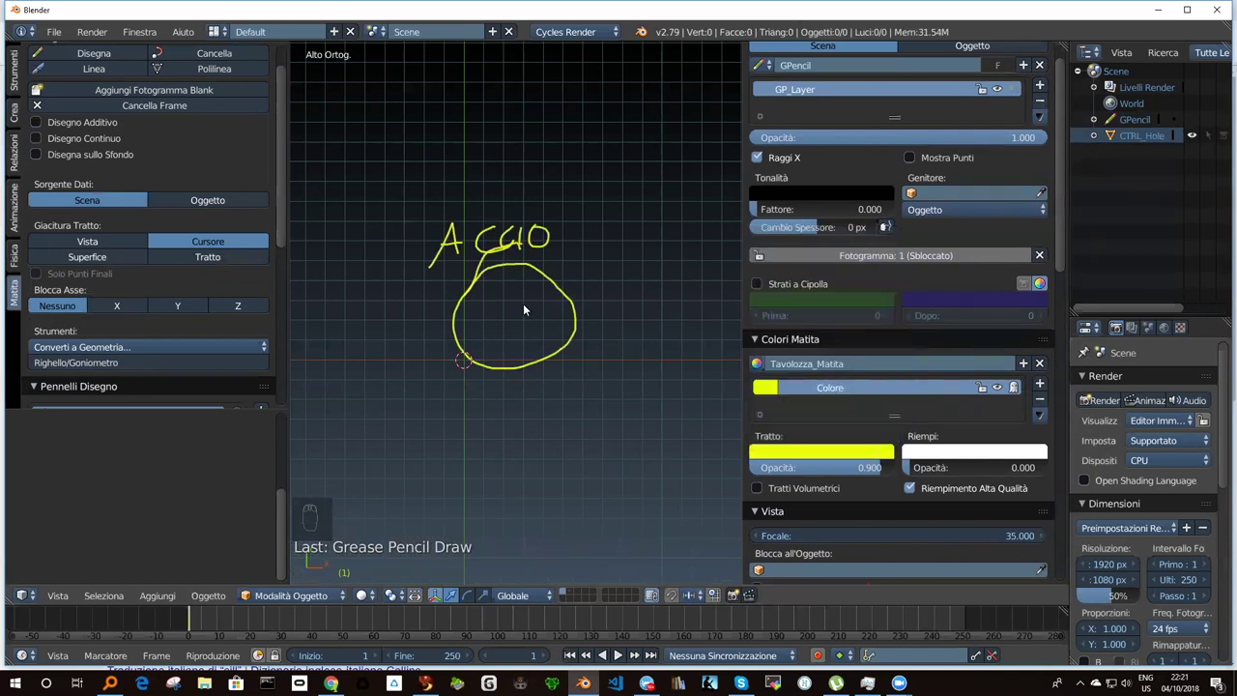
Zoom in on the yellow sketch to see it more closely.
drag(516, 292, 286, 127)
drag(286, 127, 85, 95)
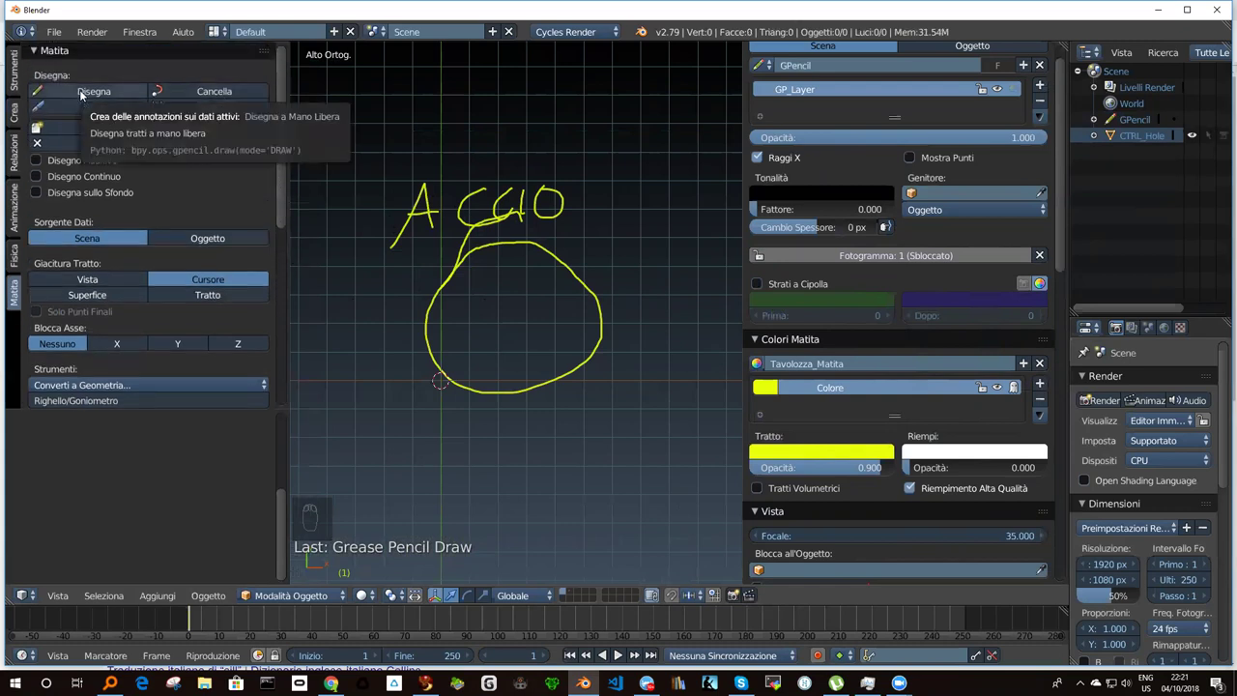
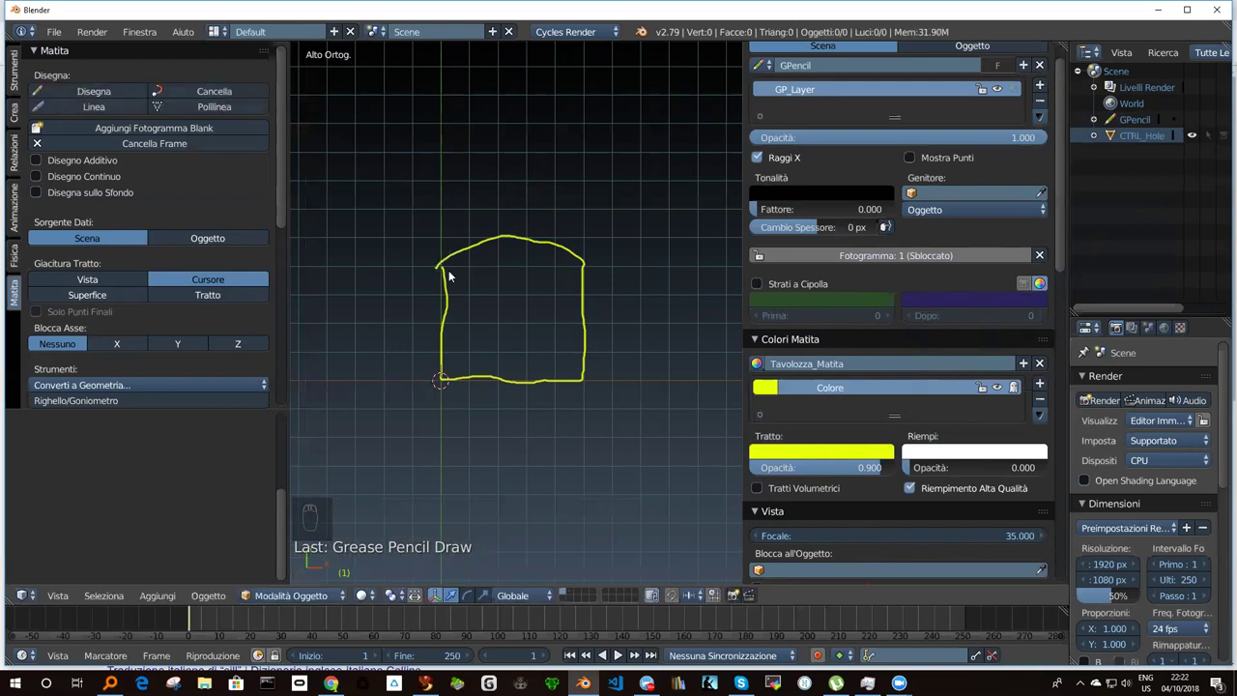
Draw a room outline and generate an Archimesh Room from Draw, roughly 5.08 by 4.30 m.
drag(289, 205, 270, 343)
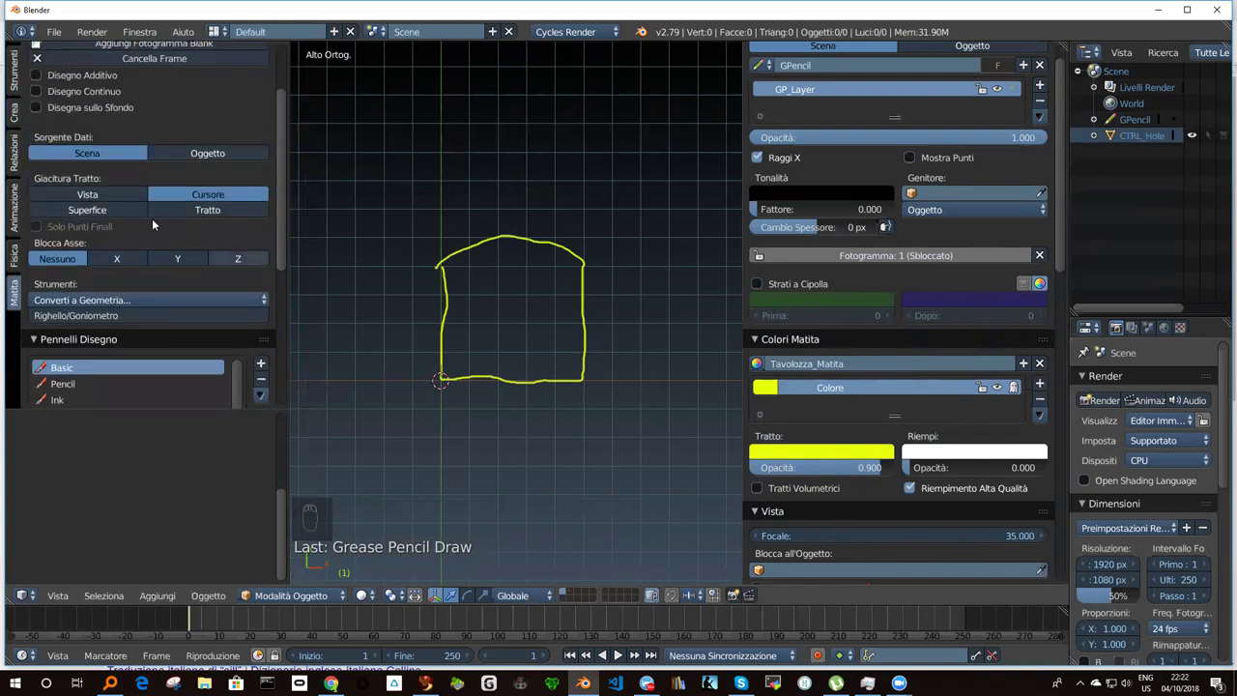
drag(20, 117, 262, 359)
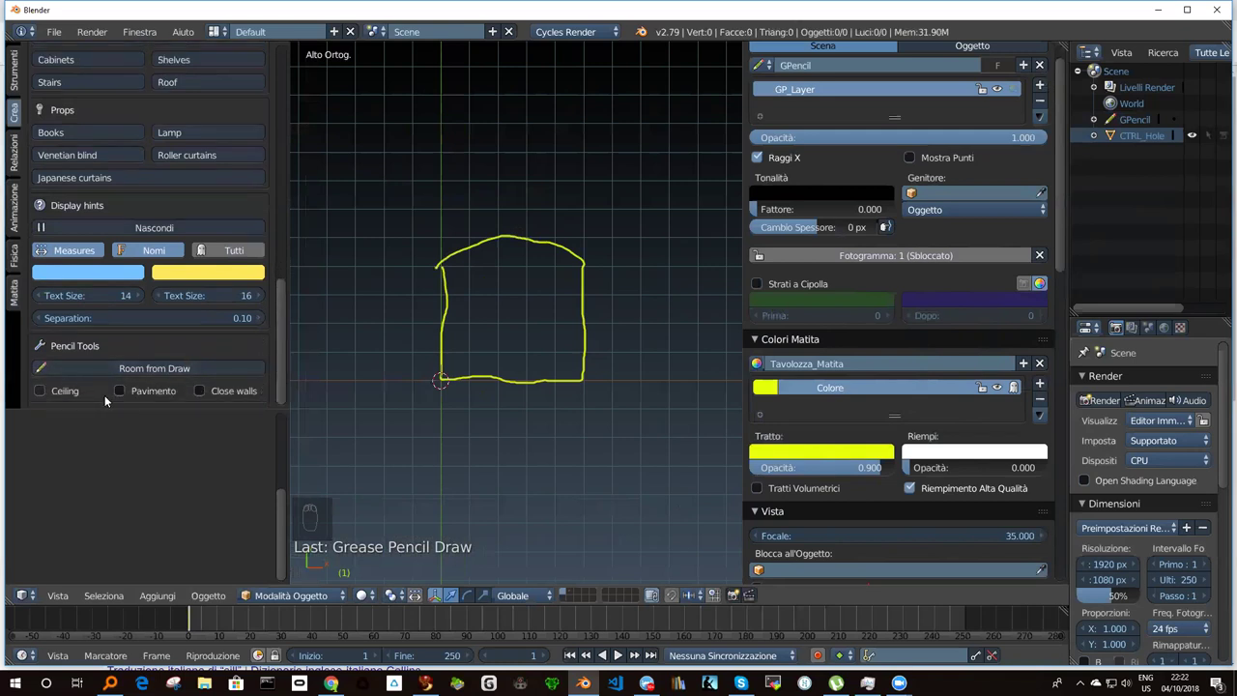
drag(126, 395, 464, 333)
drag(482, 321, 599, 286)
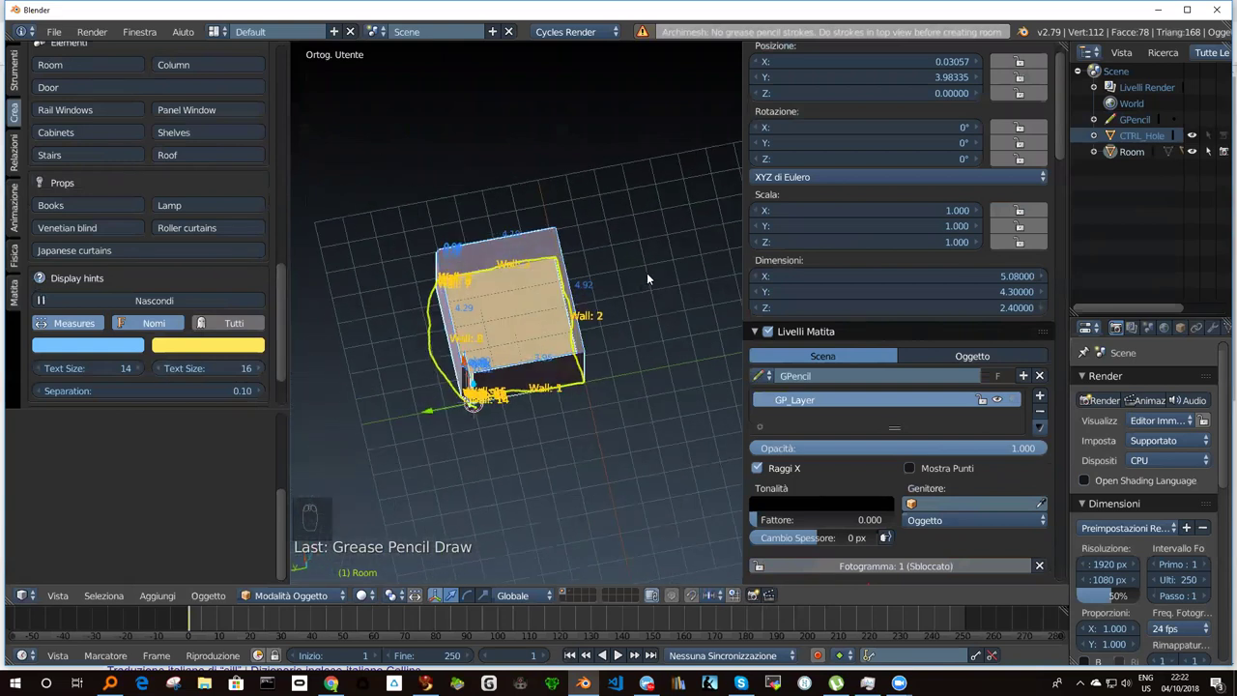
Inspect the generated room, undo it and its outline strokes, and return to top view.
drag(564, 313, 486, 363)
key(ctrl+z)
key(ctrl+z)
key(KP_7)
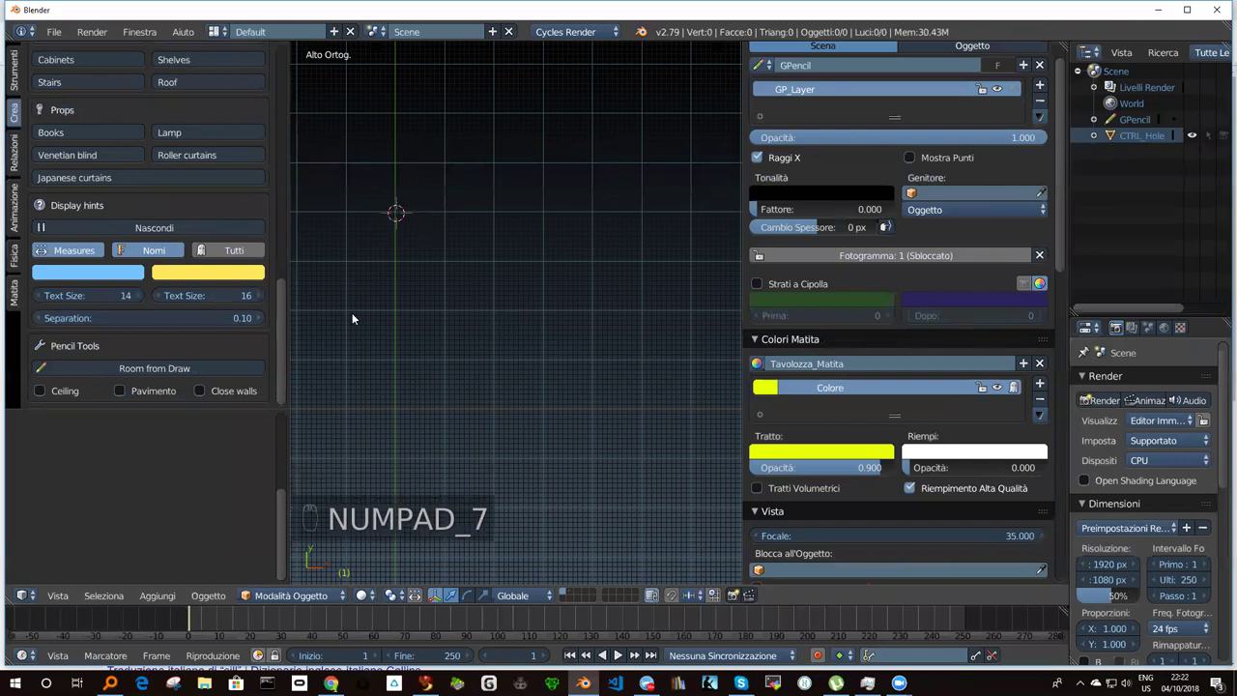
Draw a rectangular room outline with Grease Pencil strokes in top view.
key(d)
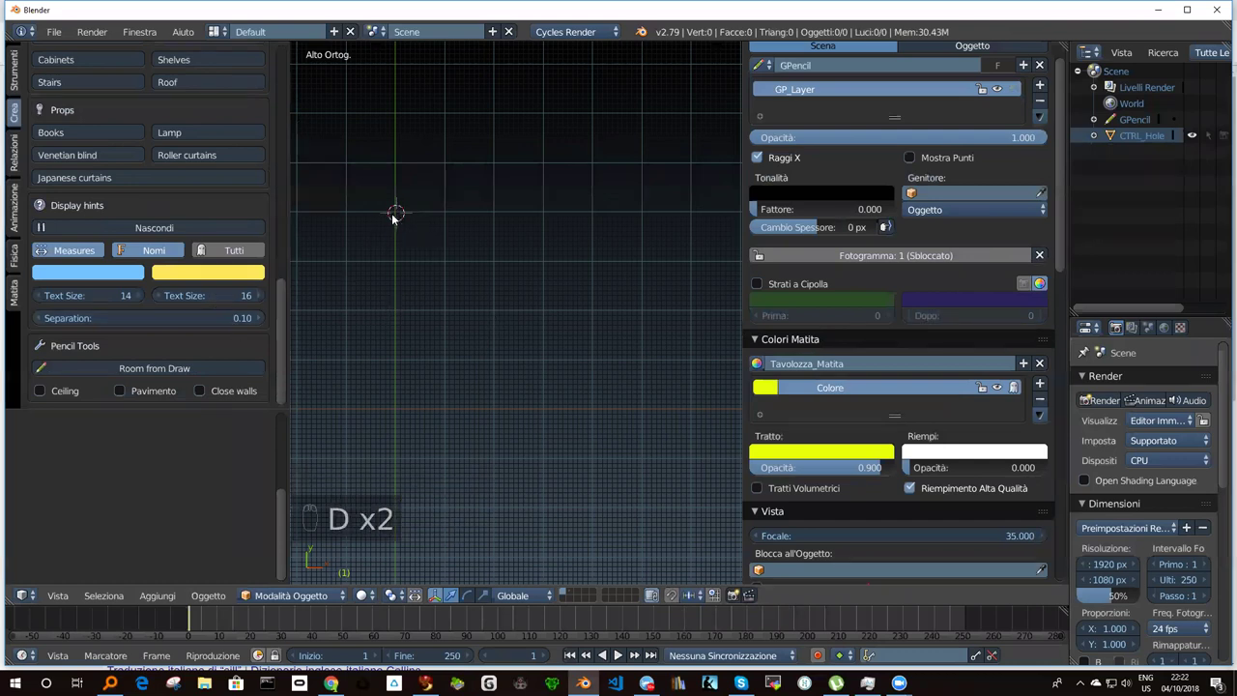
drag(398, 212, 402, 410)
key(d)
drag(397, 409, 223, 130)
drag(294, 293, 274, 254)
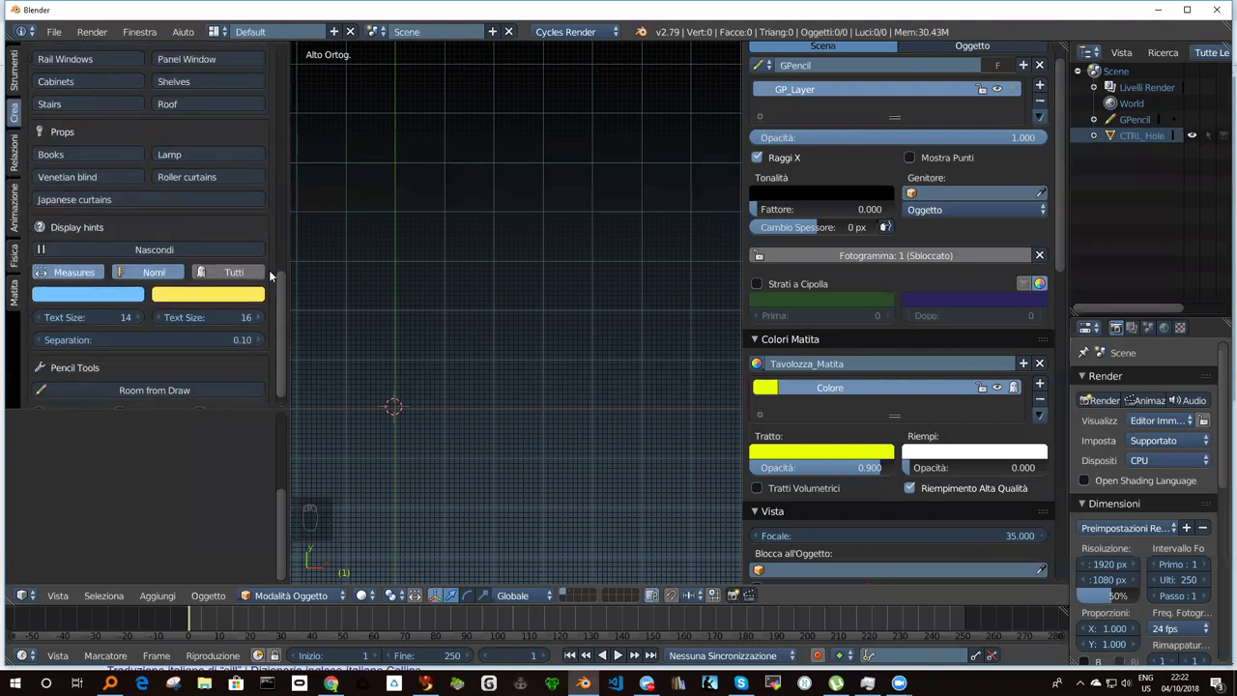
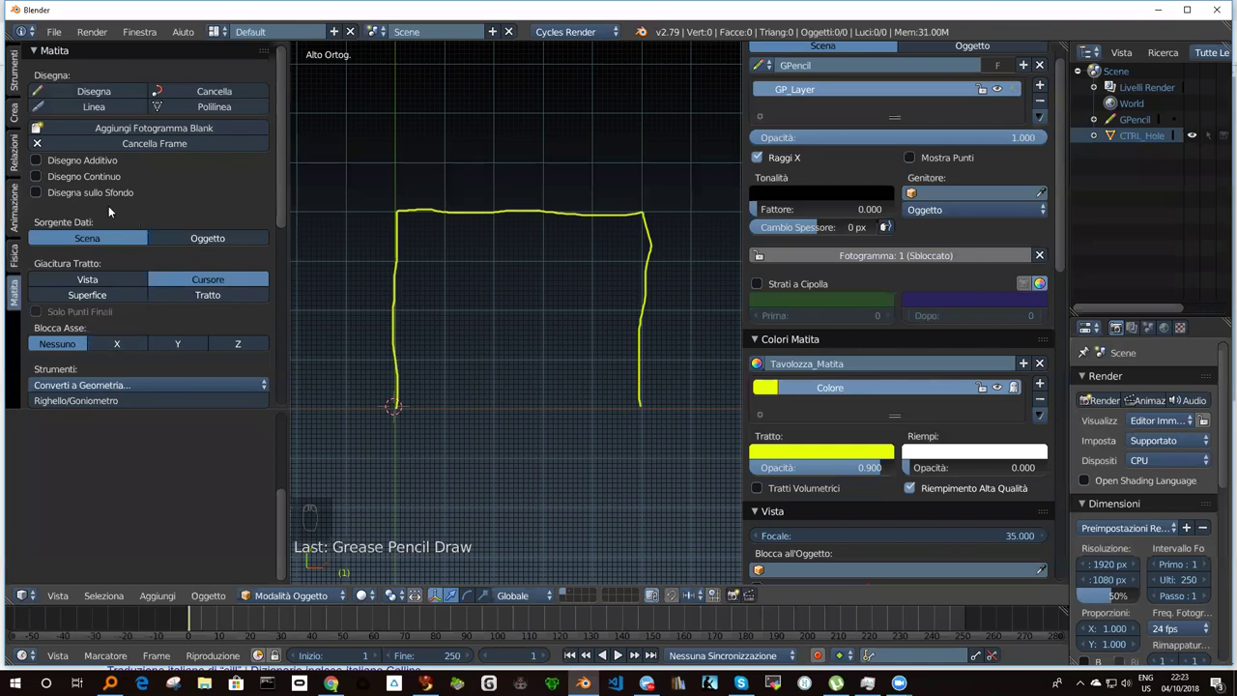
Generate a Room from Draw about 4.99 by 4.01 m, 2.4 m high, and orbit to see its walls.
drag(14, 118, 122, 401)
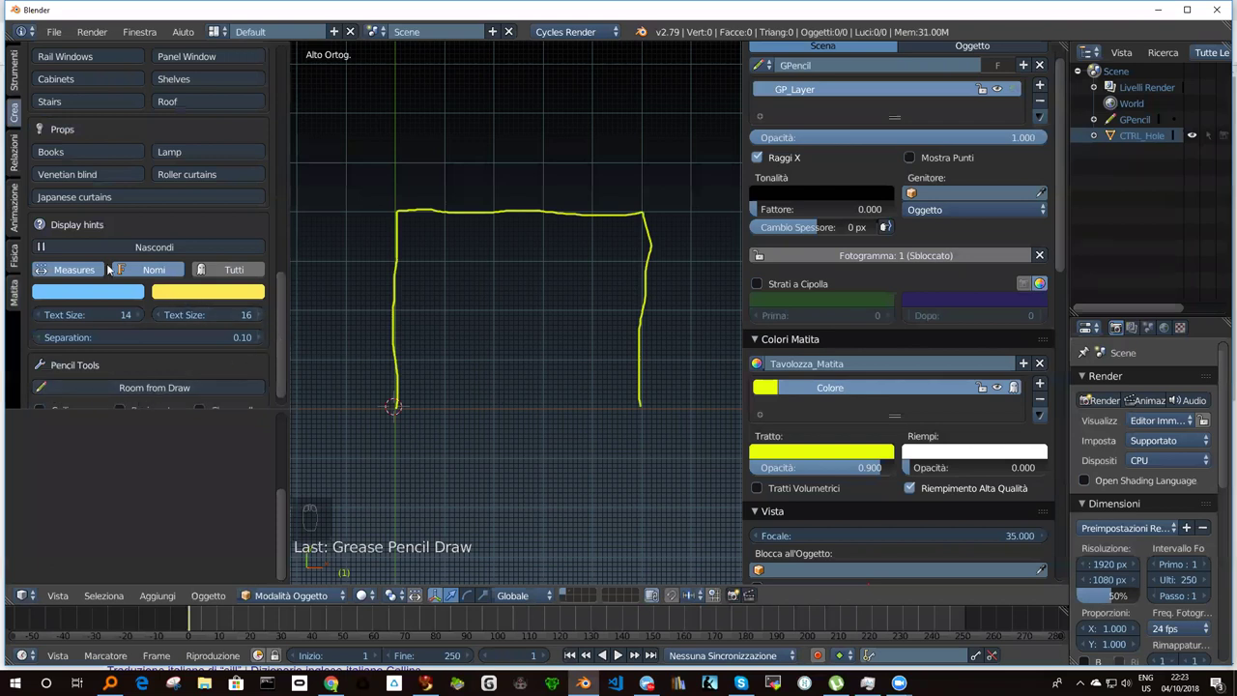
drag(282, 348, 123, 392)
drag(123, 393, 428, 323)
drag(428, 324, 482, 266)
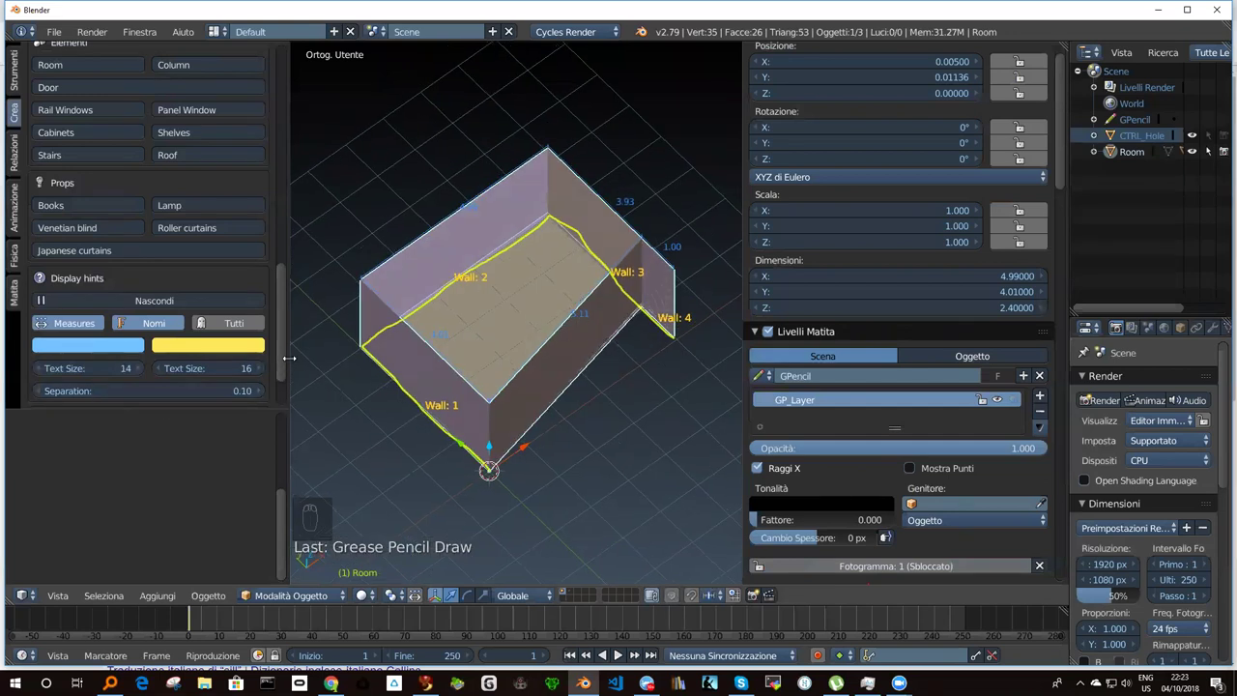
Undo the generated rectangular room and its outline strokes so the scene is empty.
key(ctrl+z)
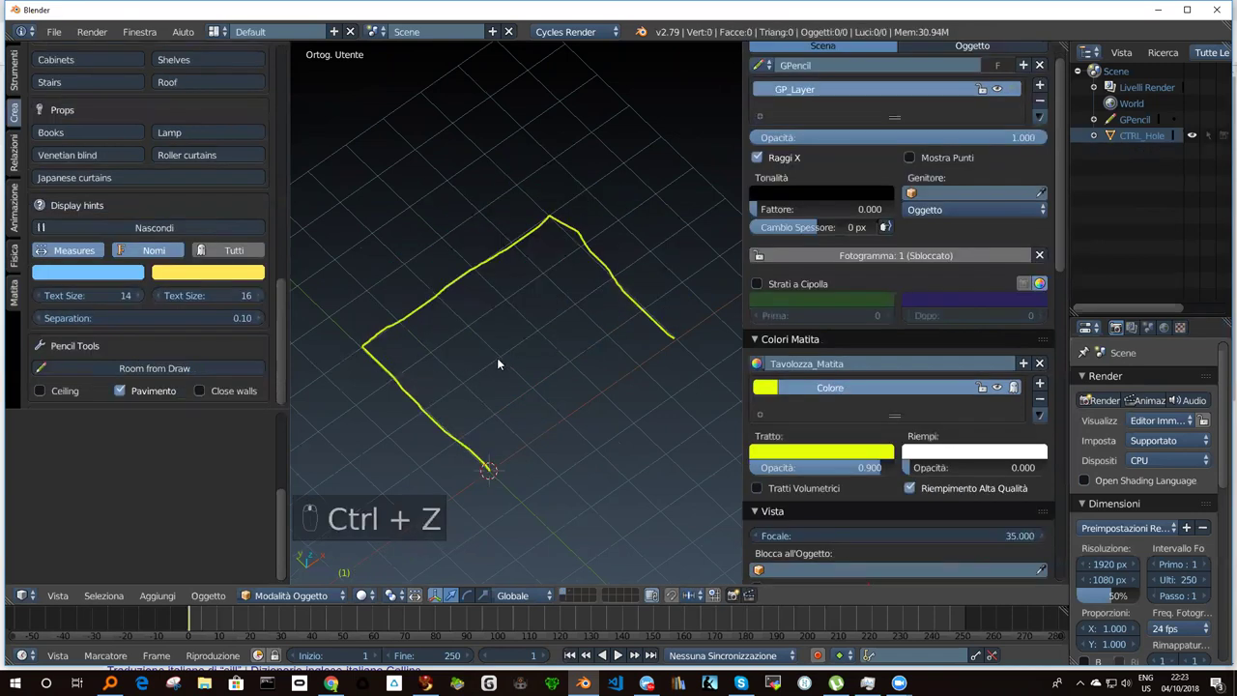
key(ctrl+z)
key(ctrl+z)
From top view, generate a room about 4.99 by 4.00 m with Room from Draw and orbit around it.
key(KP_7)
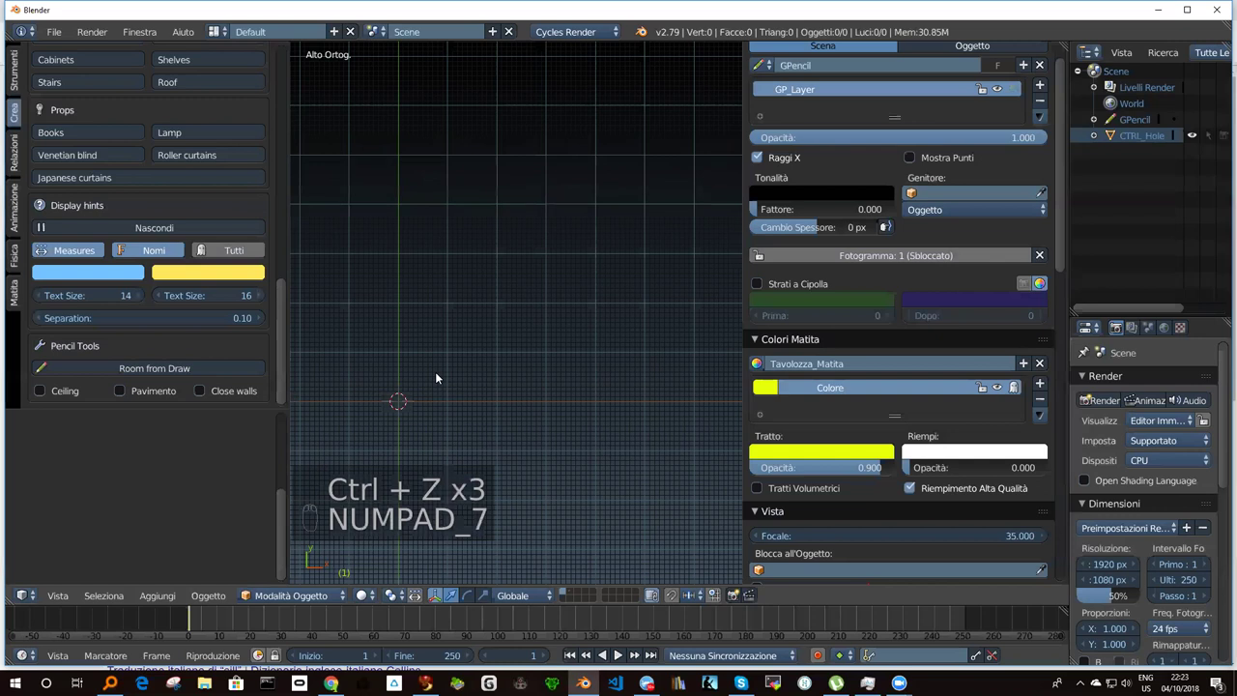
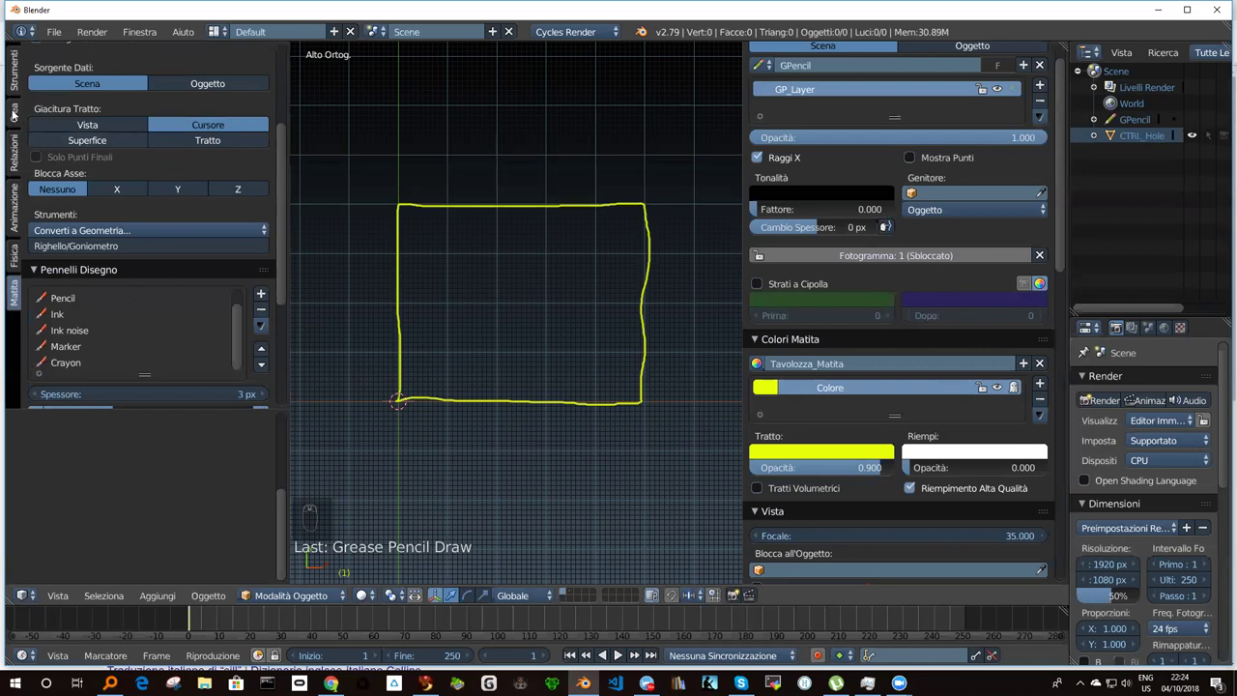
drag(18, 113, 42, 397)
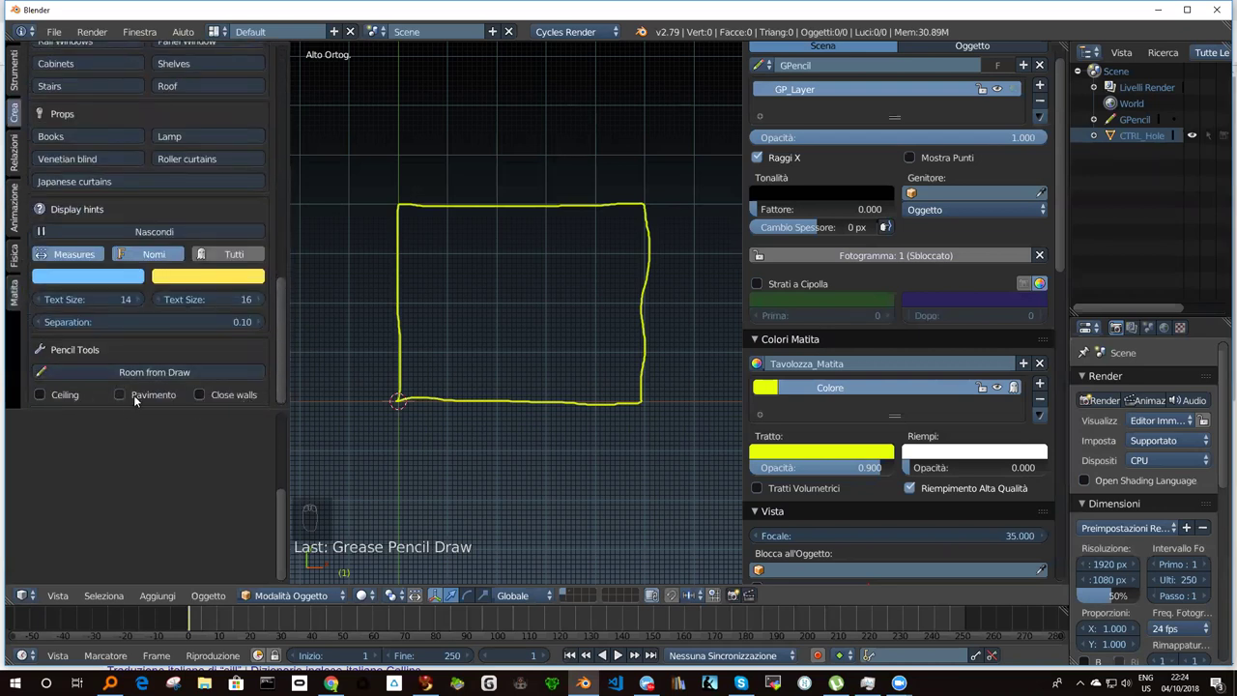
drag(122, 373, 529, 230)
middle_click(460, 356)
drag(529, 230, 536, 313)
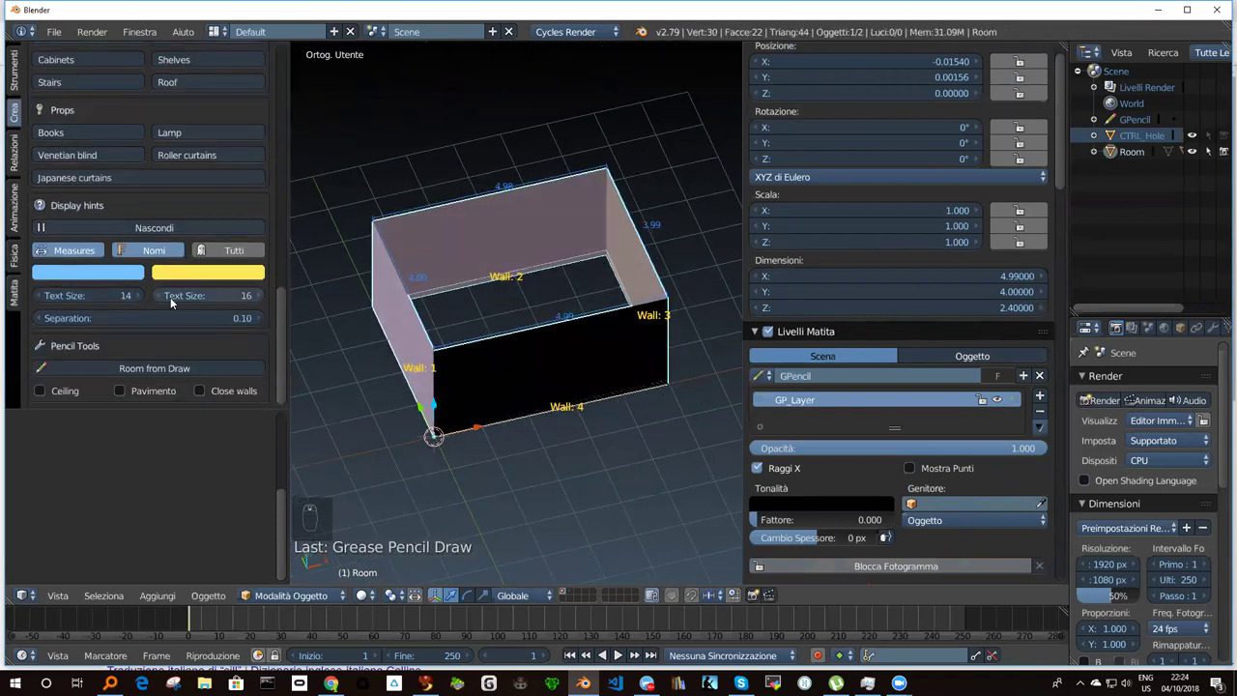
drag(122, 397, 135, 400)
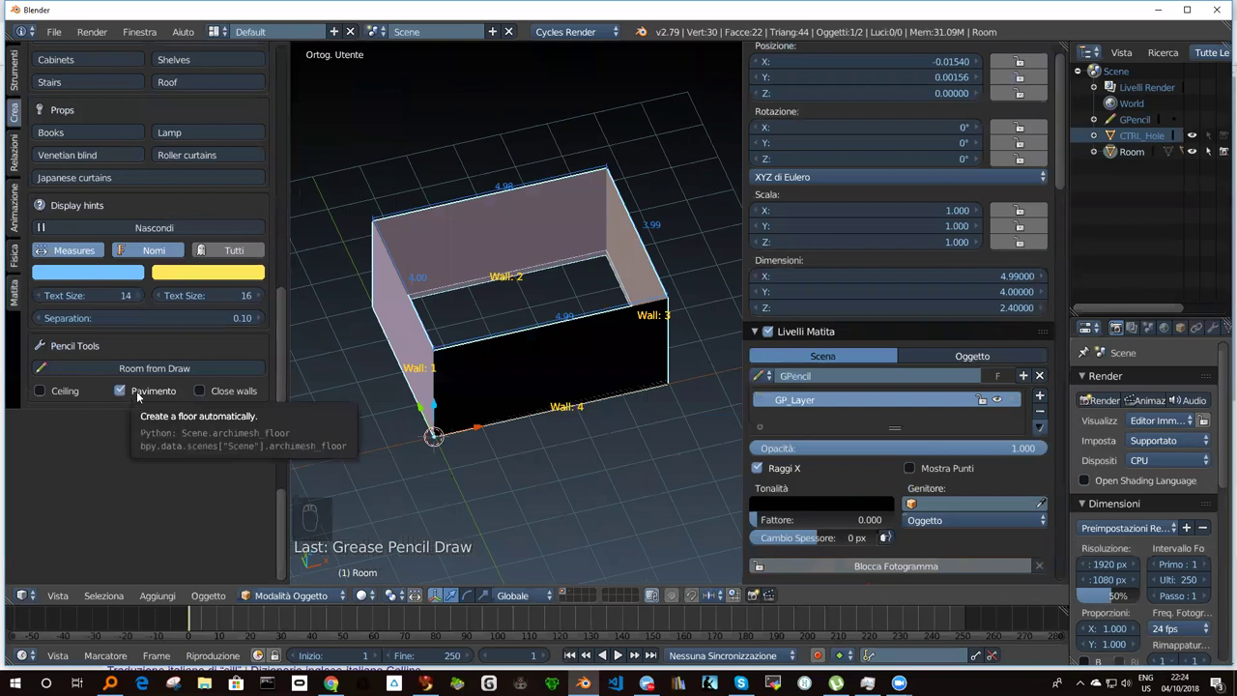
drag(147, 391, 444, 309)
Remove the open-walled room, enable Close walls, regenerate it with Room from Draw and view it from above.
drag(460, 309, 169, 402)
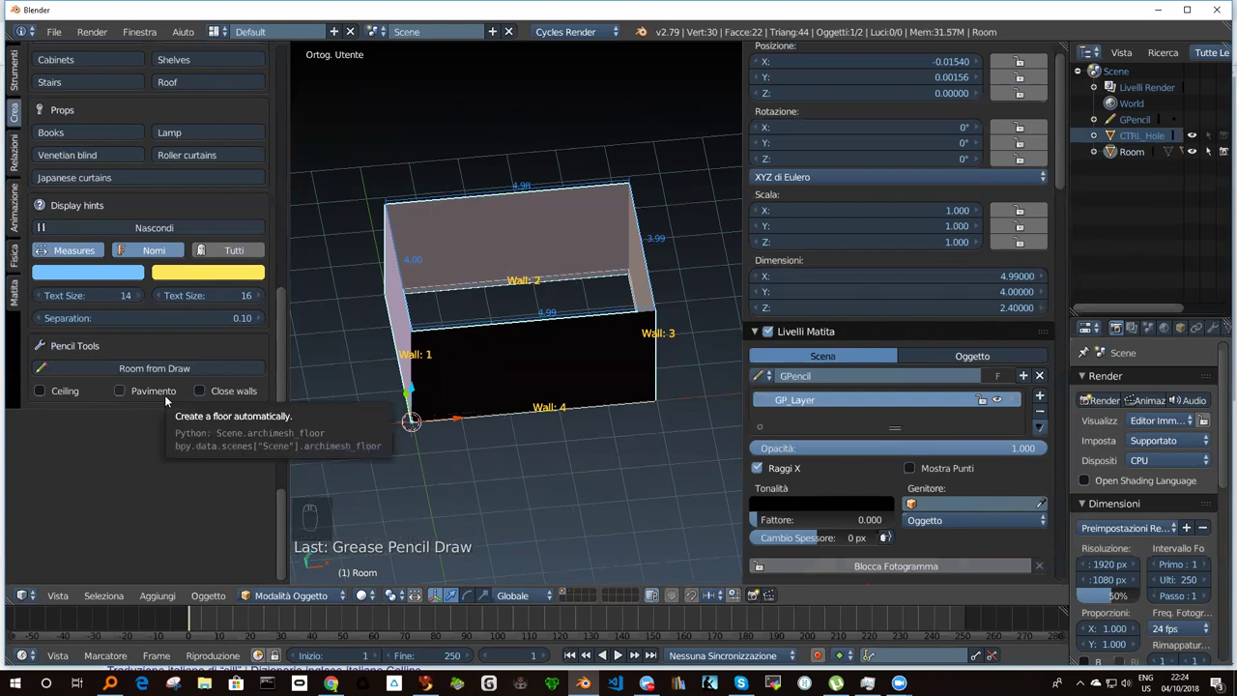
key(ctrl+z)
key(ctrl+z)
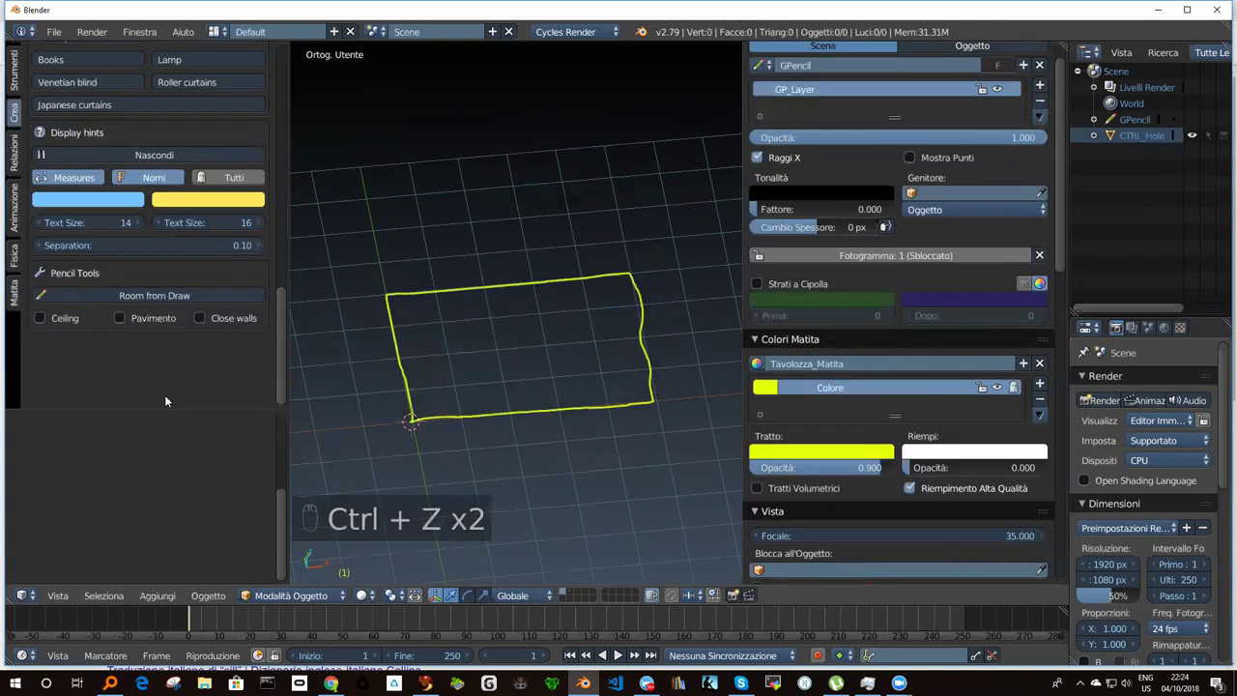
drag(123, 318, 457, 314)
drag(479, 316, 420, 304)
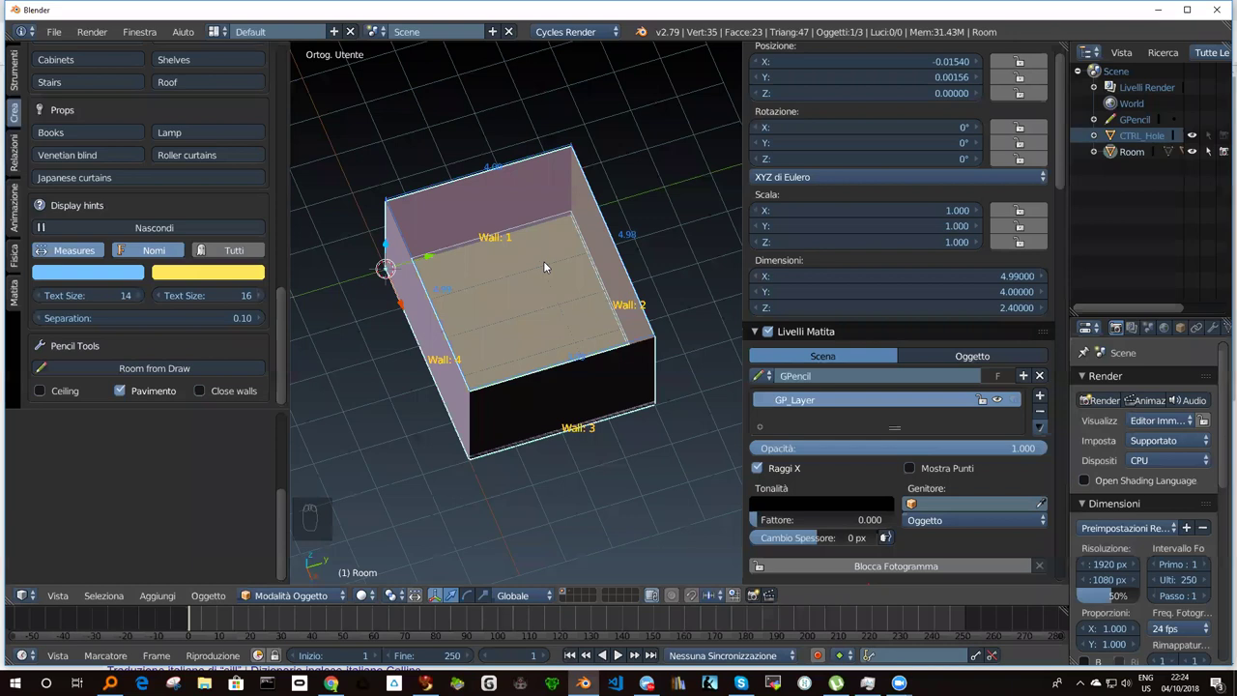
drag(504, 265, 611, 238)
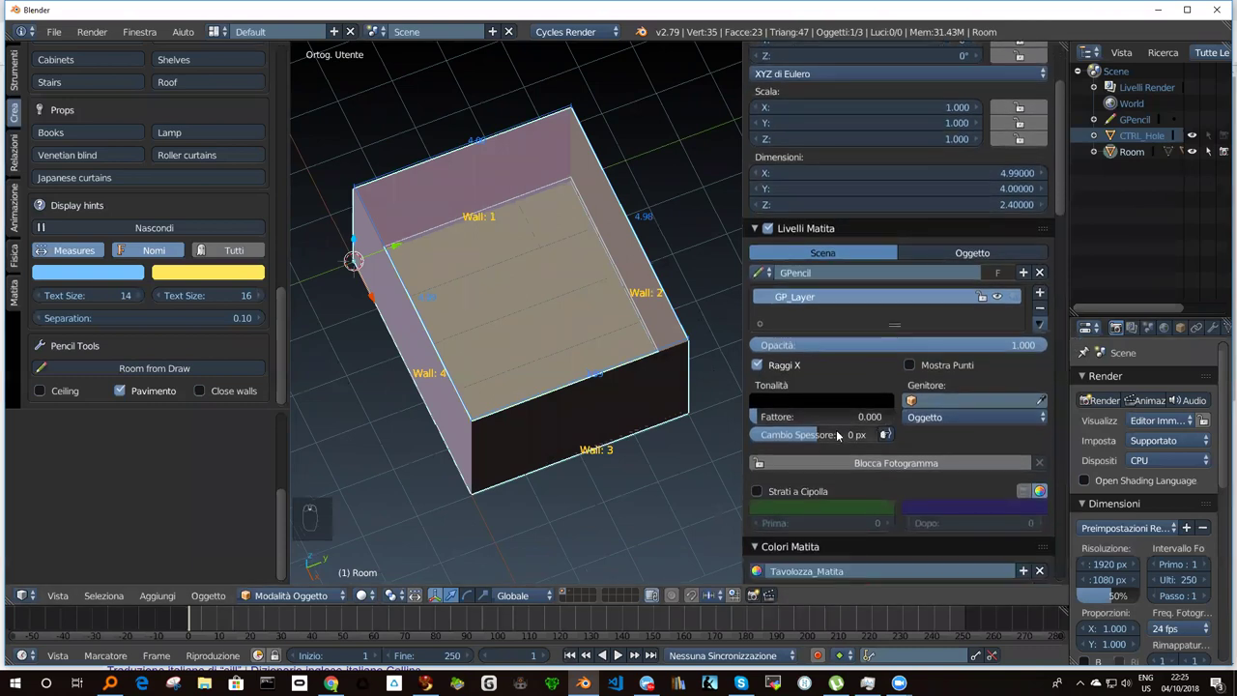
Show the Room panel with wall height 2.4 m, thickness, floor and four walls, viewing from a lower angle.
middle_click(435, 378)
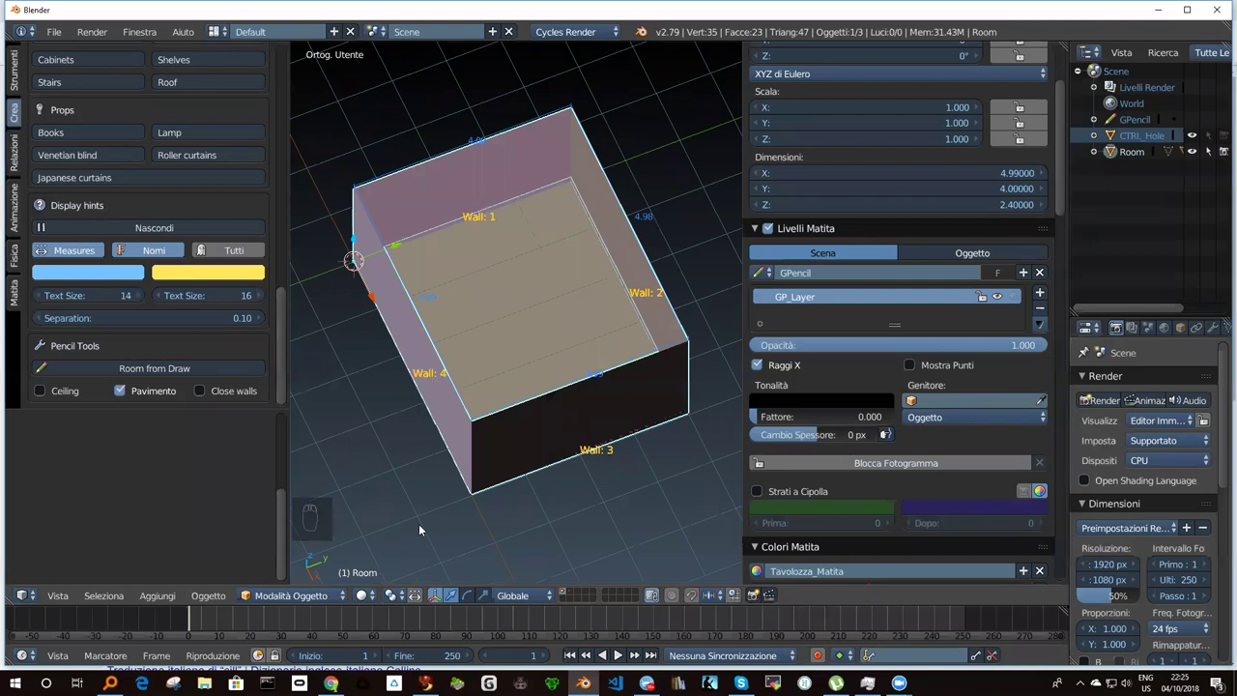
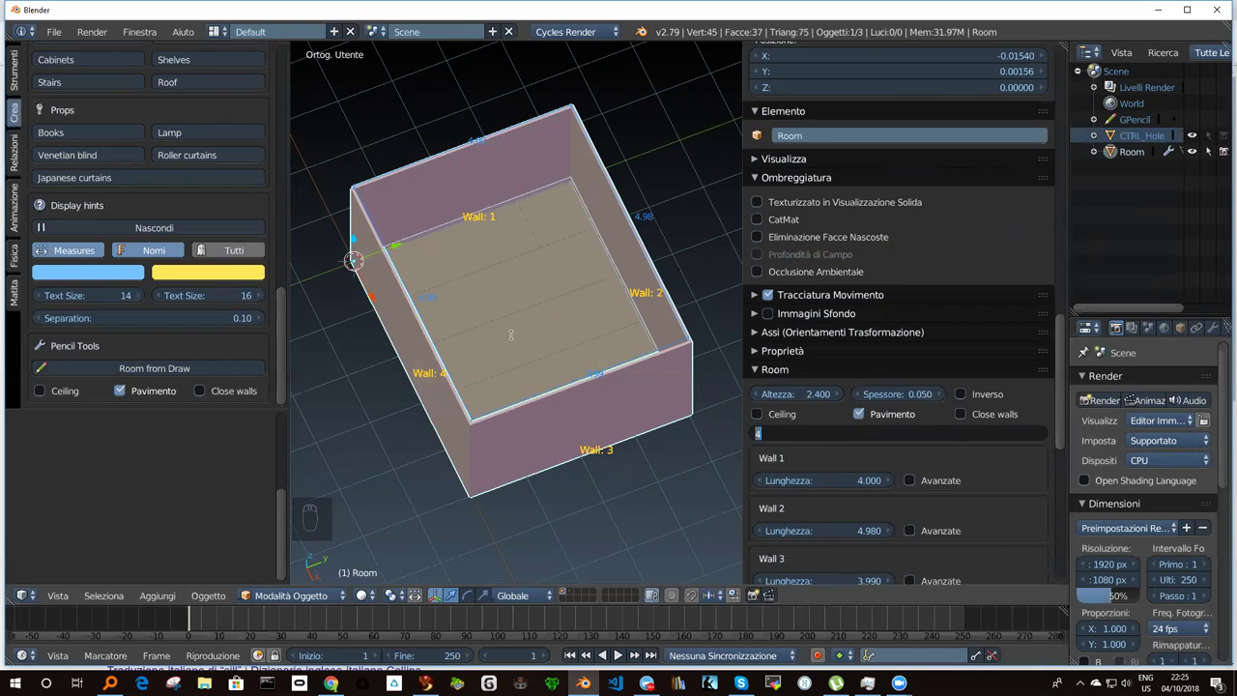
drag(530, 314, 504, 288)
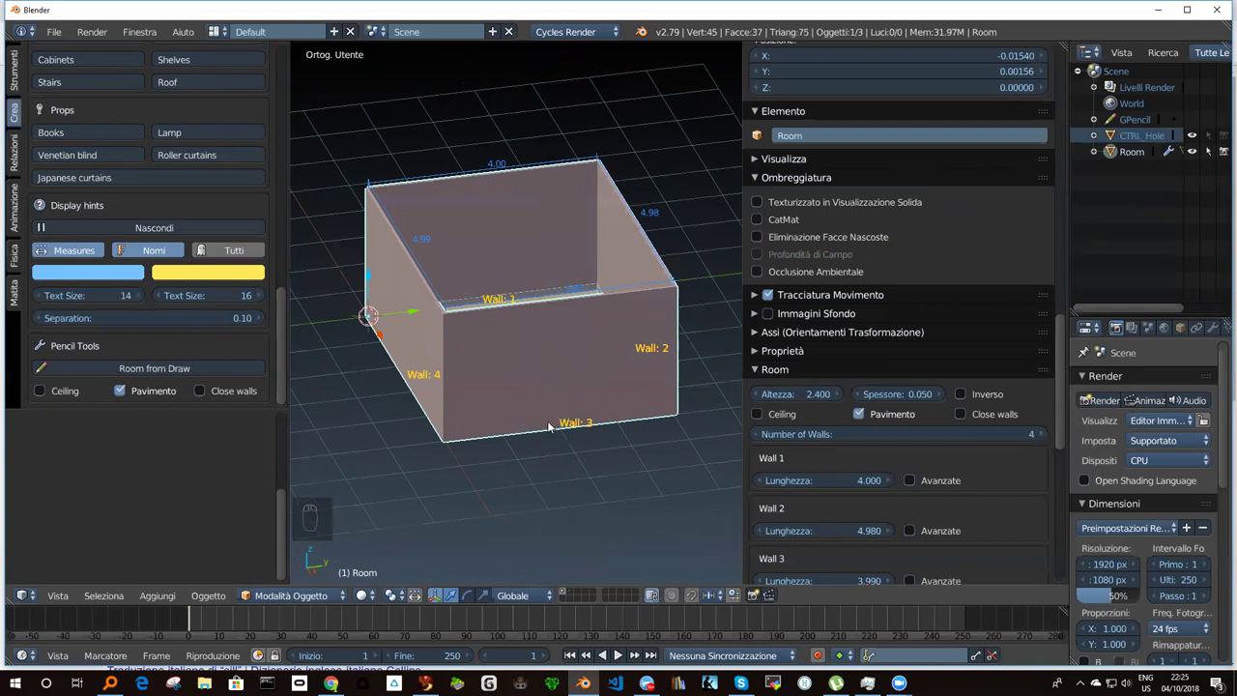
Set the door's Rotazione to 90 so it sits in the side wall and zoom in on it.
drag(552, 425, 432, 382)
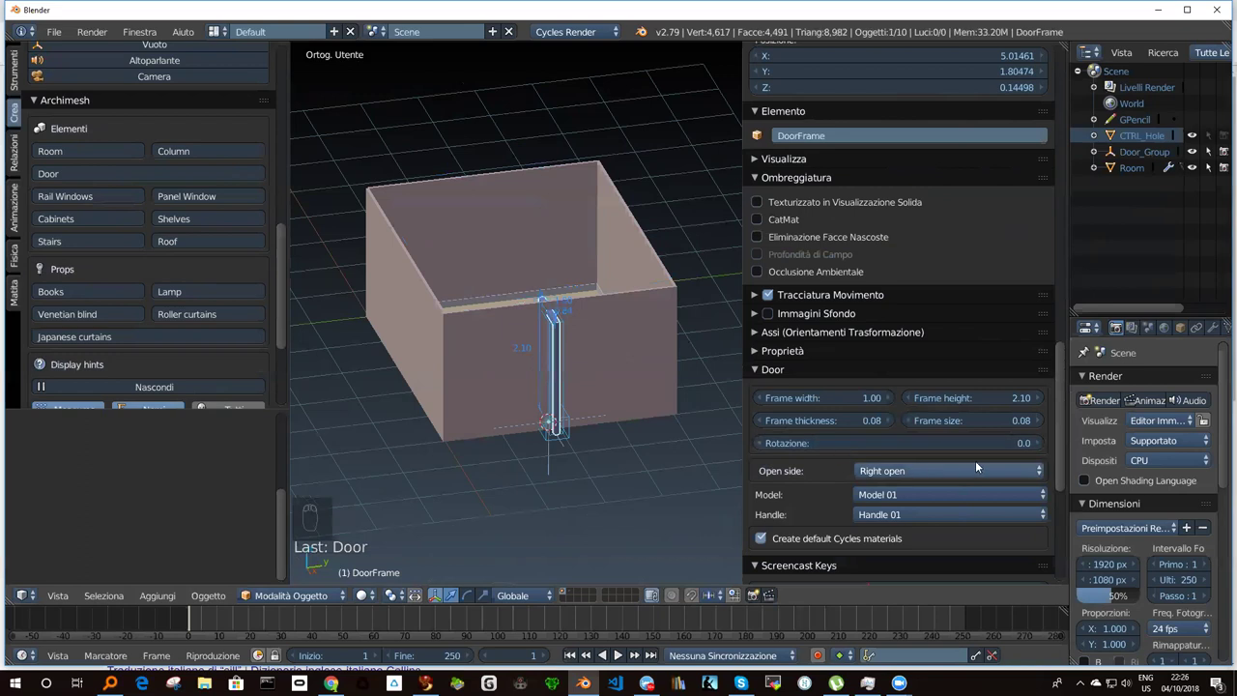
drag(1062, 407, 1070, 452)
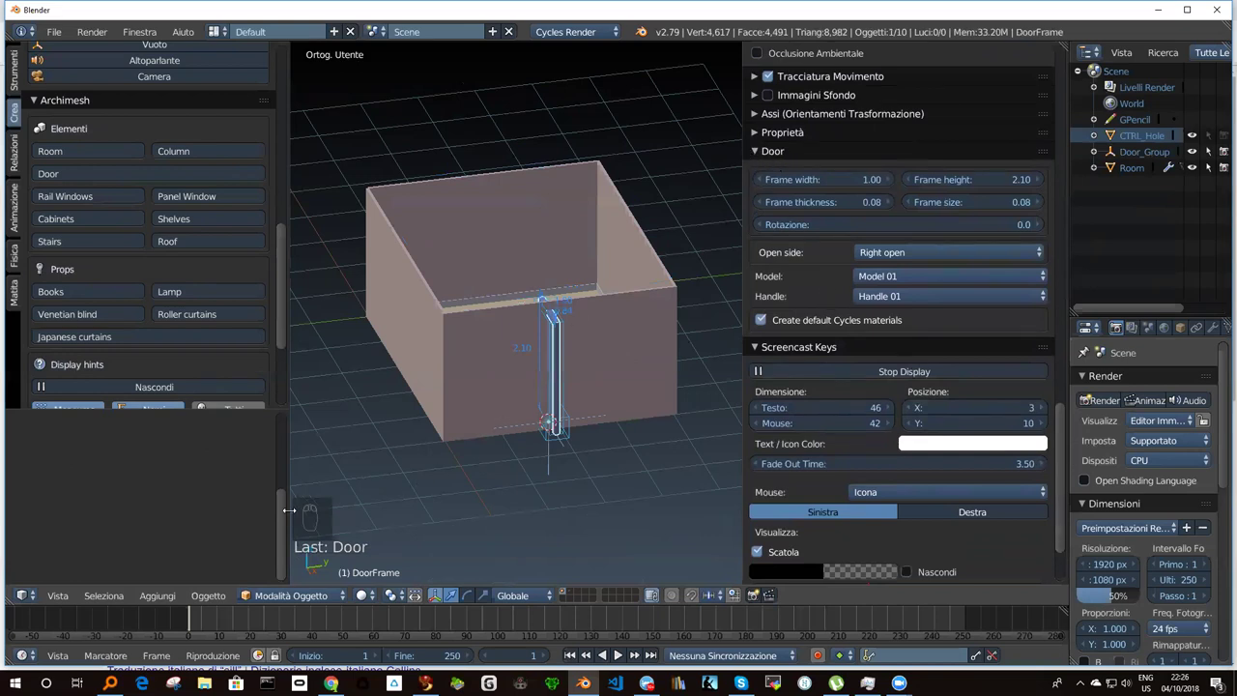
drag(289, 509, 119, 449)
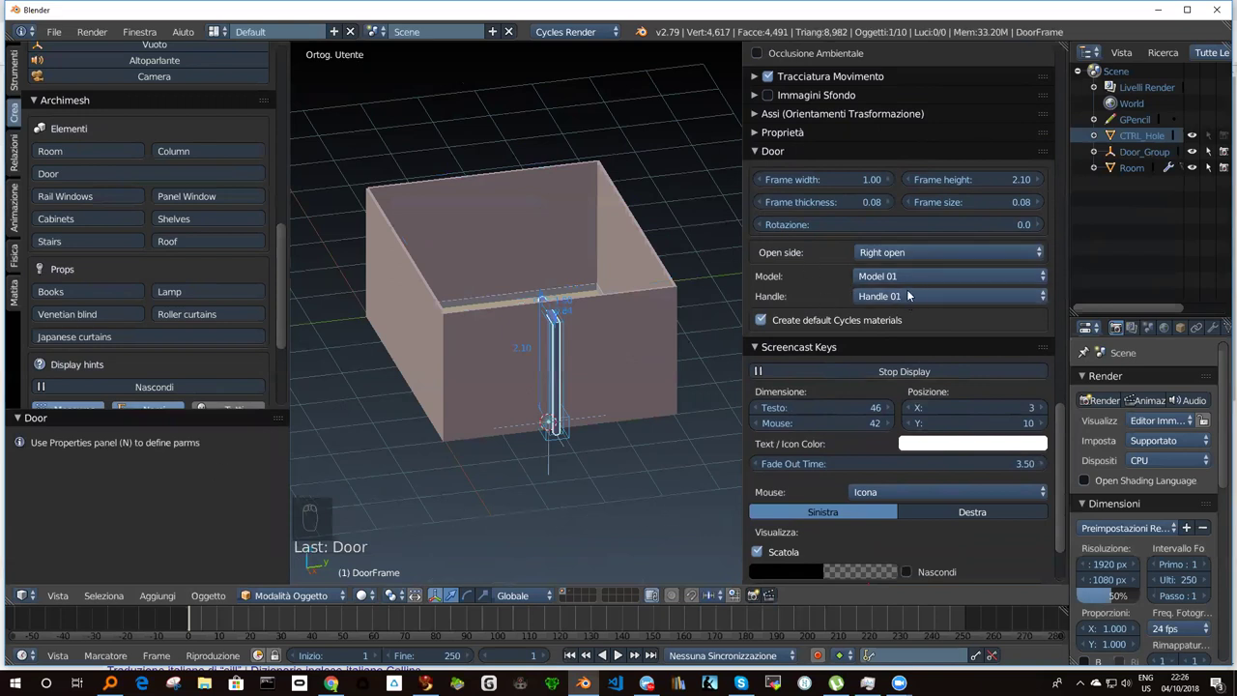
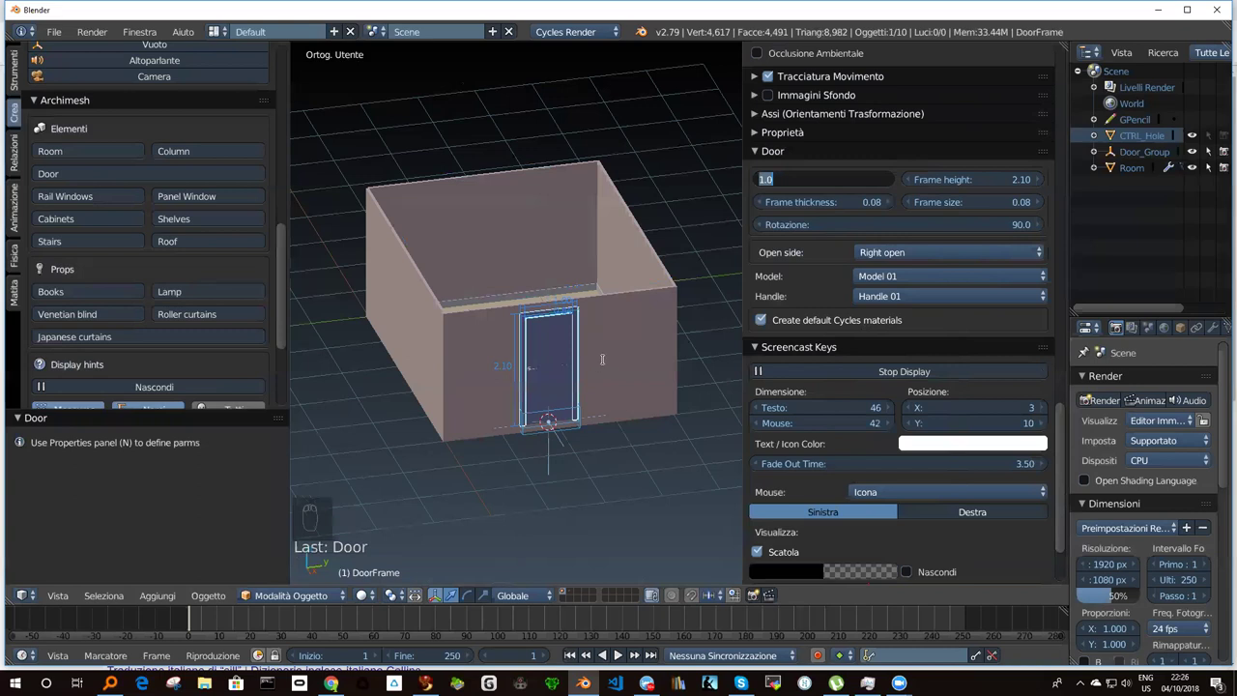
scroll(up, 3)
drag(579, 334, 725, 374)
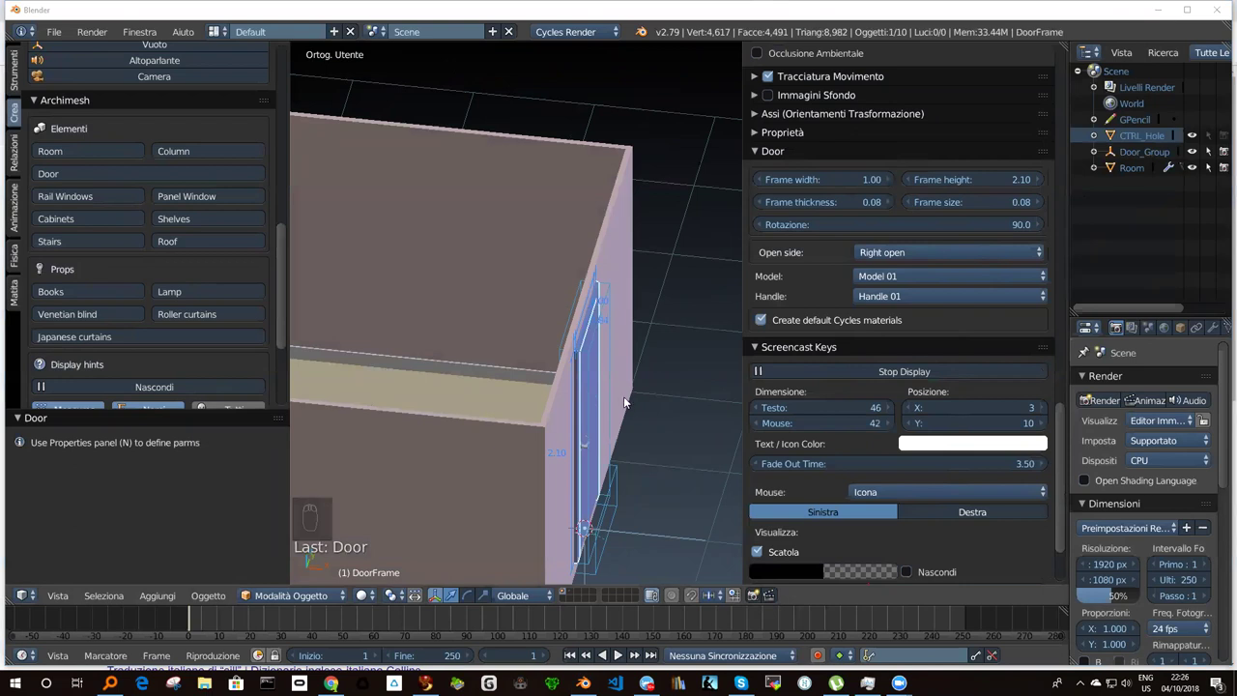
drag(586, 380, 553, 394)
Rotate the selected door leaf partly open and orbit around the door and wall corner.
right_click(593, 409)
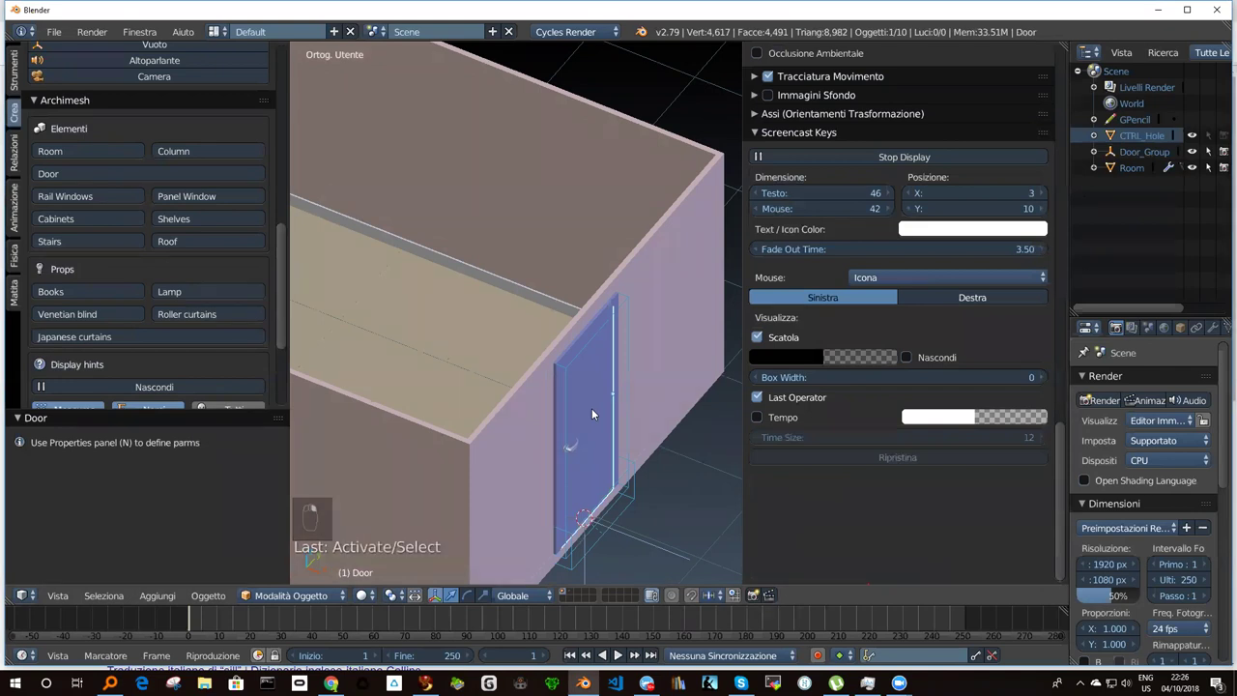
key(r)
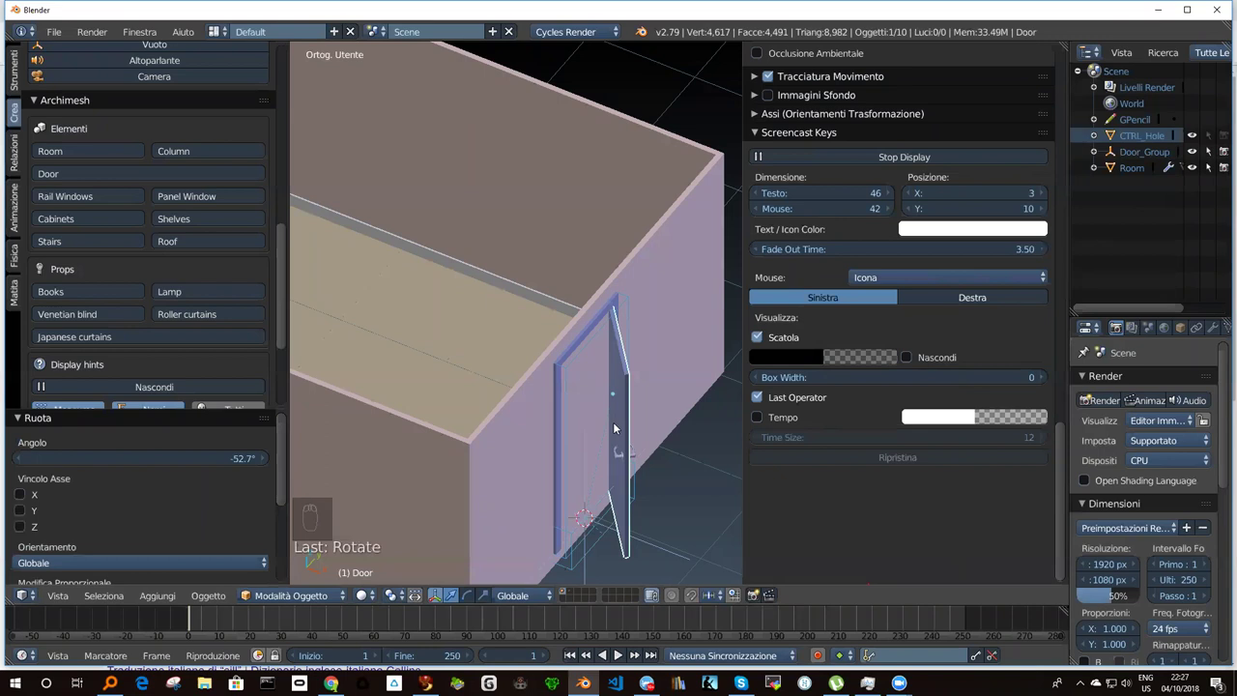
drag(567, 405, 593, 383)
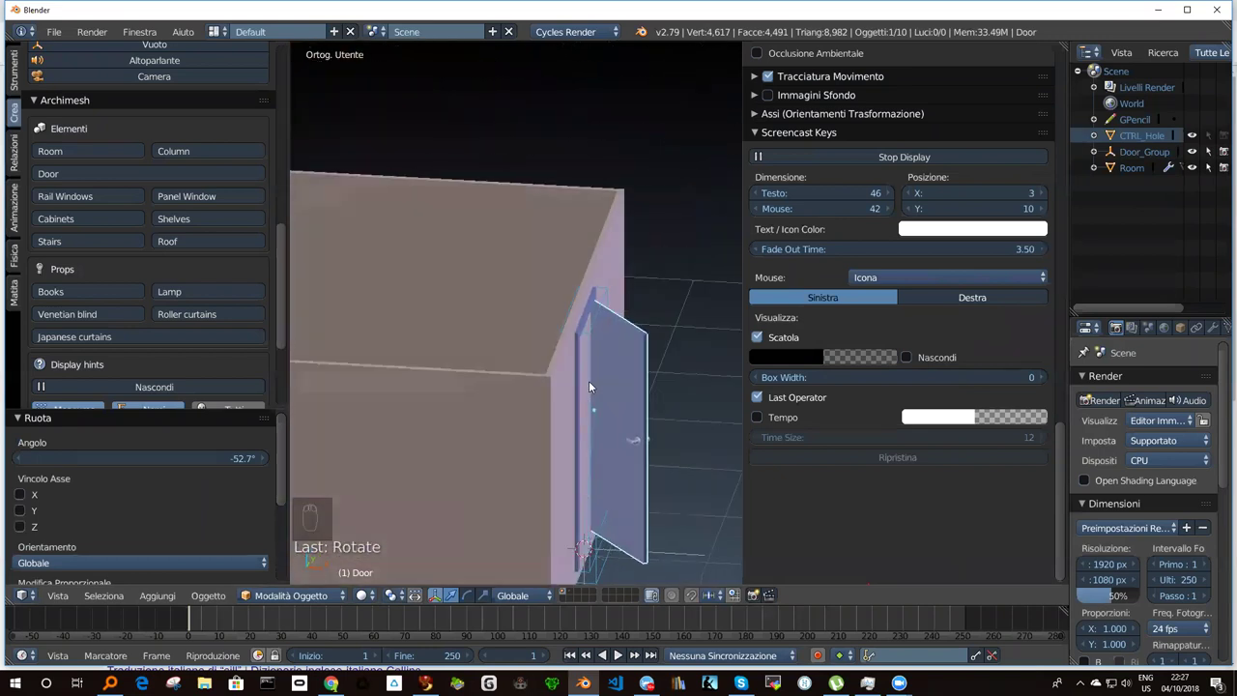
drag(588, 386, 610, 397)
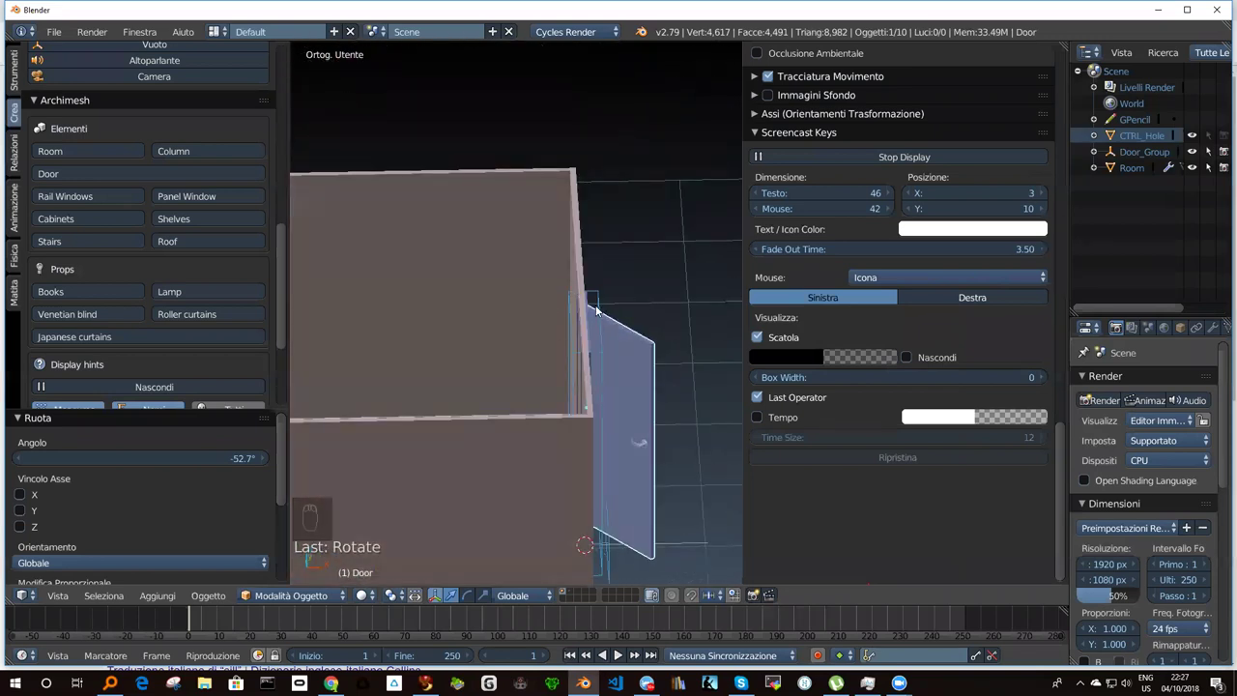
drag(540, 361, 447, 422)
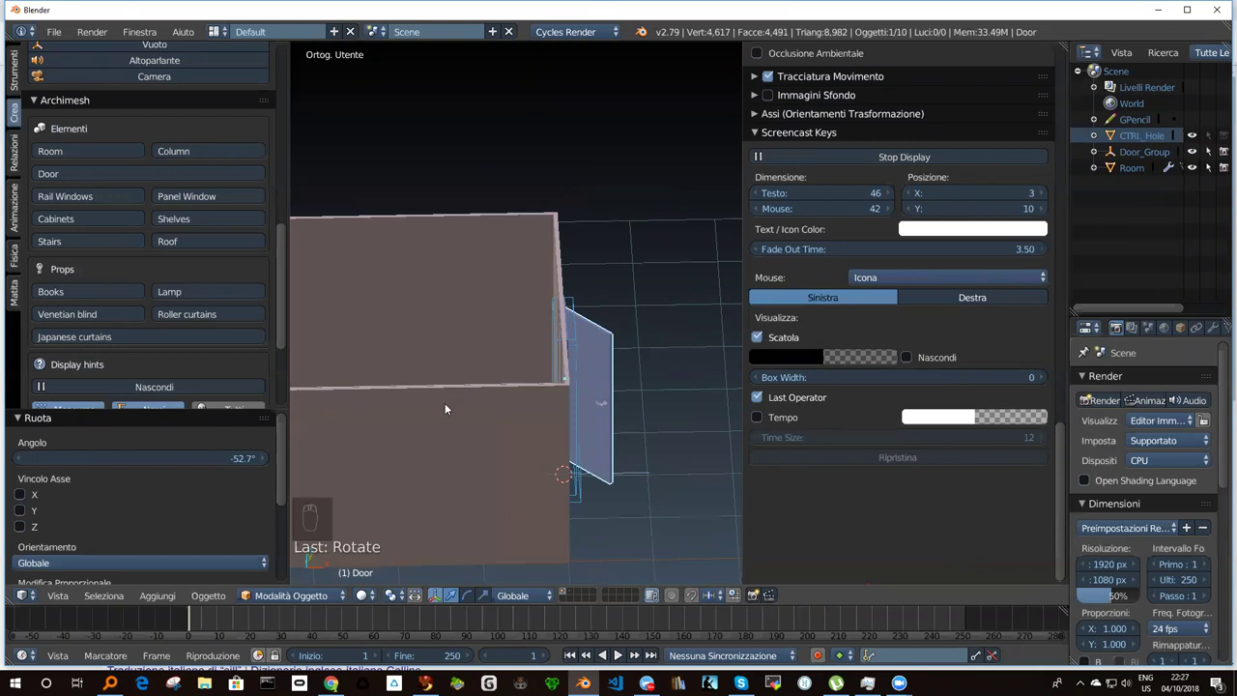
Run Auto Holes on the Room to cut the door opening into Wall 2 and view the whole wall.
drag(448, 406, 66, 128)
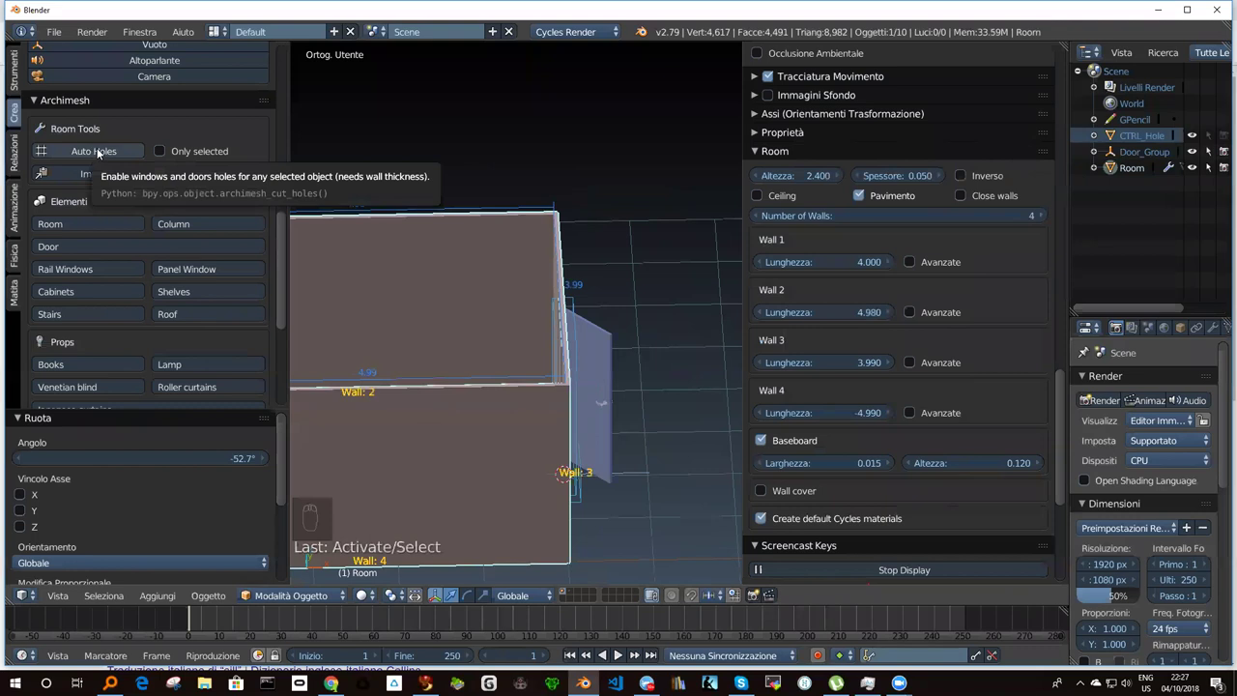
drag(102, 153, 583, 381)
middle_click(560, 413)
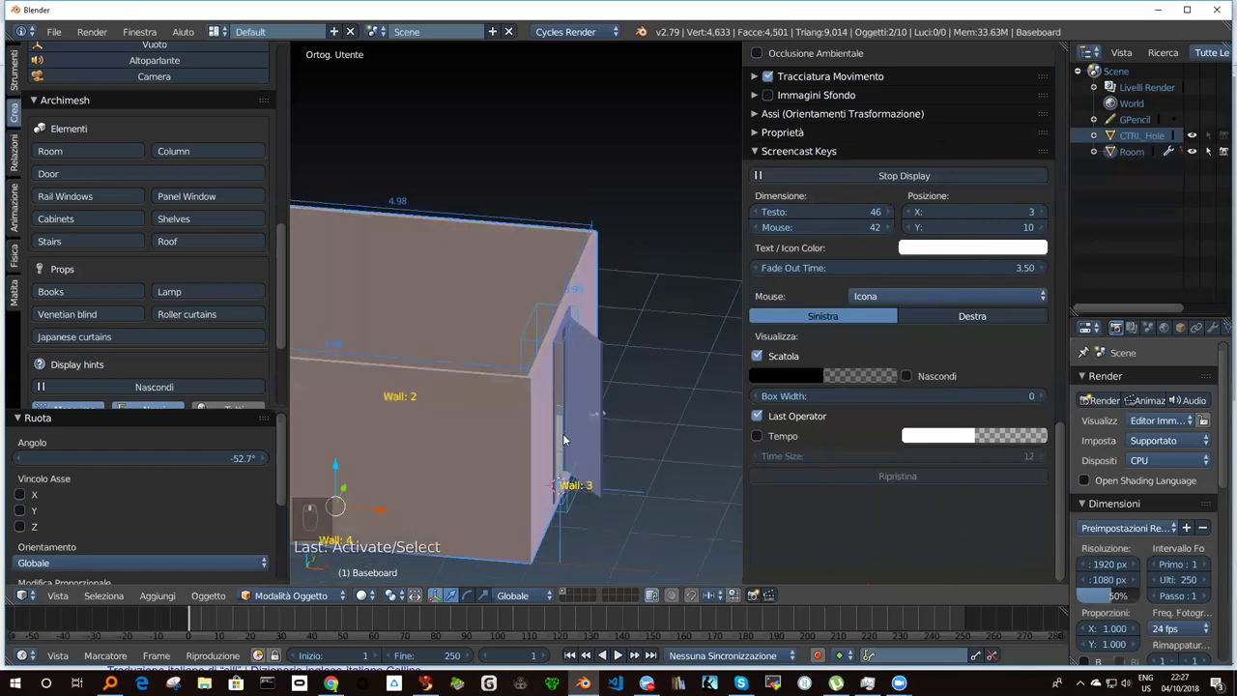
drag(541, 429, 471, 454)
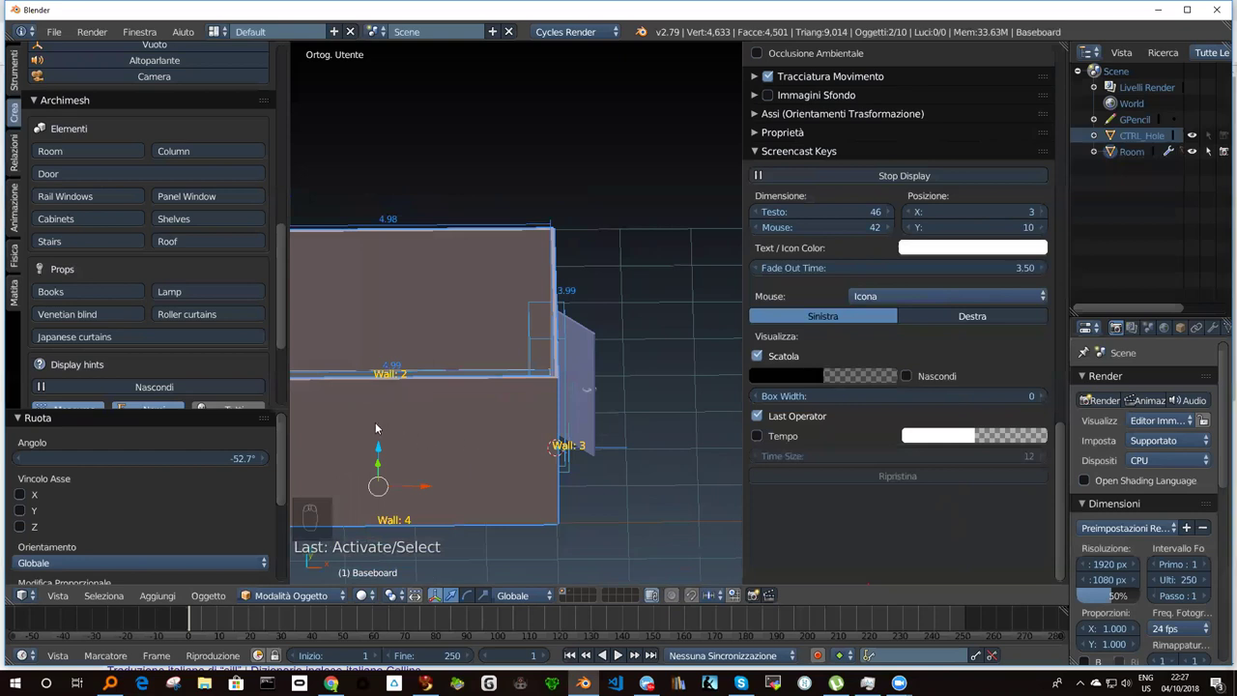
drag(389, 419, 435, 427)
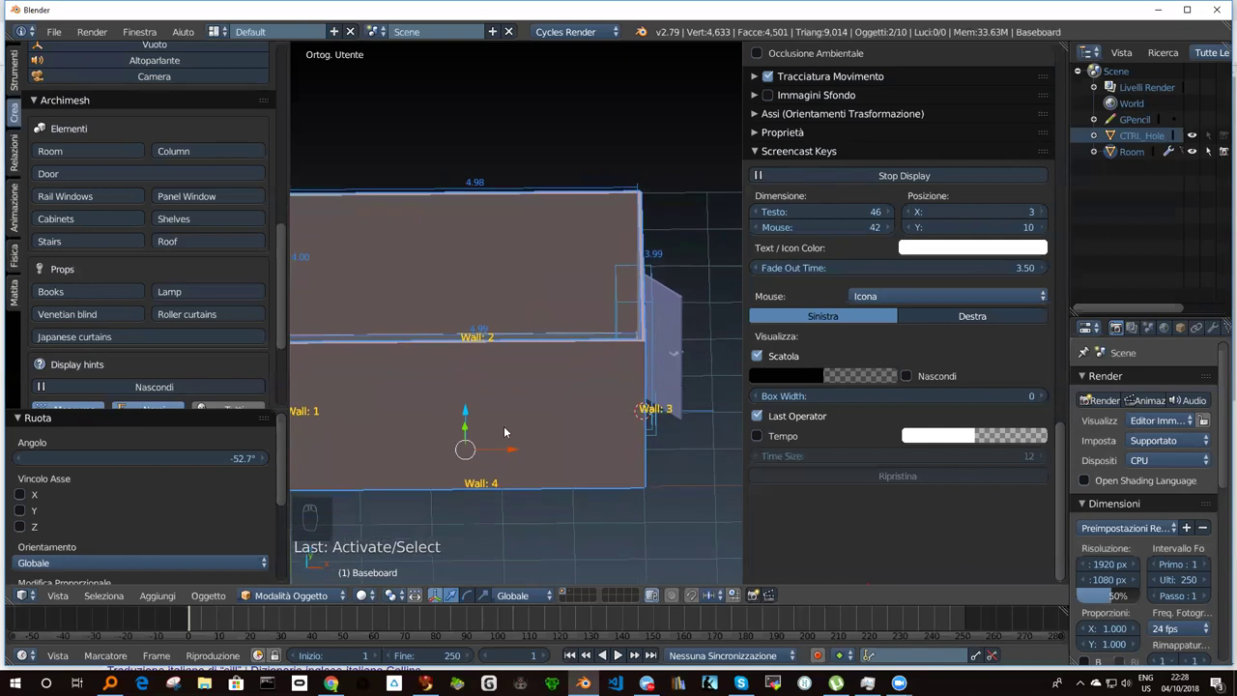
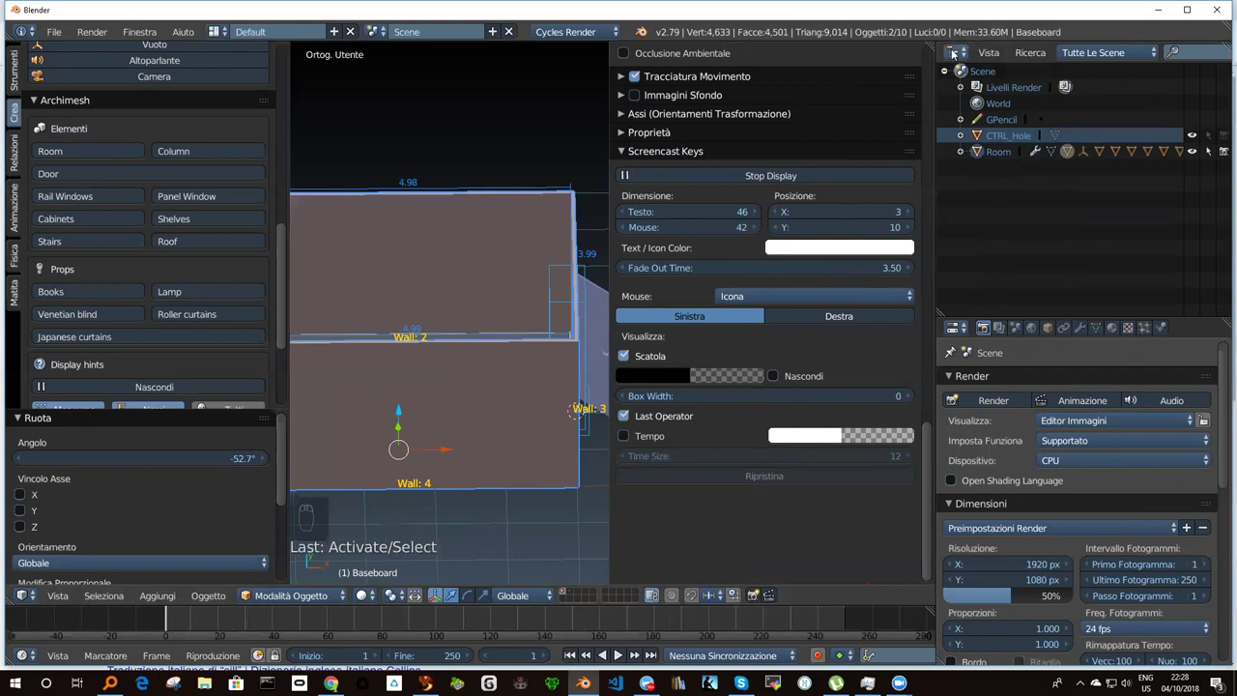
Expand the Room in the Outliner to show baseboard, Door_Group and floor, then look at the doorway from inside.
drag(970, 57, 1083, 209)
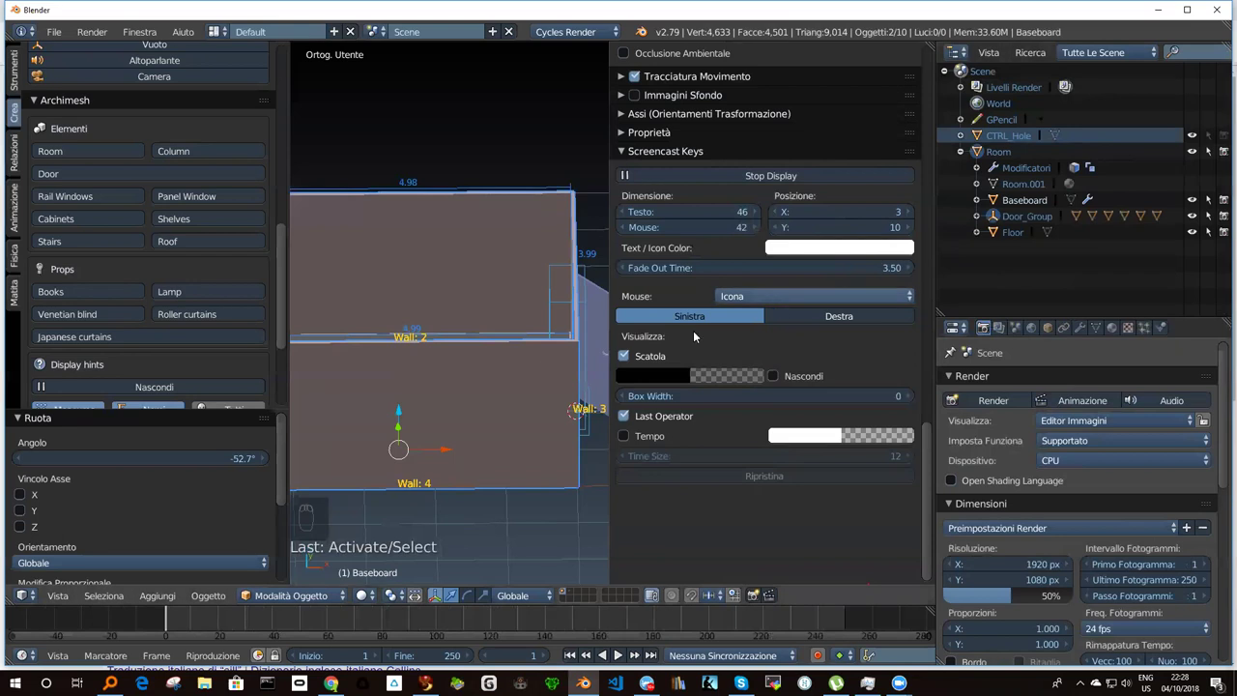
drag(474, 350, 549, 341)
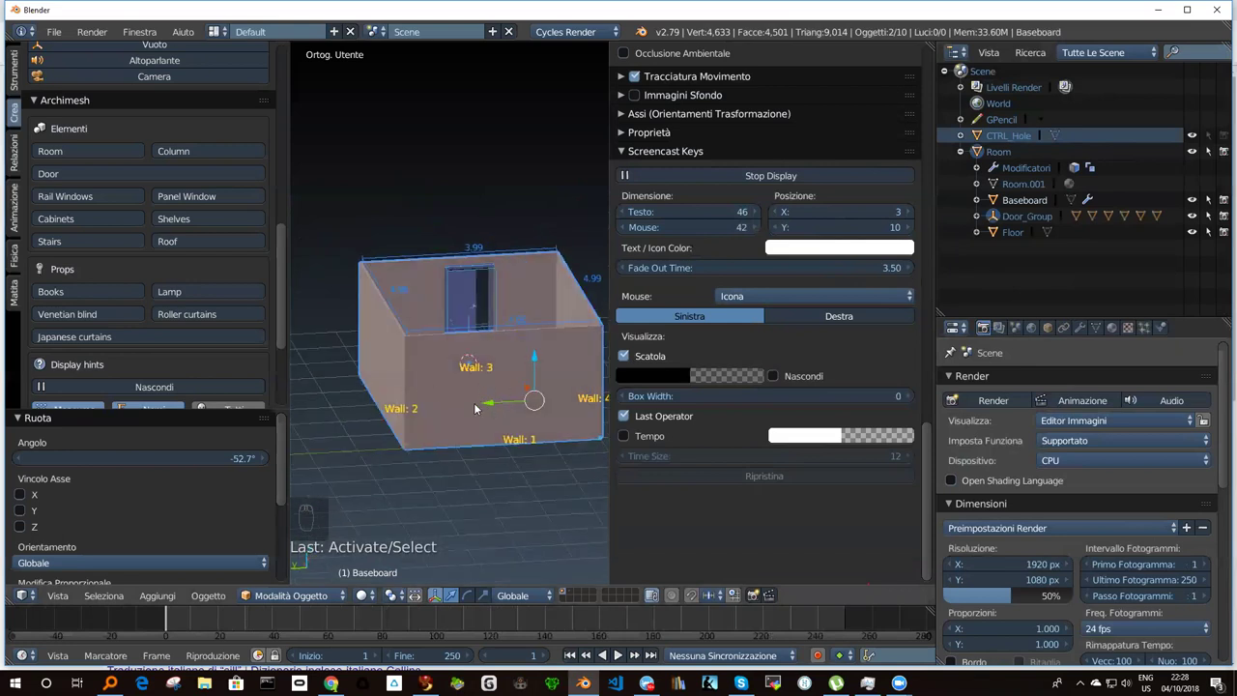
drag(475, 405, 274, 587)
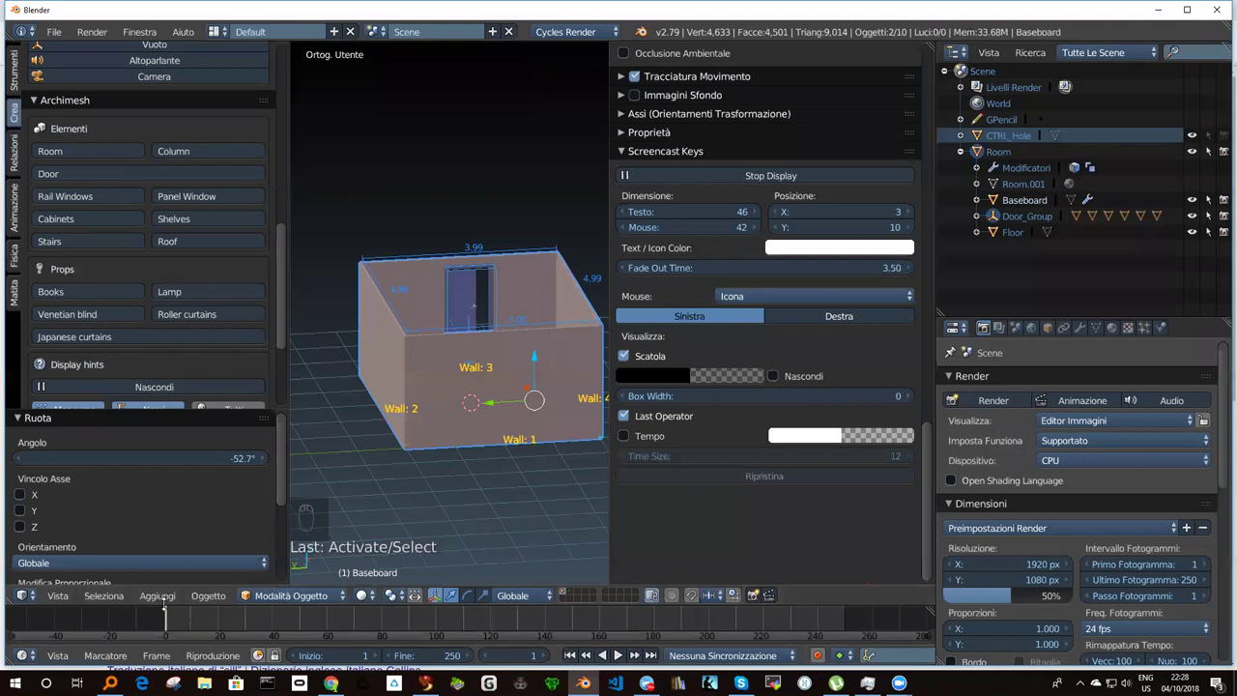
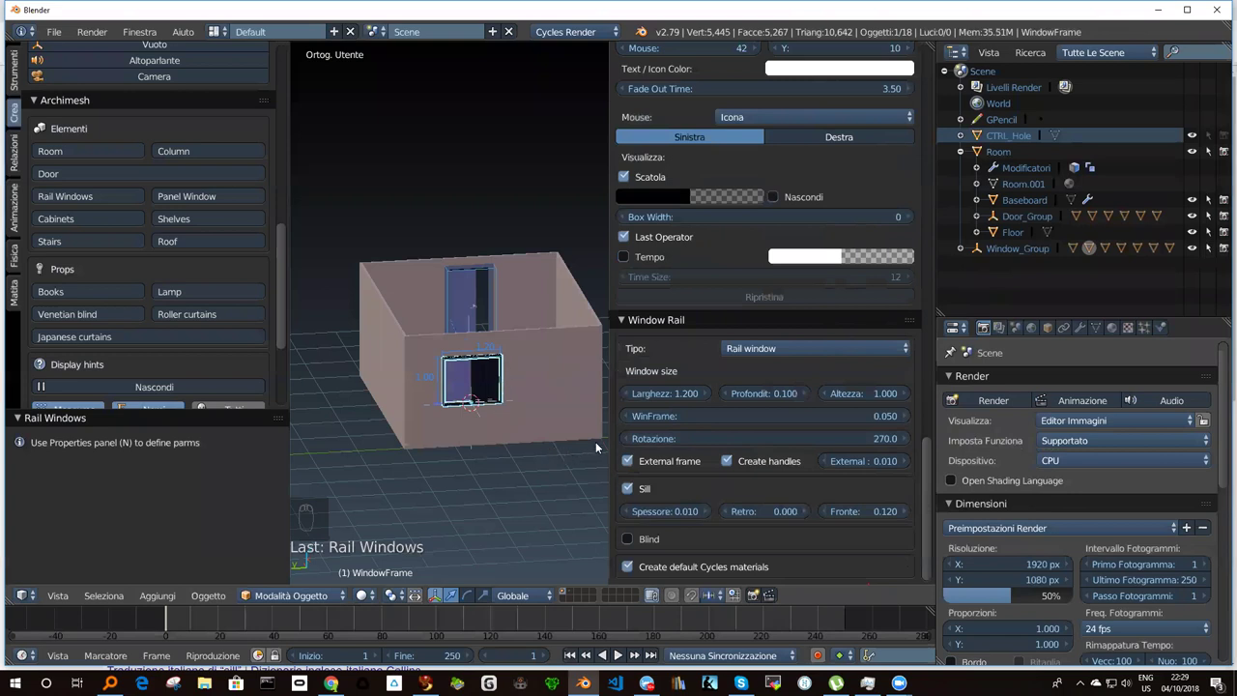
Zoom in on the new rail window and set its Tipo to Two leaf.
drag(470, 396, 368, 397)
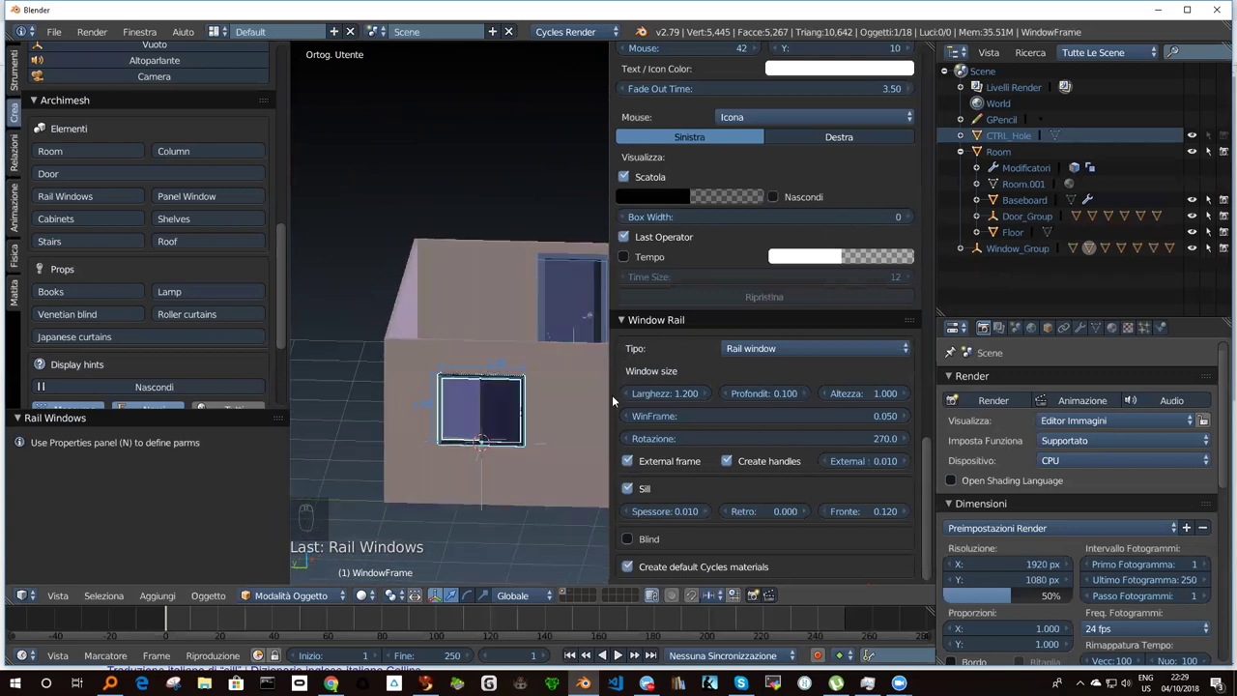
drag(781, 351, 773, 314)
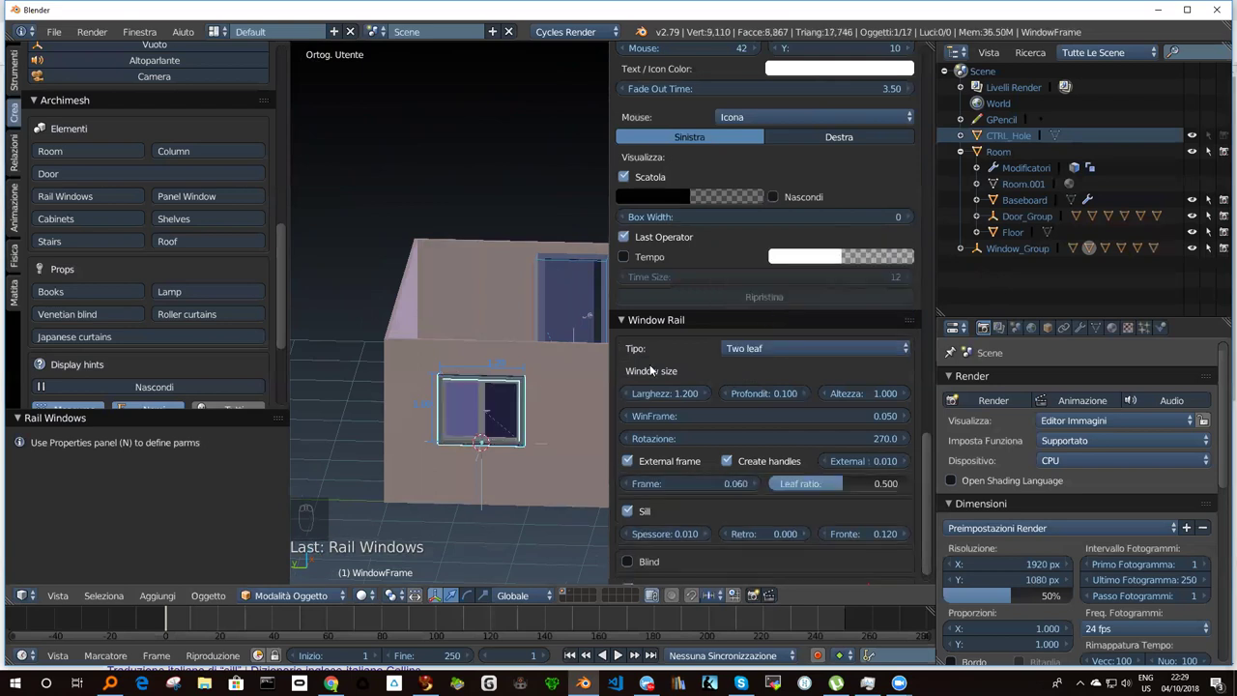
Rotate the right window leaf (Window.R) open and orbit around the window.
middle_click(567, 406)
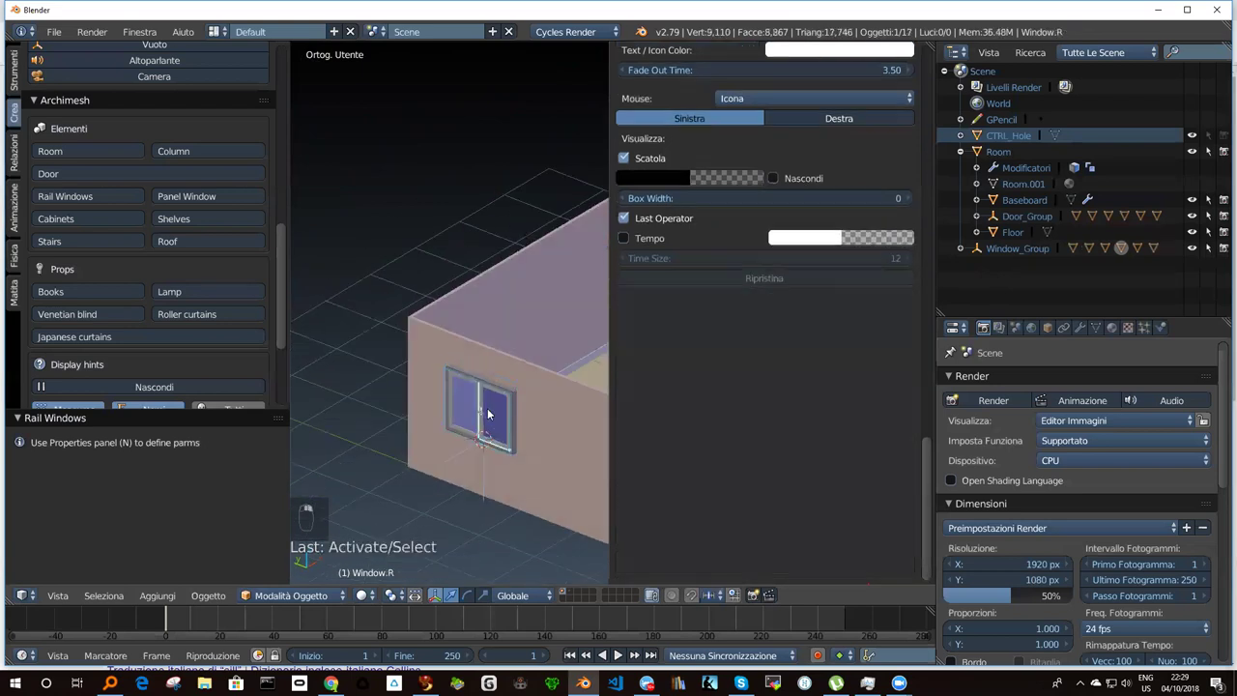
right_click(495, 453)
key(r)
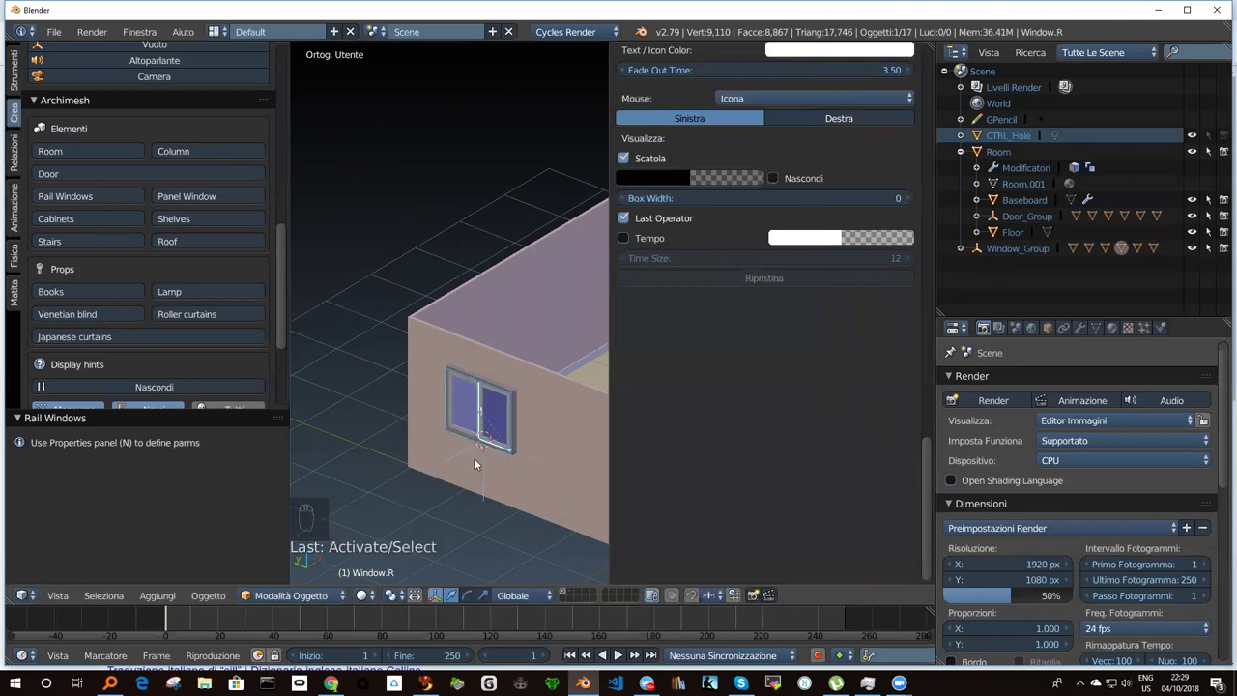
key(r)
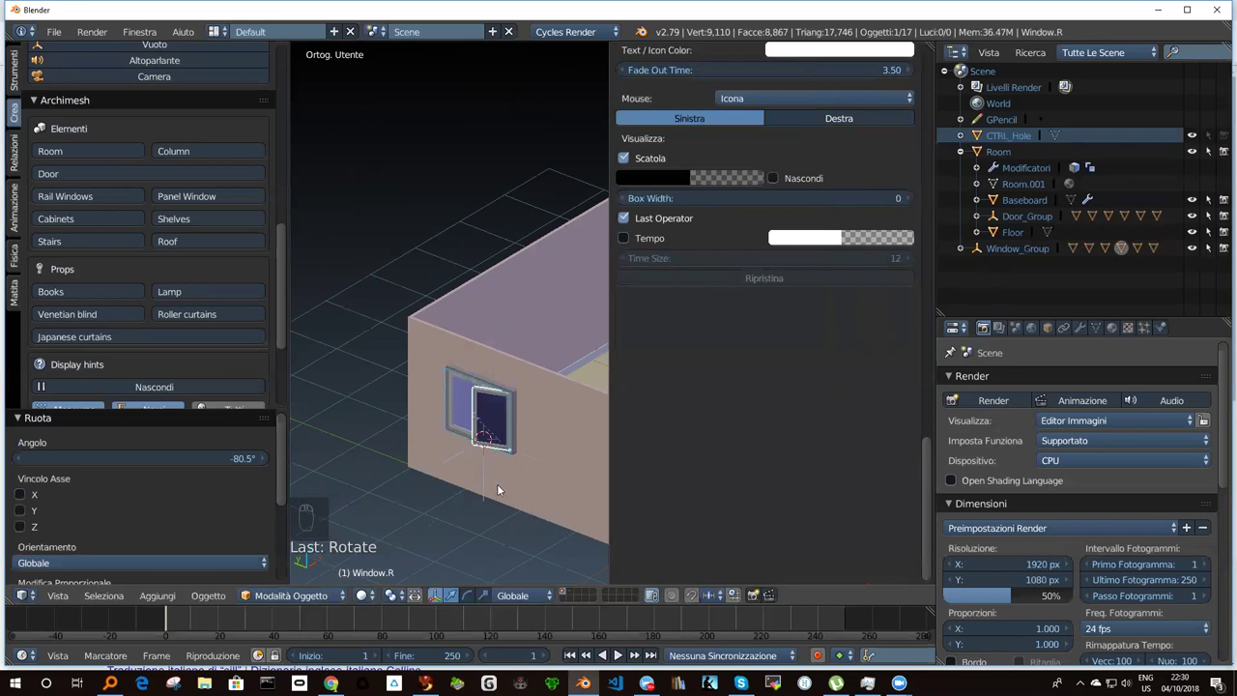
drag(521, 482, 219, 512)
key(r)
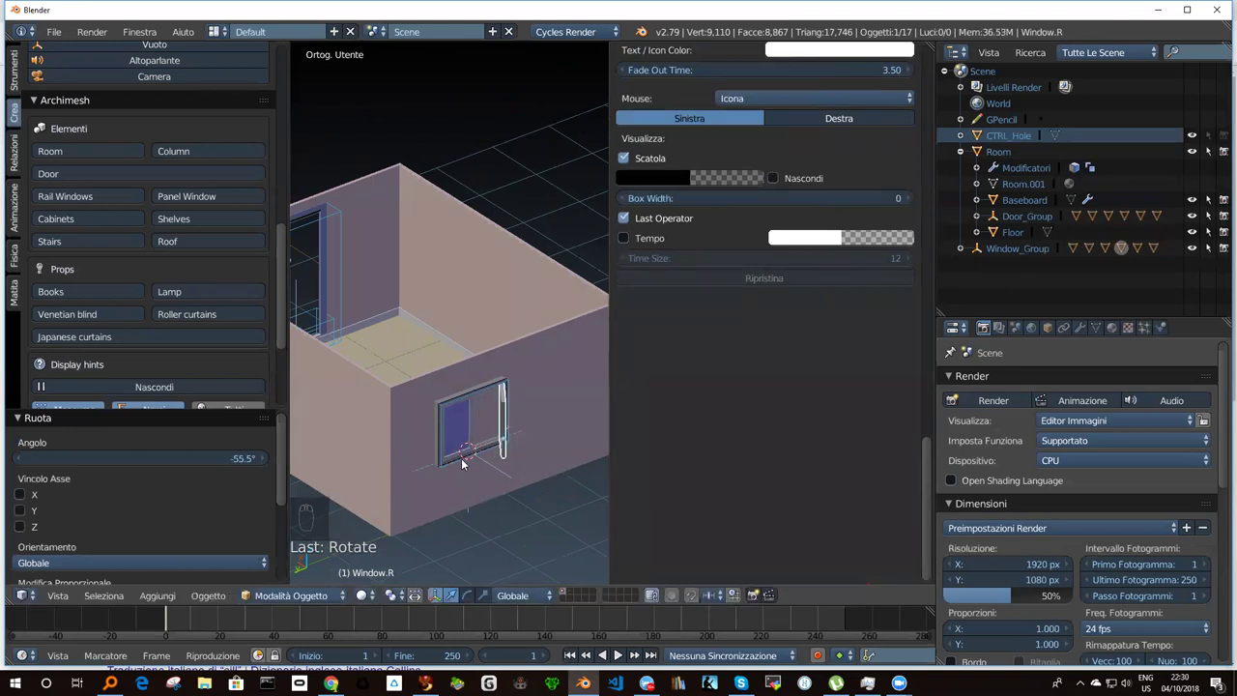
Rotate the left window leaf (Window.L) open, then select the Room and pull back to see it whole.
middle_click(520, 429)
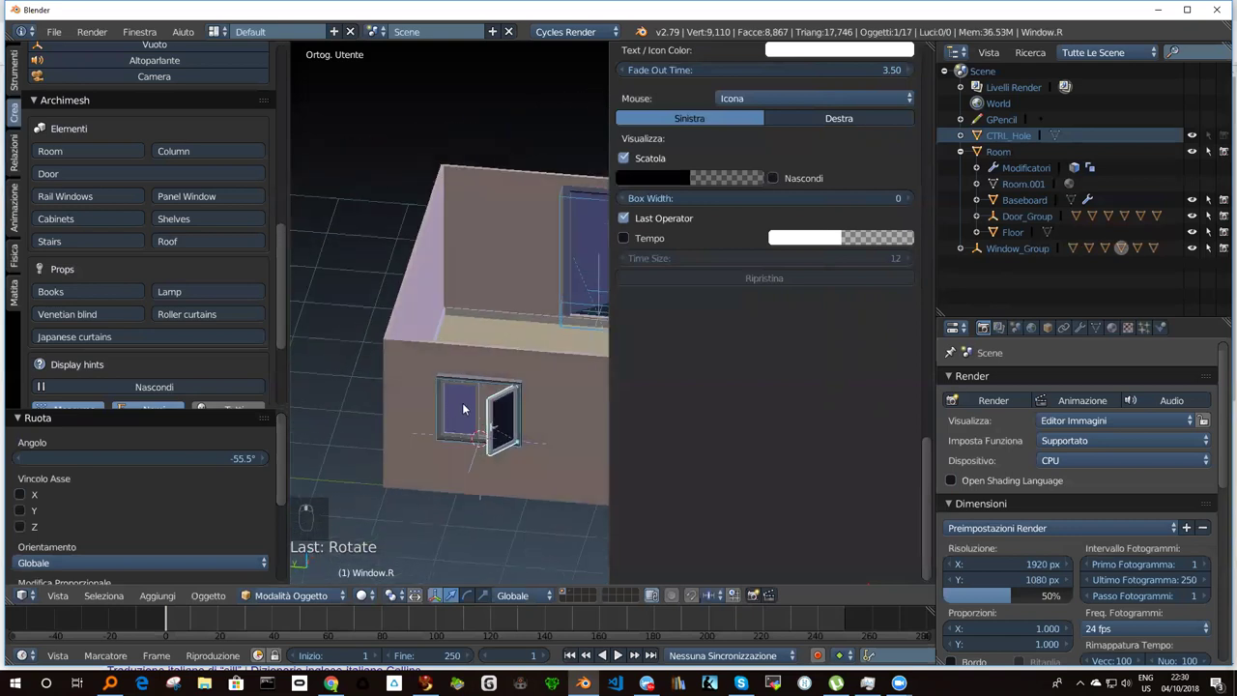
click(467, 408)
drag(473, 450, 404, 486)
key(r)
drag(542, 398, 566, 393)
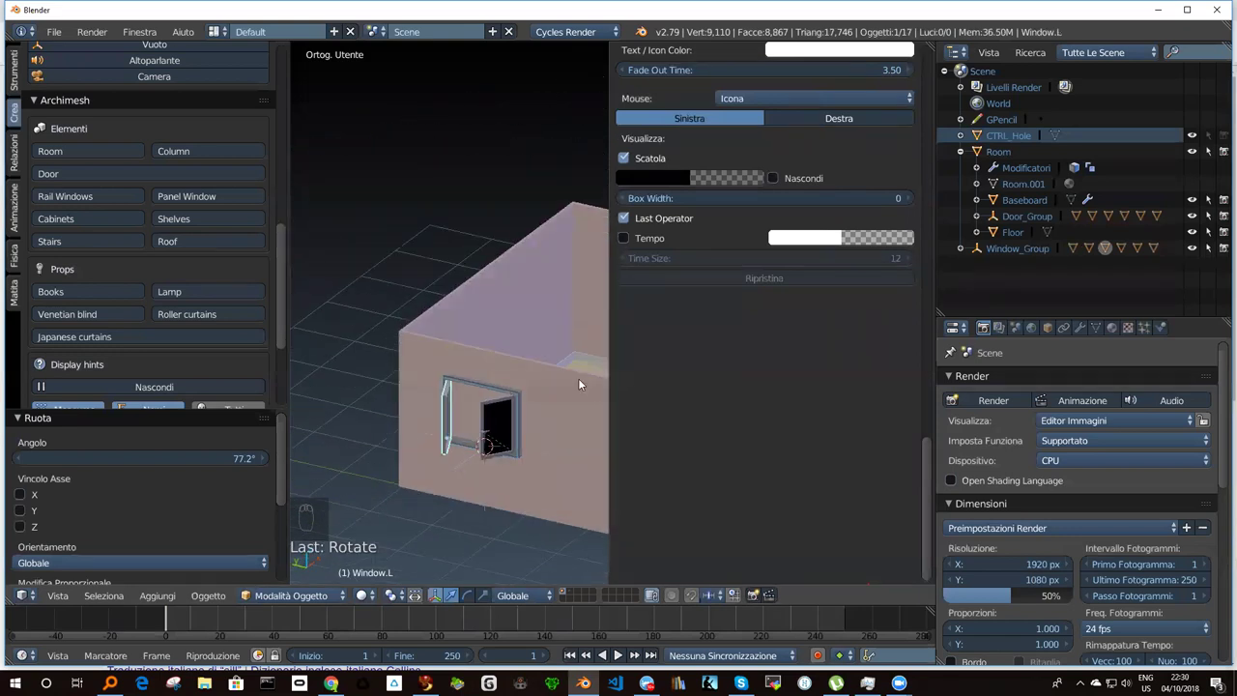
drag(509, 394, 467, 357)
Orbit along Wall 4 and place the 3D cursor there as the spot for the cabinet.
drag(467, 357, 397, 349)
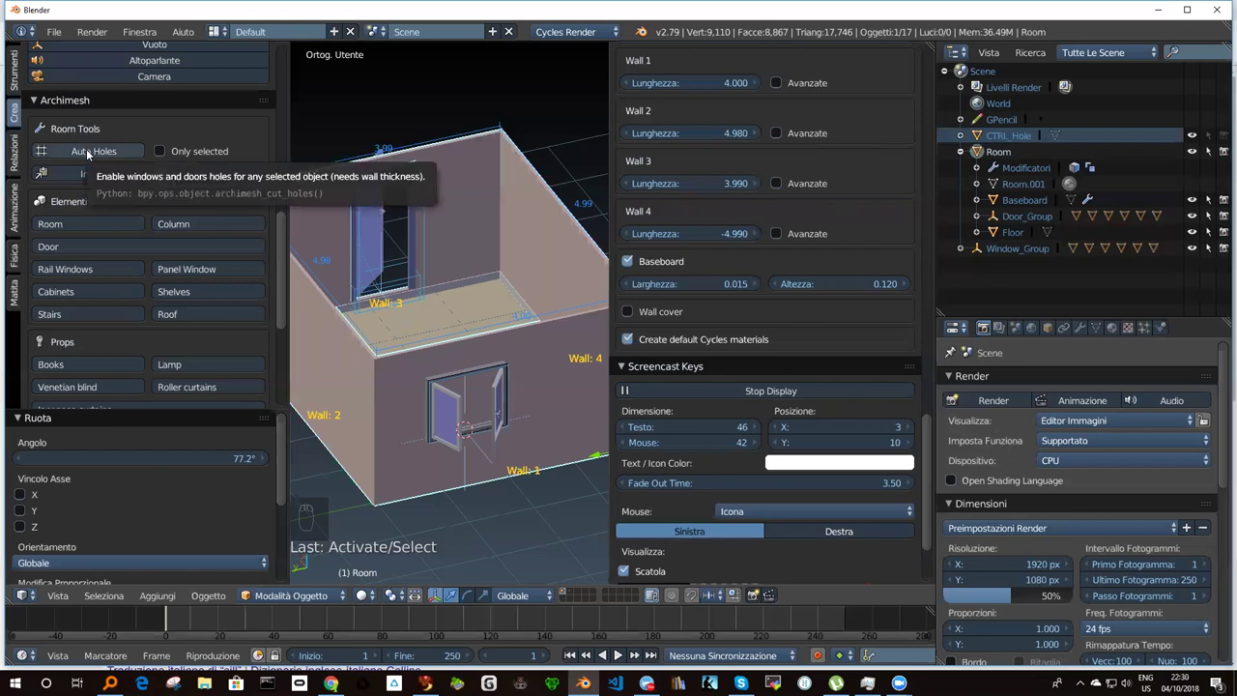
drag(89, 152, 439, 326)
drag(461, 353, 450, 350)
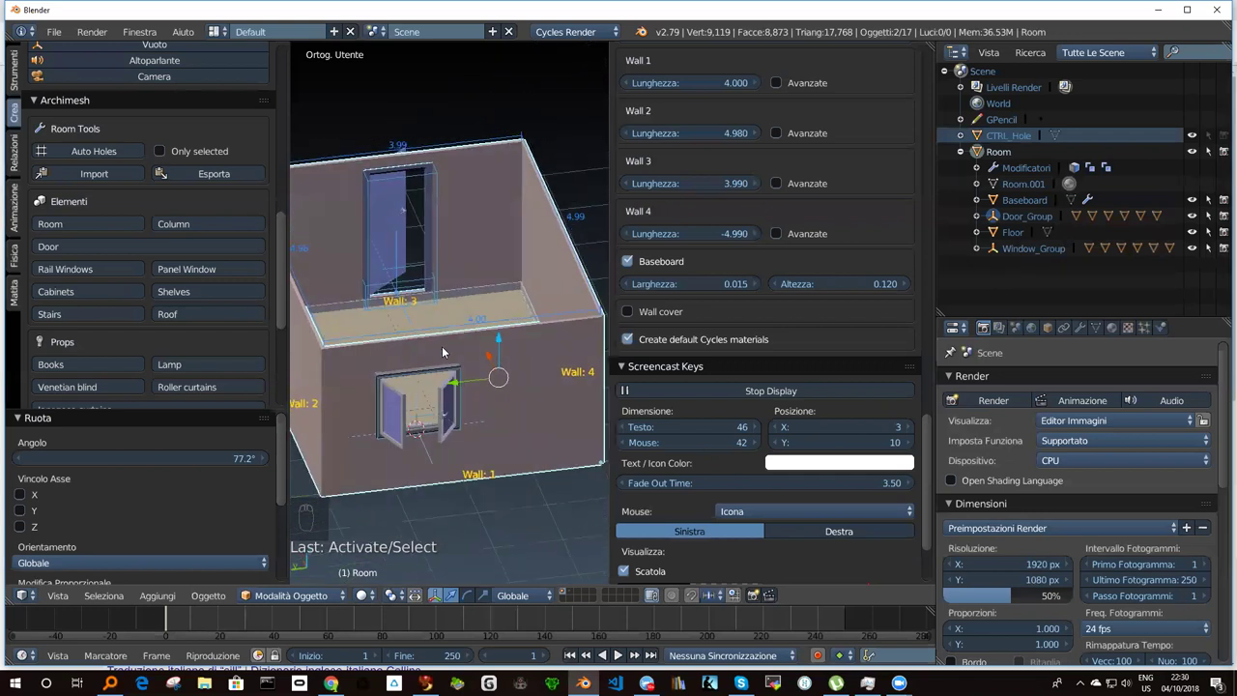
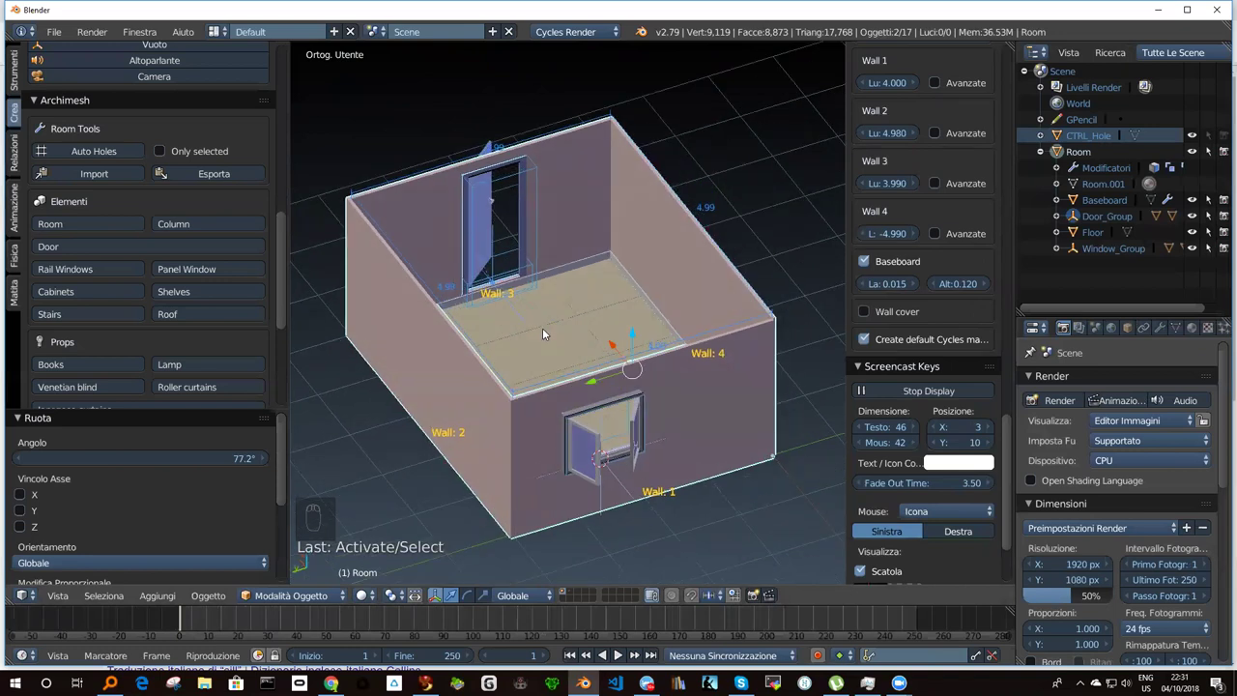
drag(617, 317, 589, 176)
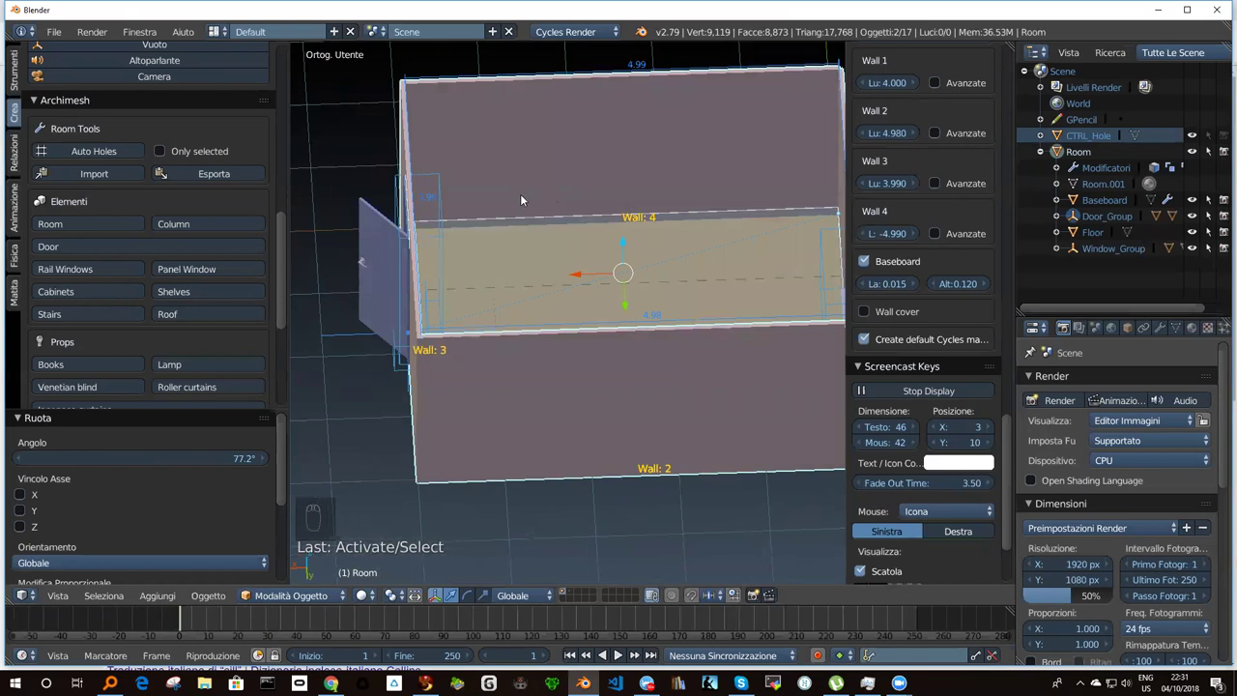
drag(548, 204, 340, 440)
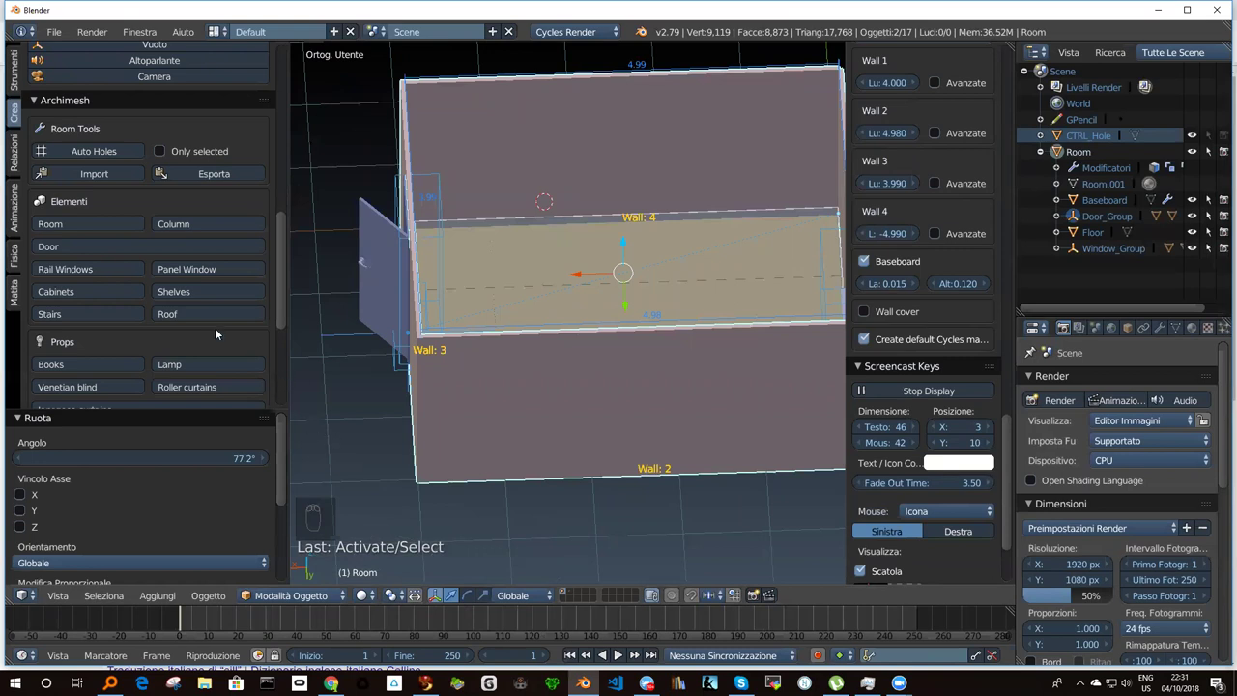
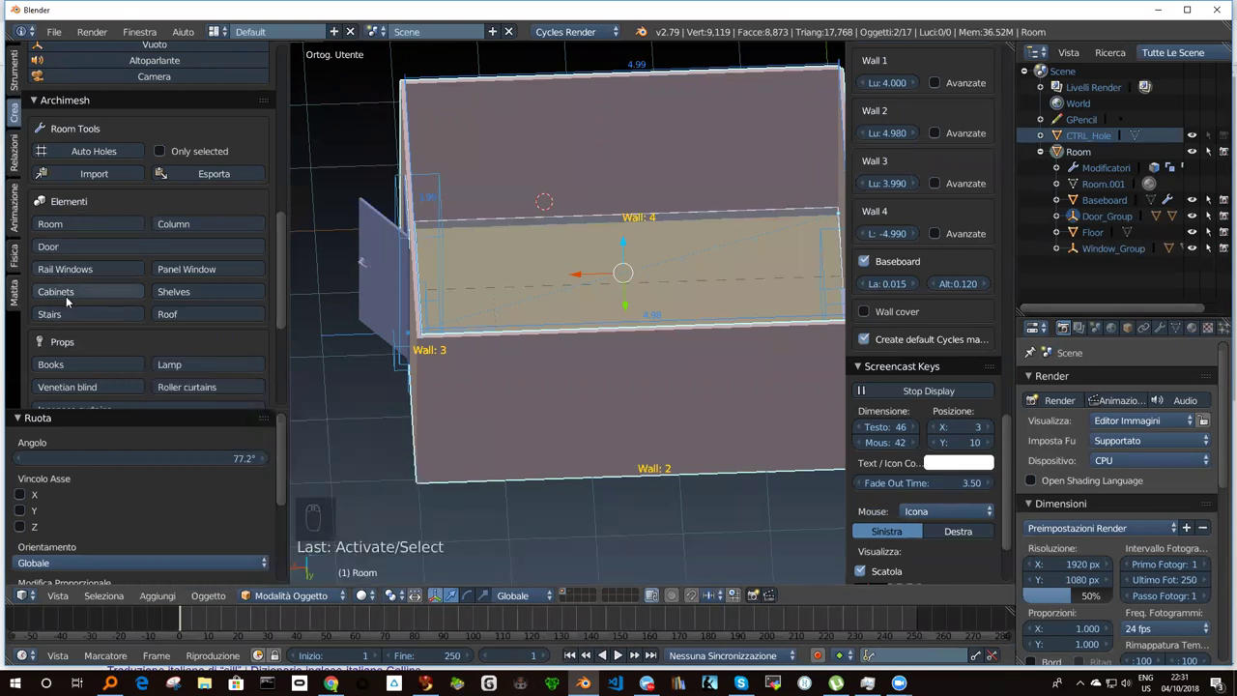
drag(85, 293, 545, 242)
drag(544, 242, 742, 202)
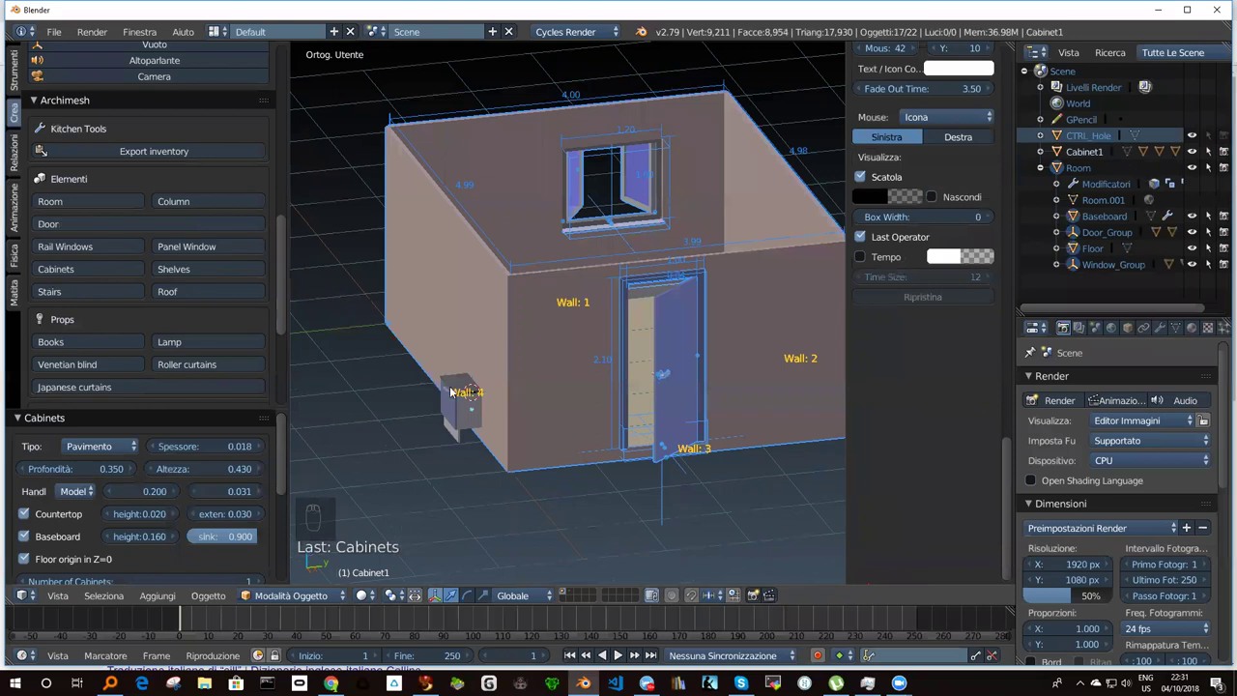
drag(538, 307, 533, 340)
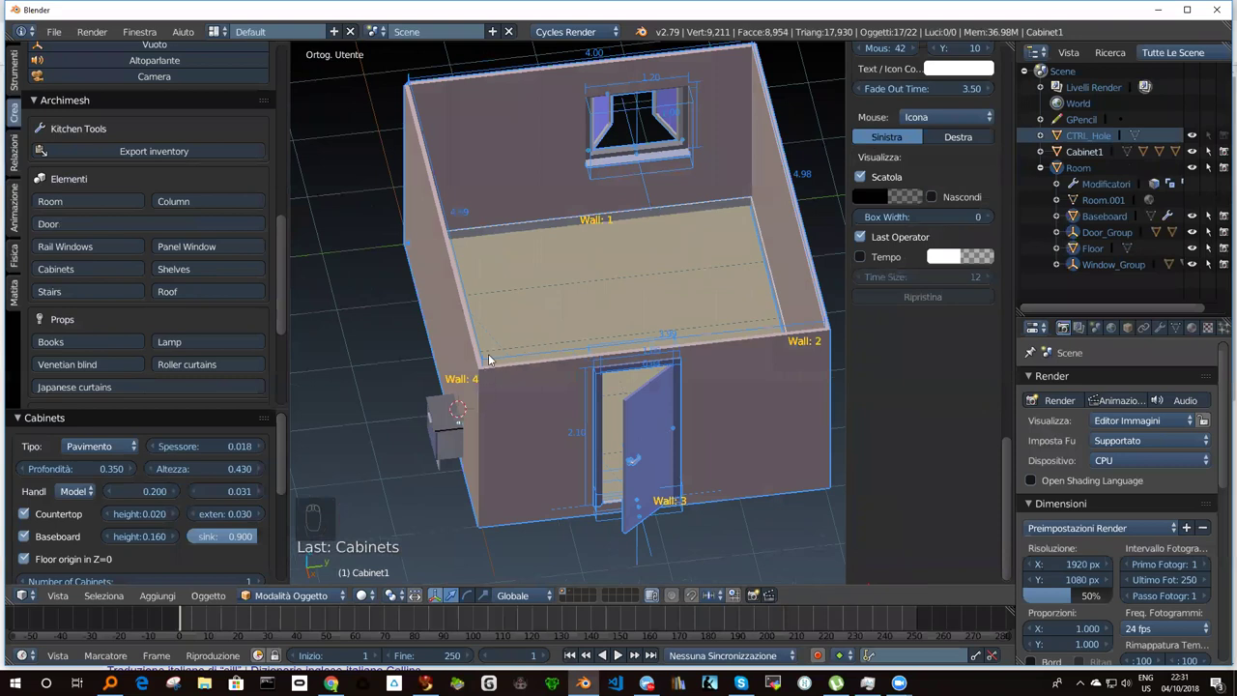
middle_click(644, 524)
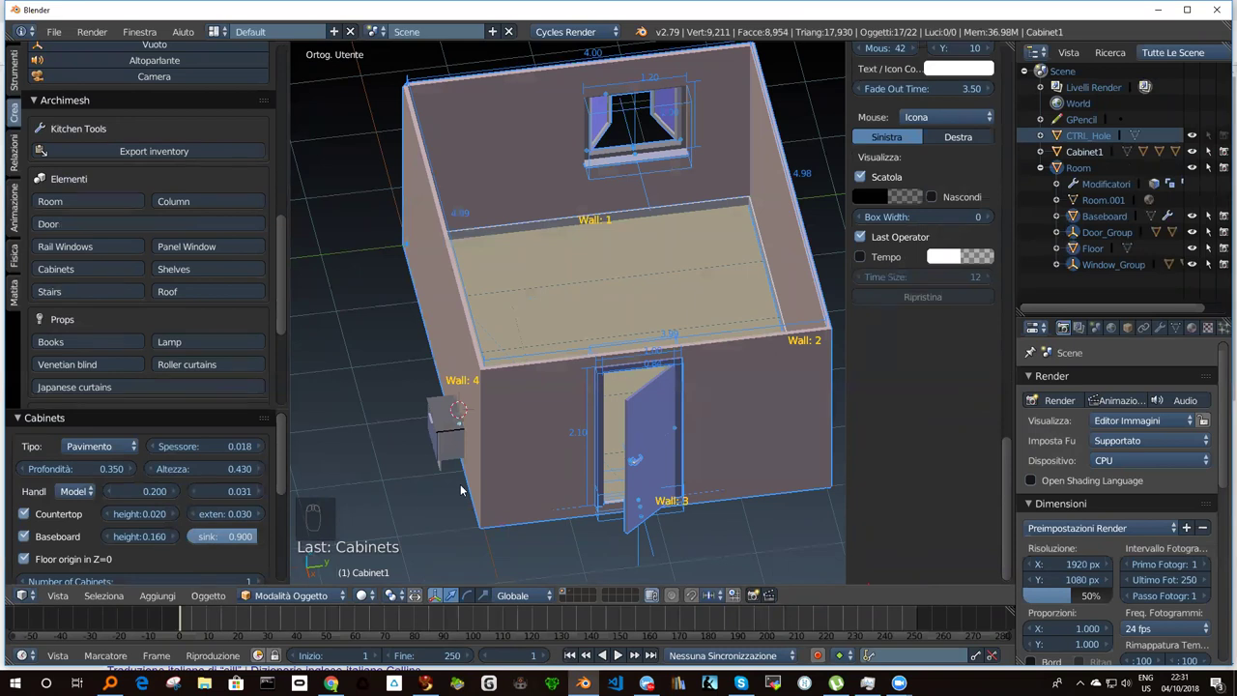
drag(533, 398, 664, 380)
middle_click(525, 408)
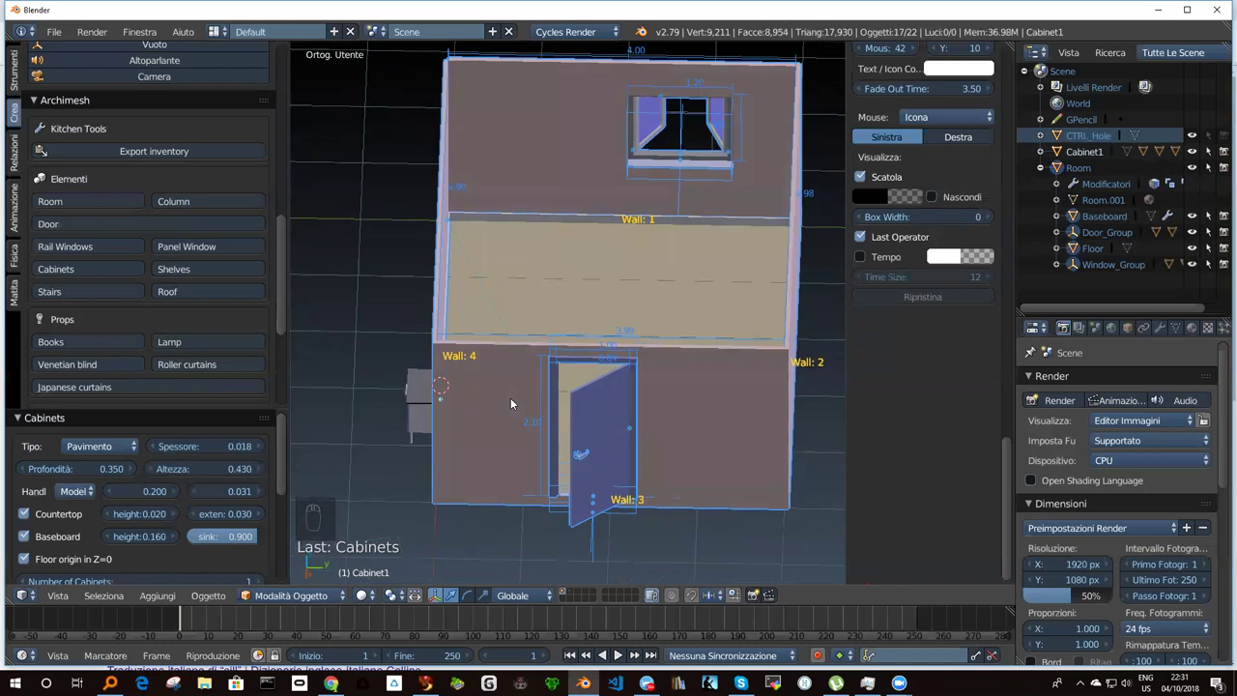
drag(478, 401, 478, 428)
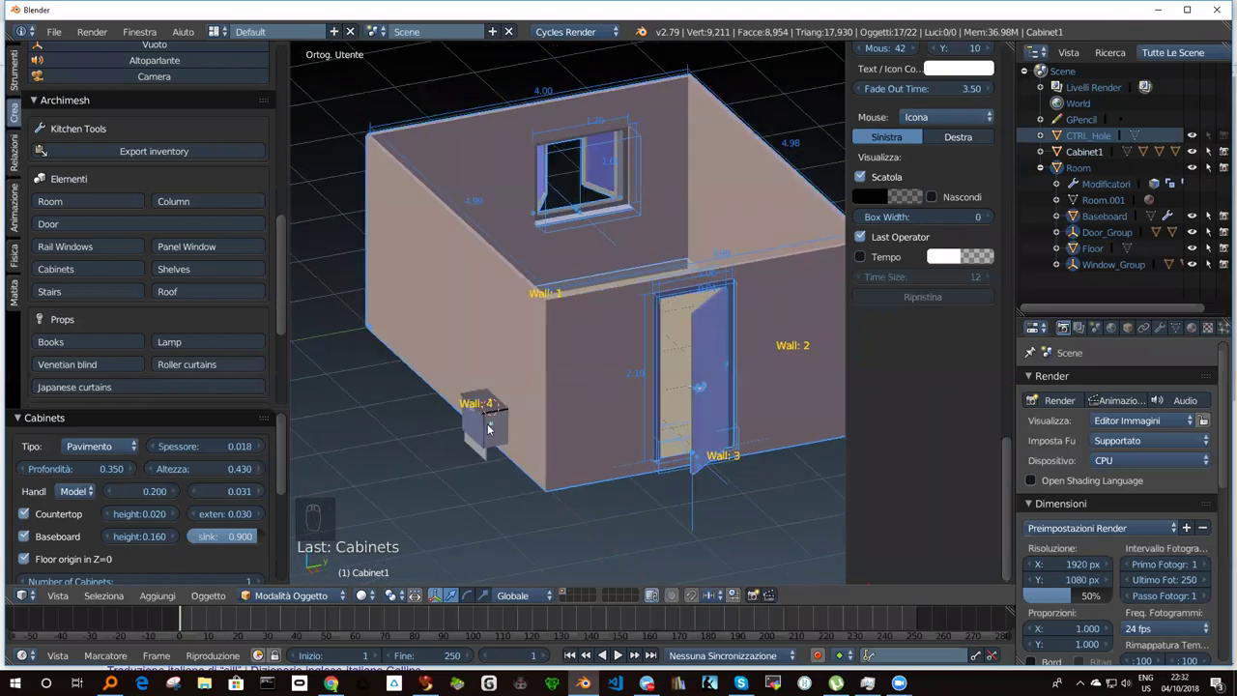
drag(494, 428, 528, 444)
drag(528, 444, 525, 442)
Deselect everything and orbit to look down into the room before adding Cabinet1.001.
key(ctrl+z)
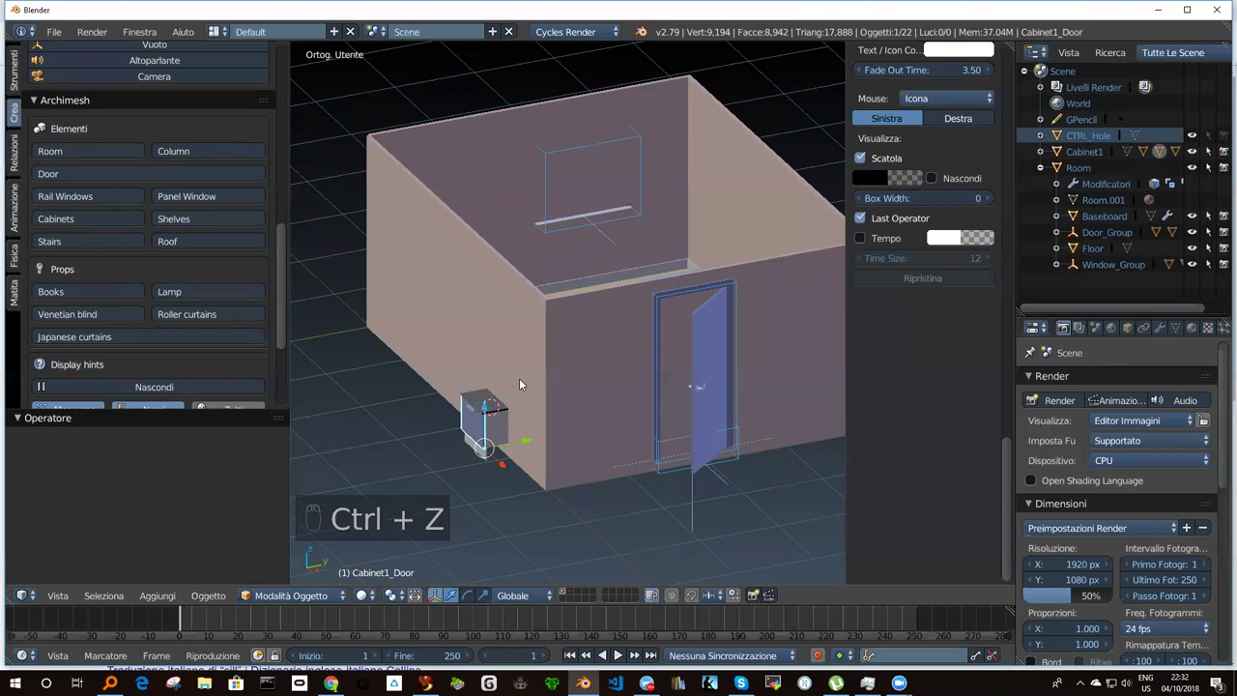
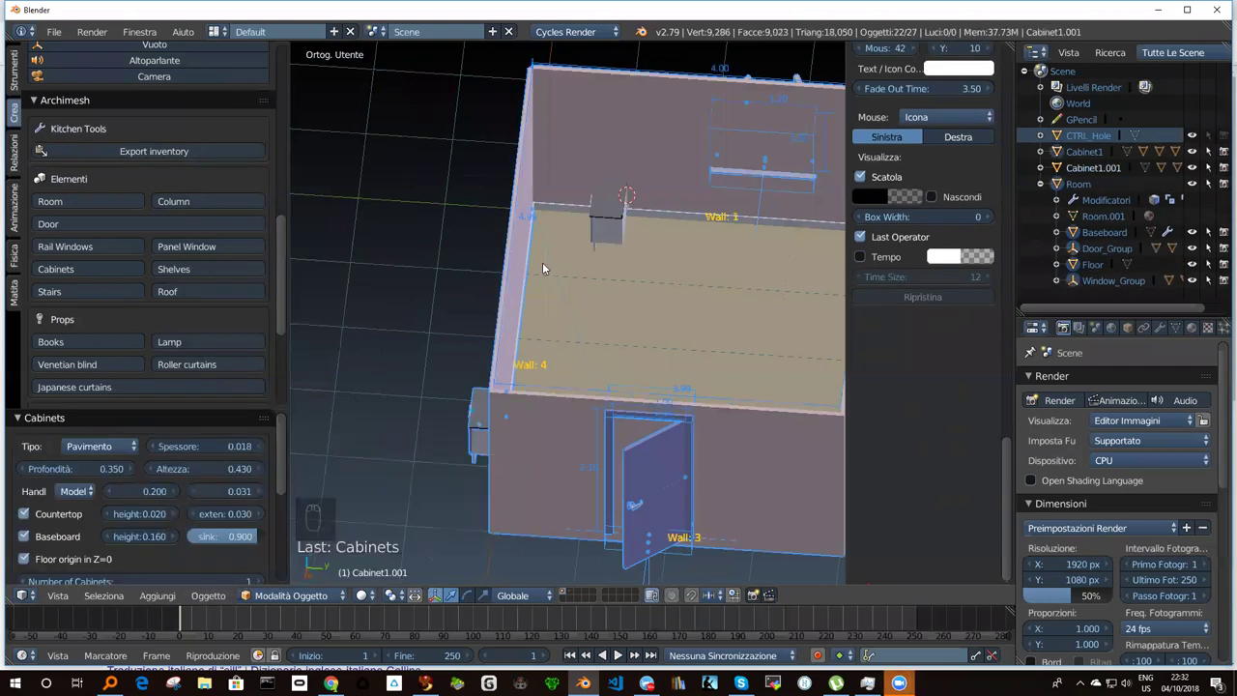
drag(563, 222, 540, 264)
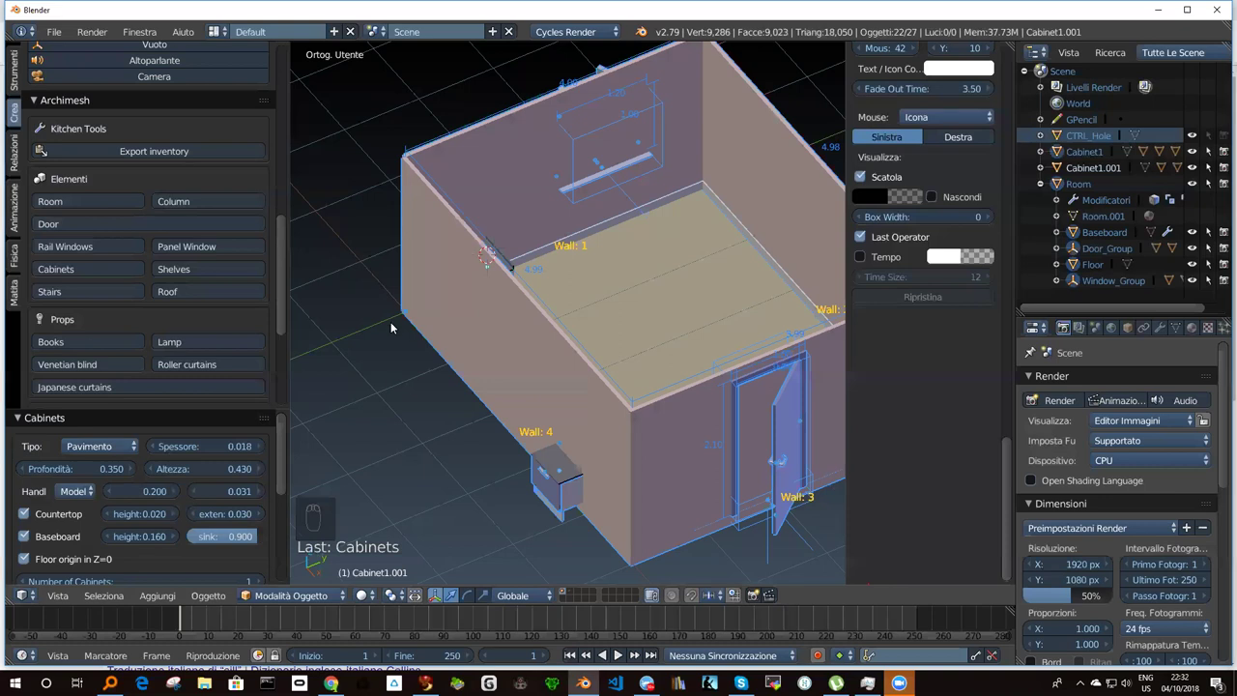
Move the stray Room wall piece outside the room and delete it.
drag(409, 312, 84, 168)
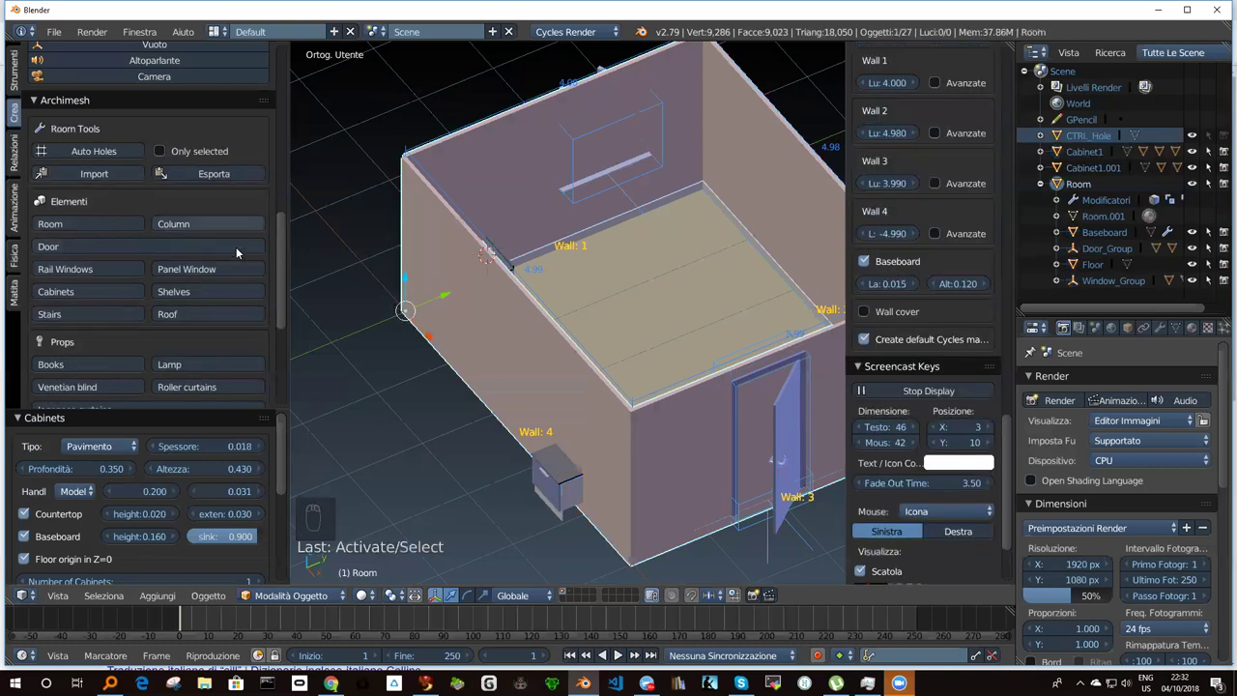
drag(69, 225, 369, 322)
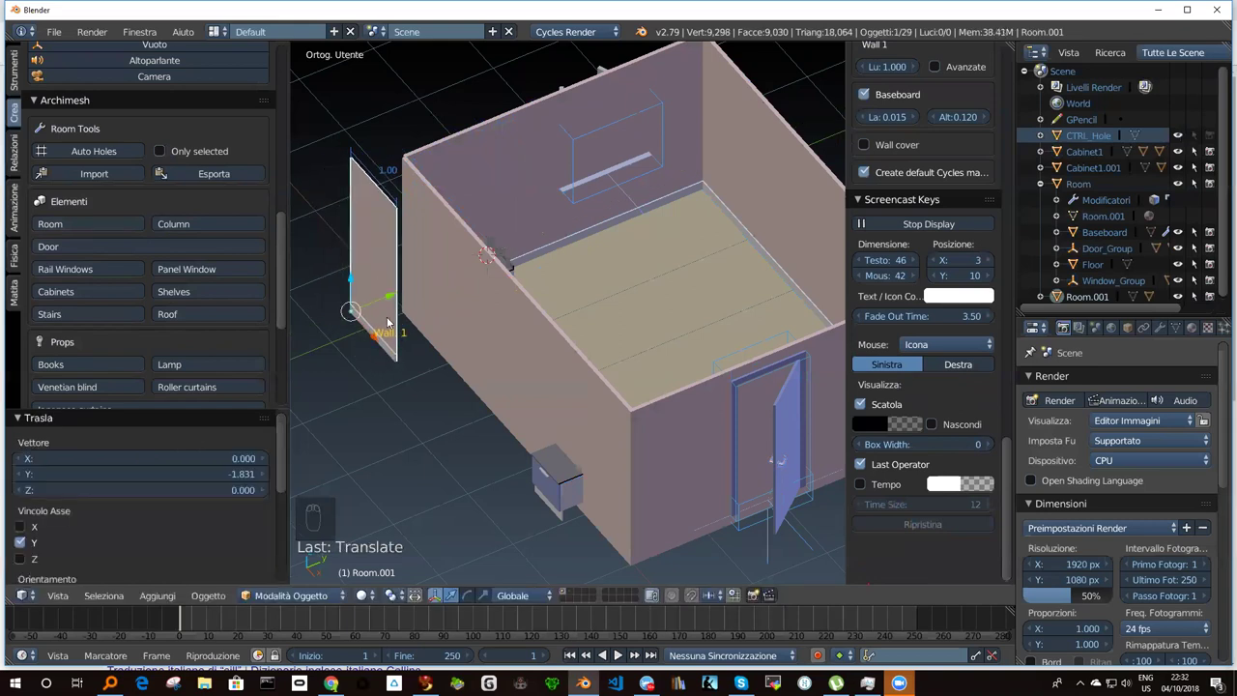
key(r)
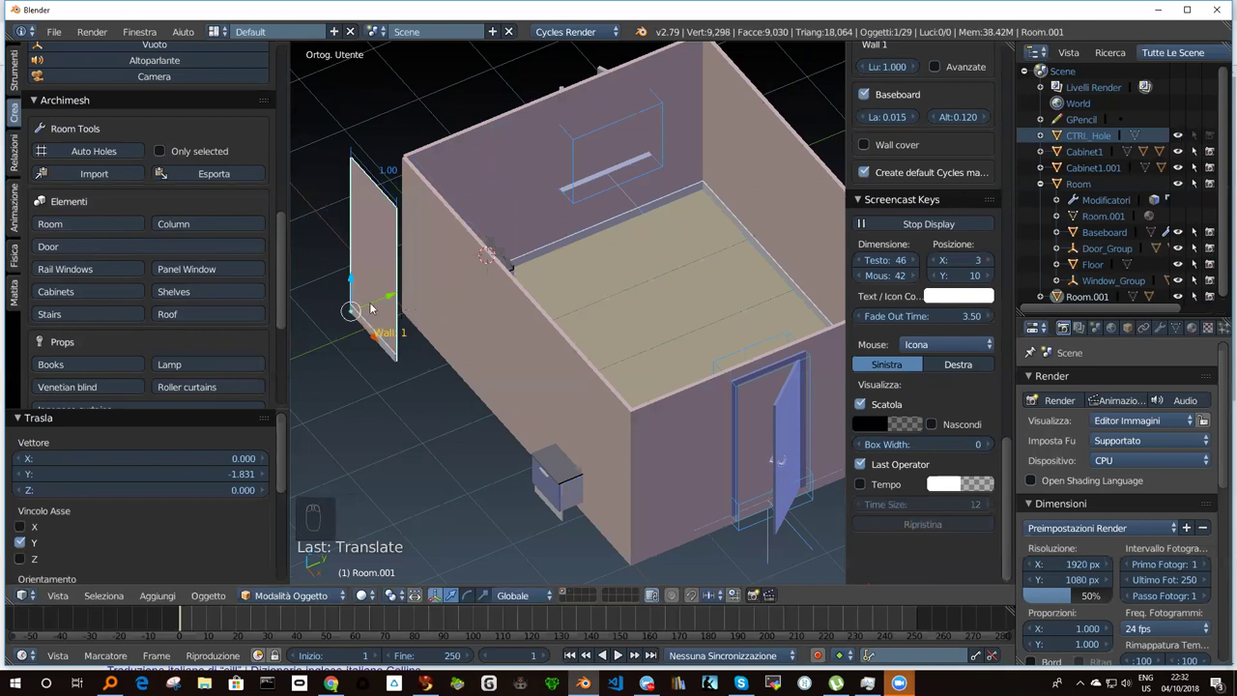
middle_click(571, 323)
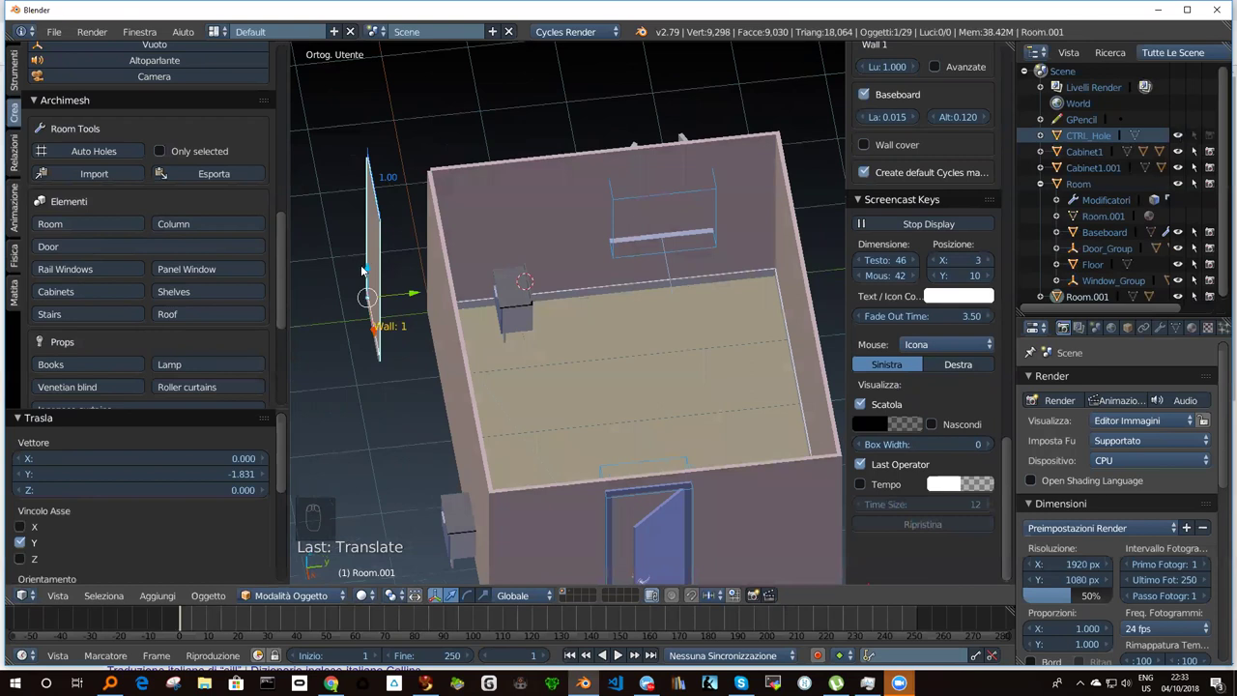
key(x)
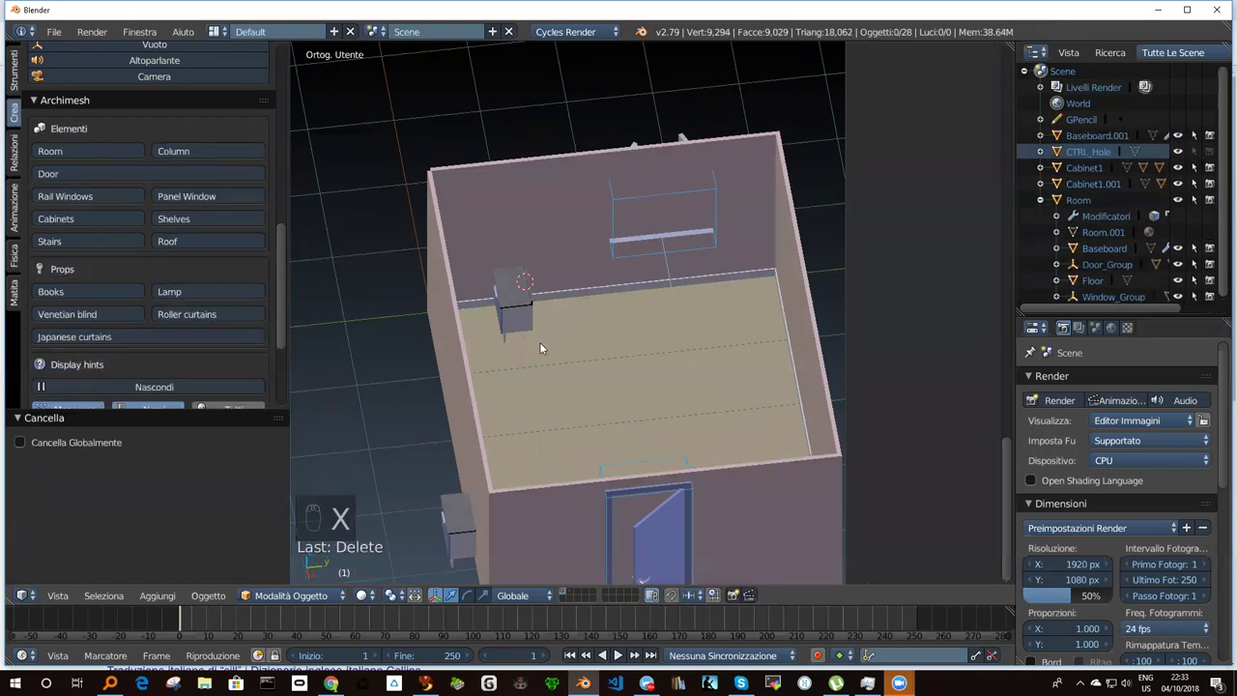
drag(549, 341, 582, 331)
drag(625, 289, 727, 255)
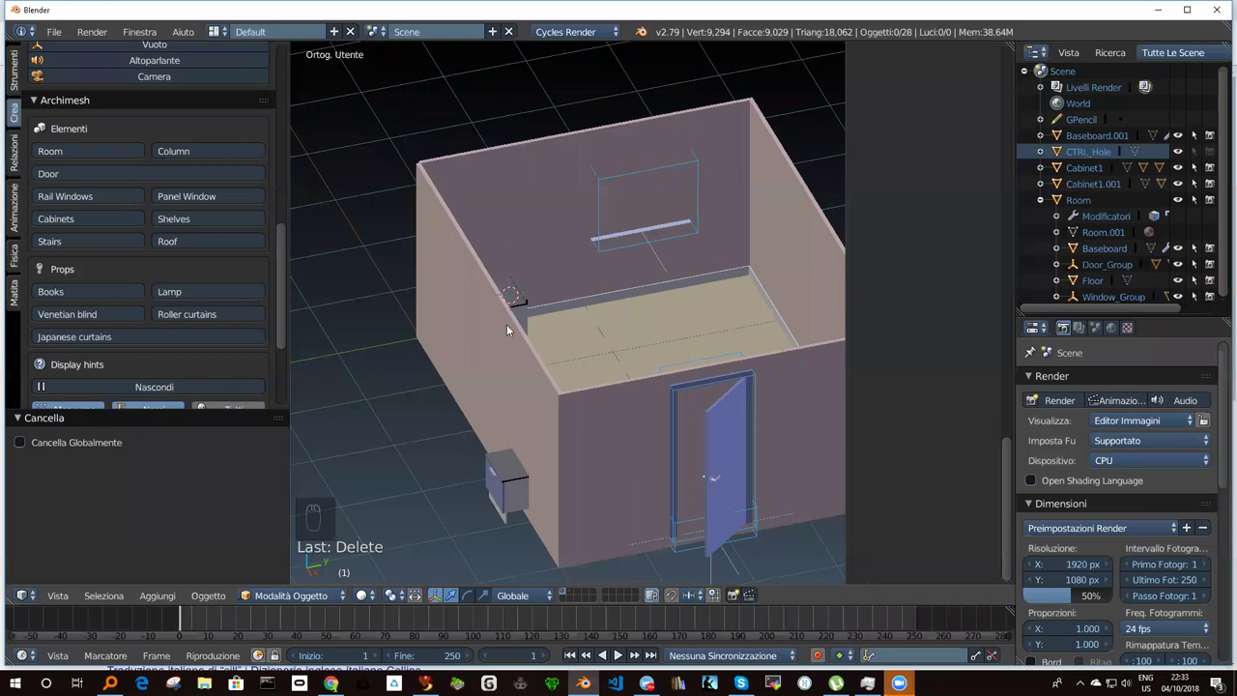
drag(507, 471, 521, 362)
Undo repeatedly until both cabinets are gone, leaving the room with door and window.
key(ctrl+z)
key(ctrl+z)
key(ctrl+z)
key(ctrl+z)
key(ctrl+z)
key(ctrl+z)
key(ctrl+z)
key(ctrl+z)
middle_click(561, 301)
middle_click(522, 311)
middle_click(494, 304)
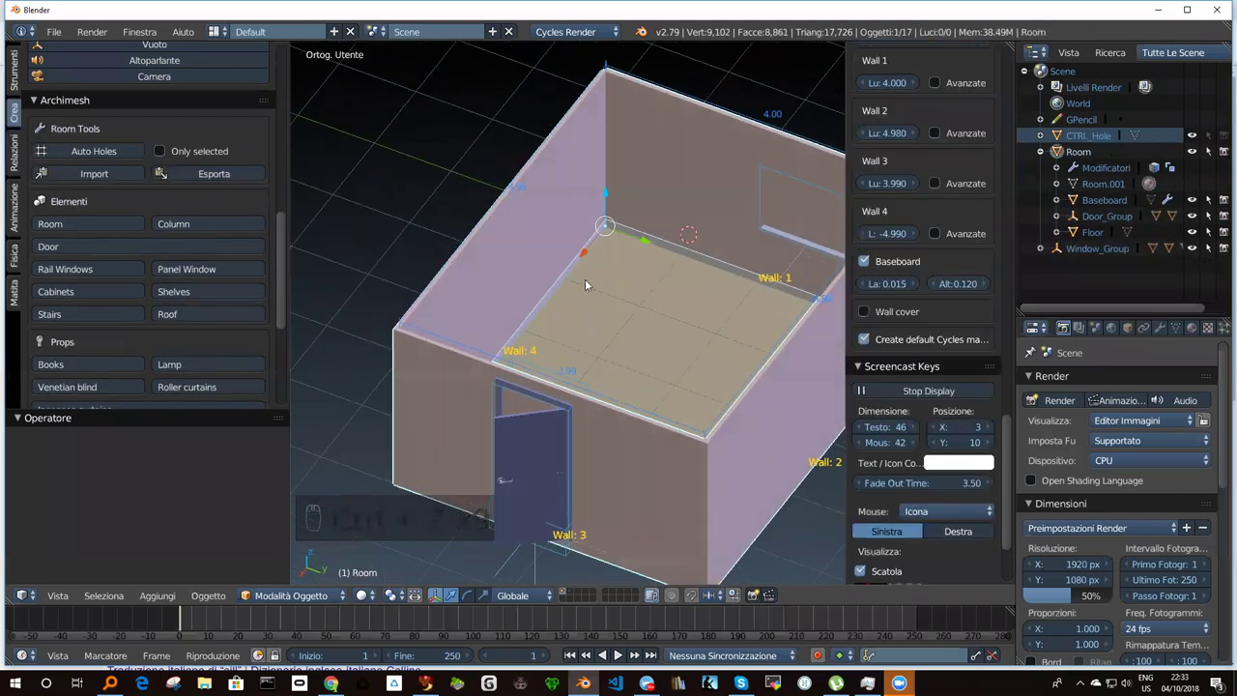
Select the room and redo the cabinet creation so Cabinet1 and Cabinet1.001 return against Wall 1.
drag(679, 264, 576, 249)
drag(576, 248, 582, 277)
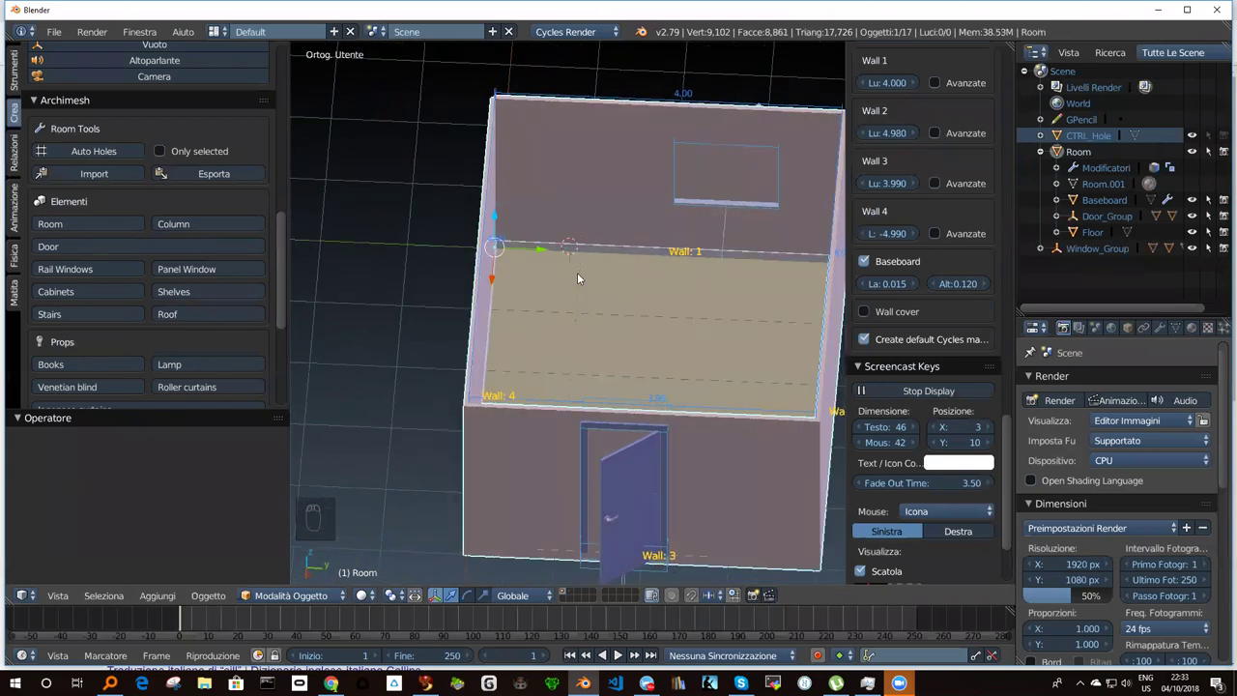
key(shift+a)
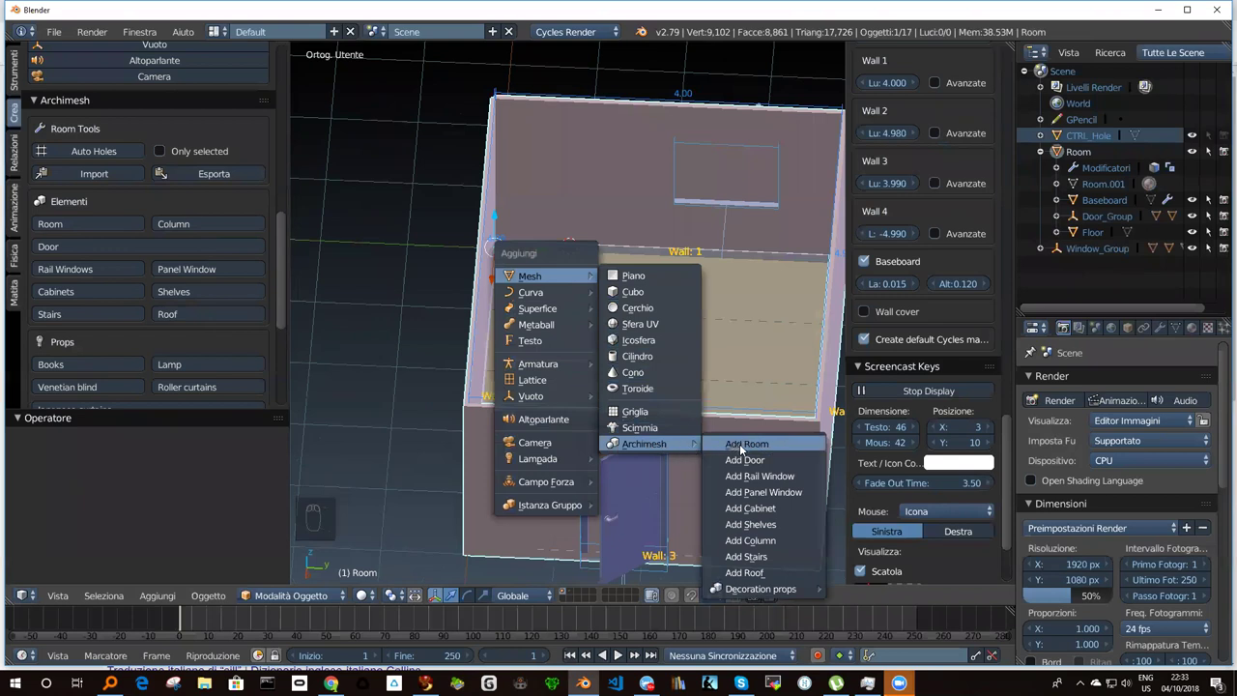
drag(604, 320, 503, 329)
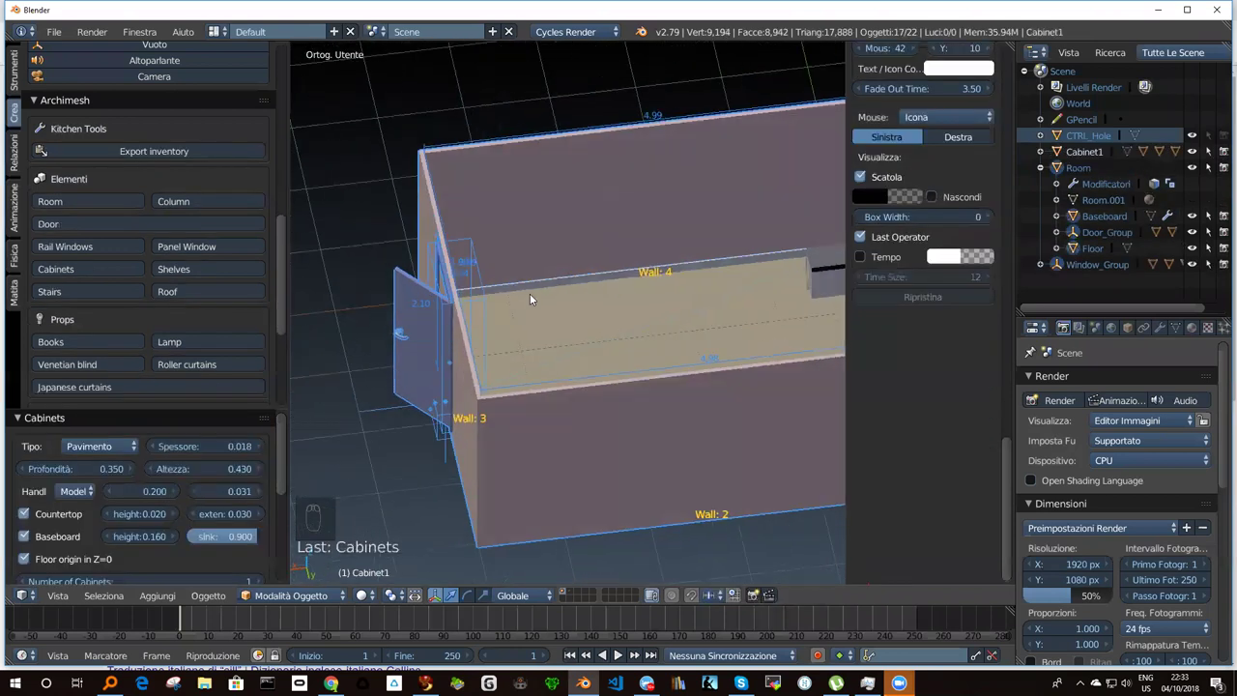
right_click(548, 283)
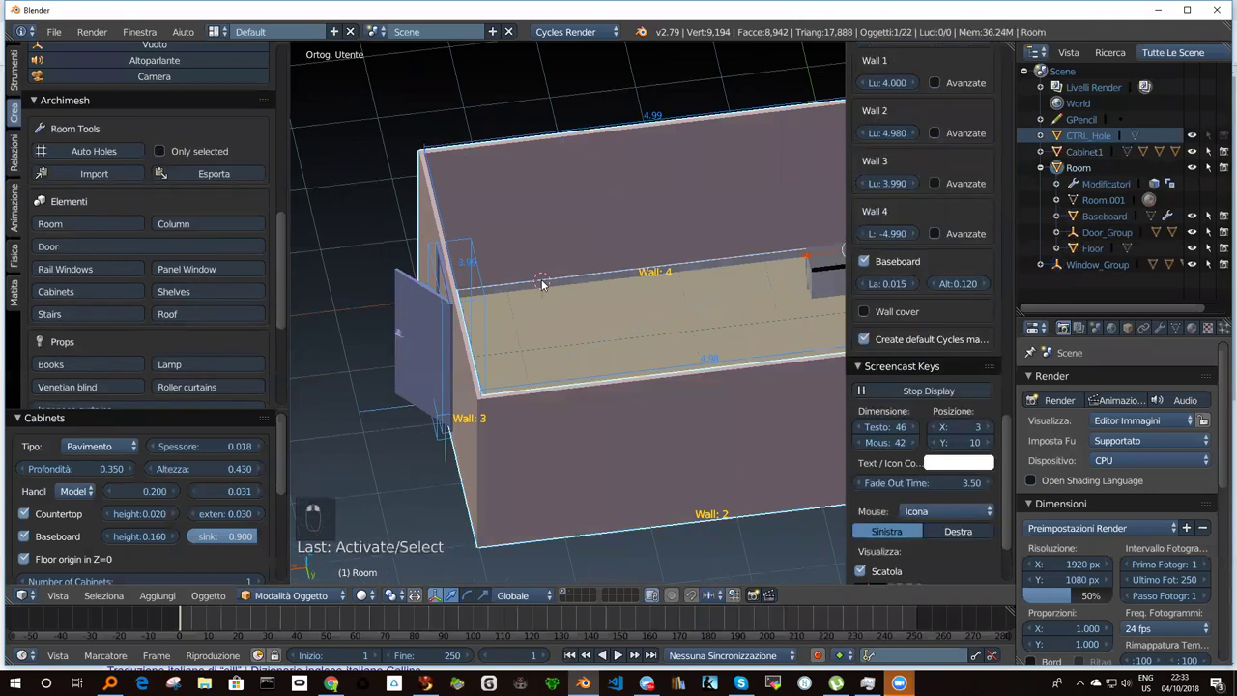
key(shift+a)
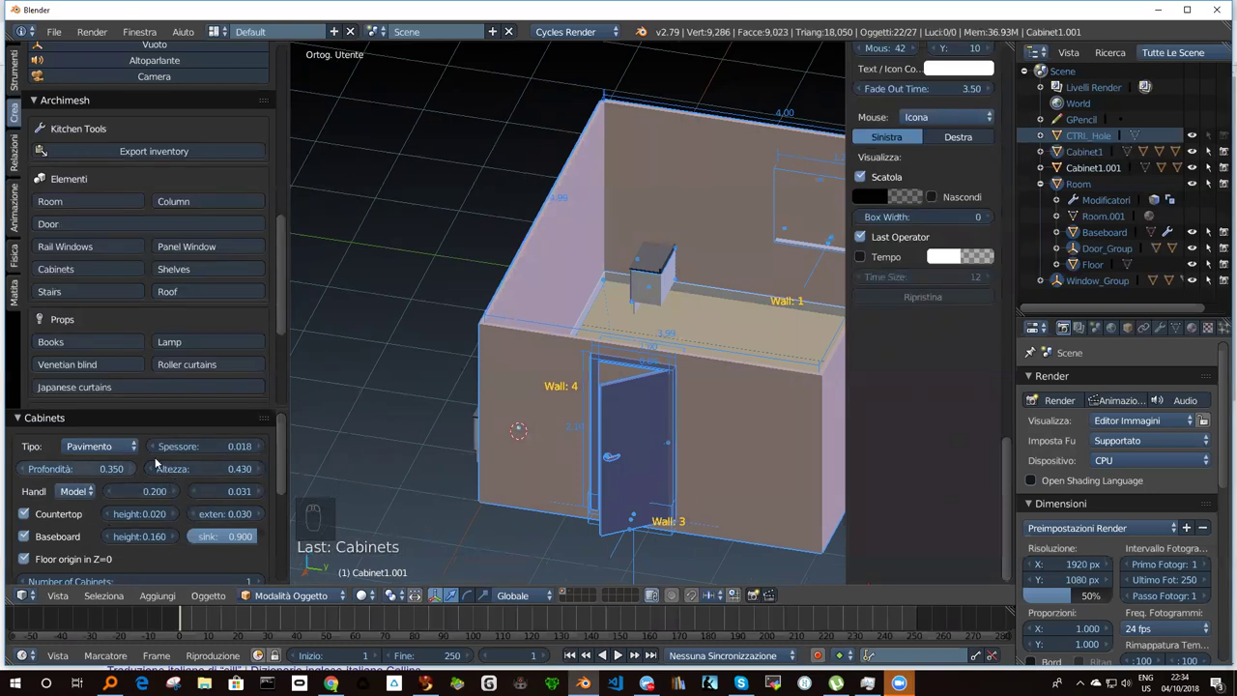
scroll(down, 3)
scroll(down, 3)
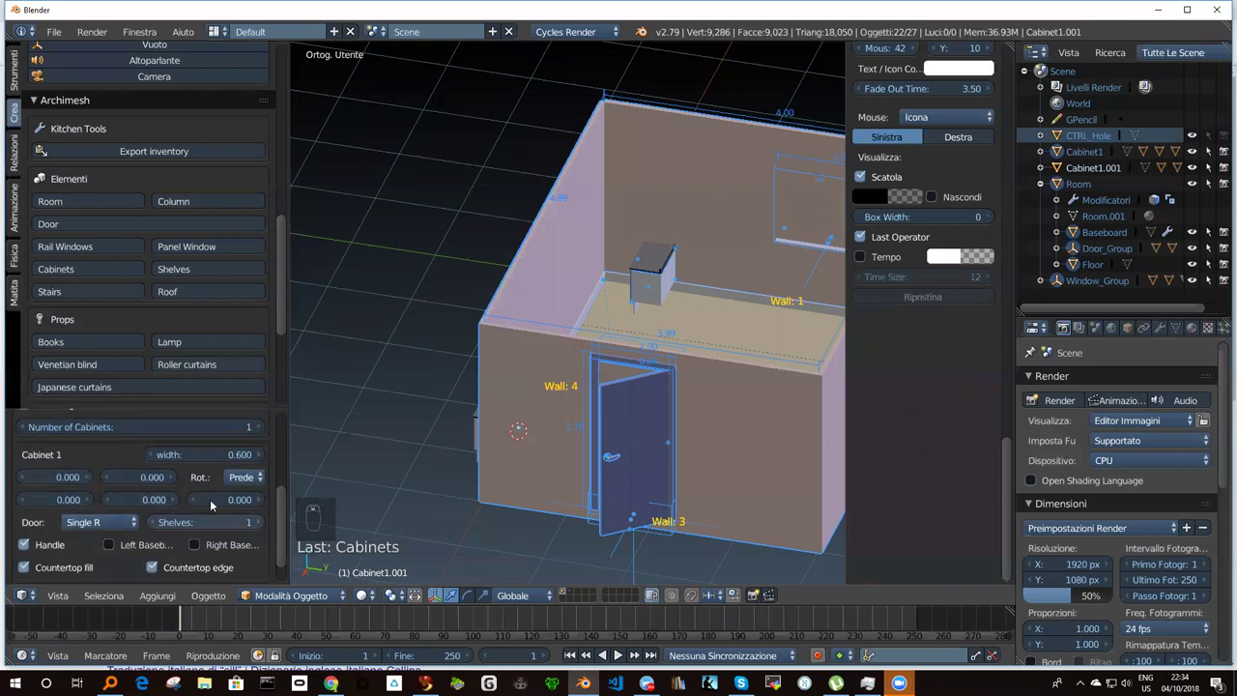
drag(265, 478, 259, 414)
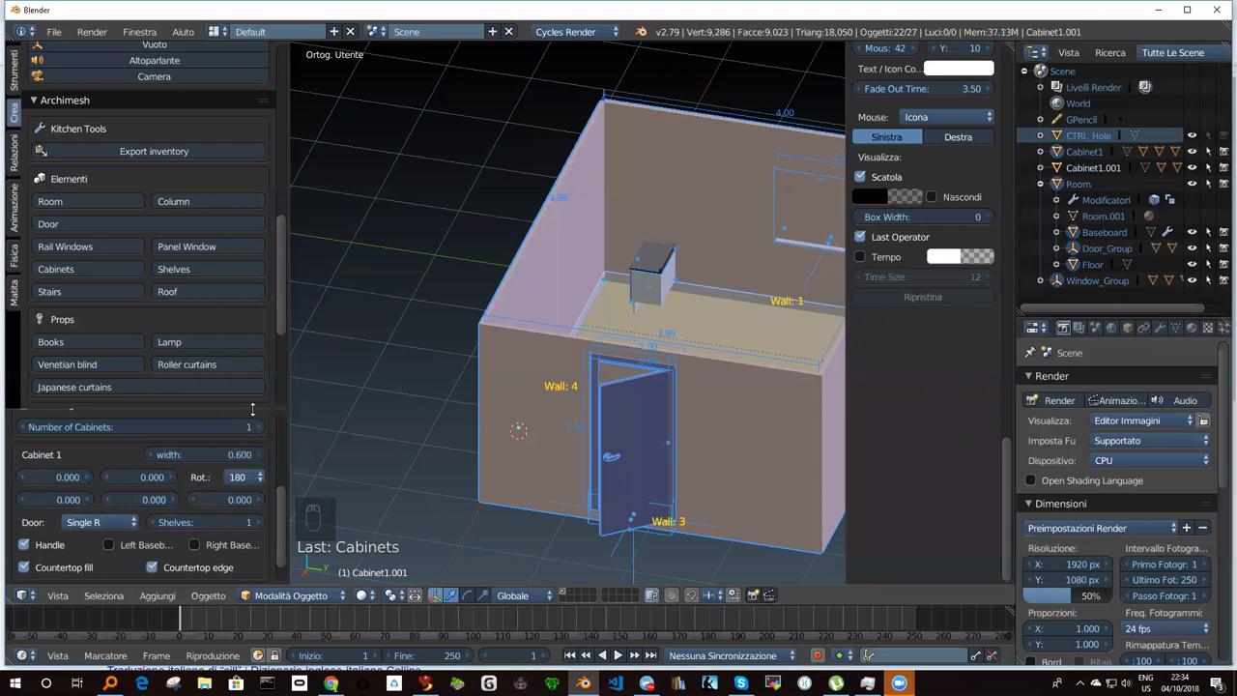
drag(532, 366, 220, 480)
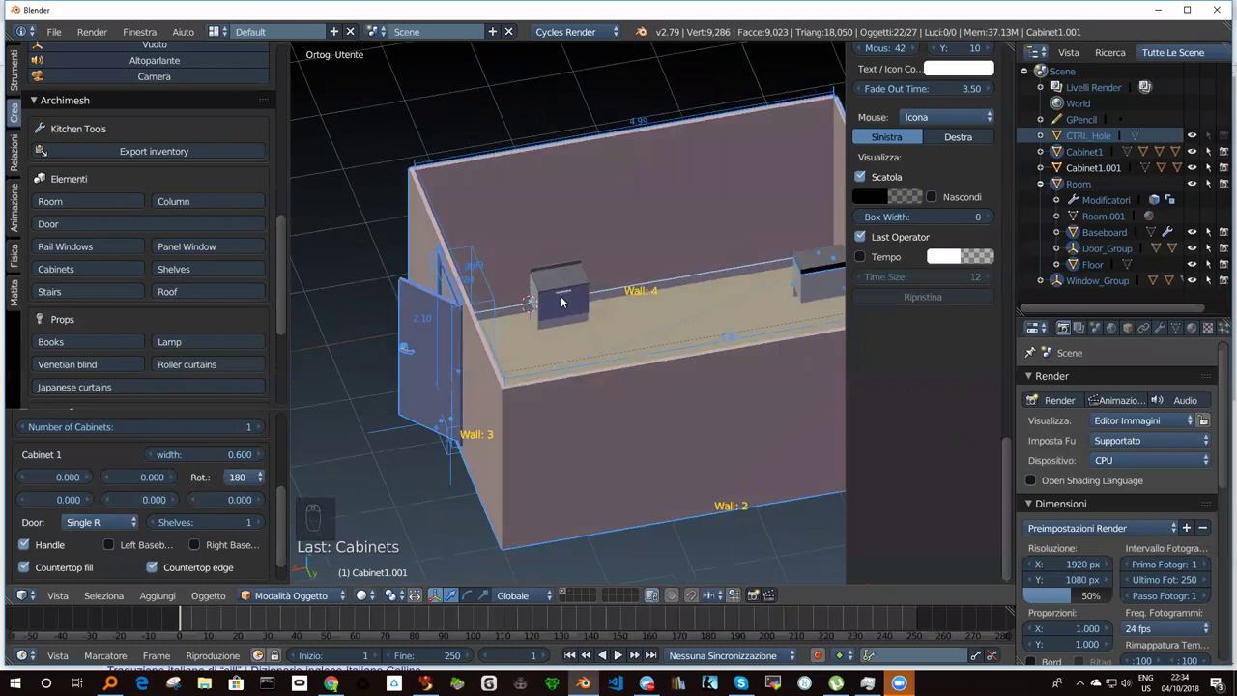
drag(644, 281, 324, 446)
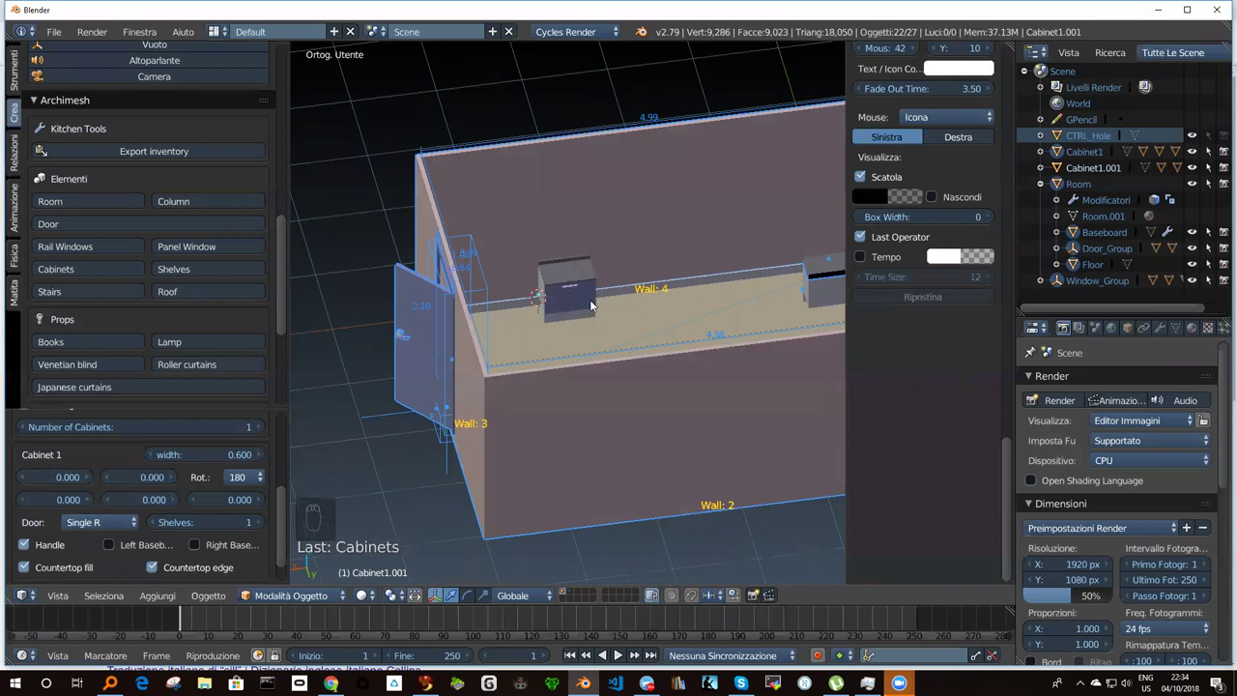
drag(595, 303, 529, 215)
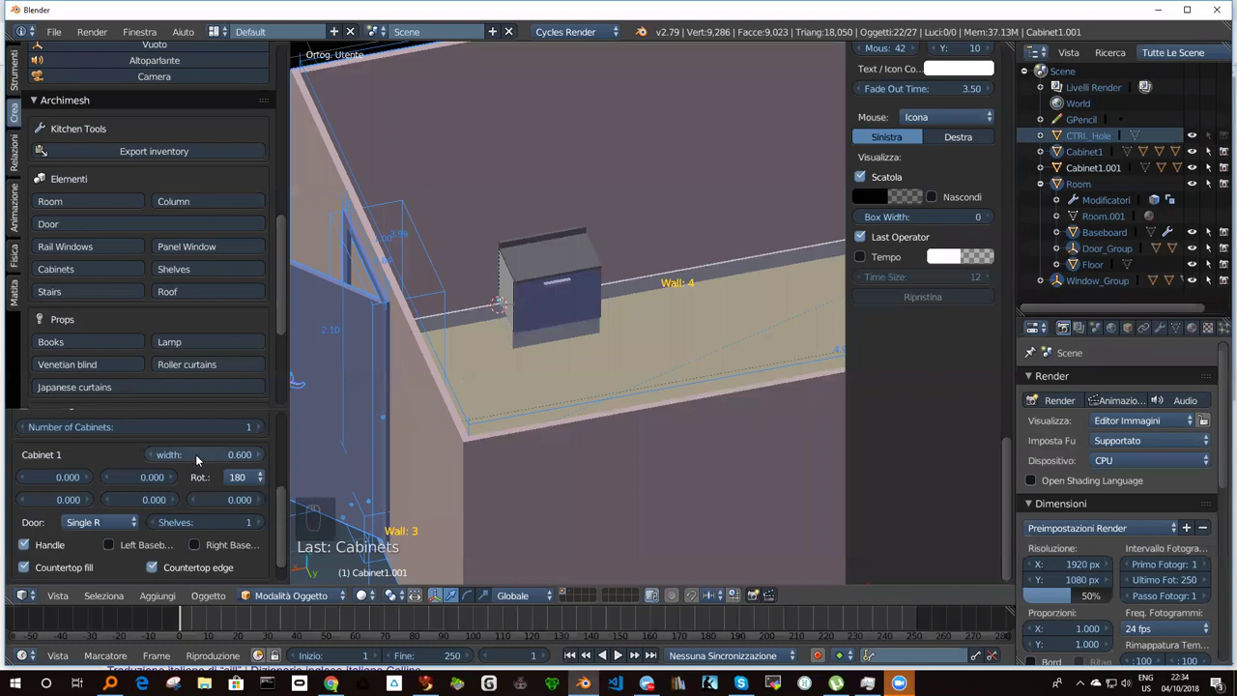
drag(205, 465, 204, 467)
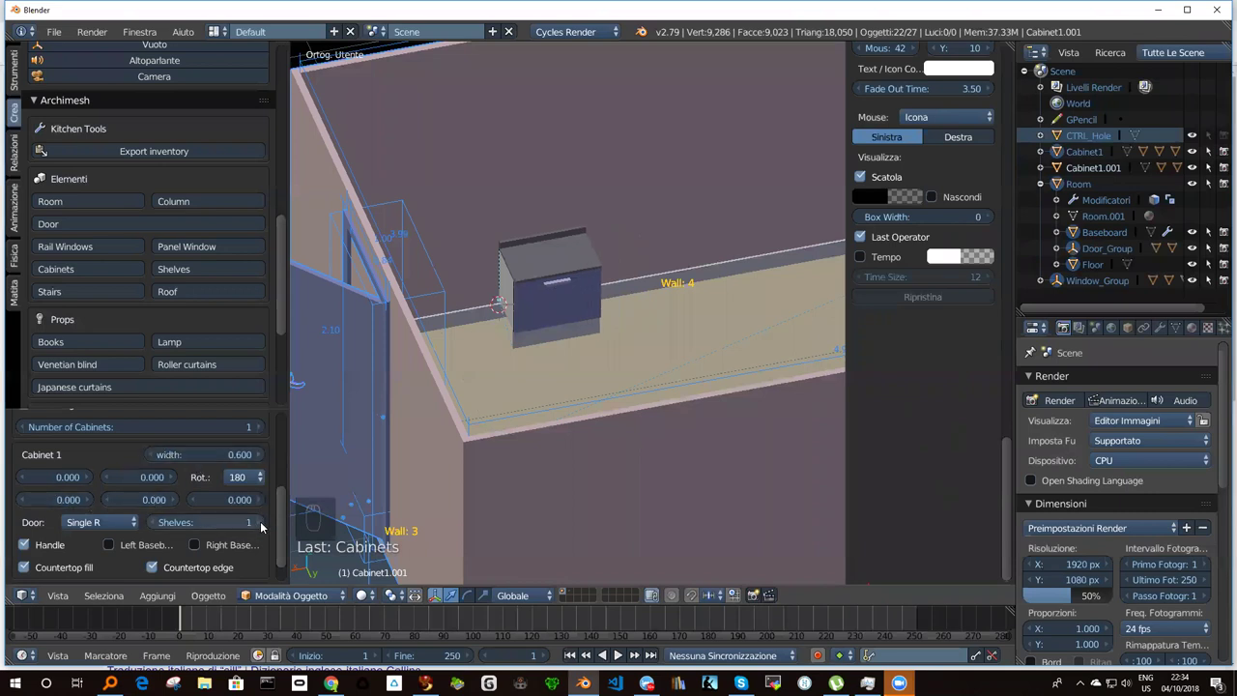
drag(265, 528, 503, 324)
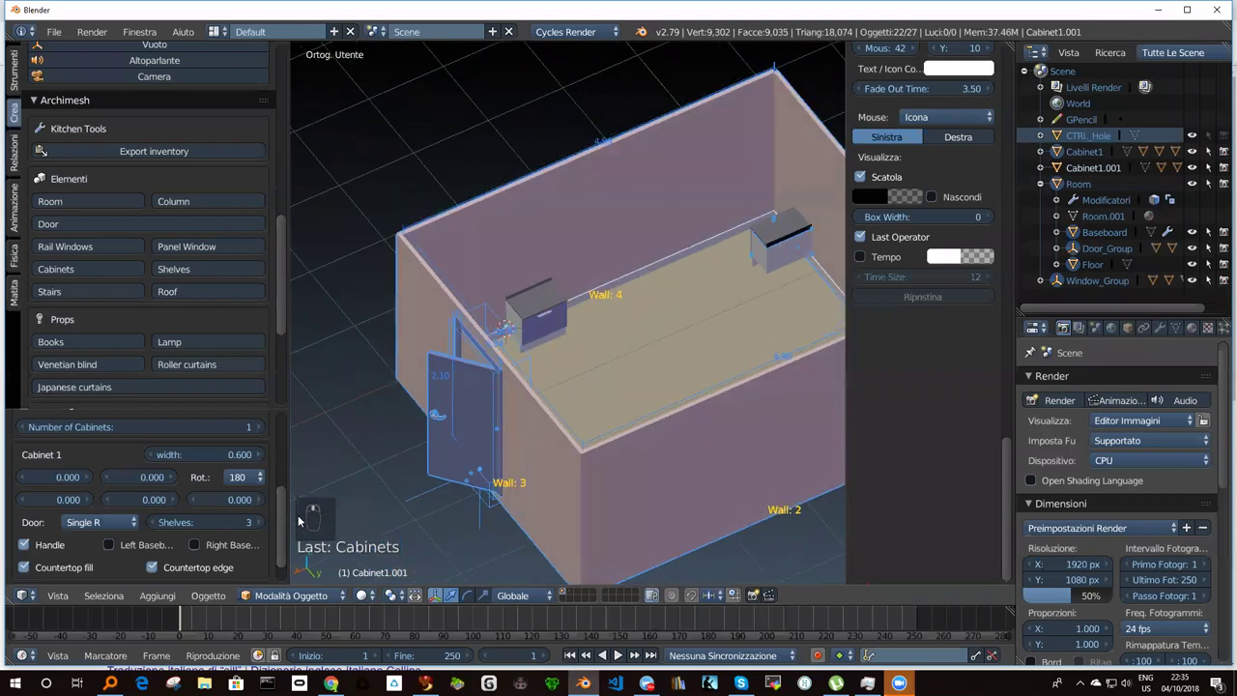
drag(533, 311, 559, 329)
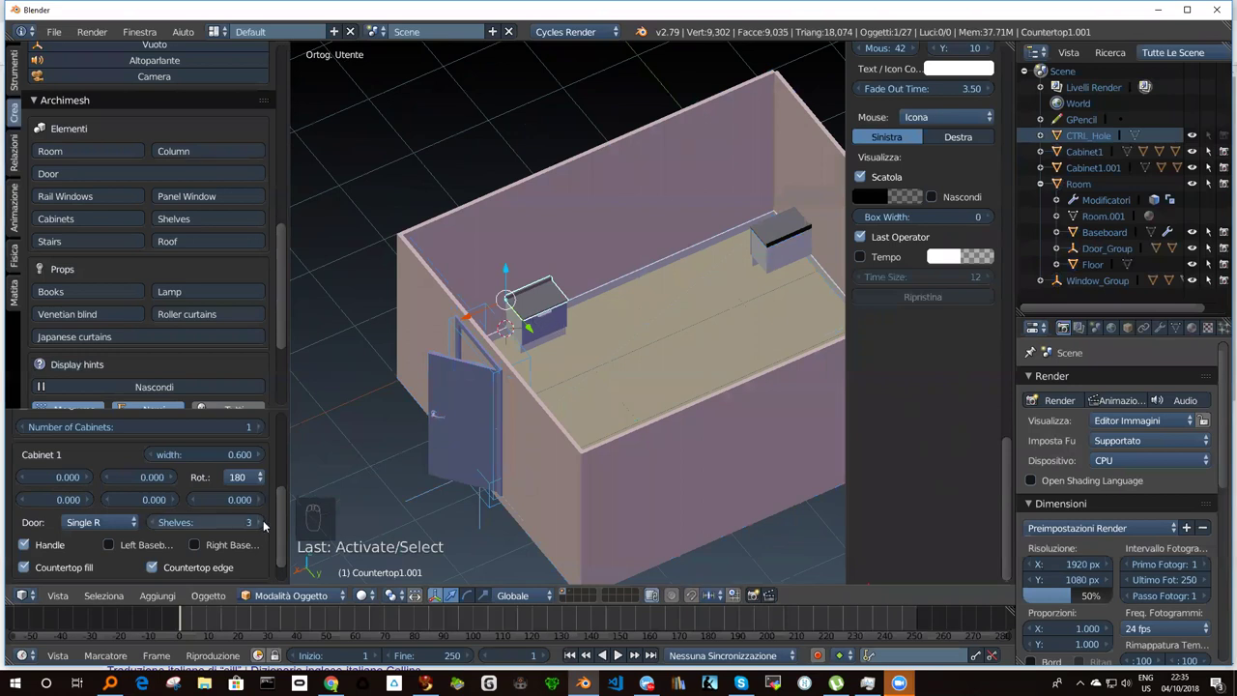
drag(264, 526, 283, 516)
drag(537, 340, 245, 454)
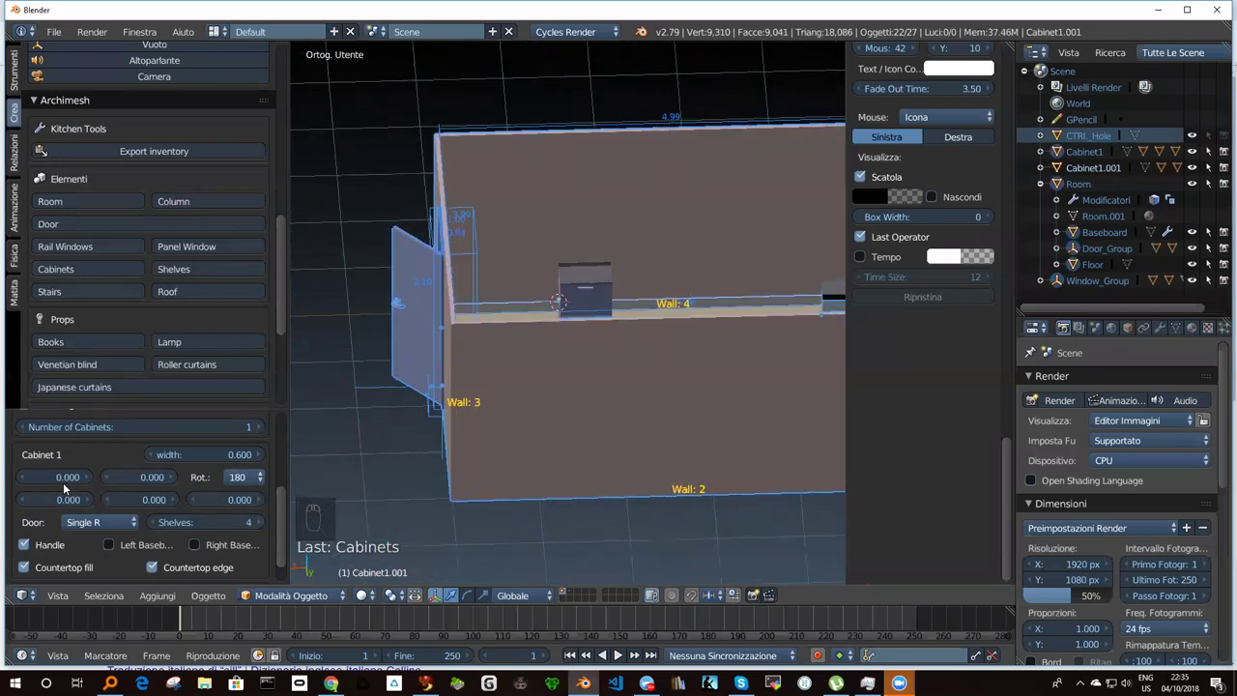
drag(532, 341, 591, 229)
drag(591, 229, 104, 550)
drag(110, 547, 520, 311)
middle_click(520, 311)
middle_click(528, 281)
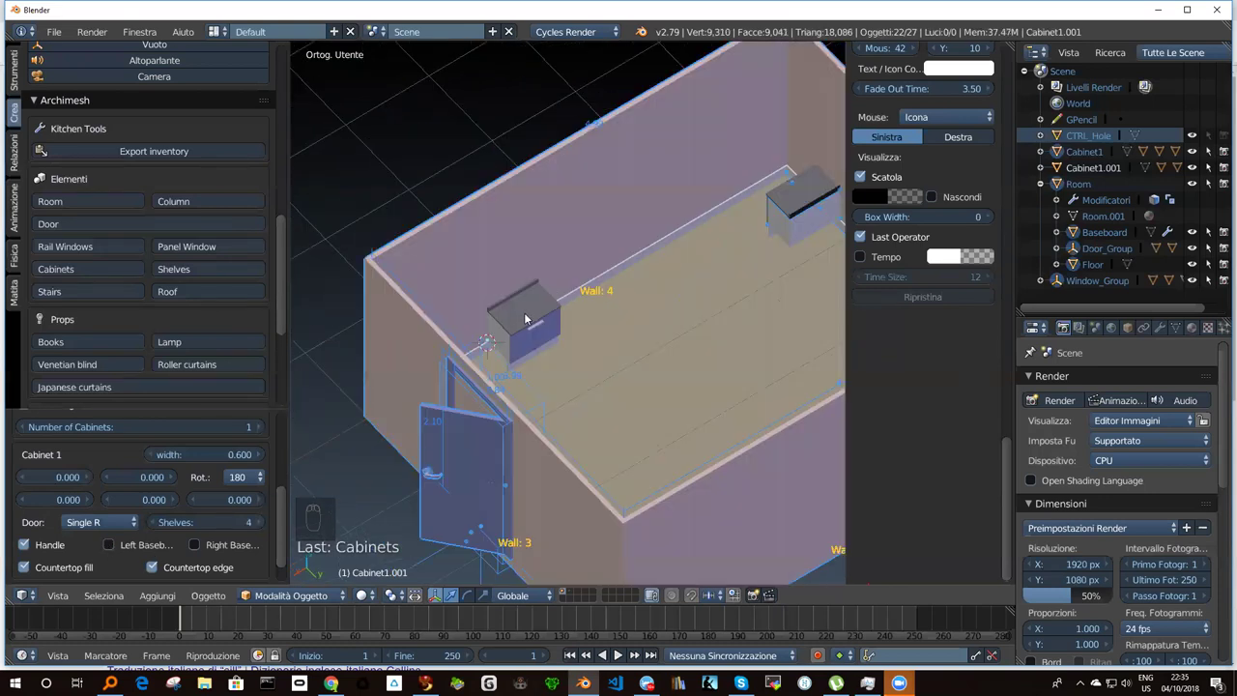
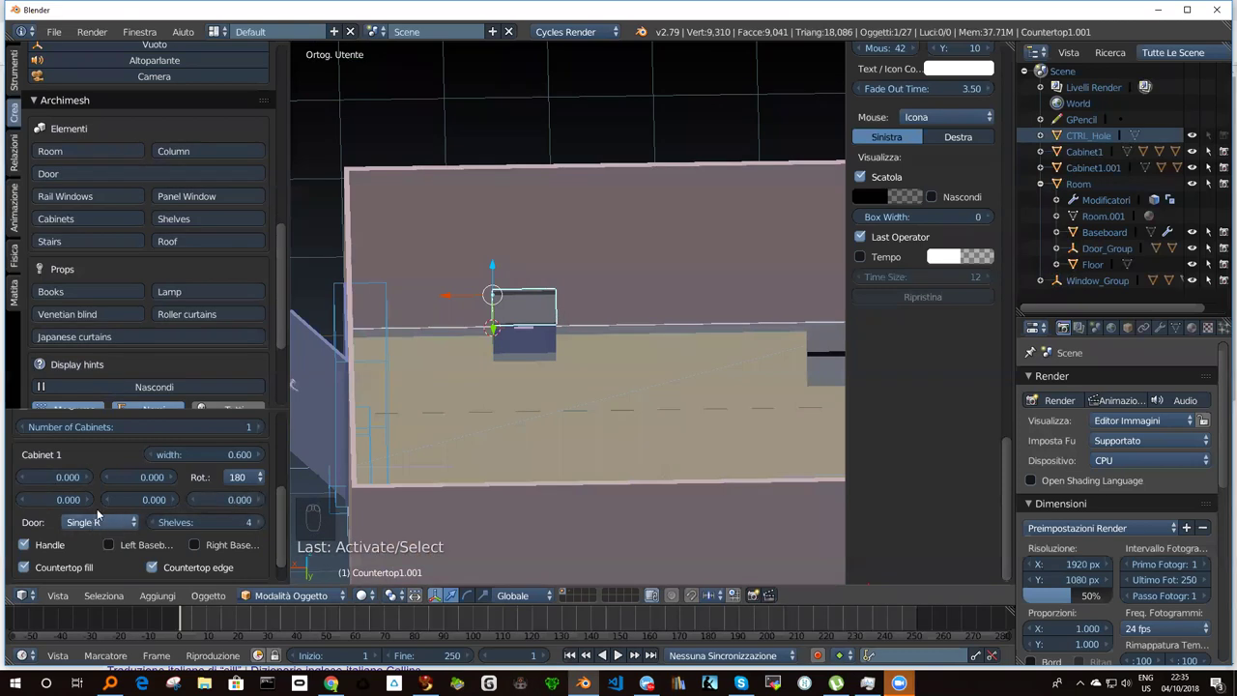
Switch Cabinet1.001's Door setting to Double in the Archimesh Cabinets panel.
drag(123, 524, 104, 366)
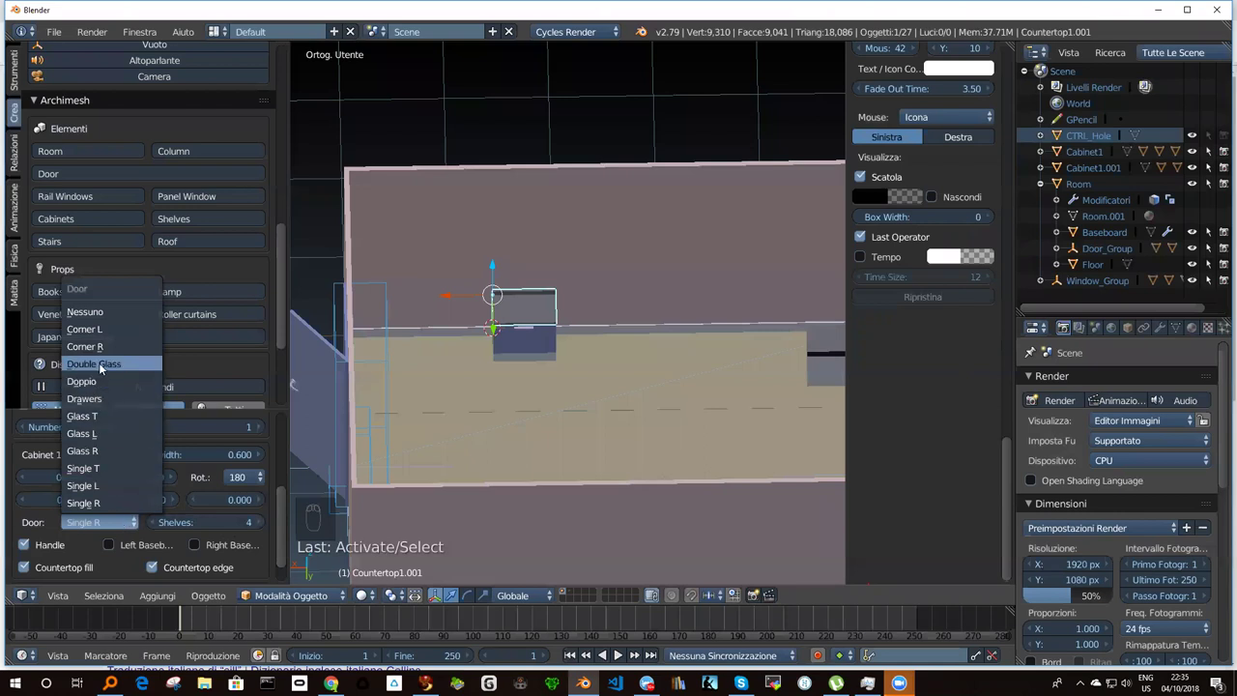
drag(425, 383, 407, 373)
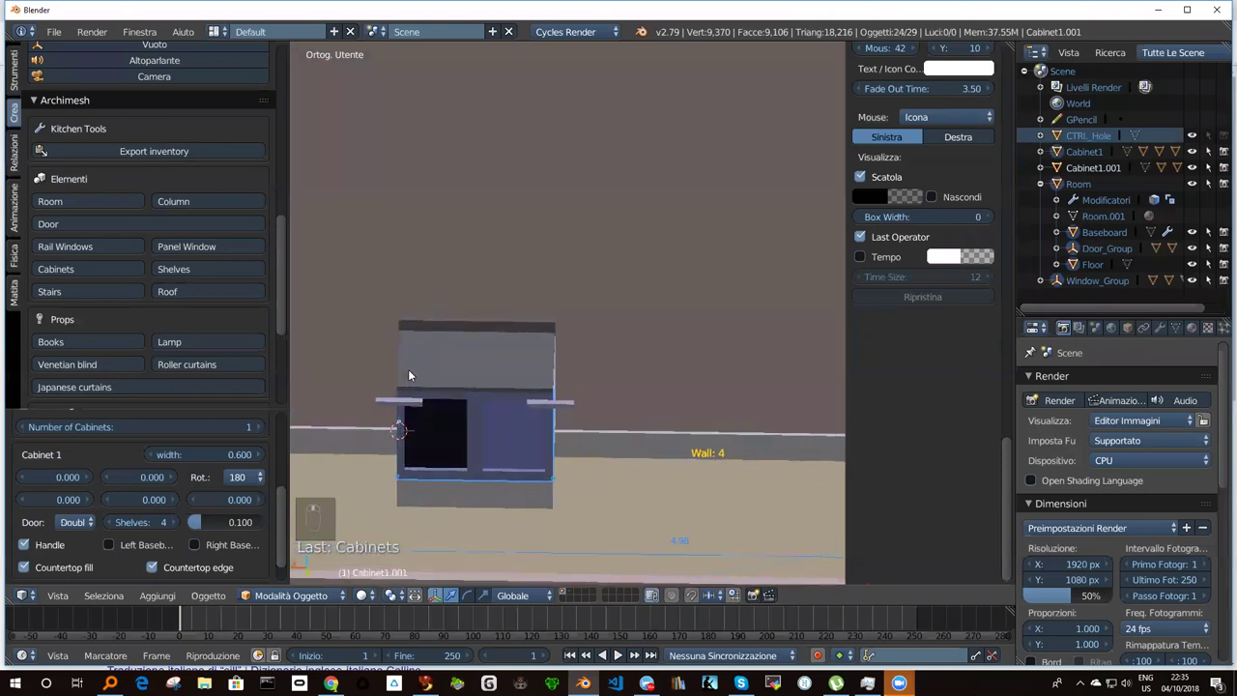
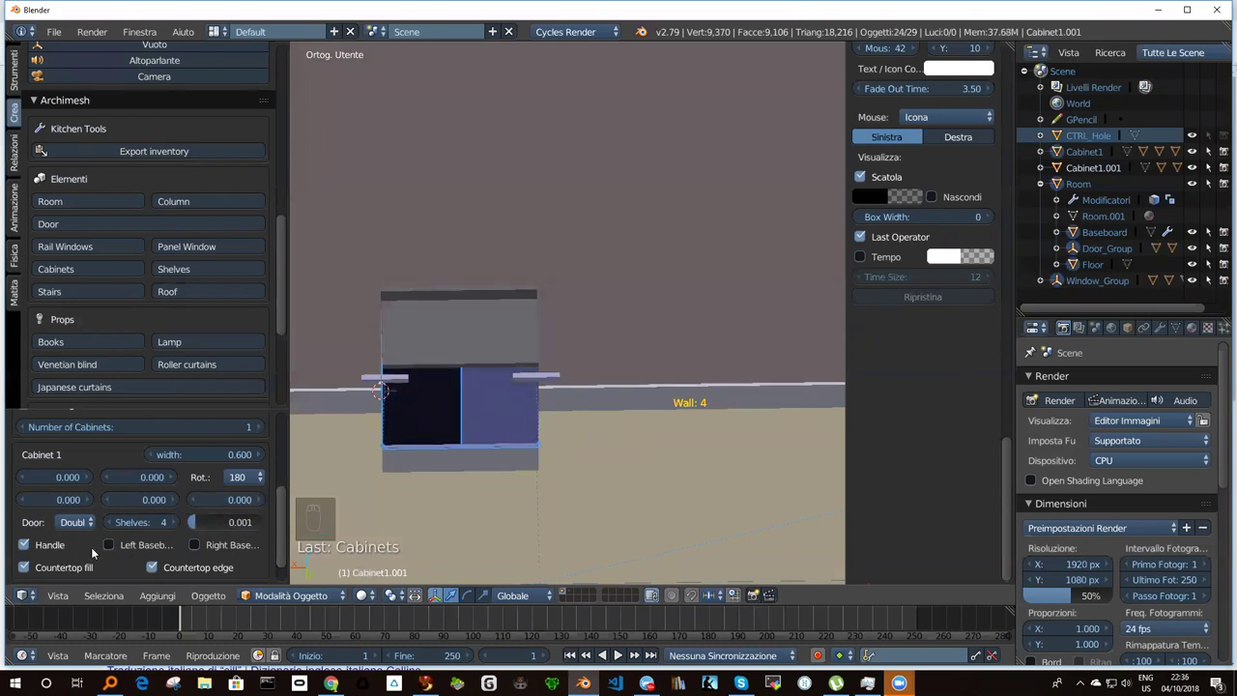
drag(118, 544, 265, 449)
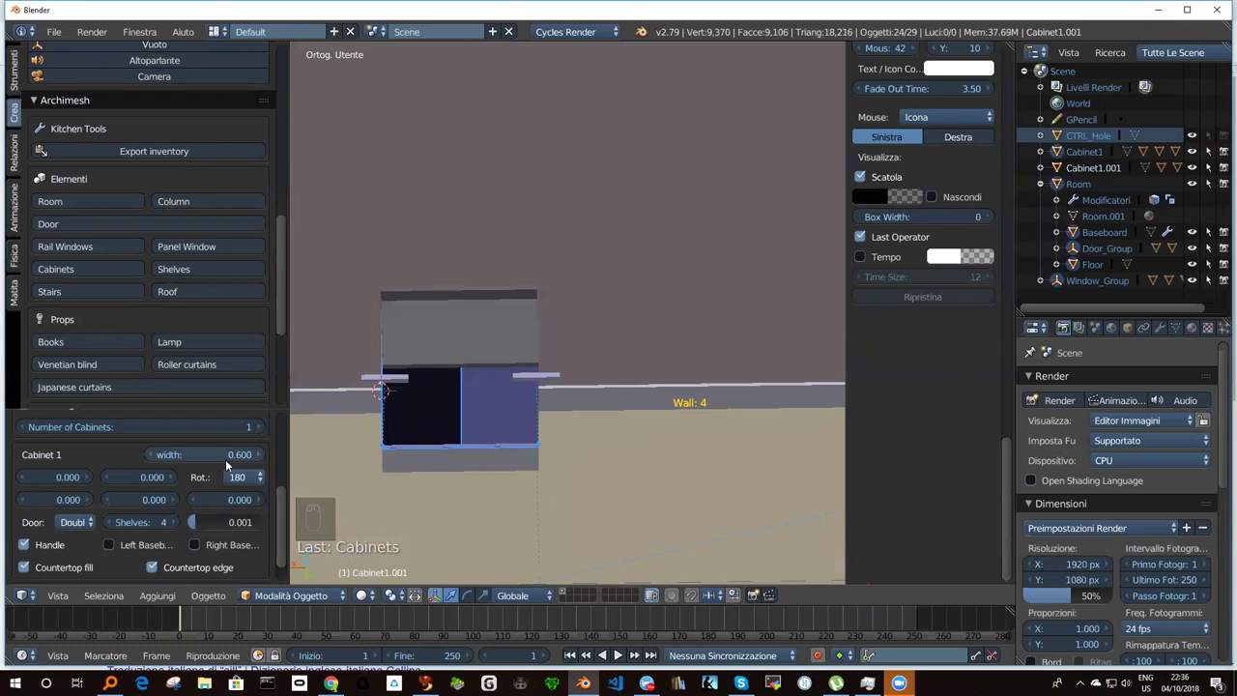
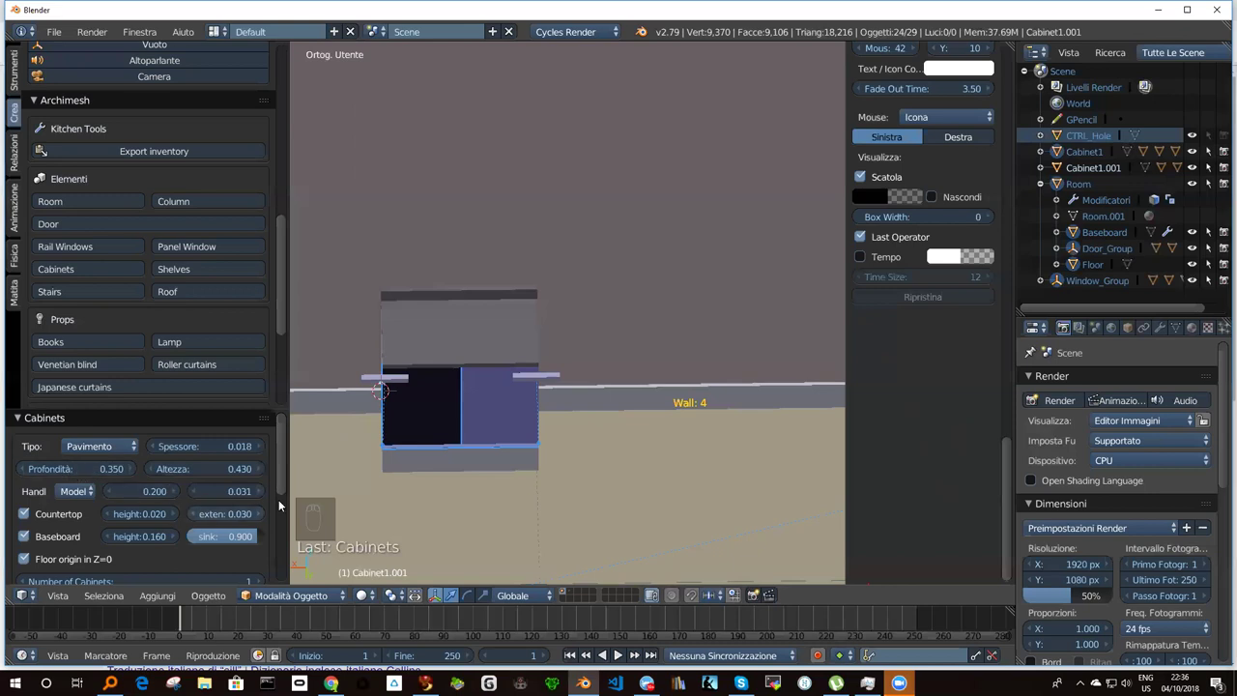
drag(283, 475, 273, 527)
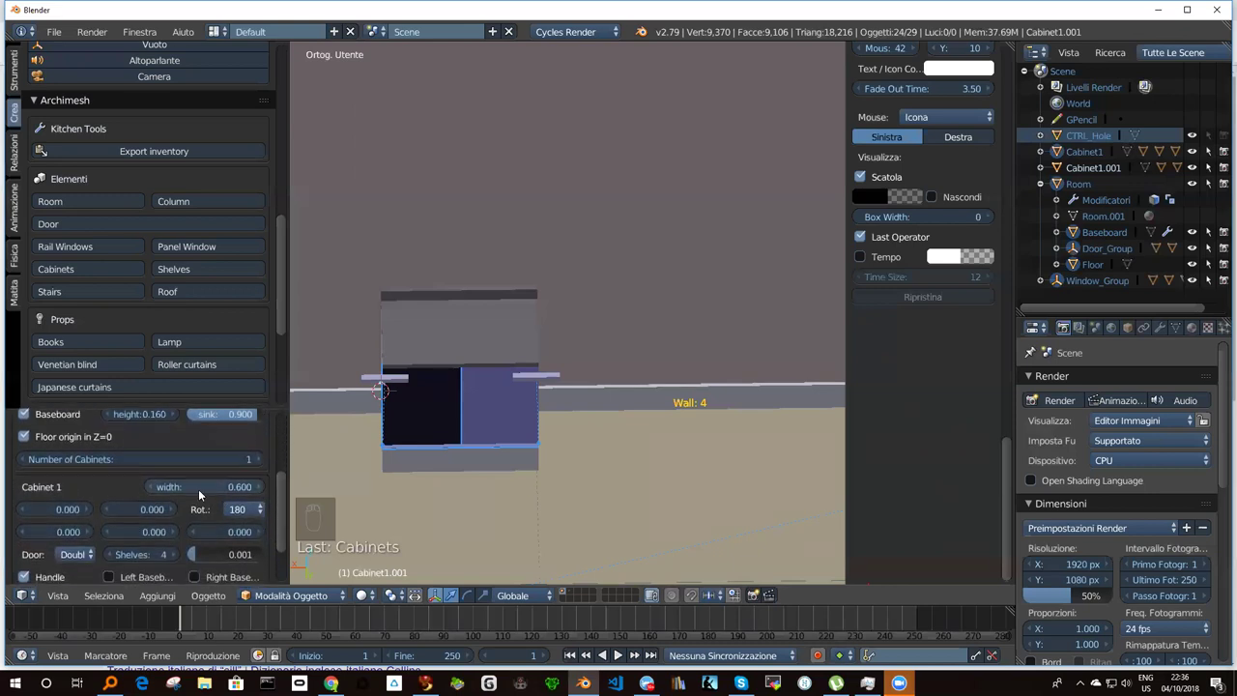
drag(208, 494, 215, 500)
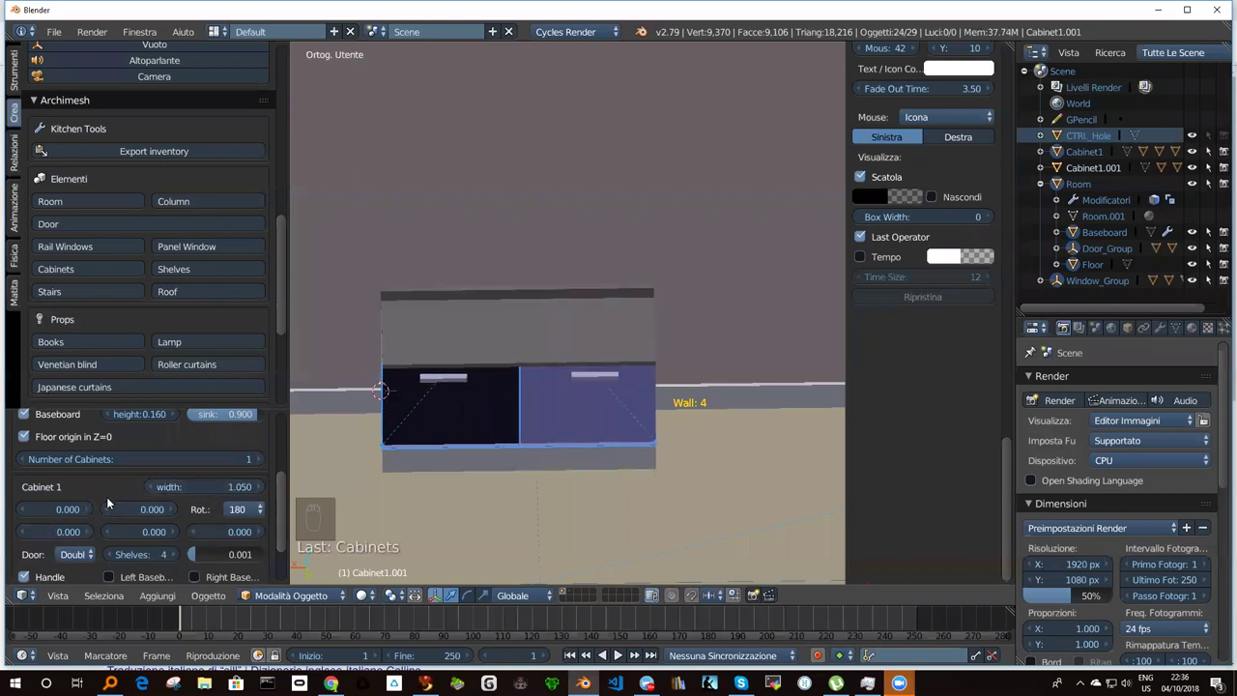
middle_click(104, 476)
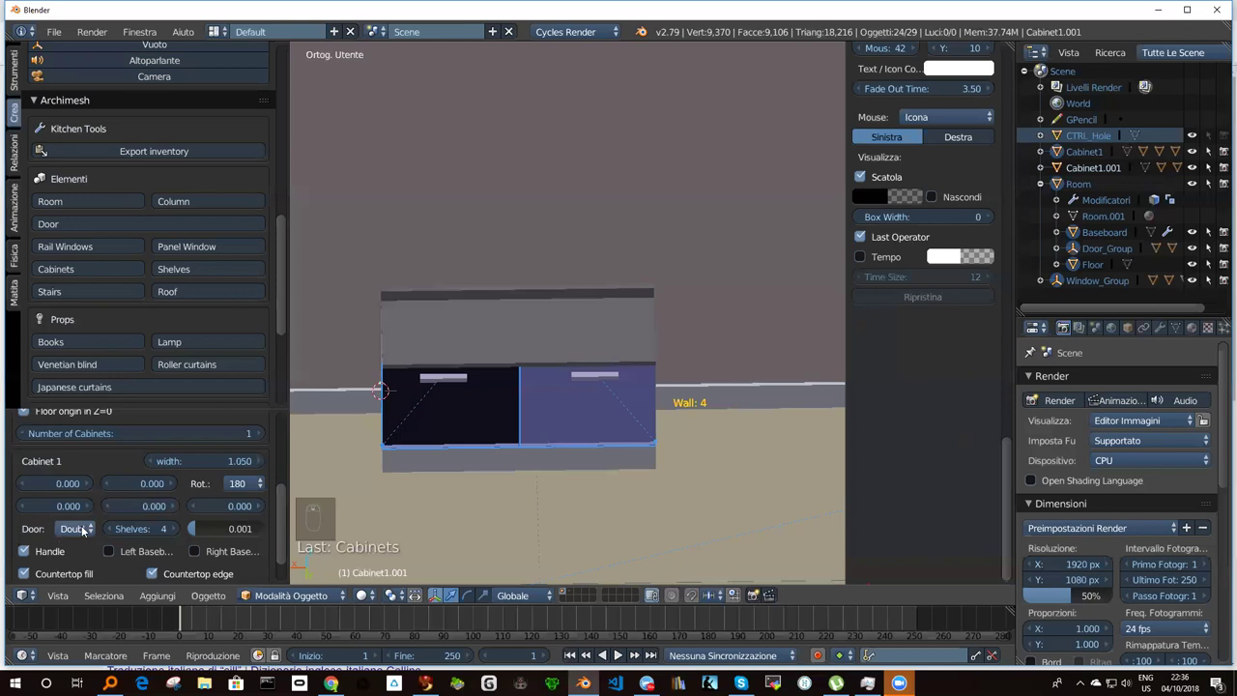
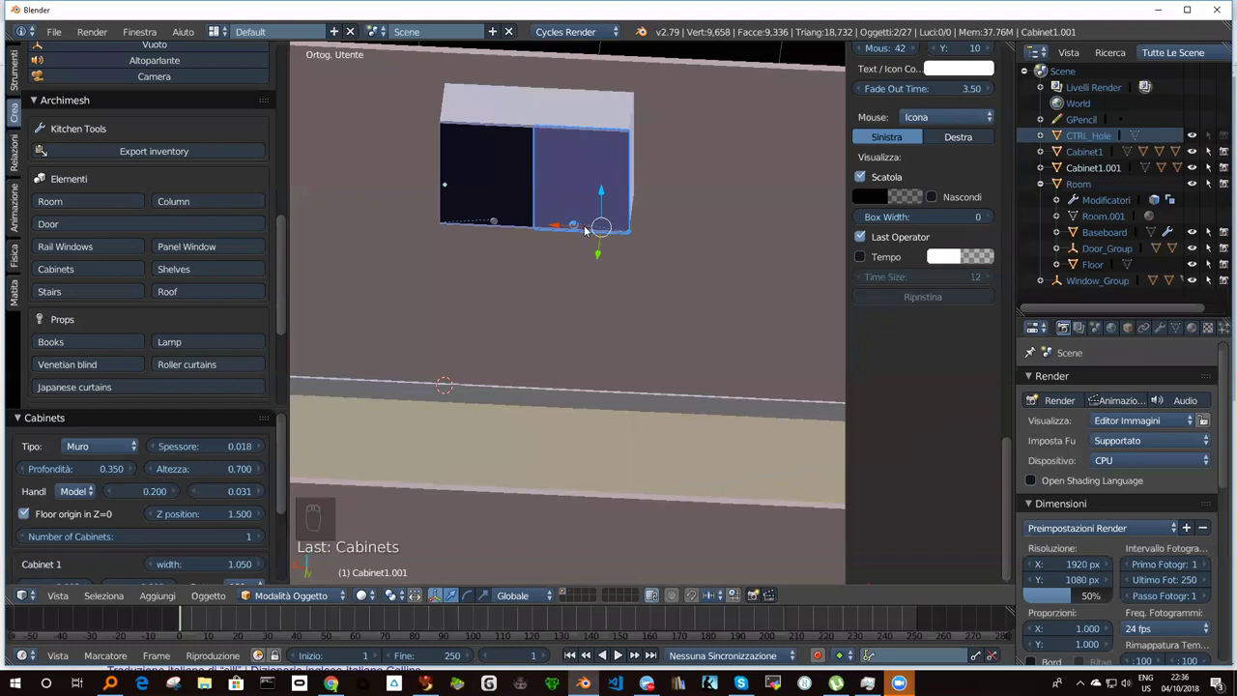
Set the cabinet Tipo to Muro and rotate Cabinet1_Door_R to swing the right door open.
middle_click(587, 209)
drag(614, 216, 581, 167)
drag(581, 167, 624, 338)
key(r)
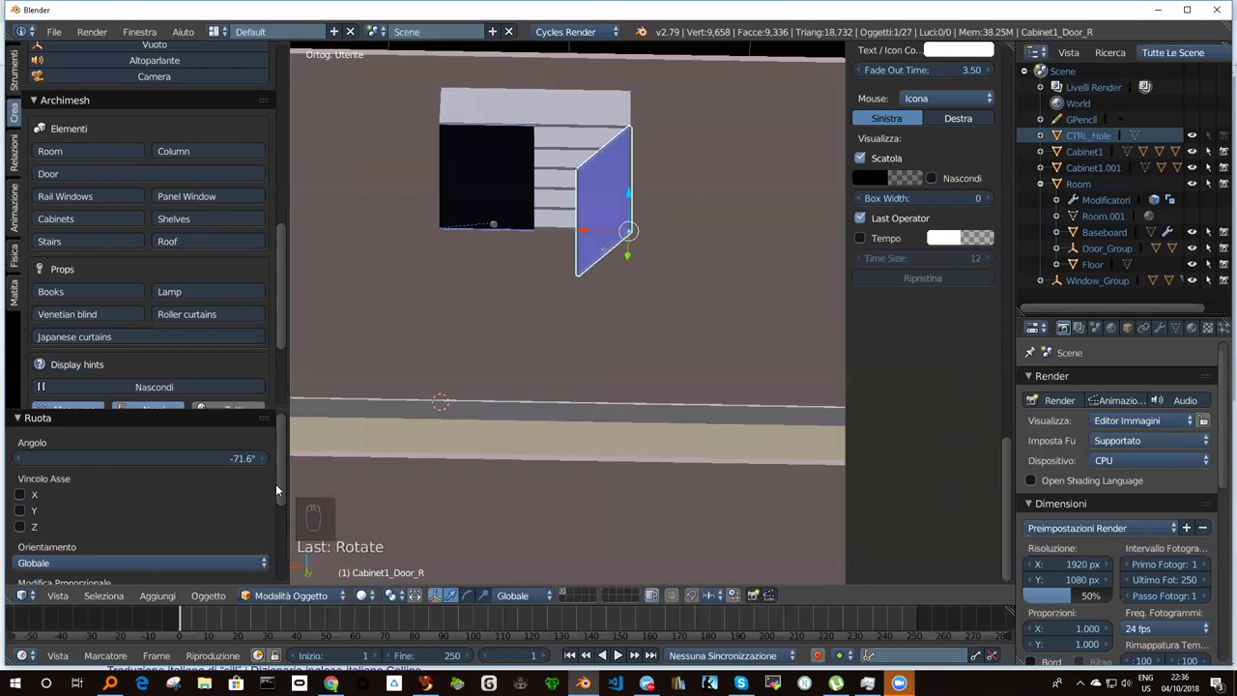
drag(285, 463, 485, 175)
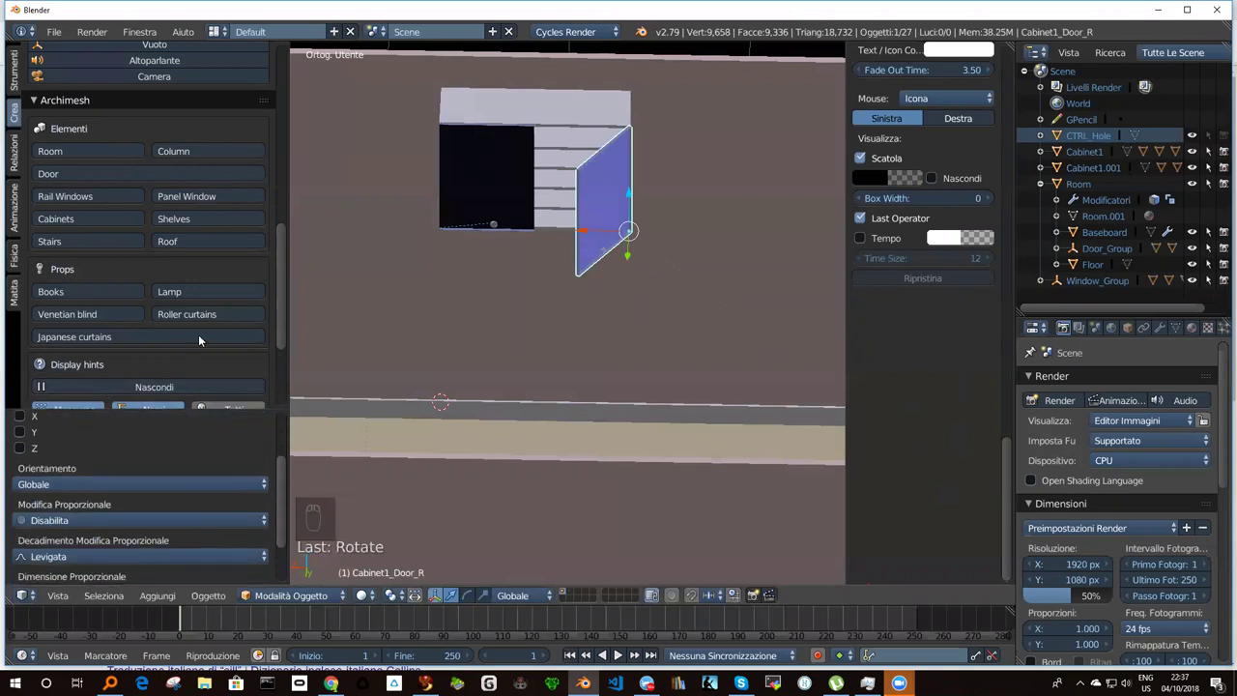
drag(282, 290, 498, 325)
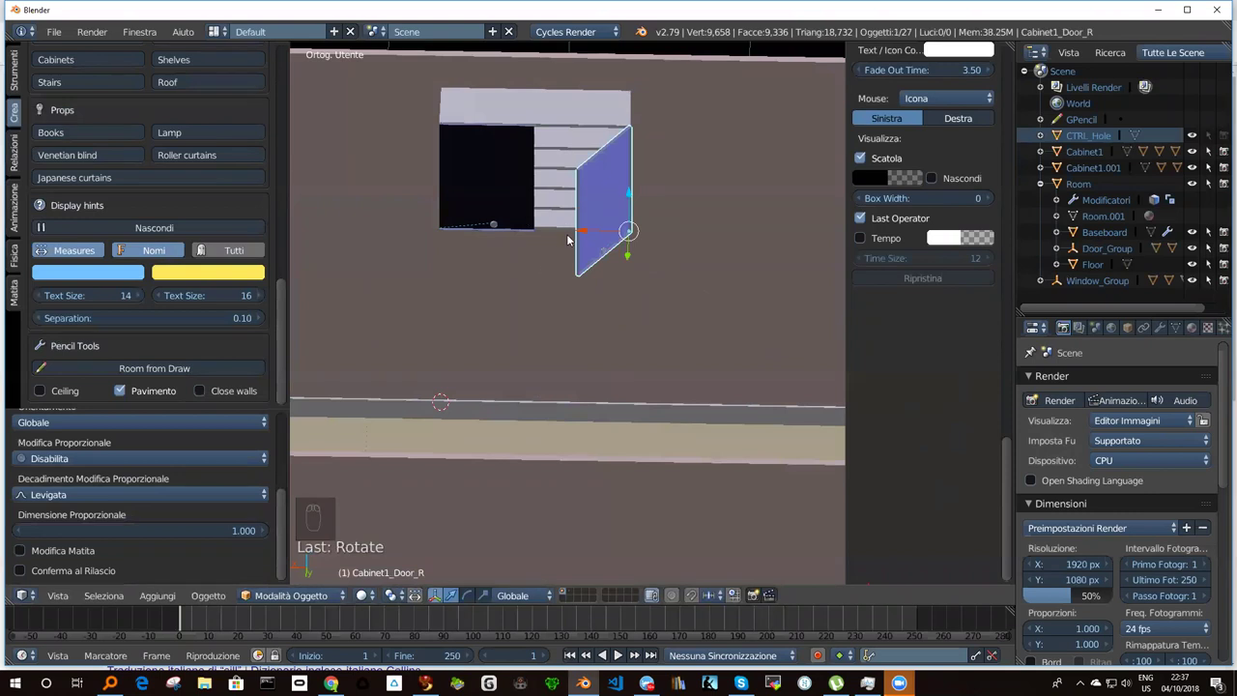
Zoom out to see the open wall cabinet within the room.
middle_click(510, 143)
middle_click(541, 143)
middle_click(588, 139)
middle_click(603, 138)
middle_click(557, 139)
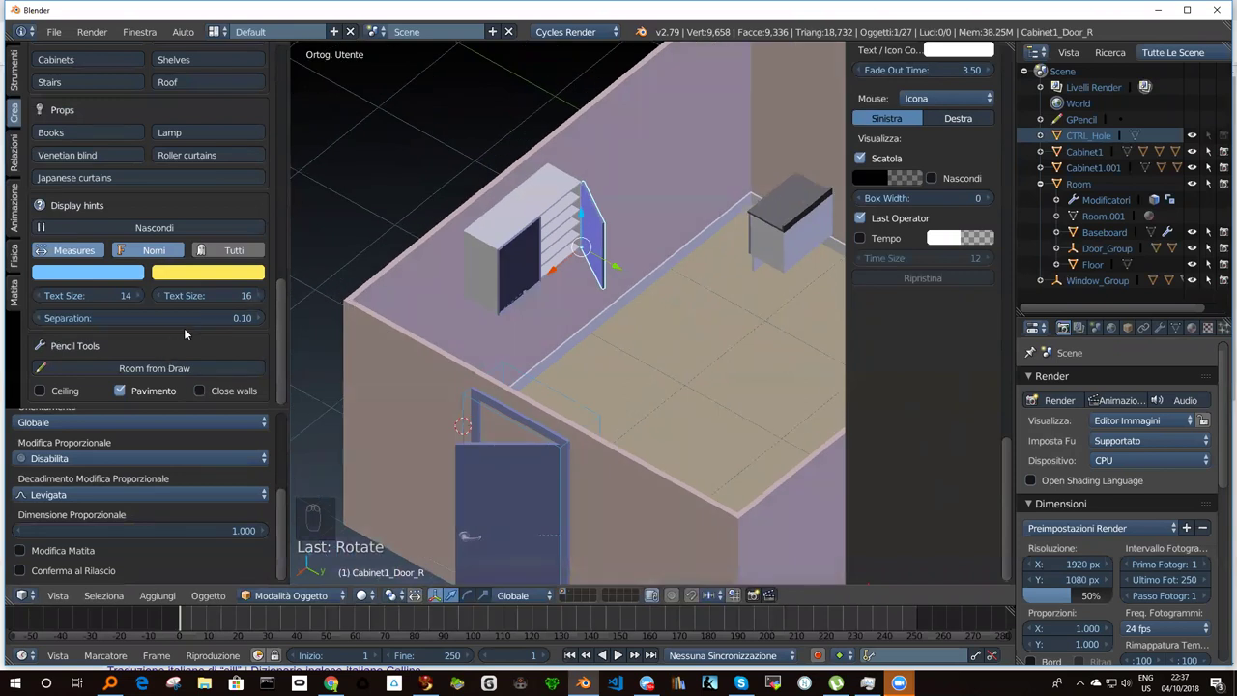
drag(285, 308, 93, 237)
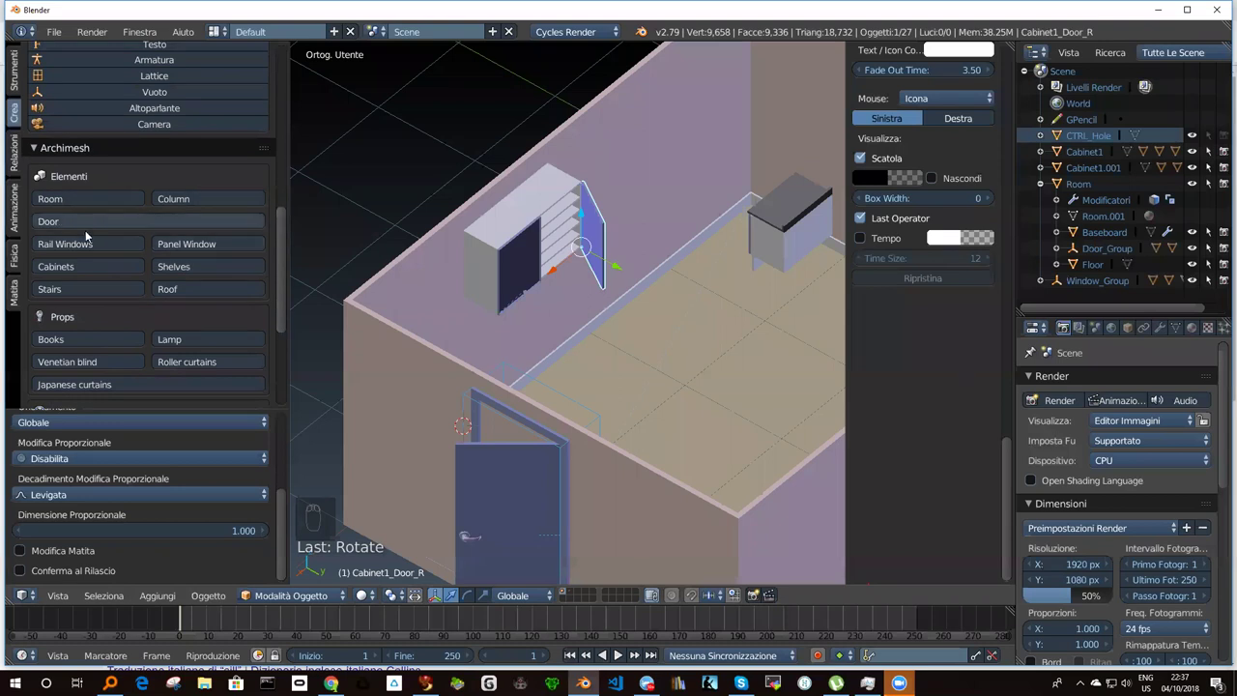
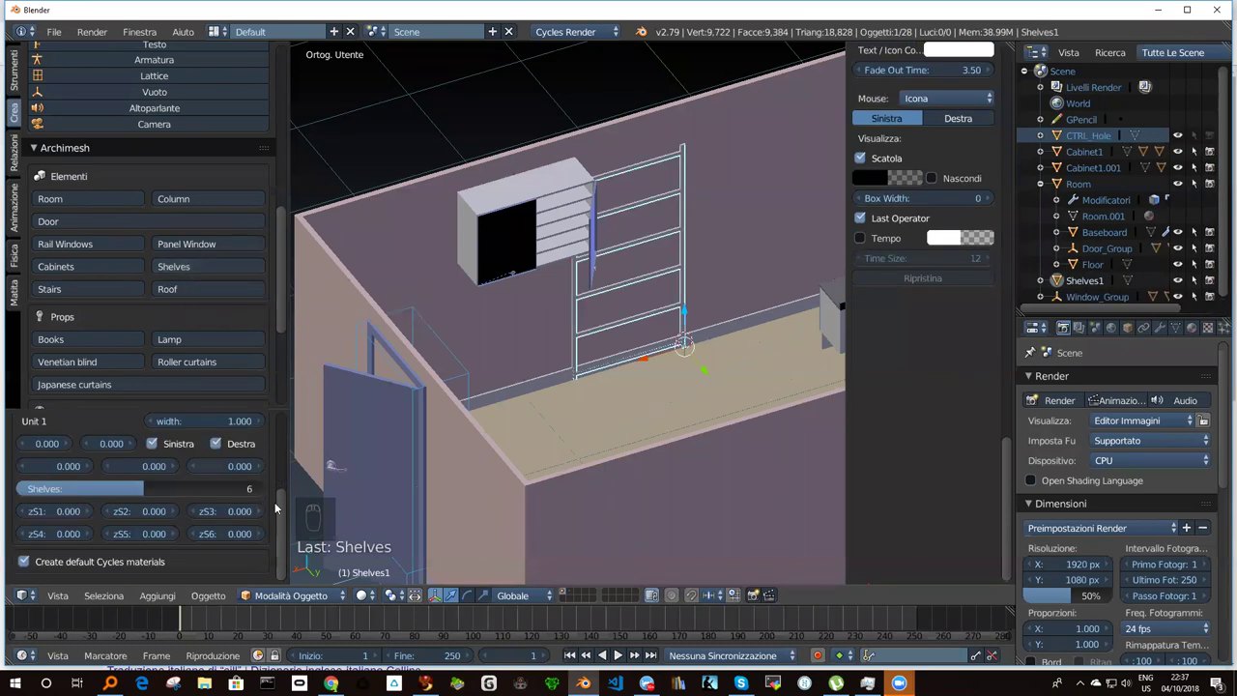
Add Shelves1 and rotate it upright against the back wall beside the wall cabinet.
click(287, 510)
drag(285, 451, 99, 428)
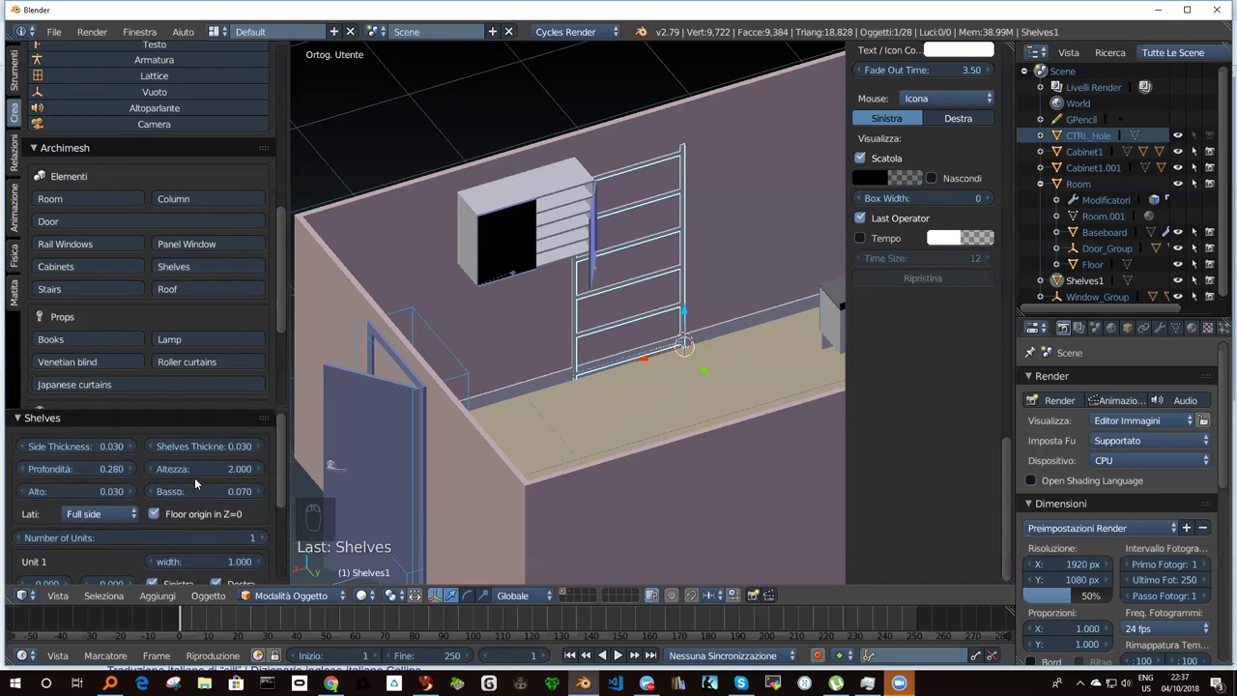
middle_click(238, 504)
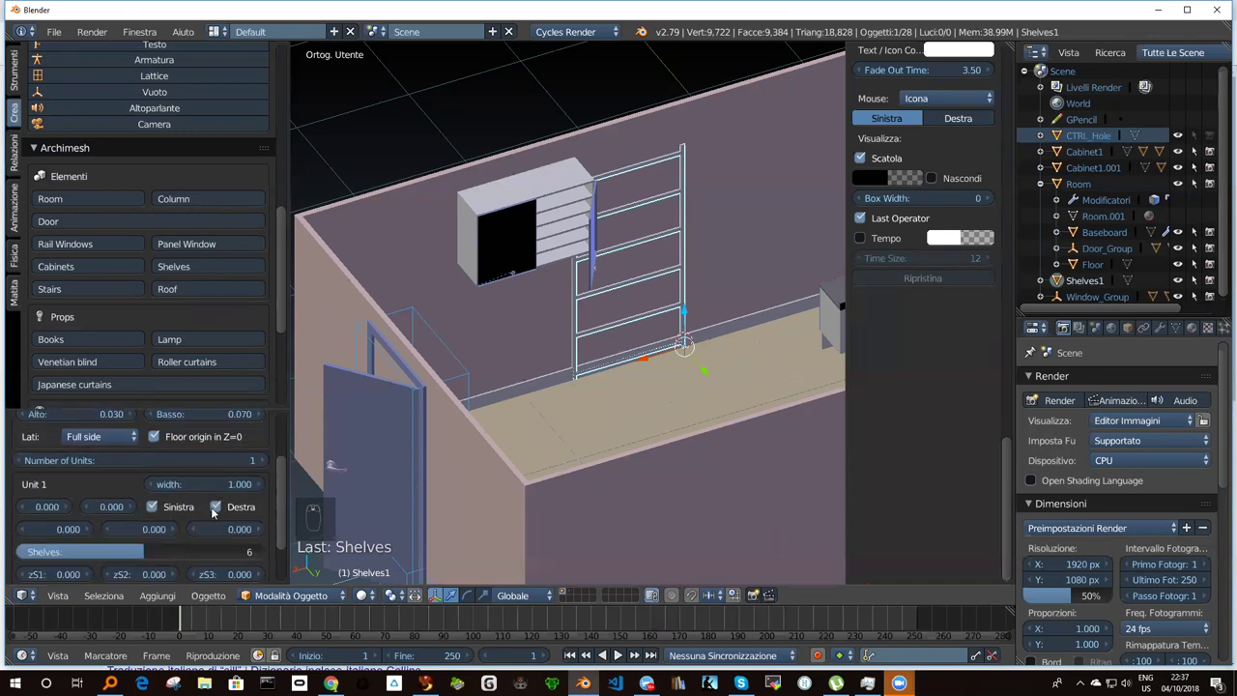
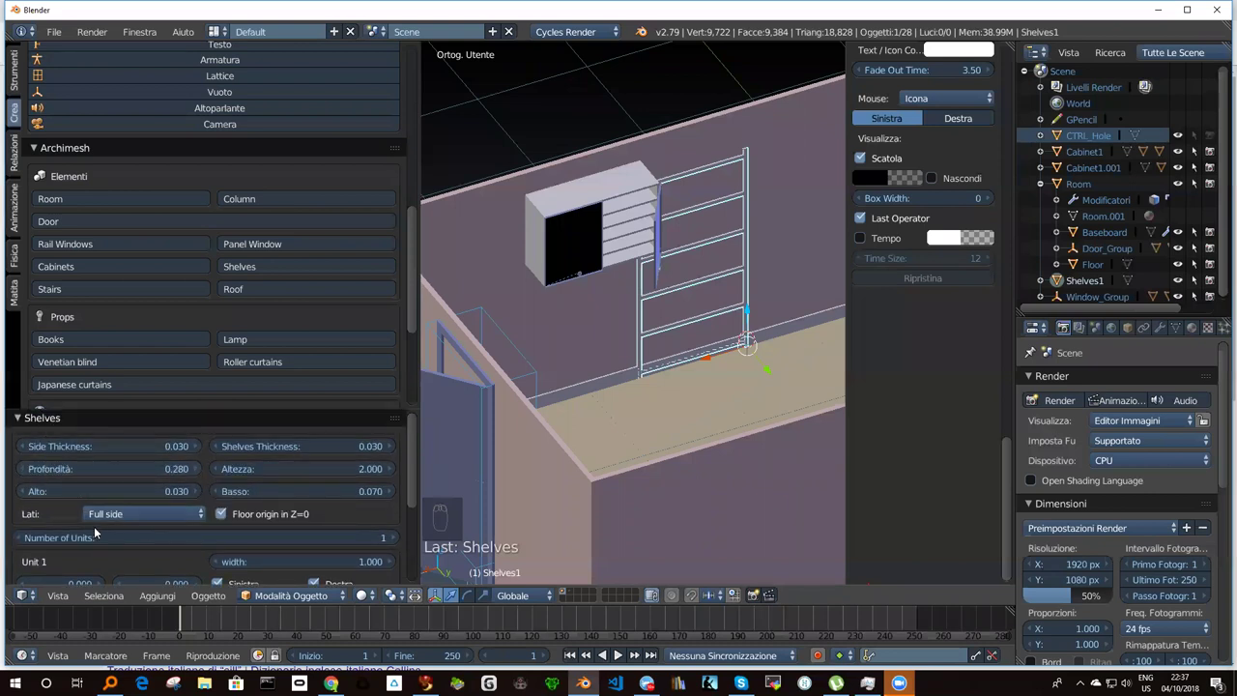
drag(150, 535, 150, 548)
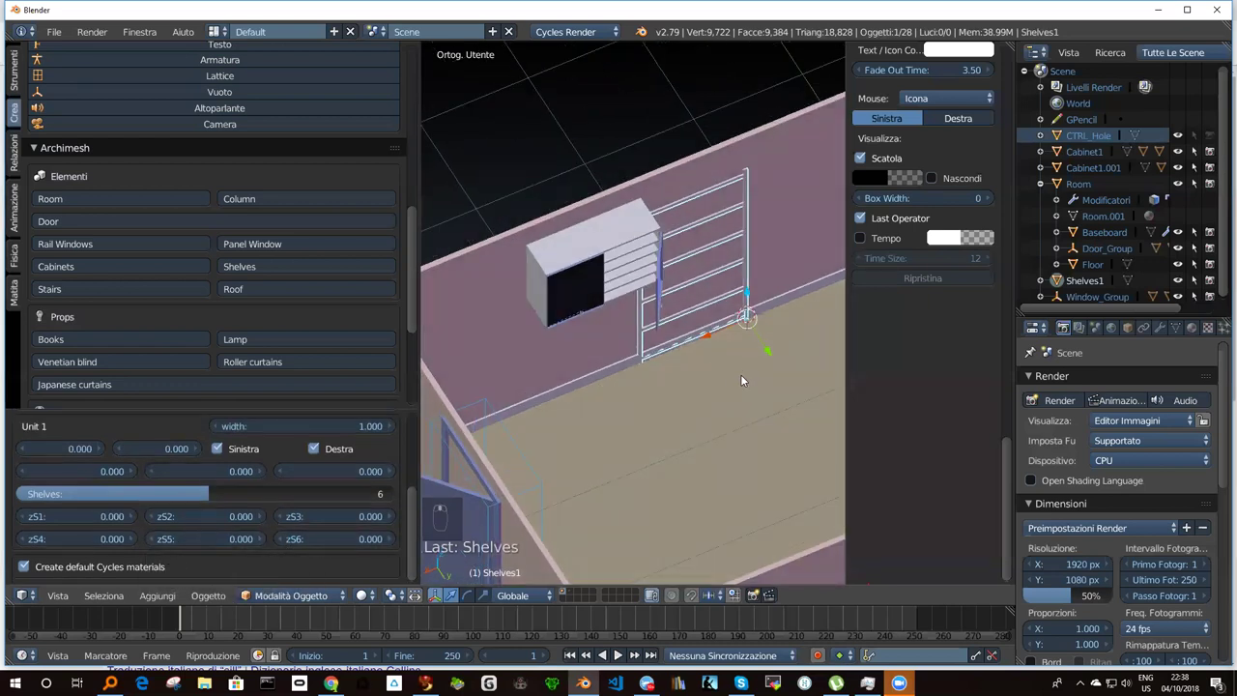
key(r)
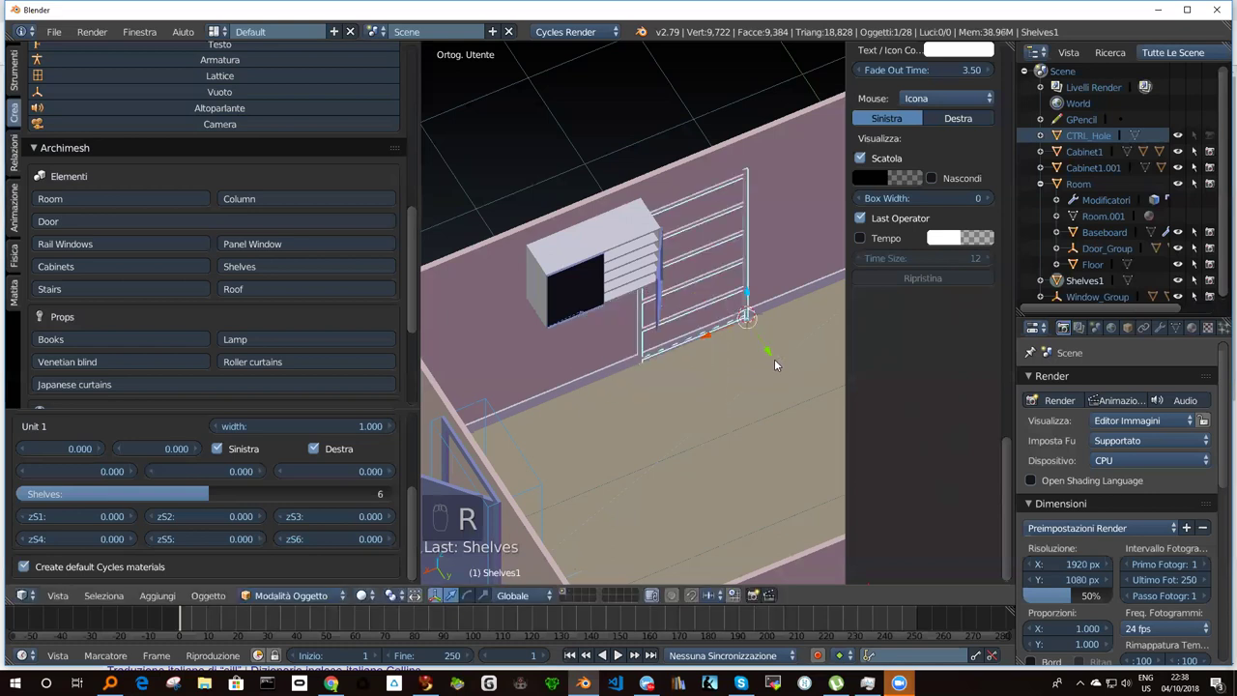
key(r)
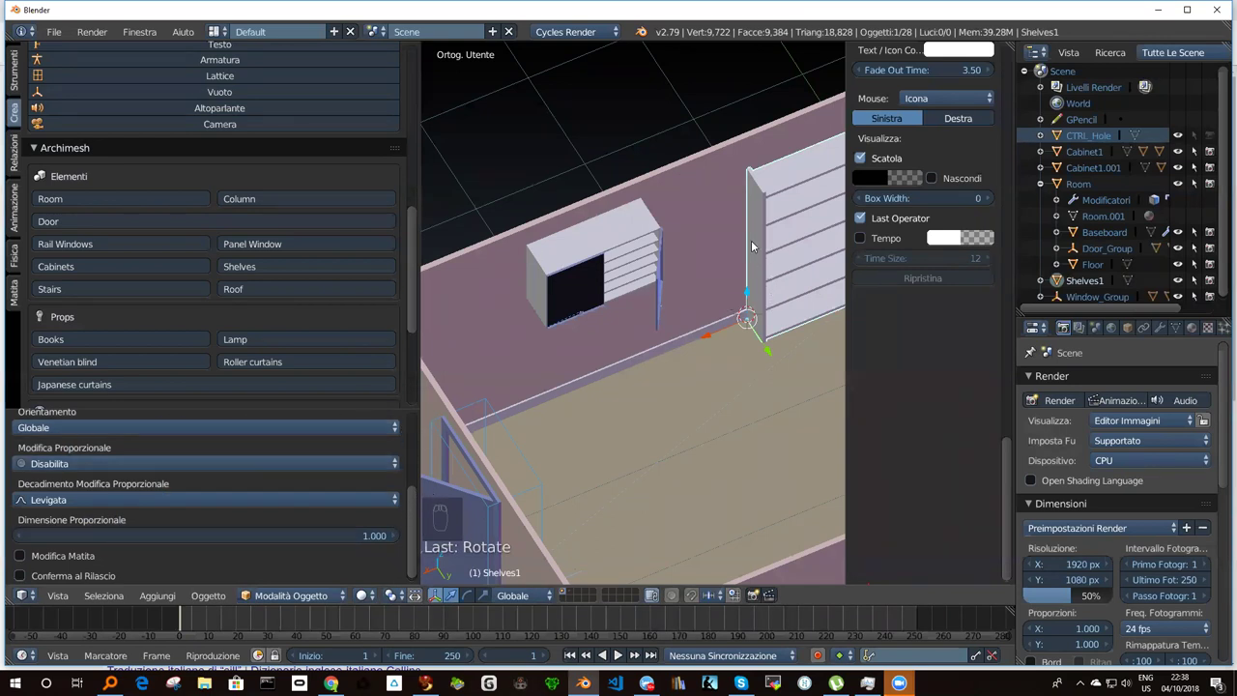
Turn the shelving, select the room and add an Archimesh Books row along the back wall.
drag(773, 216, 716, 233)
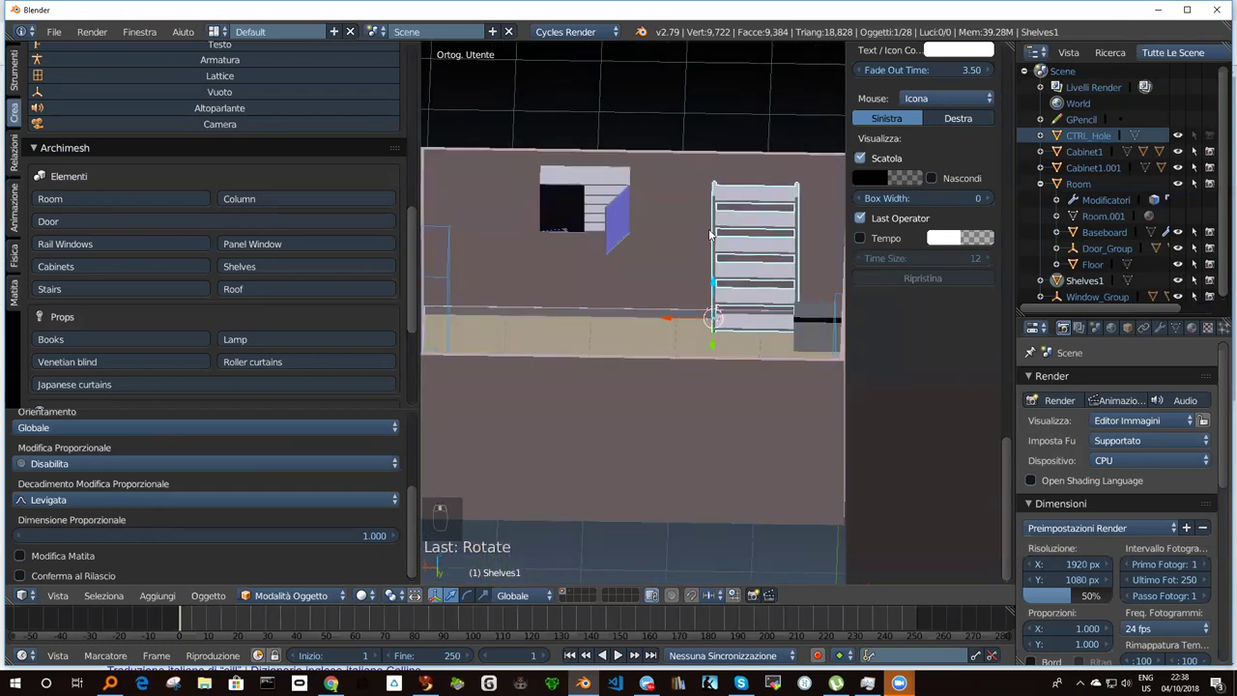
drag(417, 525, 719, 363)
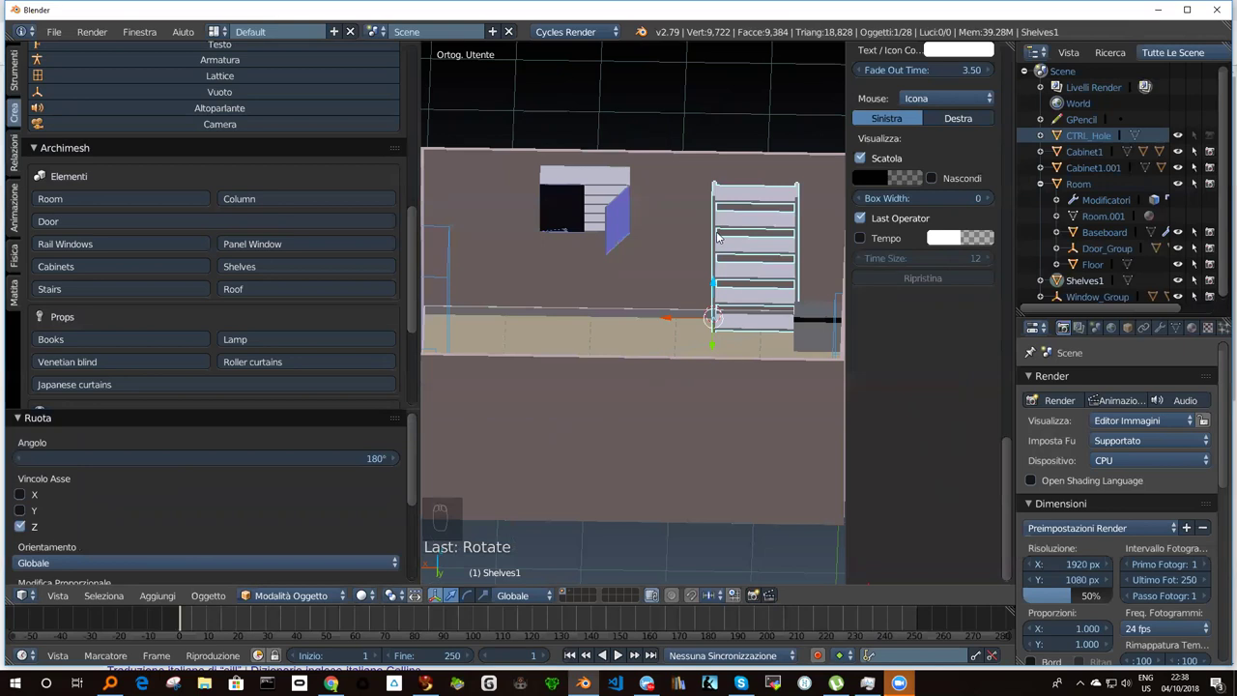
drag(718, 227, 350, 462)
drag(741, 224, 126, 376)
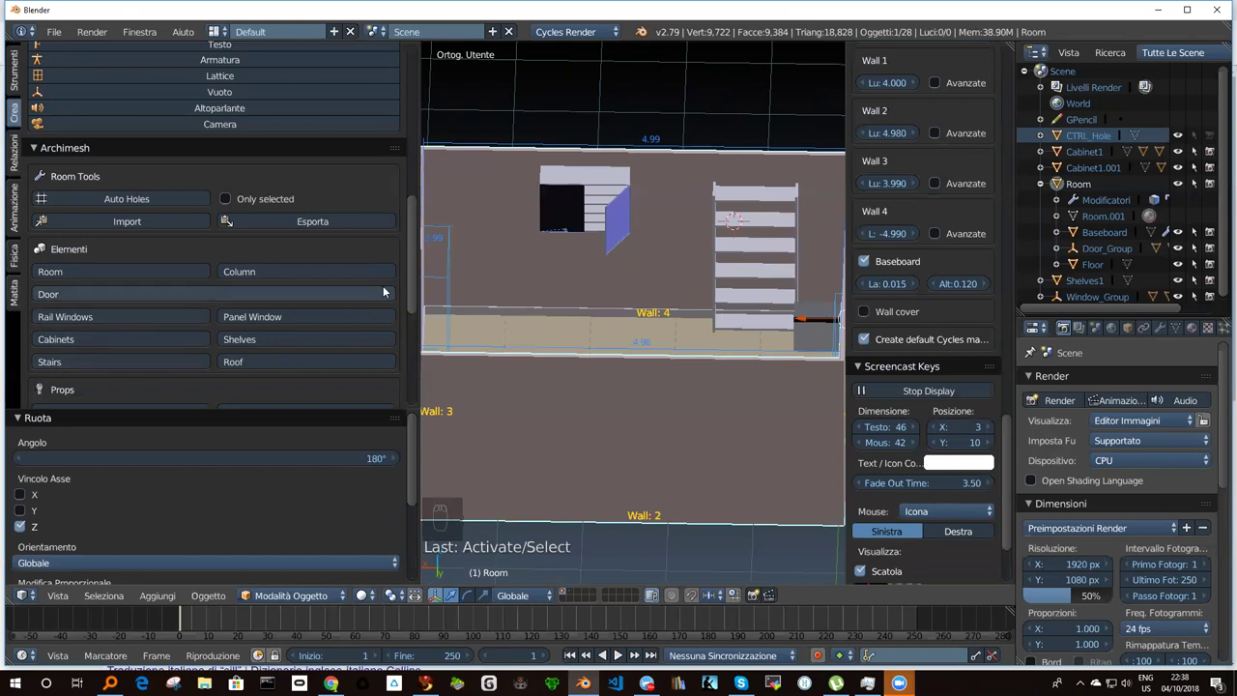
drag(412, 271, 729, 242)
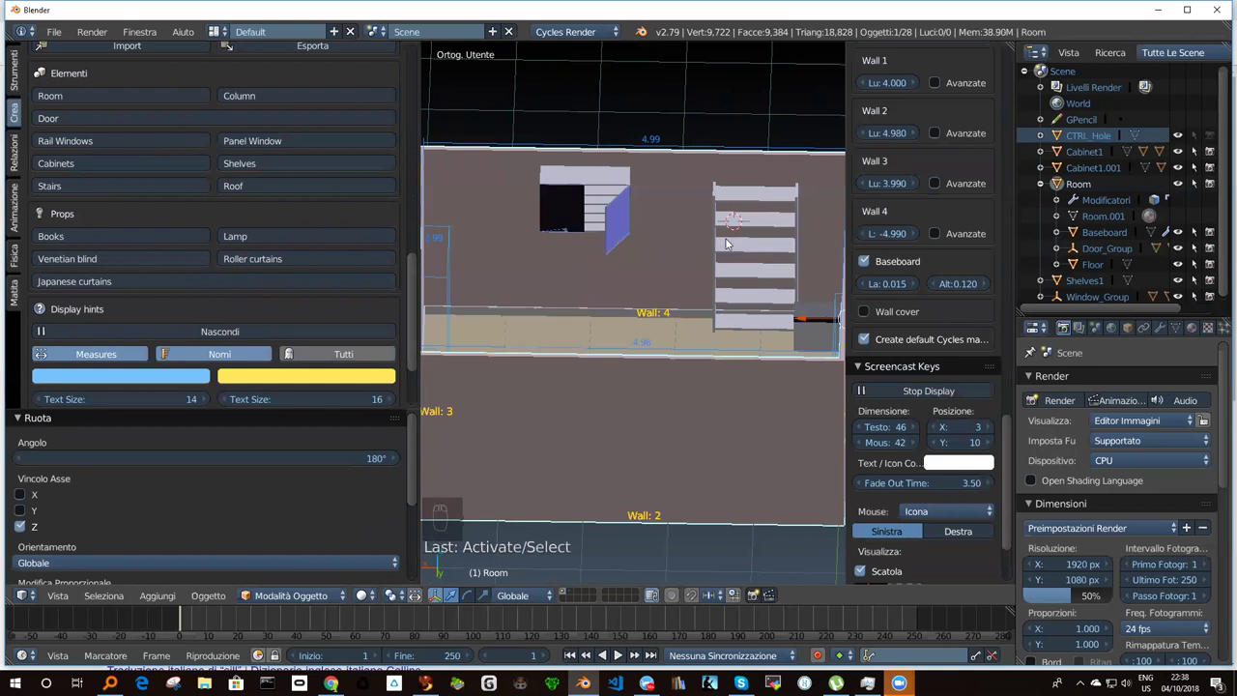
drag(730, 241, 91, 238)
drag(93, 237, 699, 267)
Slide the books along the wall, then undo back to before the books existed.
middle_click(699, 267)
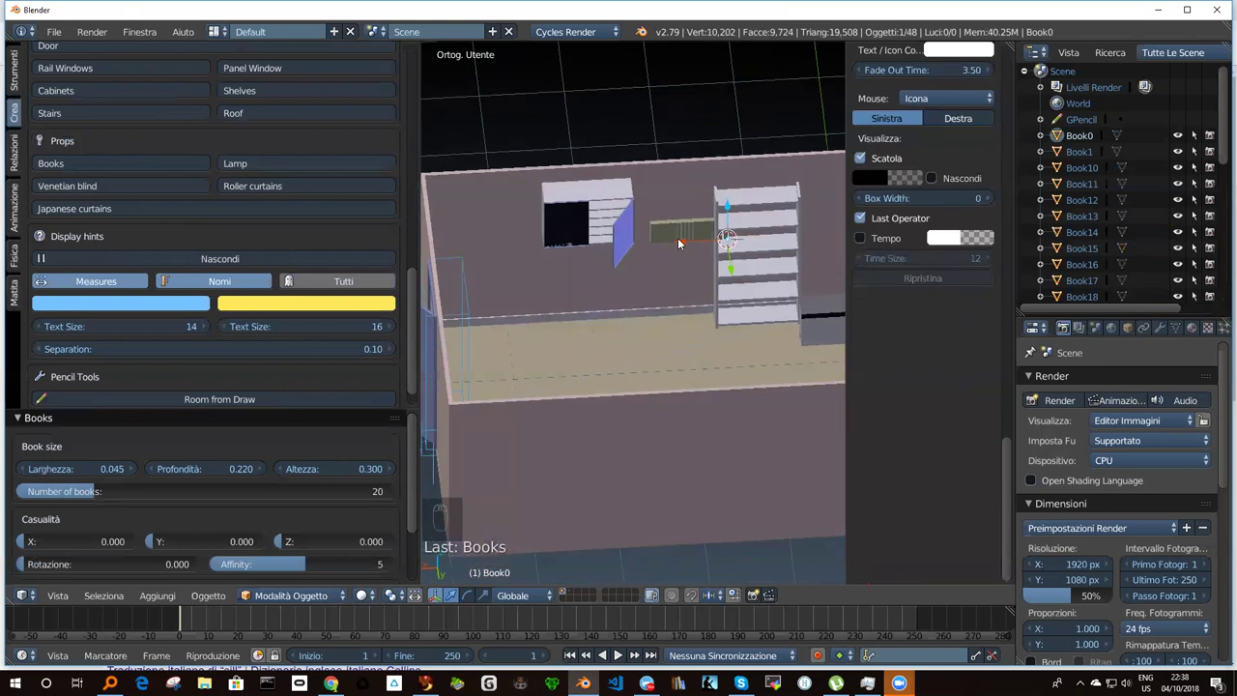
drag(683, 244, 696, 242)
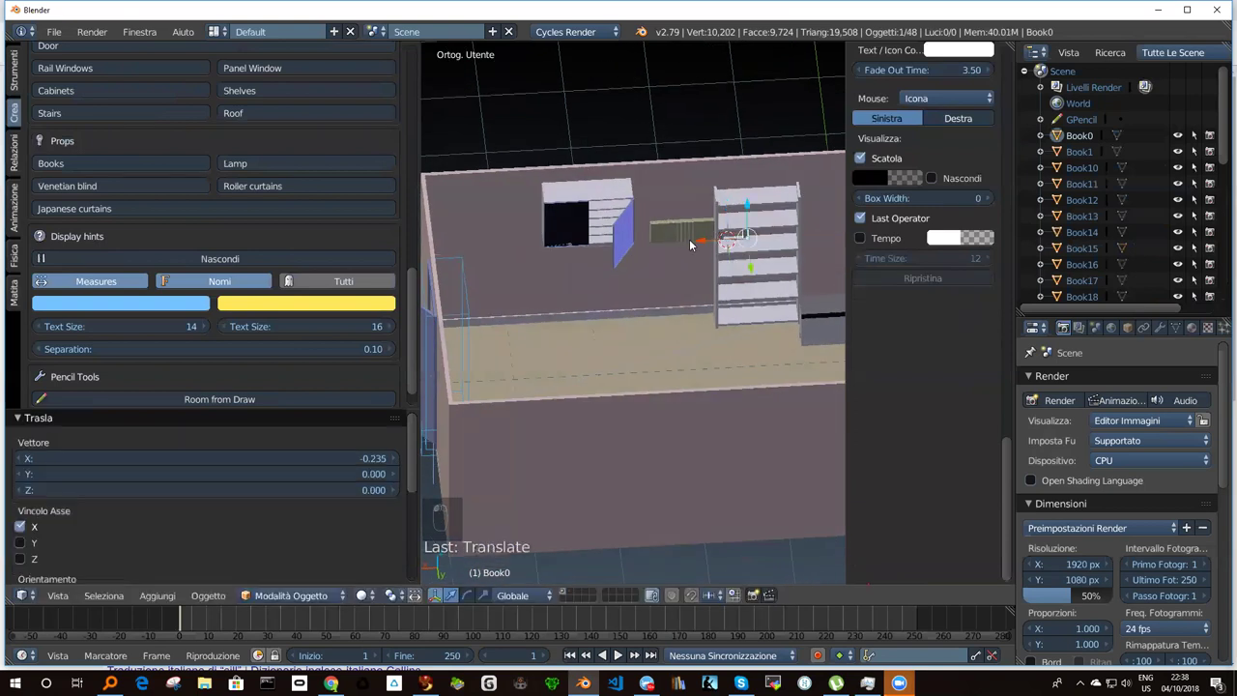
drag(645, 281, 730, 301)
middle_click(722, 304)
middle_click(692, 304)
key(ctrl+z)
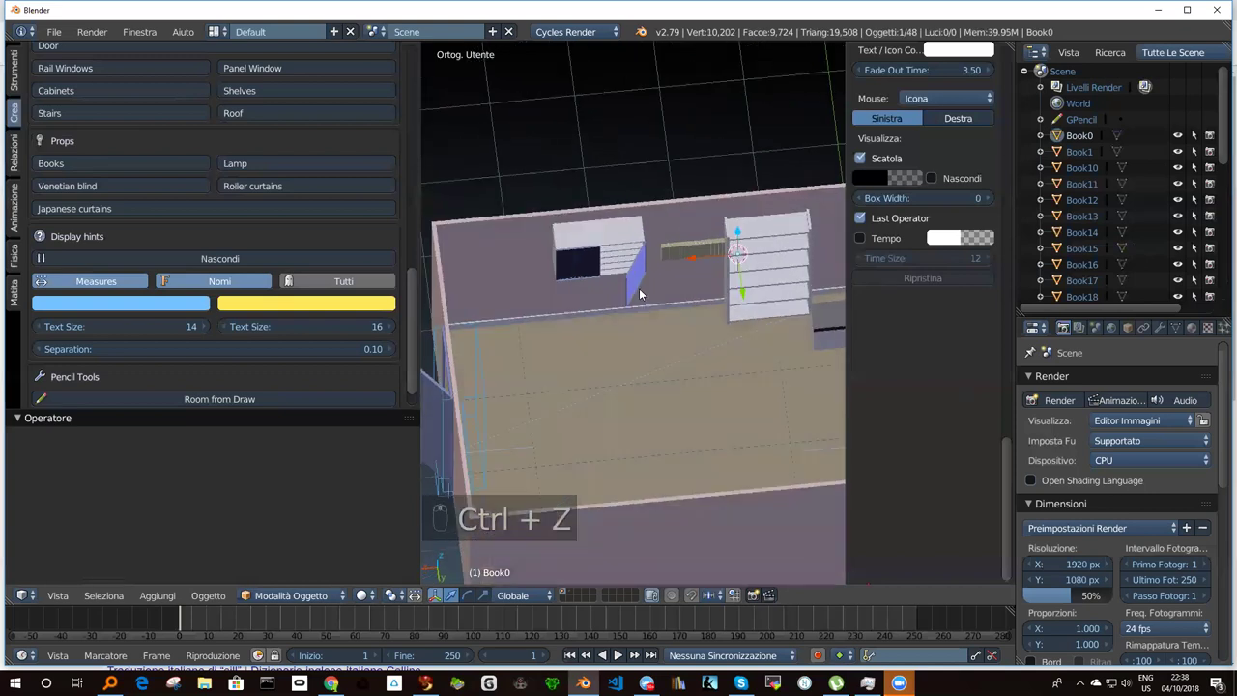
drag(409, 362, 405, 312)
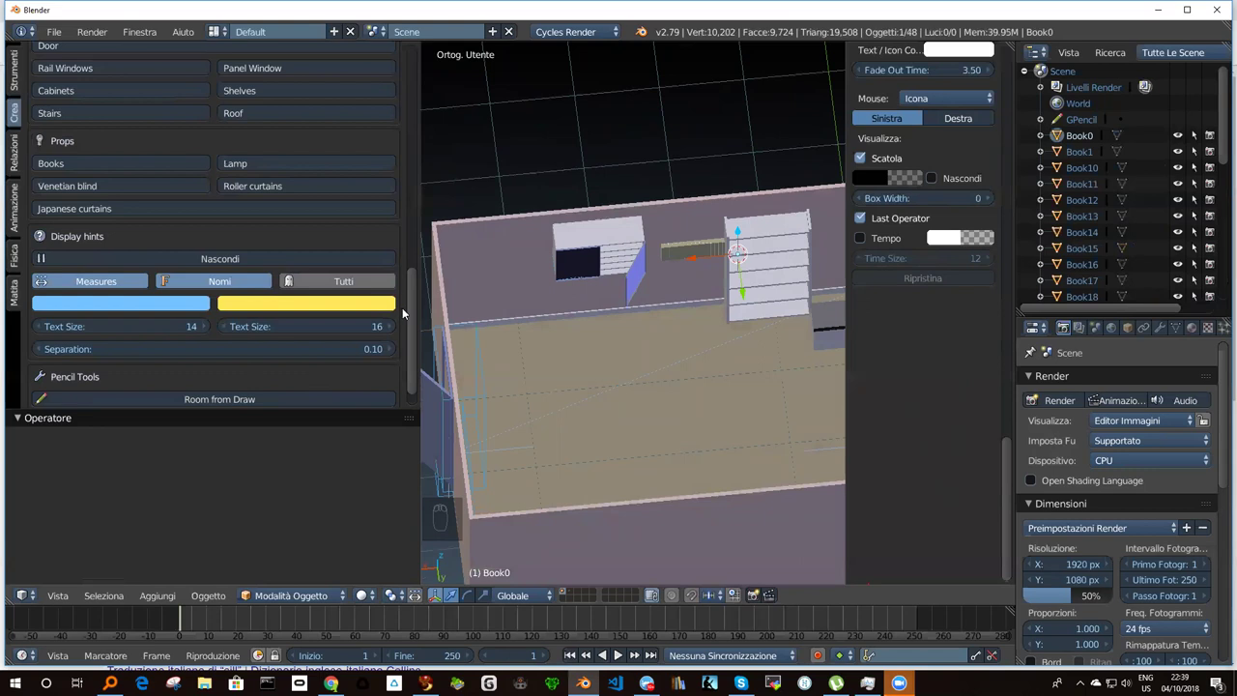
drag(416, 323, 708, 257)
key(ctrl+z)
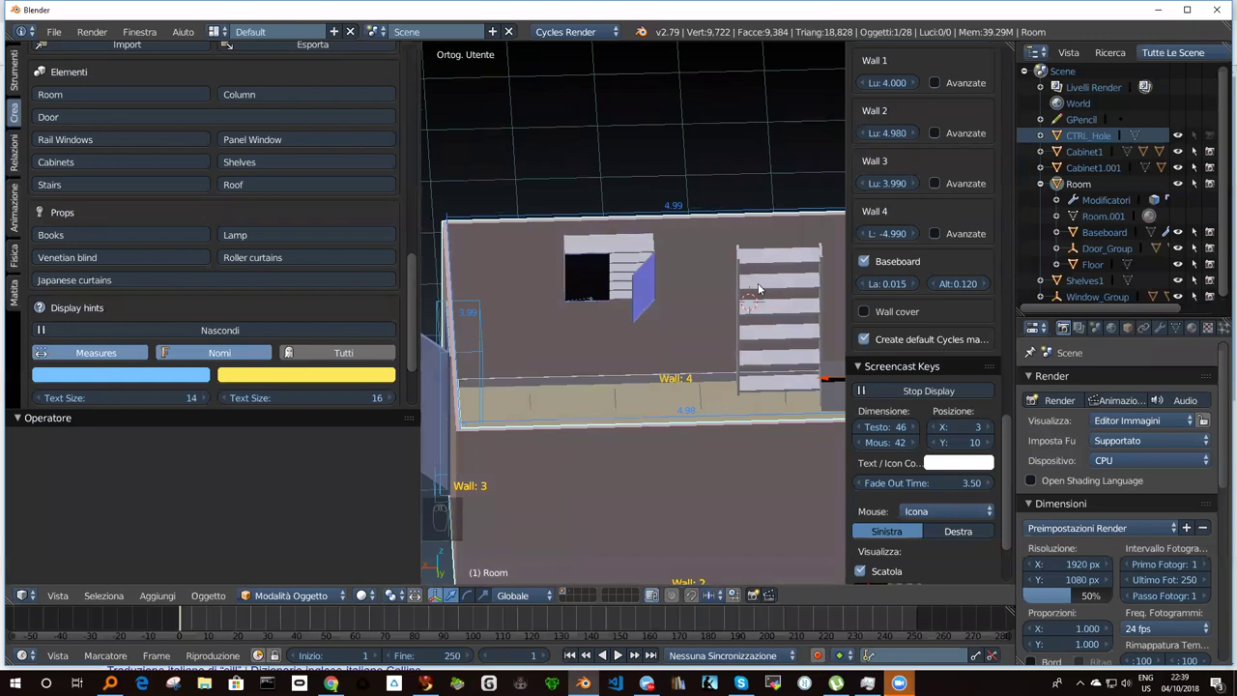
Add a new Books group with fewer books and more random rotation.
drag(761, 282, 199, 262)
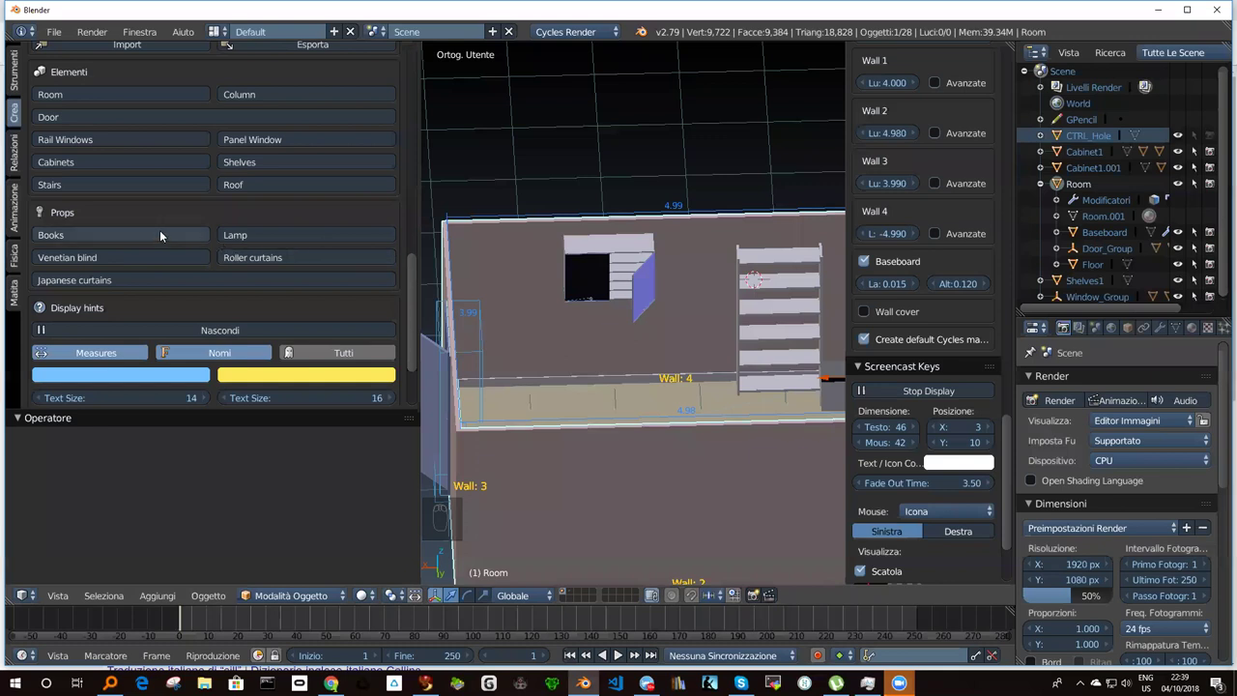
drag(164, 234, 369, 342)
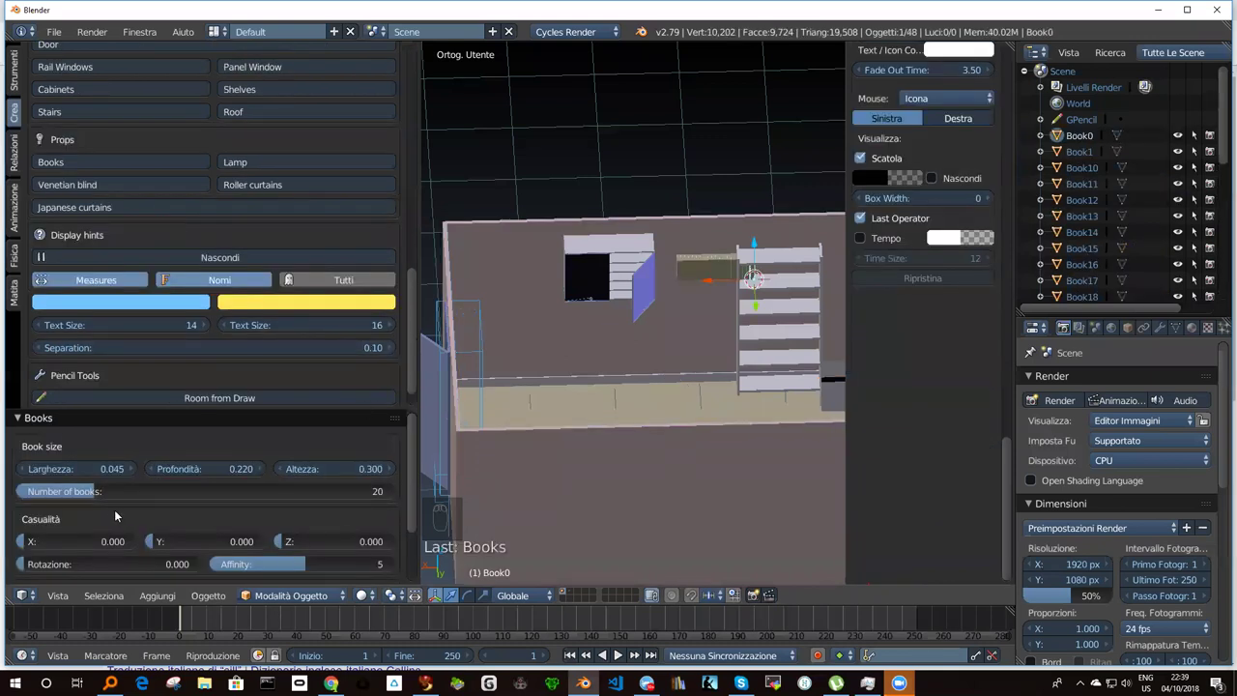
drag(96, 494, 61, 494)
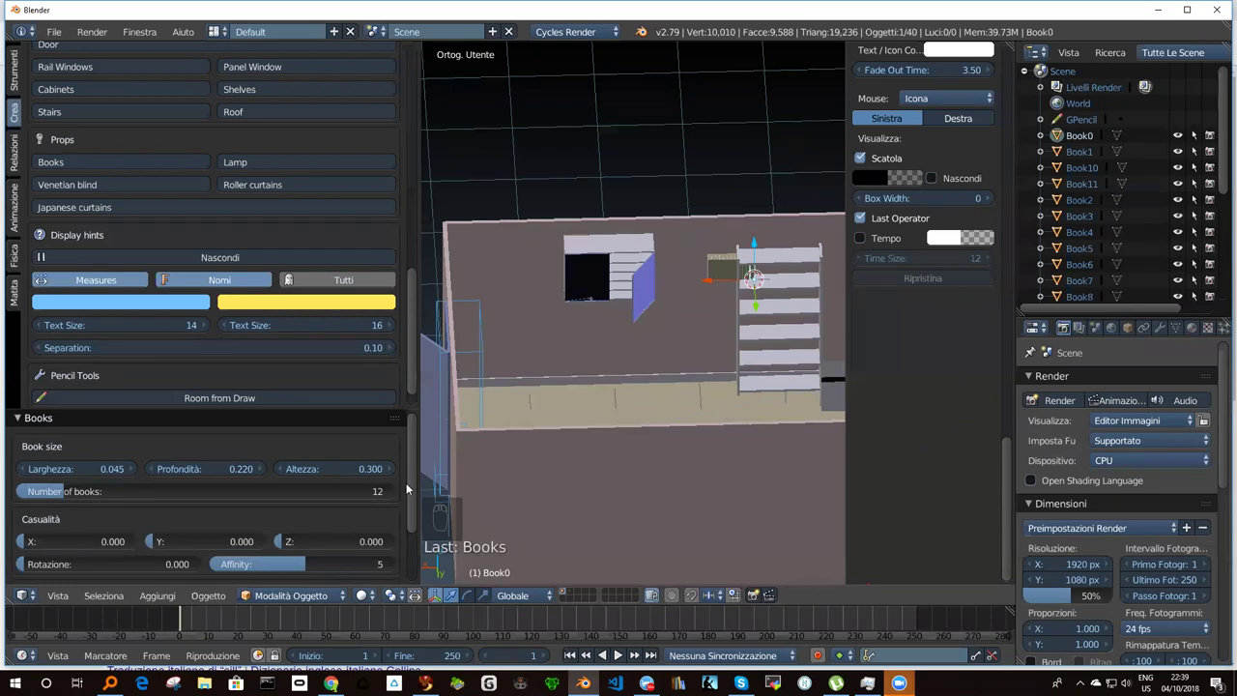
scroll(up, 3)
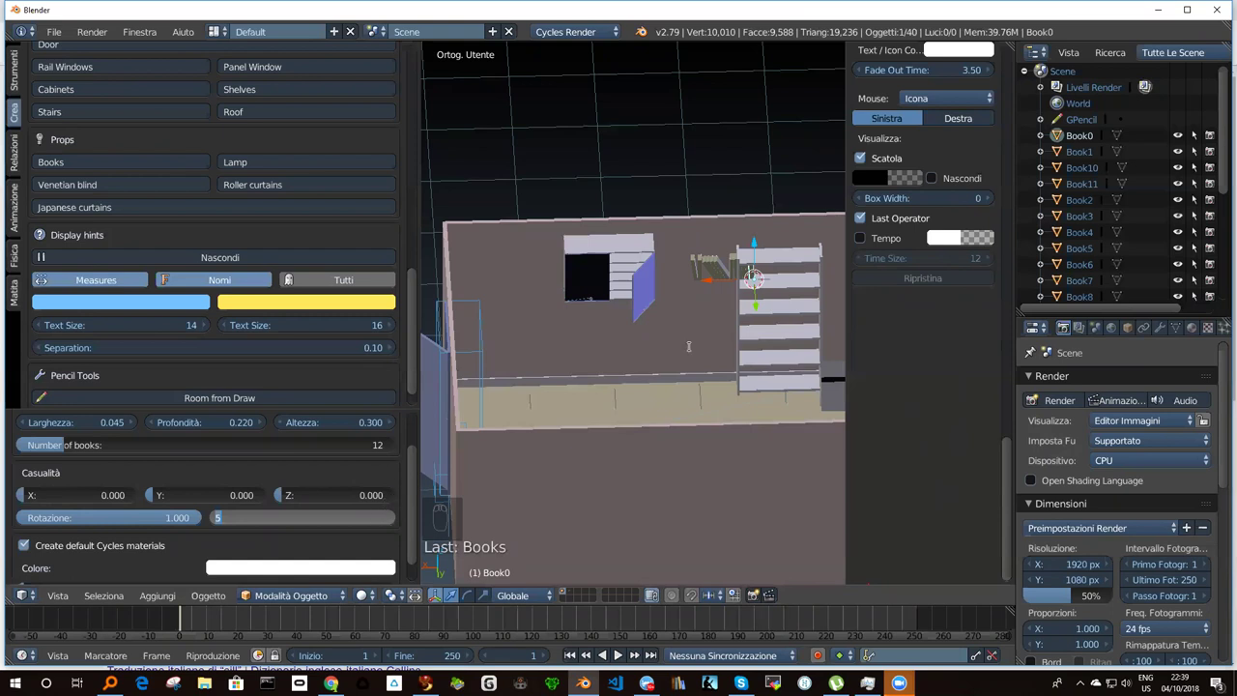
Make Book0–Book9 local (Selected Objects and Data) and move them onto the top shelf.
drag(713, 284, 710, 278)
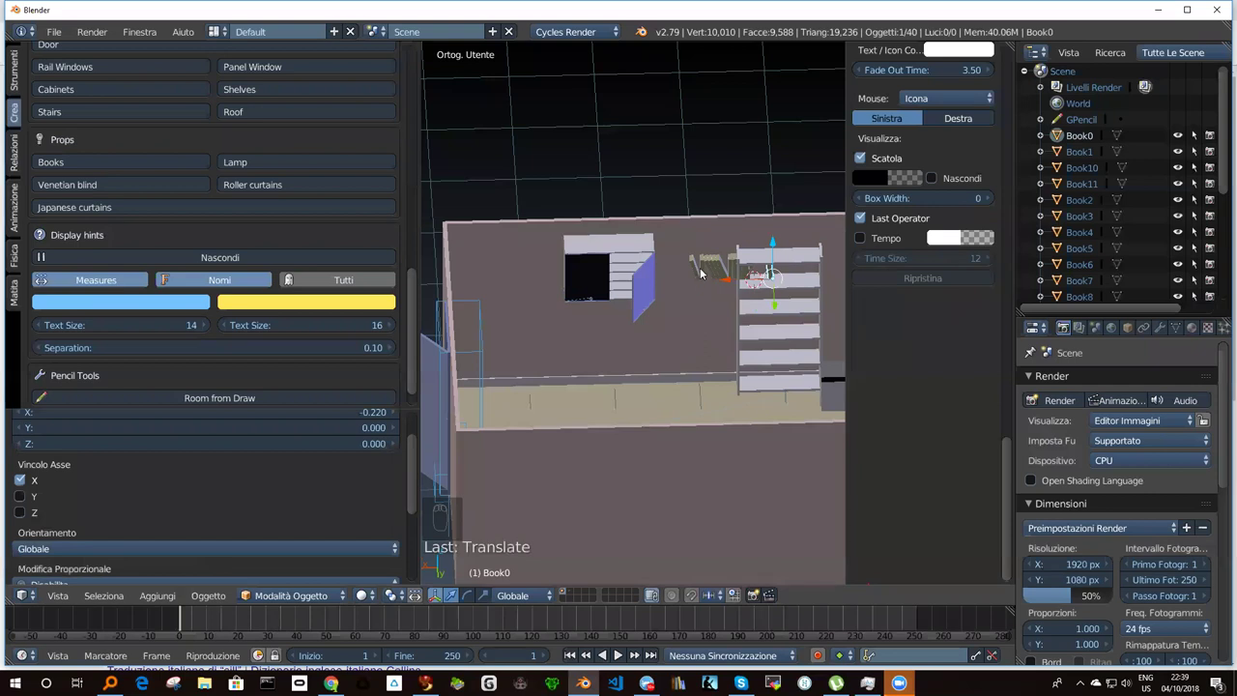
key(l)
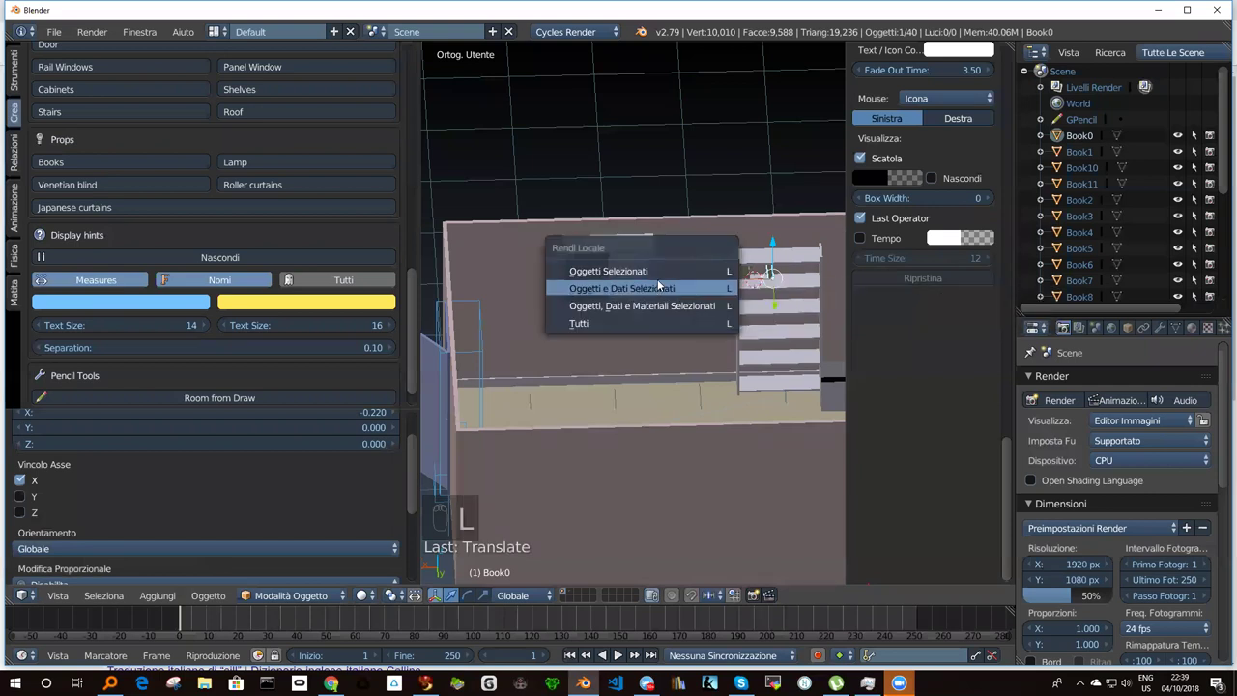
drag(708, 271, 719, 268)
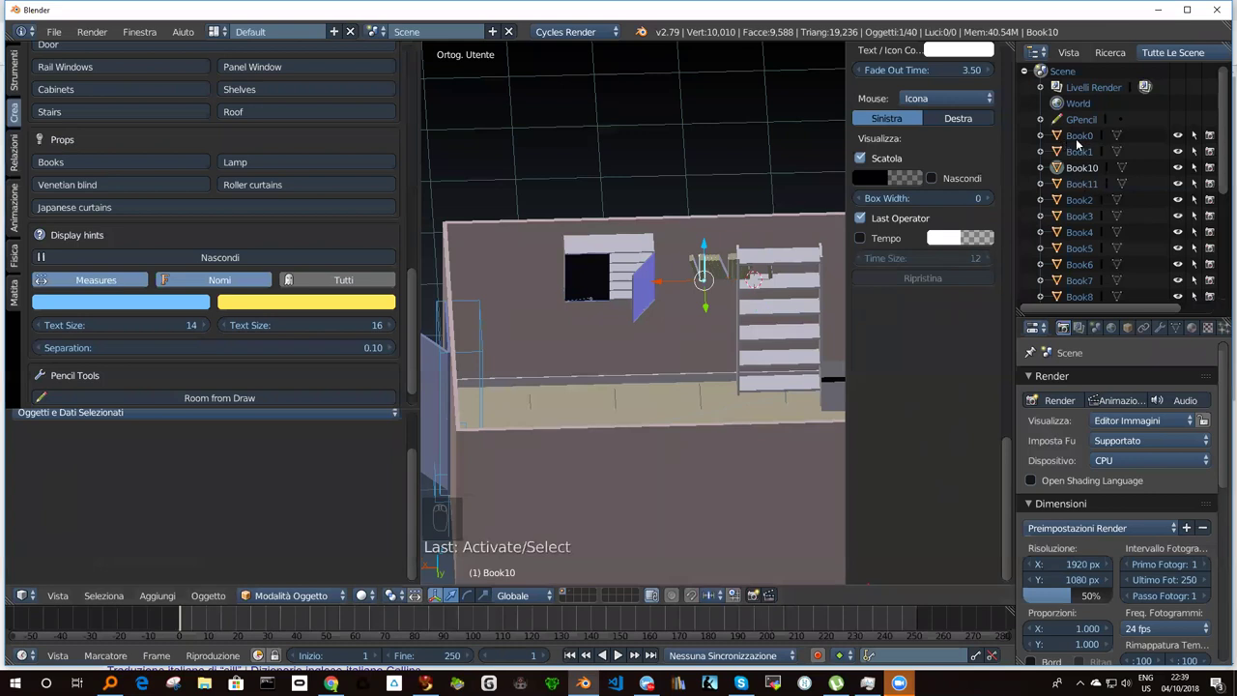
drag(1081, 154, 738, 287)
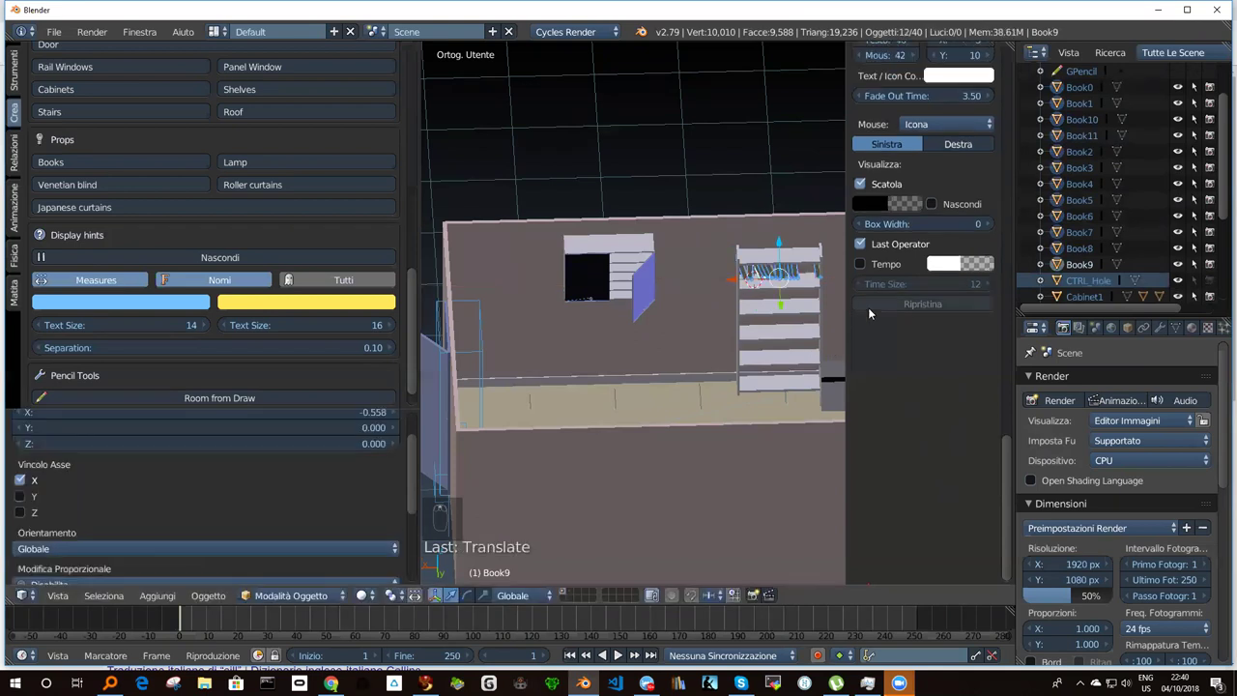
drag(804, 317, 831, 301)
middle_click(839, 300)
middle_click(431, 299)
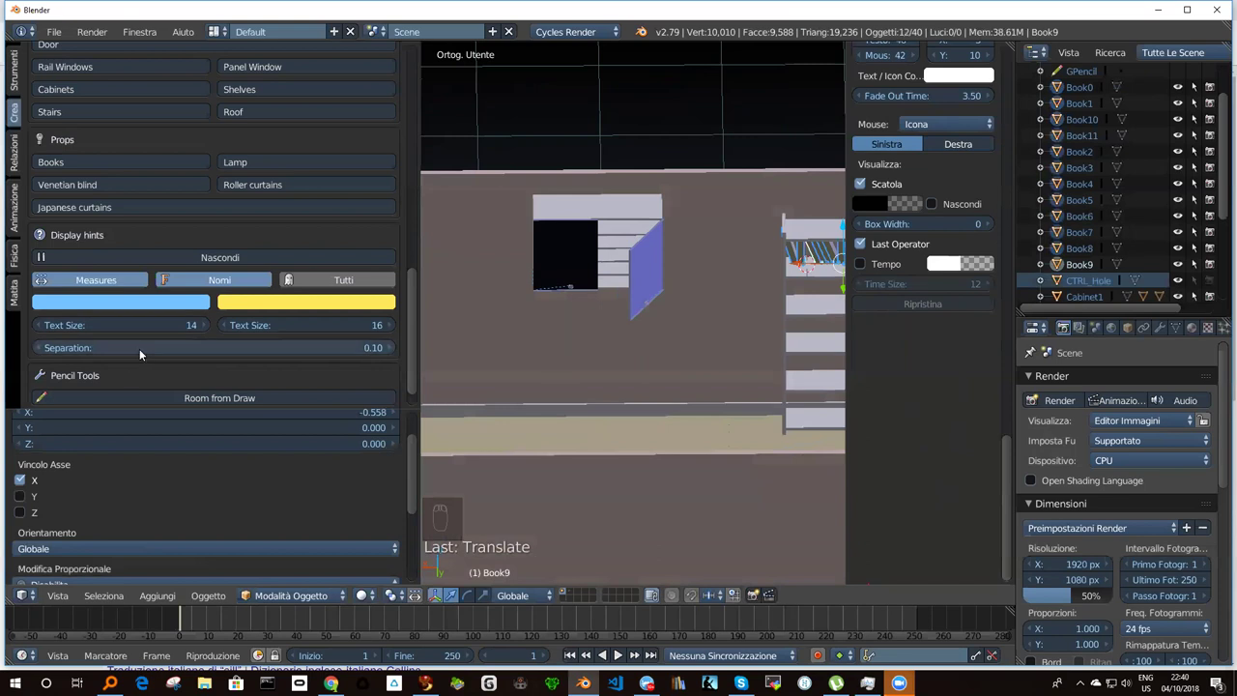
drag(731, 317, 331, 508)
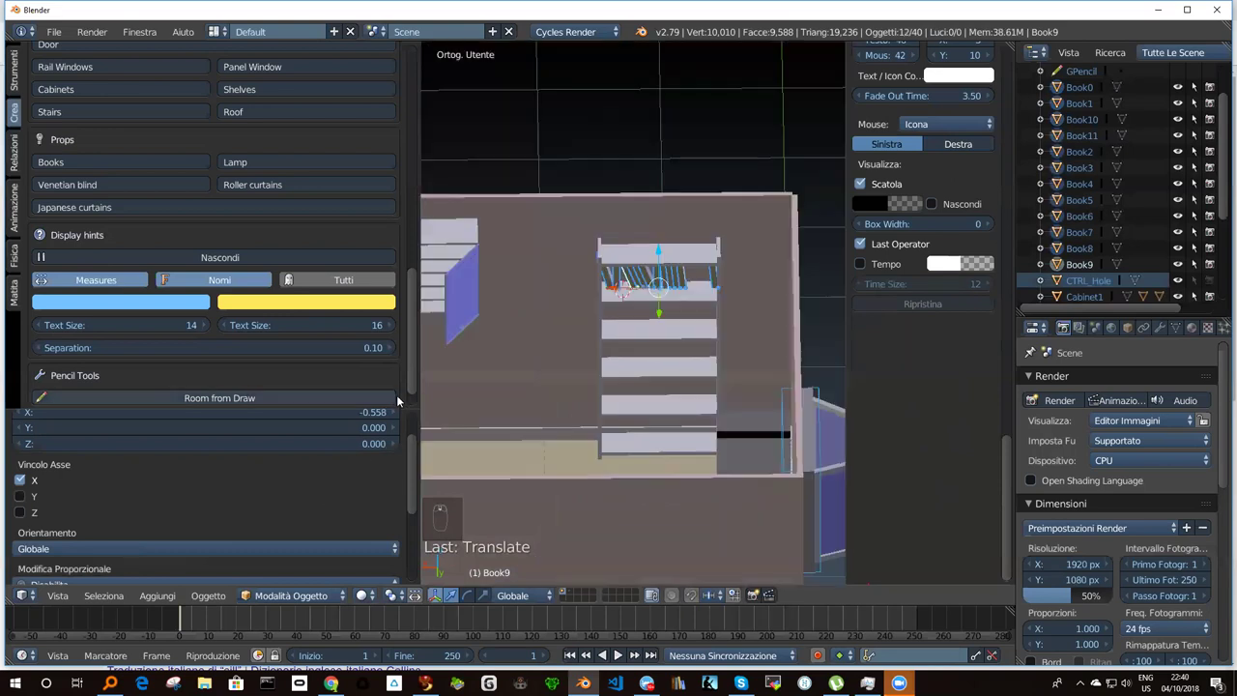
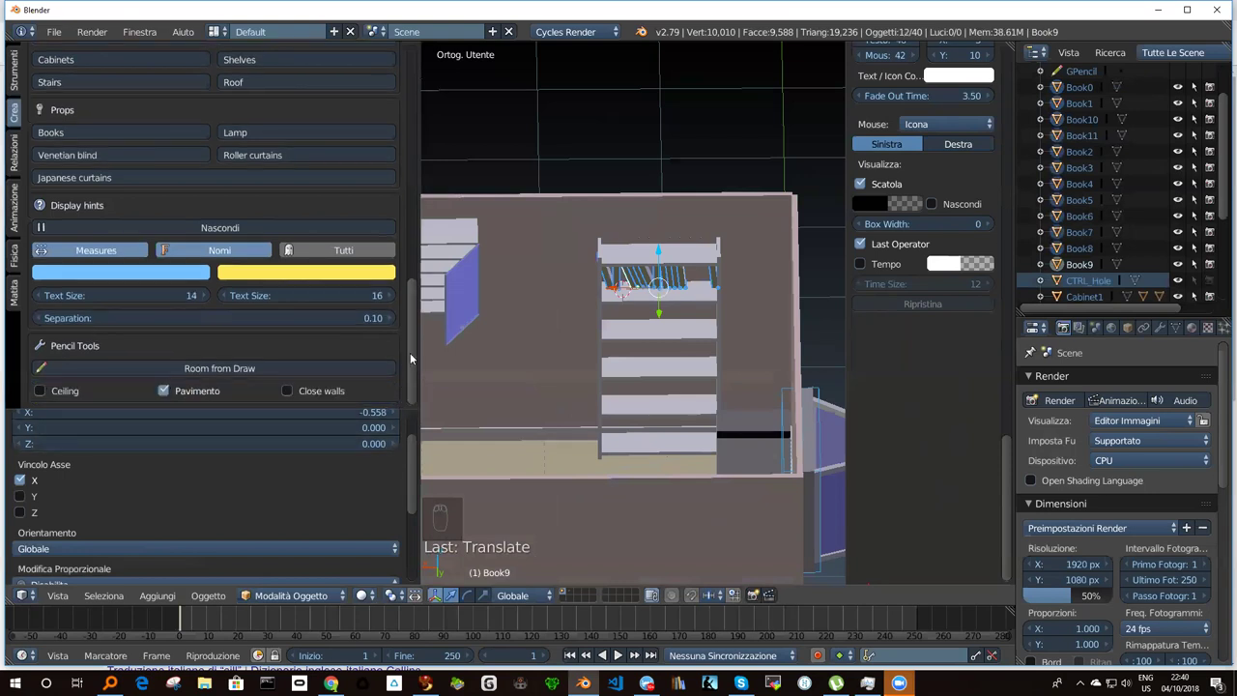
drag(416, 356, 587, 398)
drag(559, 396, 201, 348)
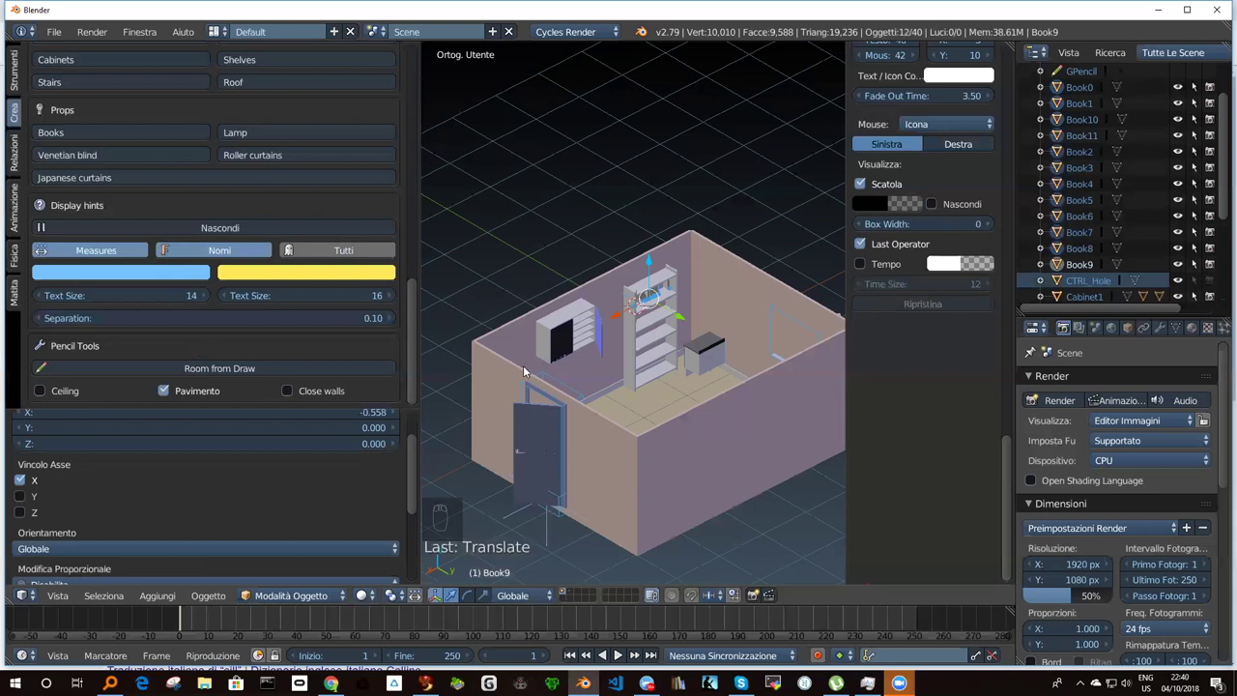
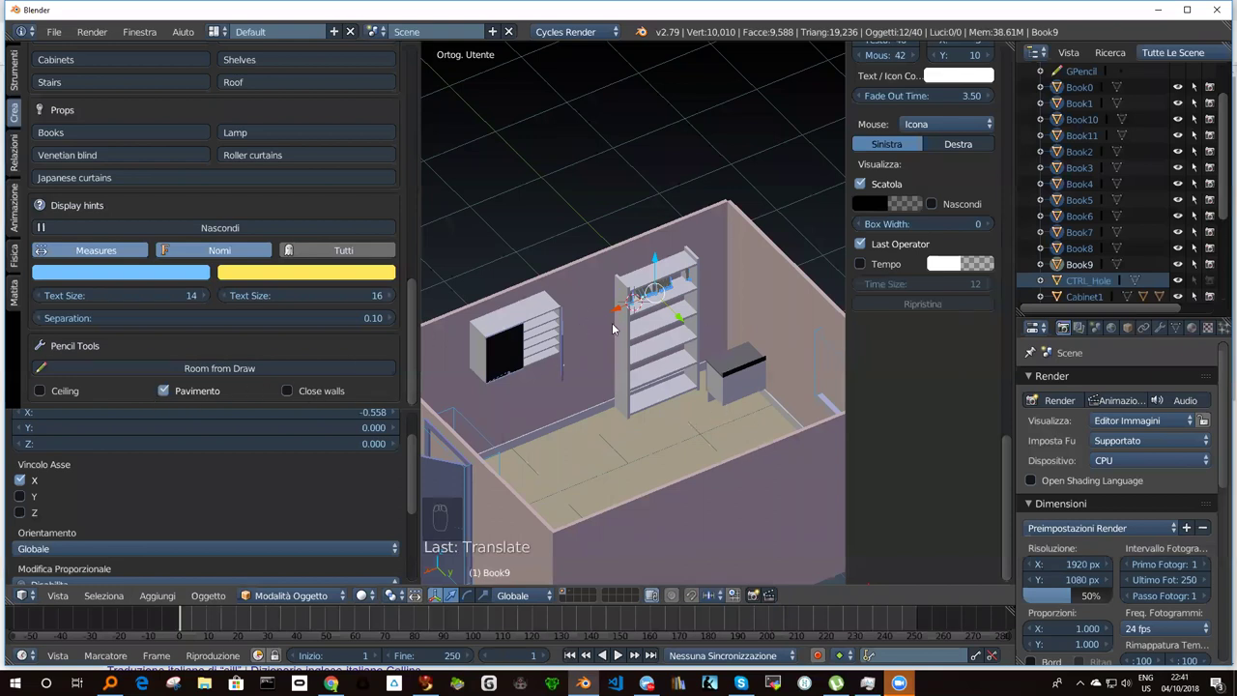
middle_click(628, 332)
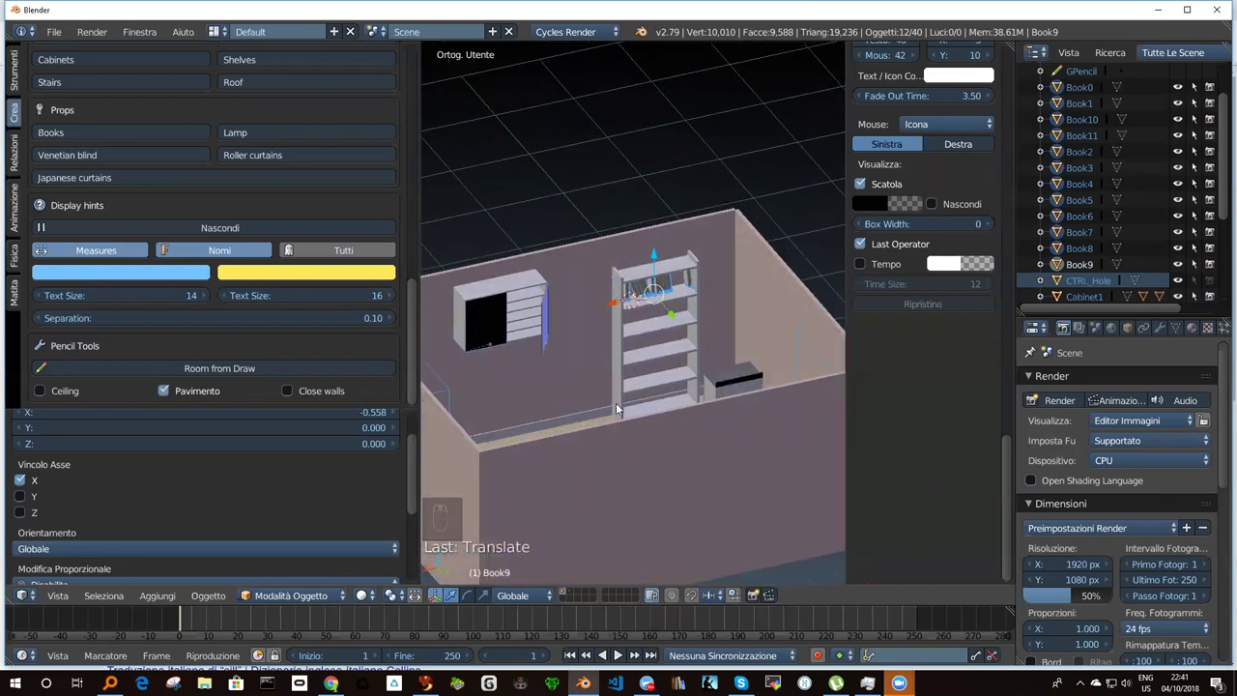
key(F12)
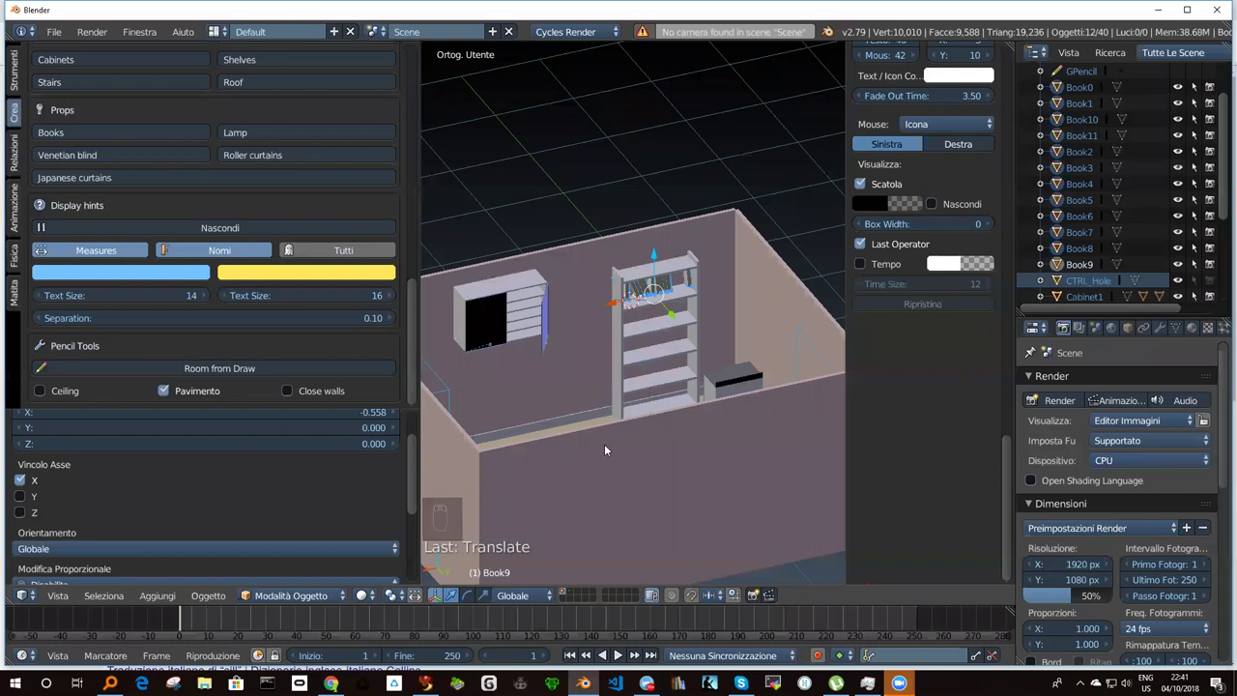
drag(556, 413, 564, 413)
Look down into the whole room and add an Archimesh column near the wall.
key(F12)
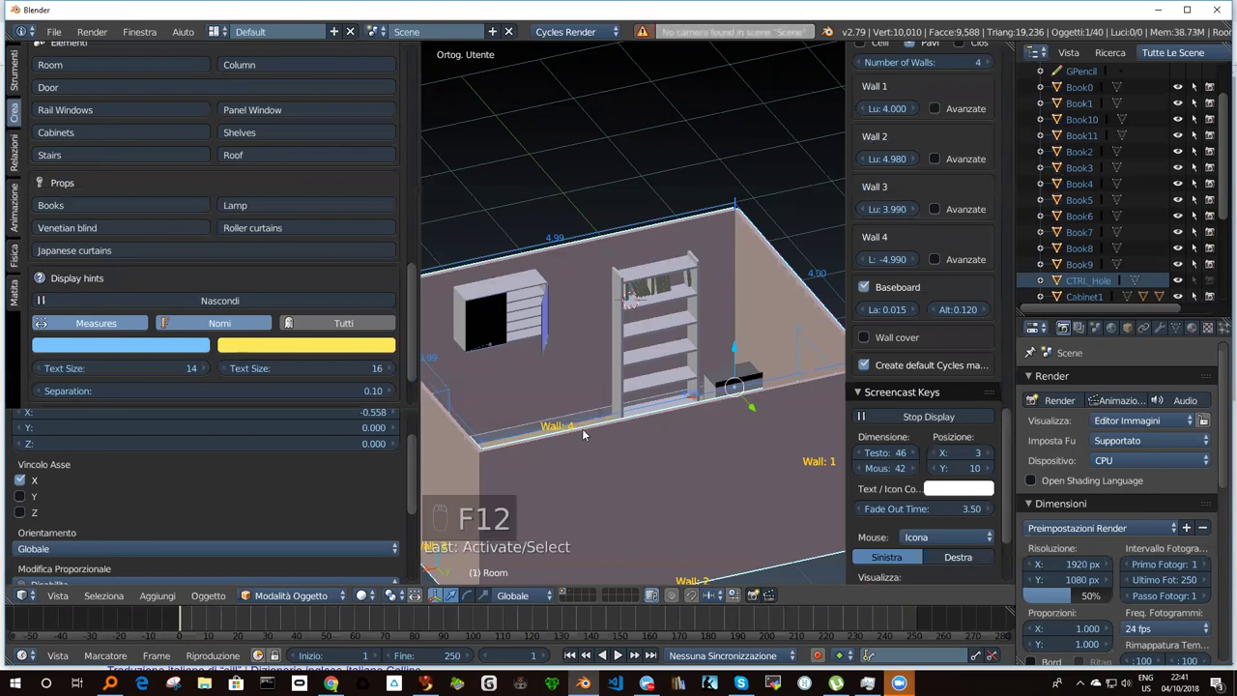
drag(677, 388, 455, 426)
middle_click(443, 416)
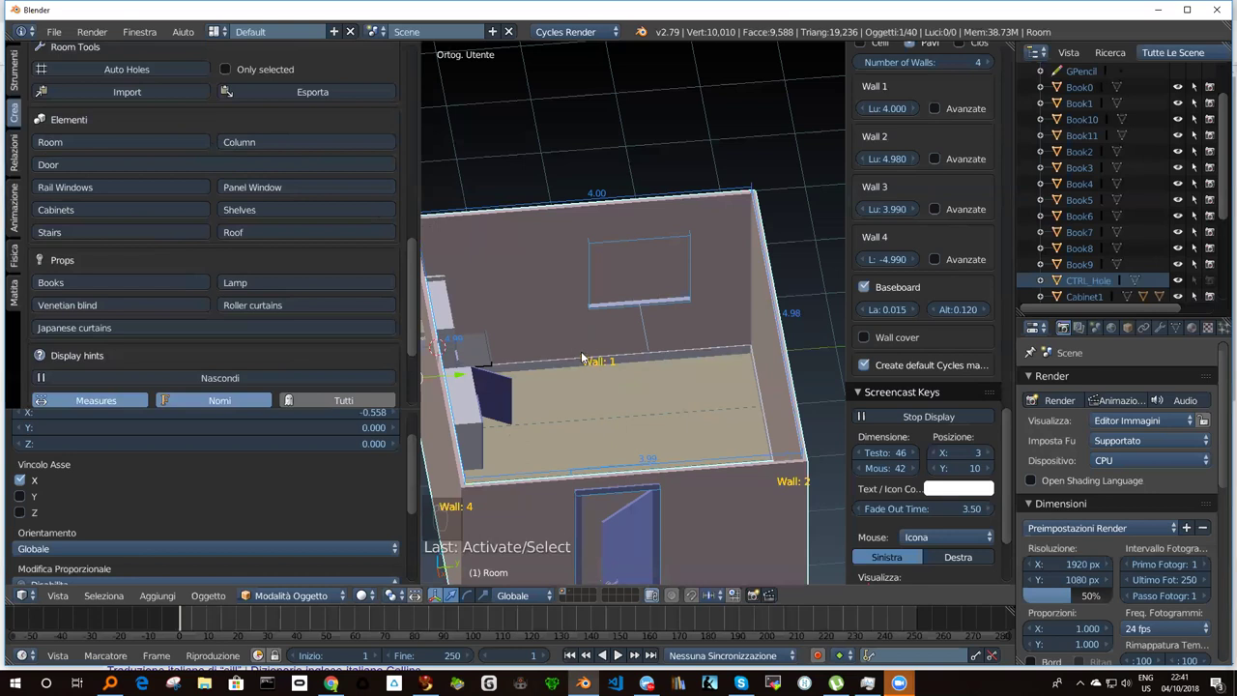
drag(588, 349, 594, 423)
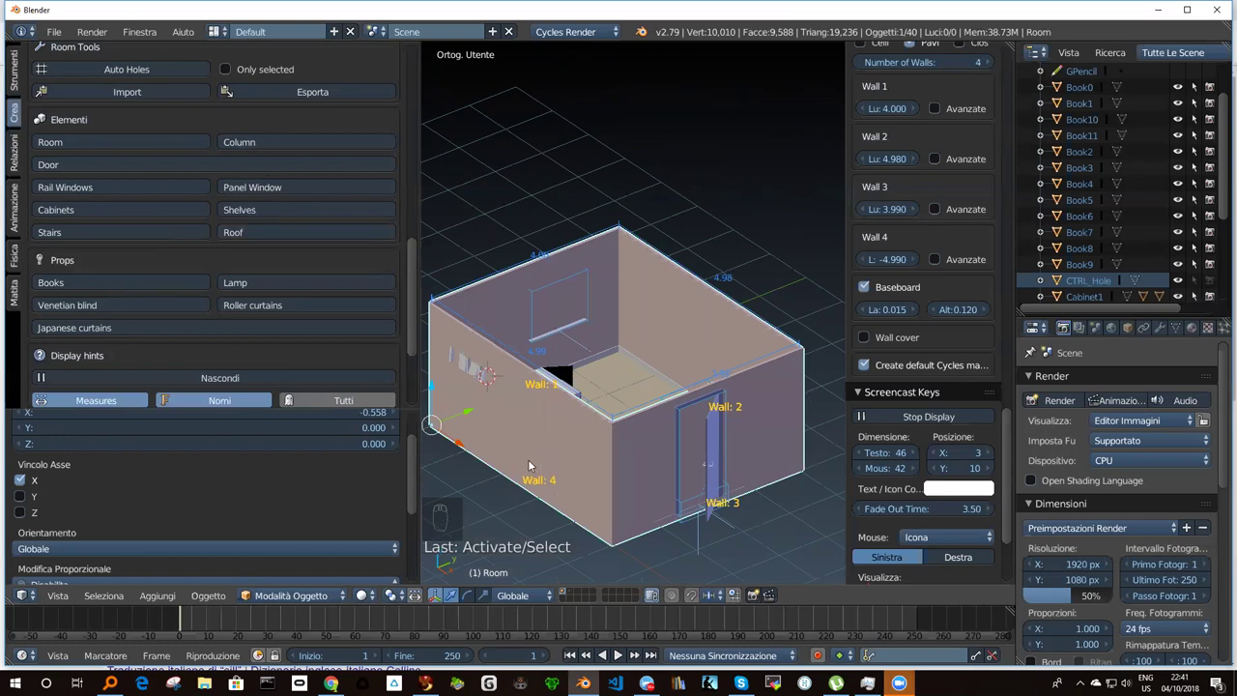
drag(532, 471, 513, 442)
drag(556, 454, 547, 465)
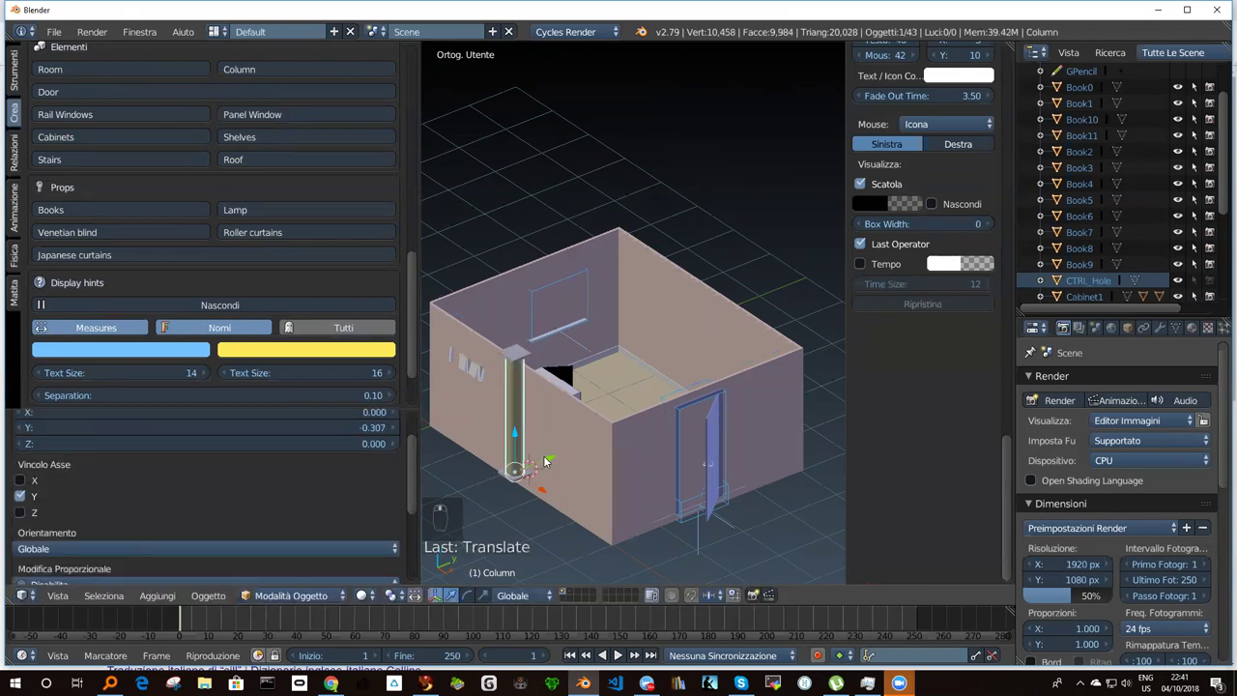
Select the column and move it sideways and vertically into position.
right_click(555, 460)
drag(555, 460, 601, 431)
drag(601, 431, 787, 420)
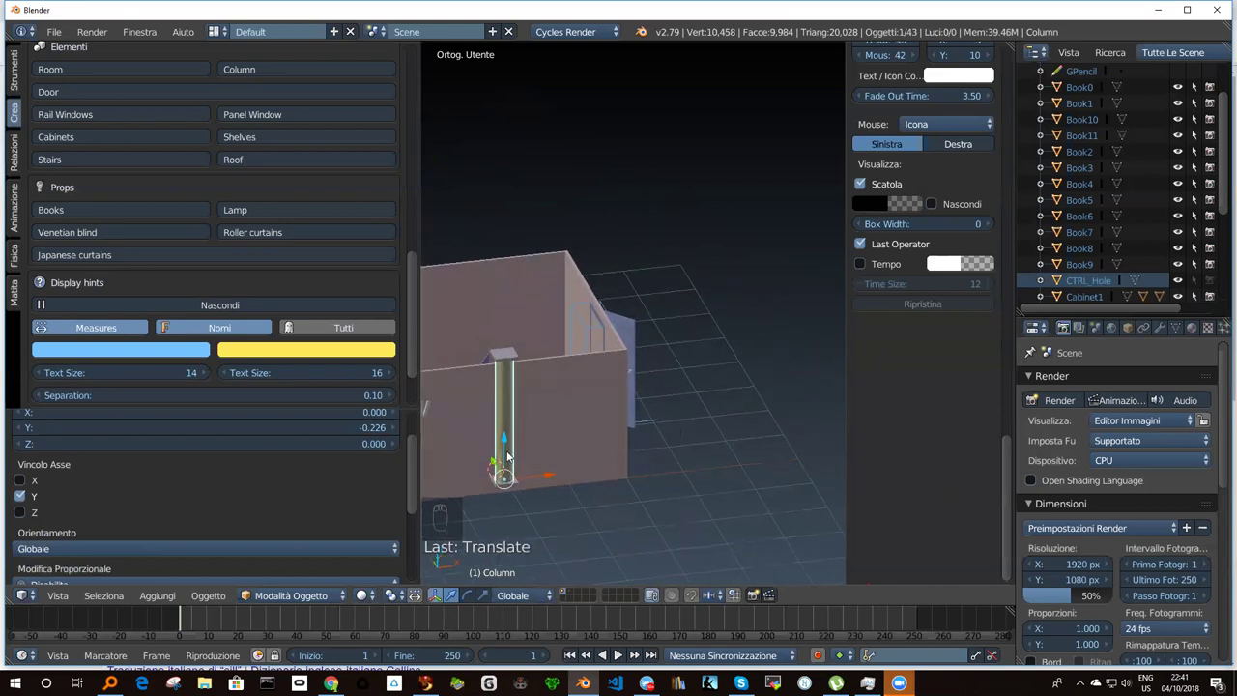
drag(508, 439, 240, 453)
scroll(down, 3)
scroll(up, 3)
drag(200, 432, 571, 465)
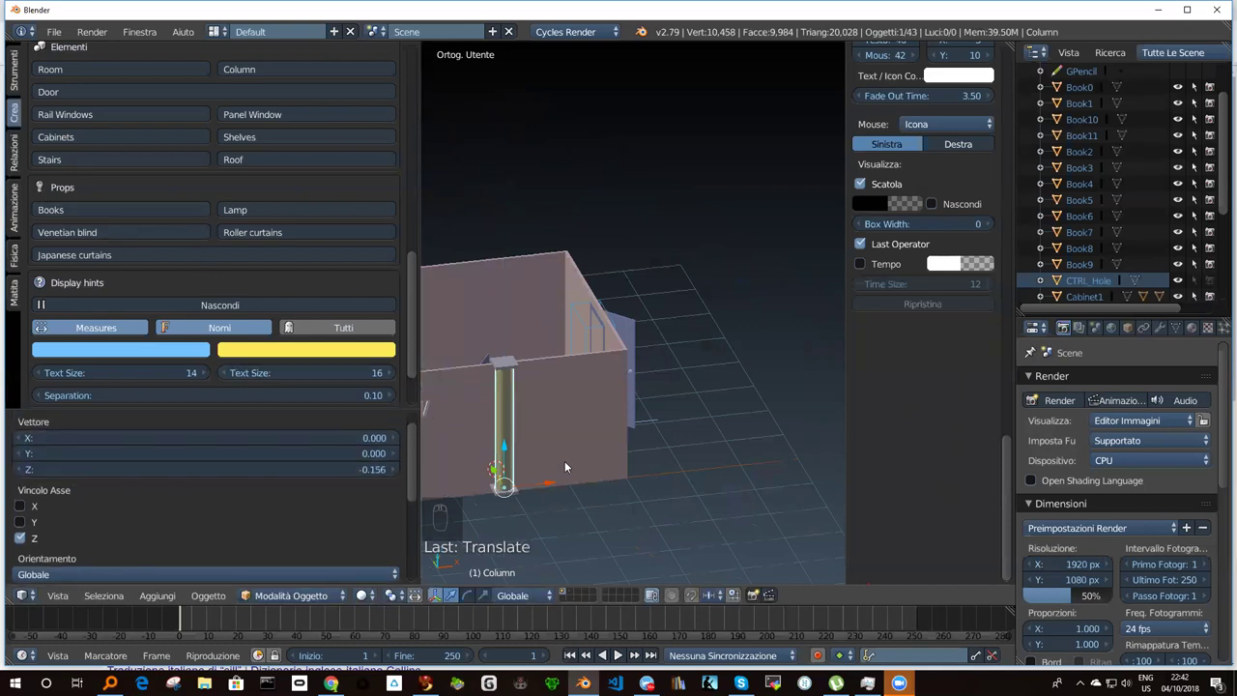
Add an Archimesh floor lamp (Lamp_base) to the room.
drag(579, 471, 561, 425)
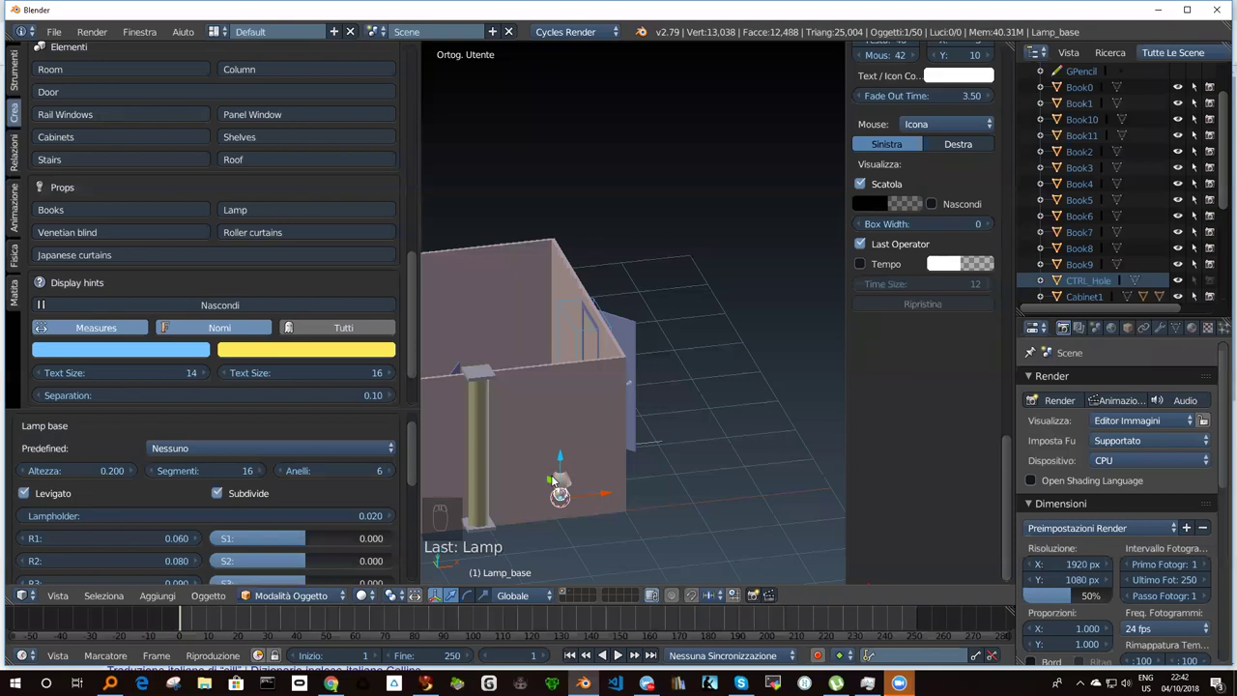
Undo the misplaced lamp and add the Archimesh floor lamp again beside the column.
drag(552, 483, 296, 450)
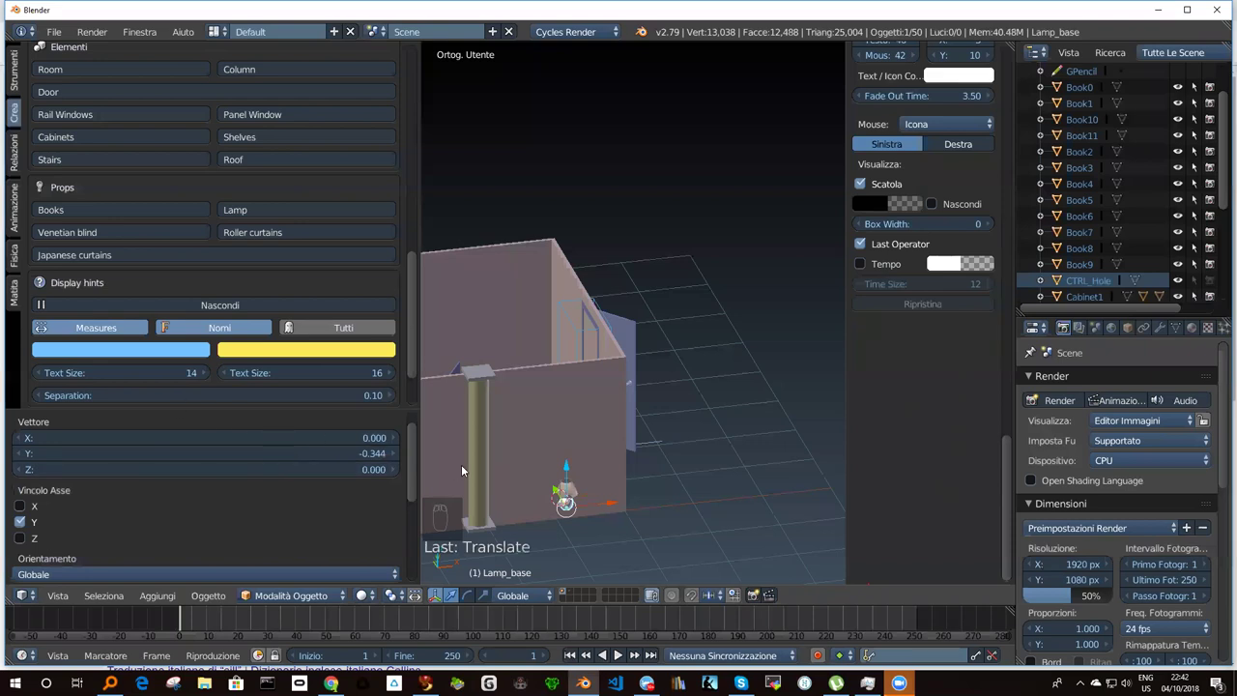
key(ctrl+z)
key(ctrl+z)
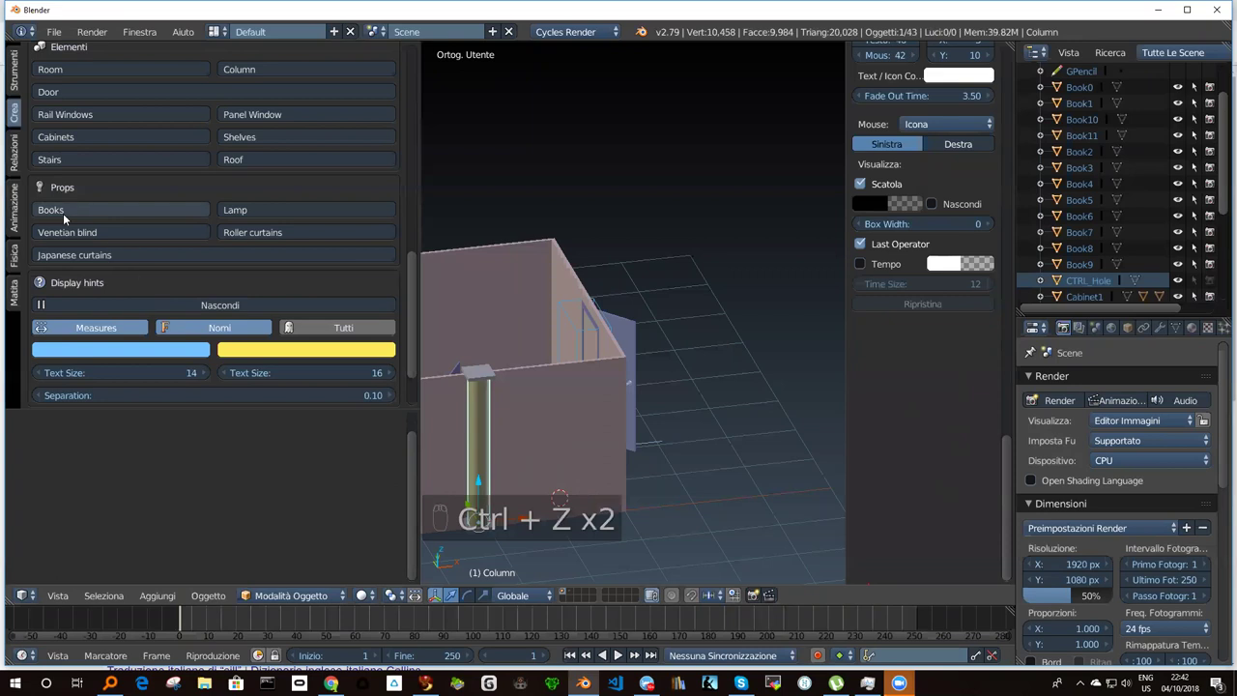
drag(250, 213, 564, 511)
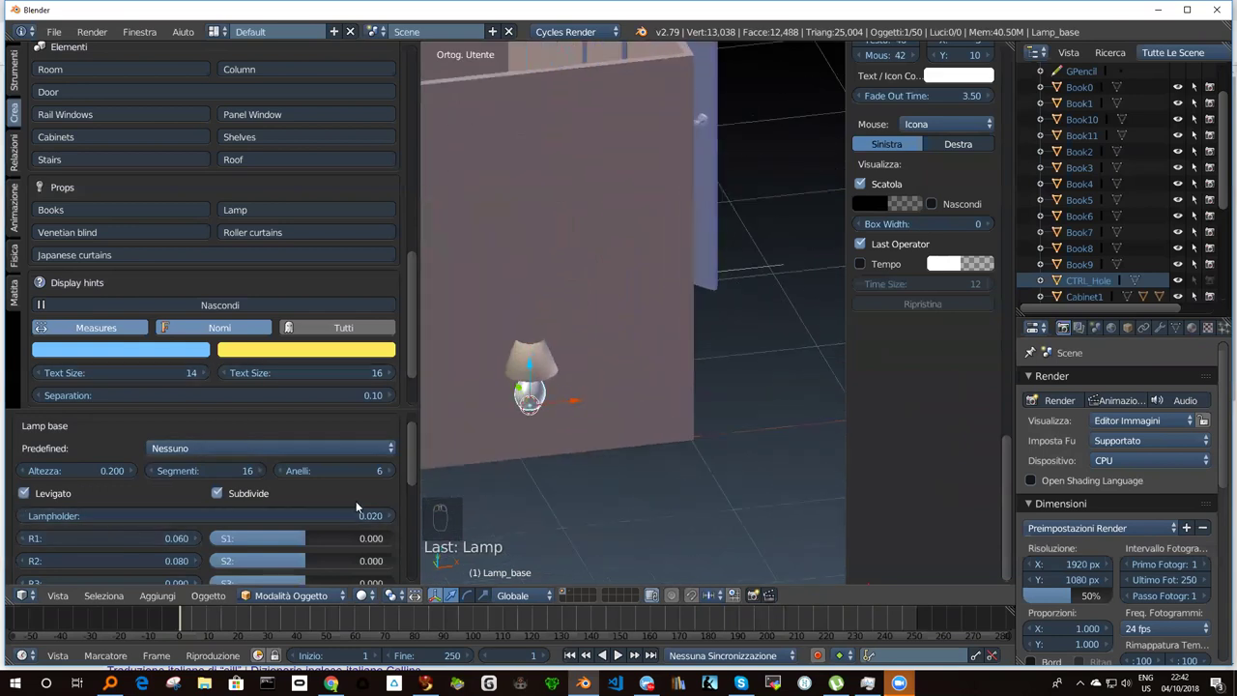
Inspect the lamp shade up close, then frame the lamp, column and door together.
drag(184, 452, 364, 428)
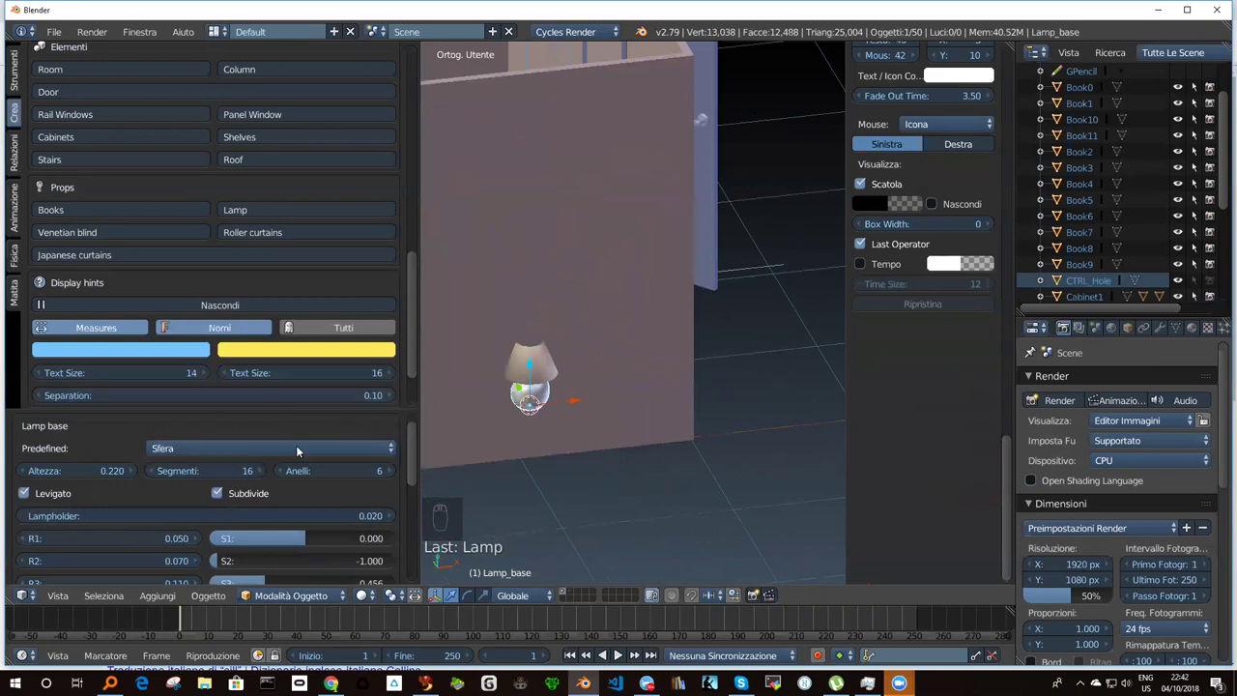
drag(227, 450, 213, 392)
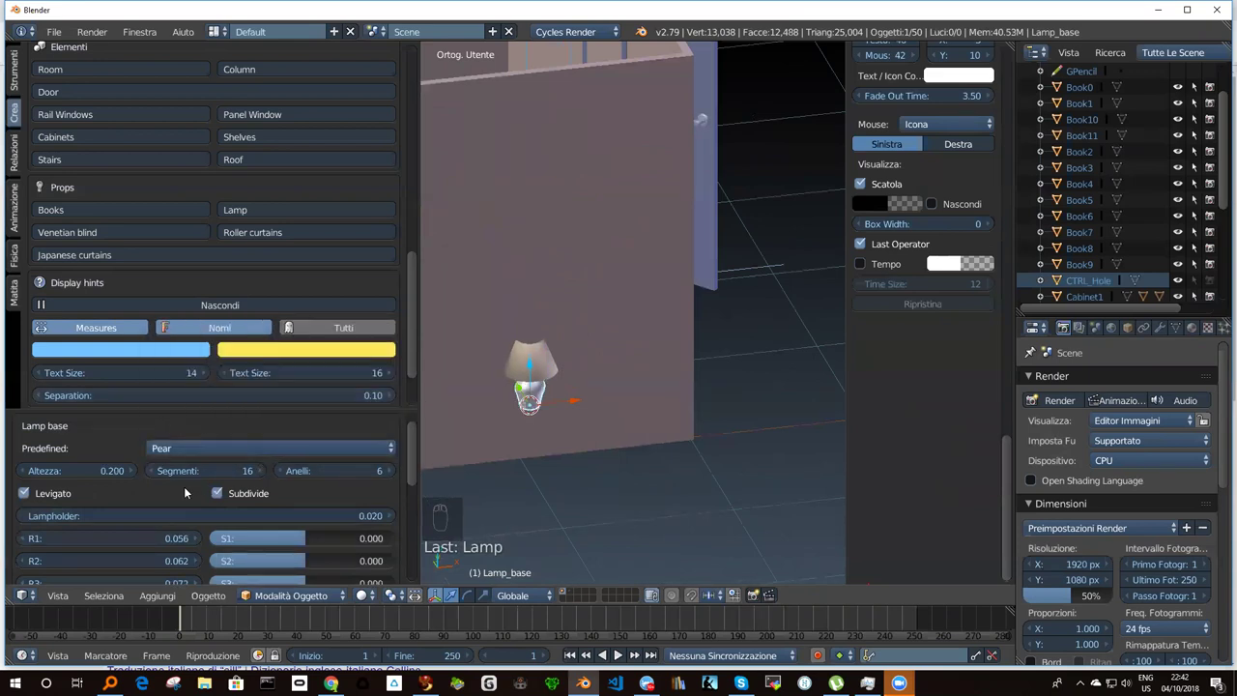
drag(173, 459, 162, 512)
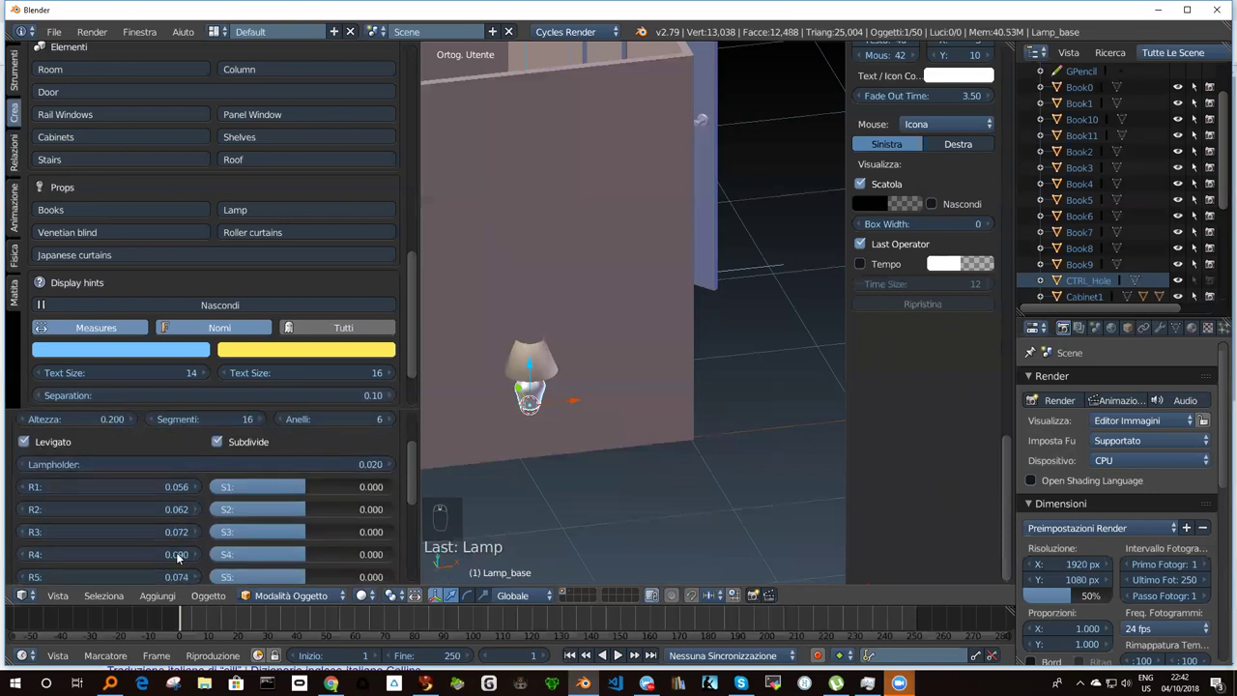
drag(421, 476, 370, 263)
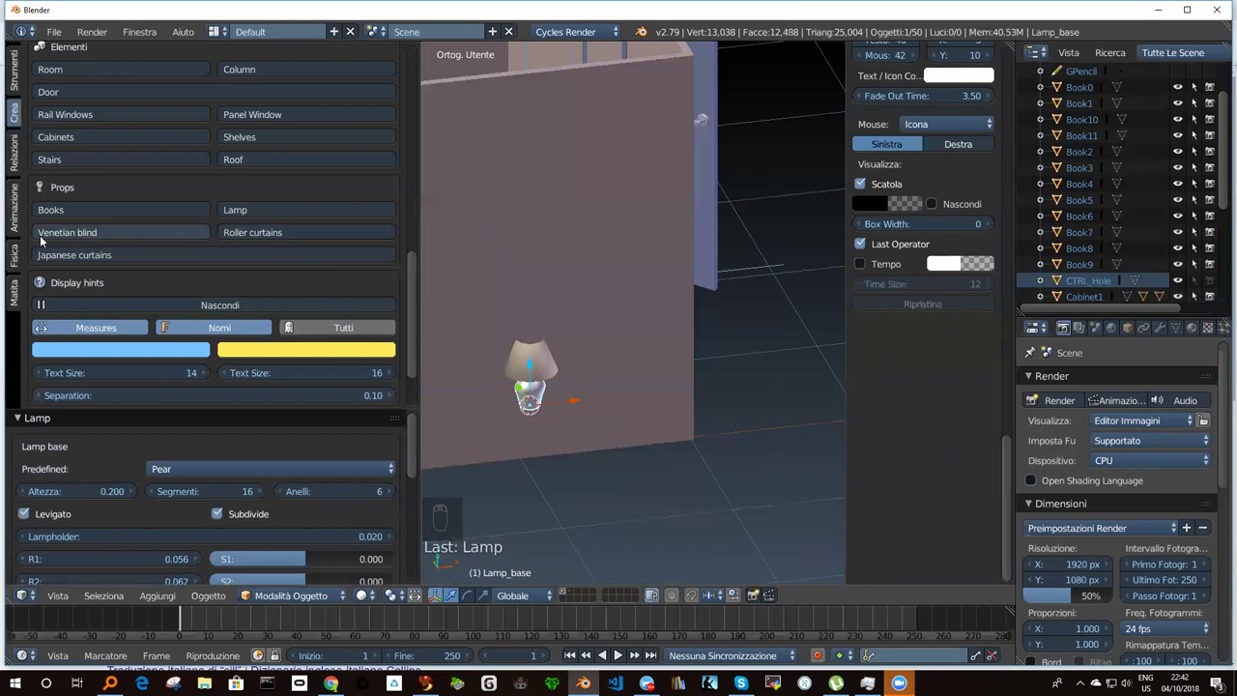
drag(413, 300, 596, 325)
drag(596, 324, 692, 379)
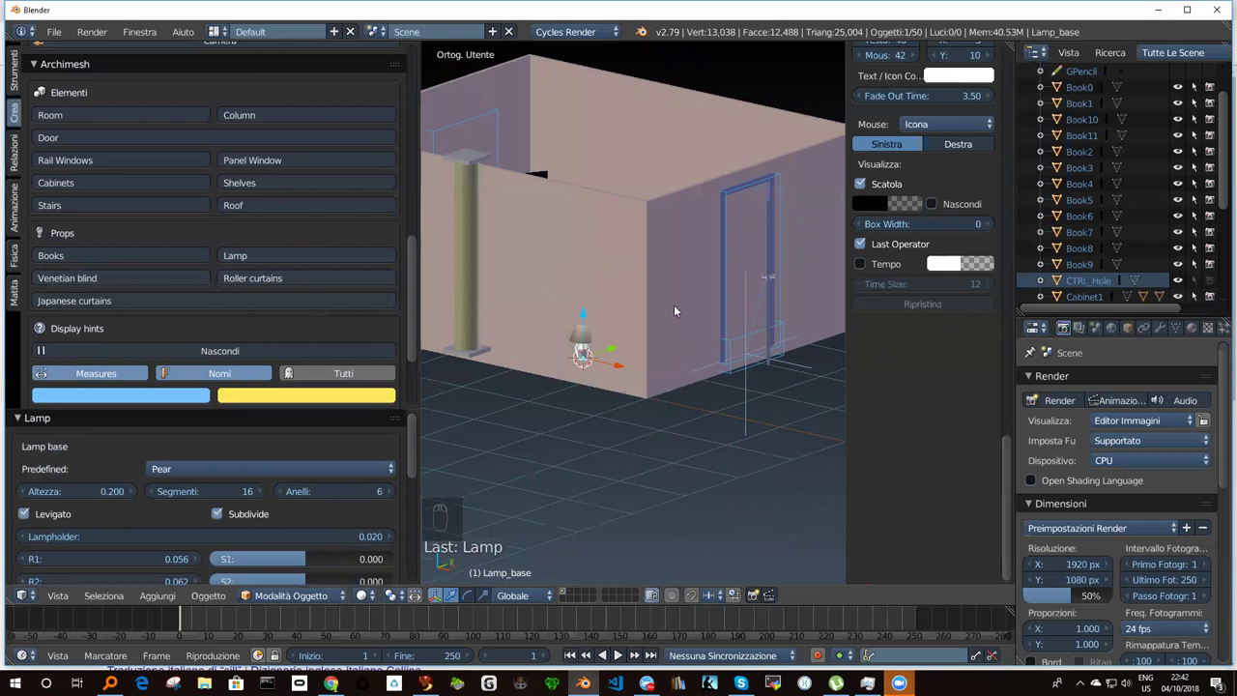
Add an Archimesh venetian blind and hang it high on the room's far wall.
drag(672, 240, 537, 127)
drag(536, 127, 641, 362)
drag(648, 362, 628, 447)
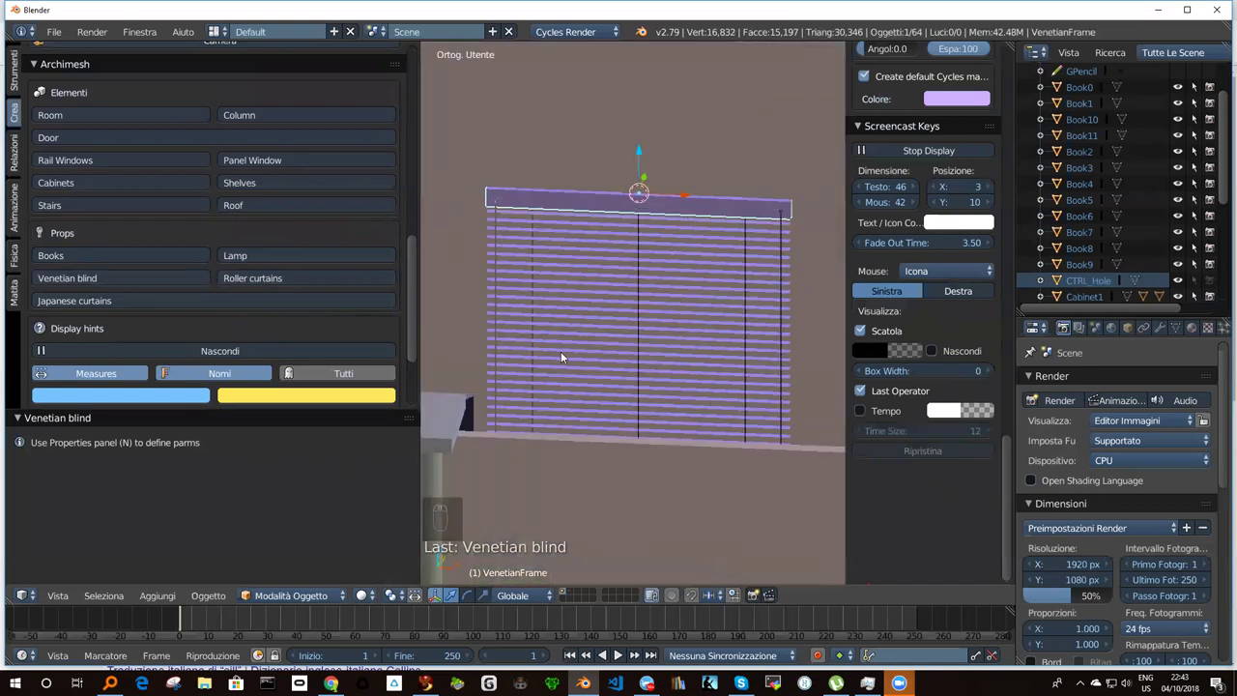
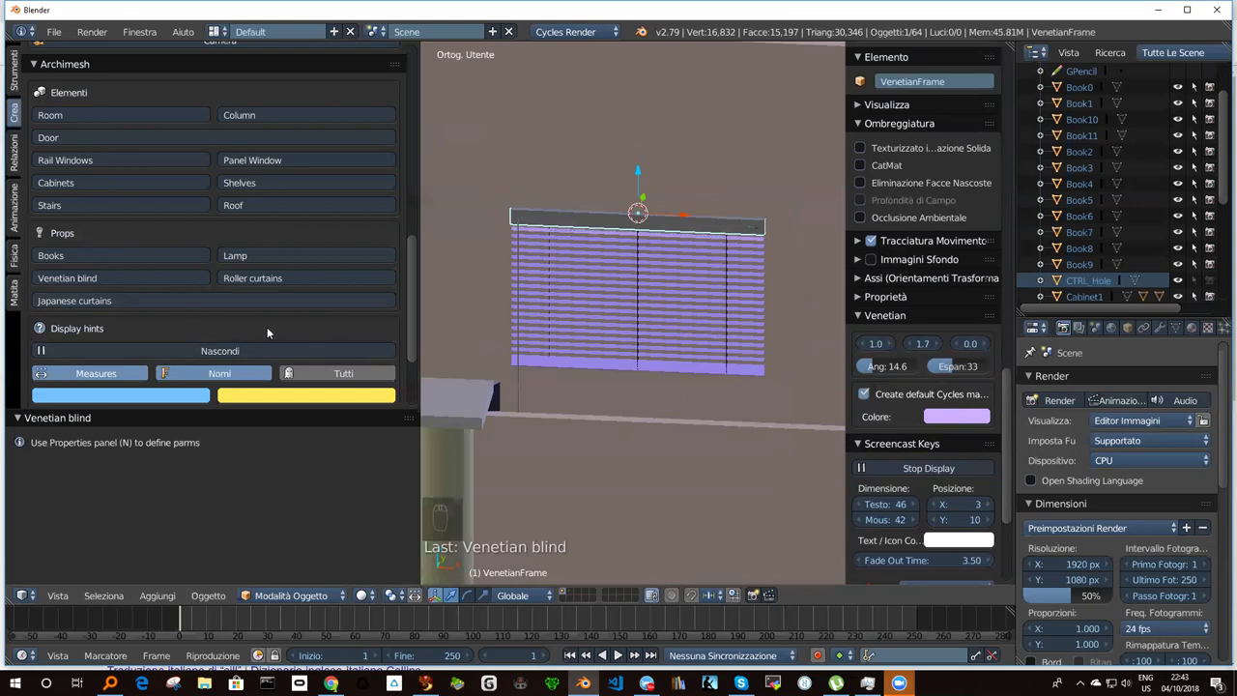
drag(626, 329, 557, 349)
middle_click(552, 350)
drag(465, 370, 603, 350)
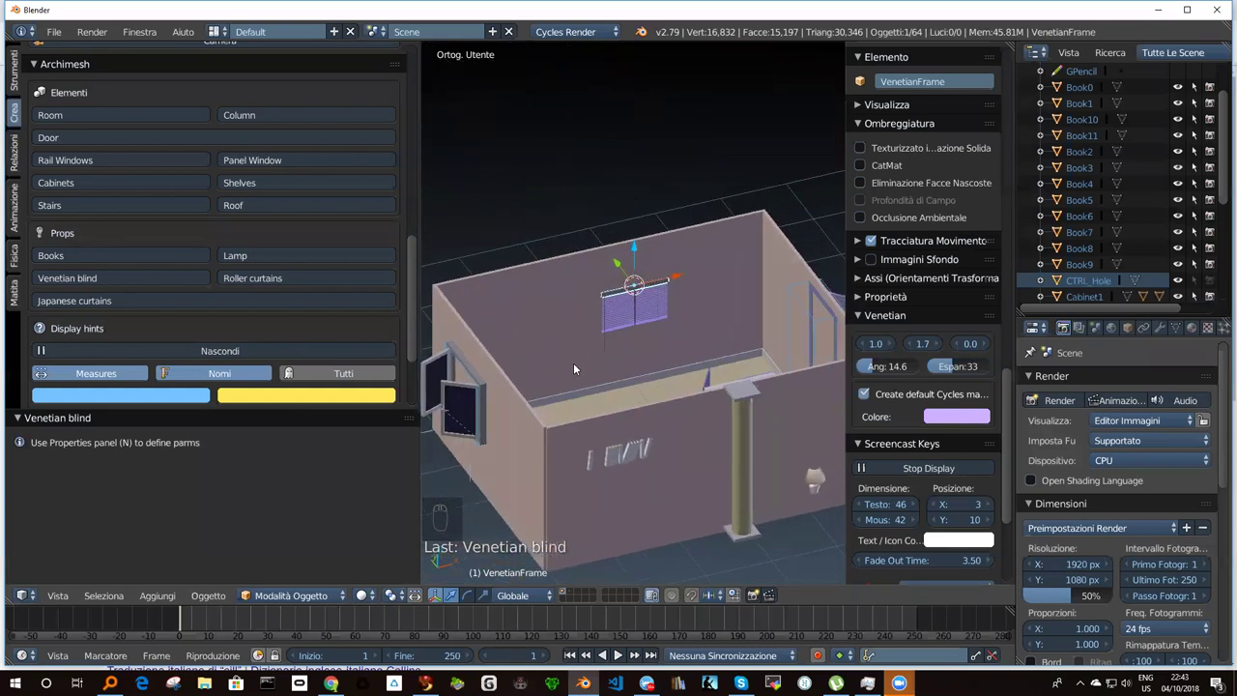
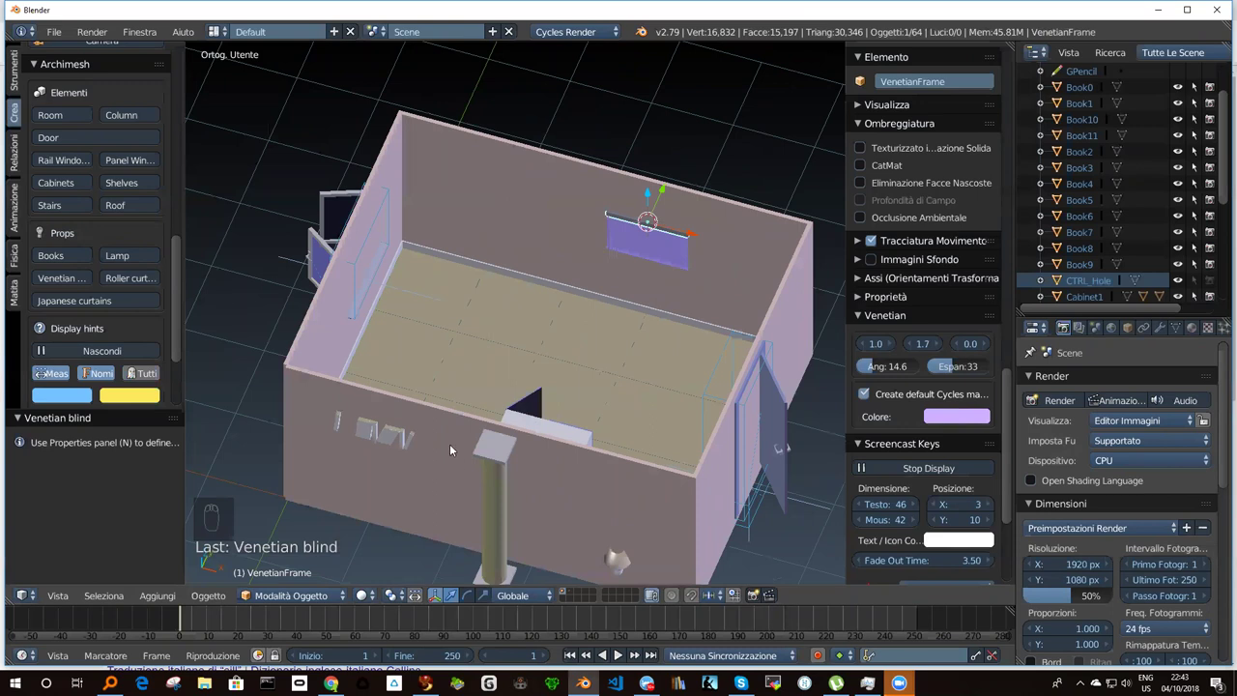
Orbit around the room to view the door, the blind and the column.
middle_click(455, 446)
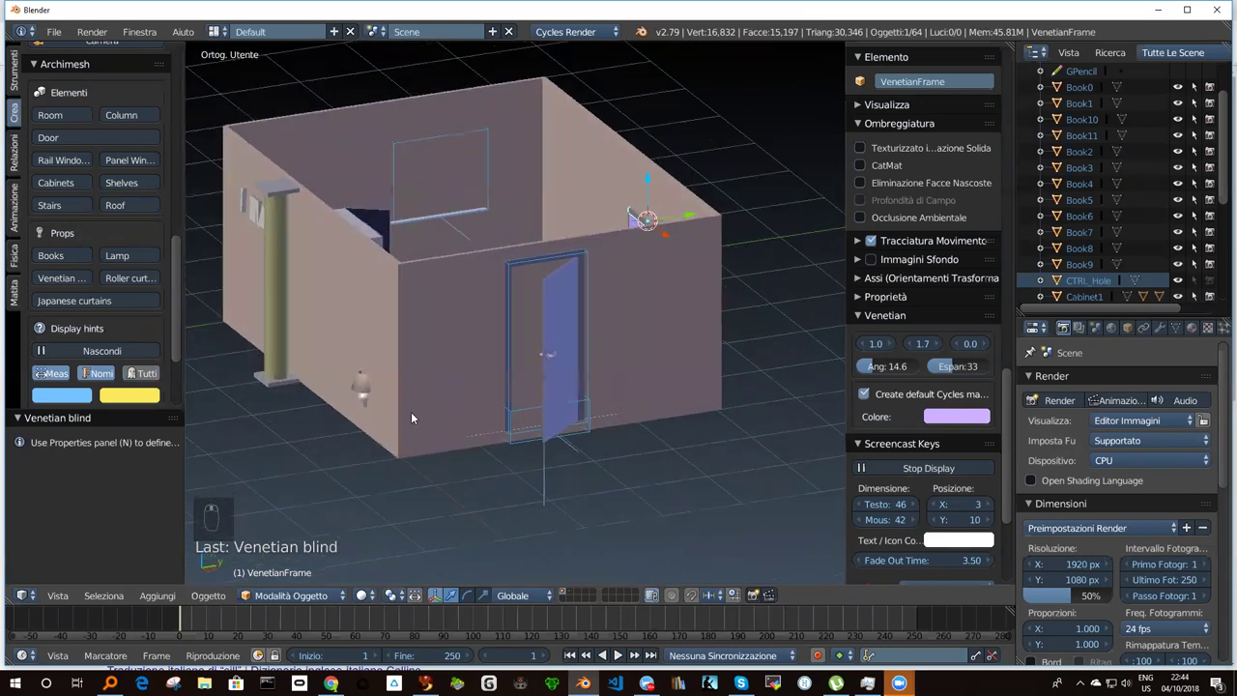
middle_click(567, 323)
middle_click(598, 322)
middle_click(614, 316)
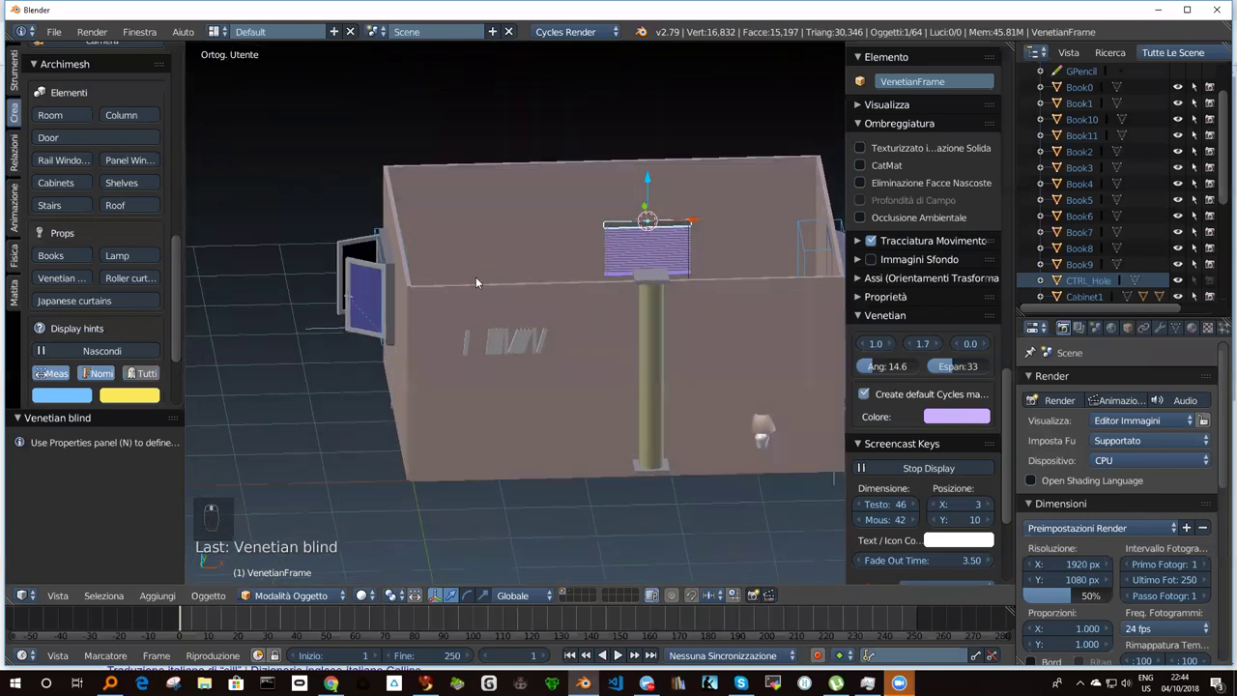
middle_click(462, 314)
middle_click(416, 309)
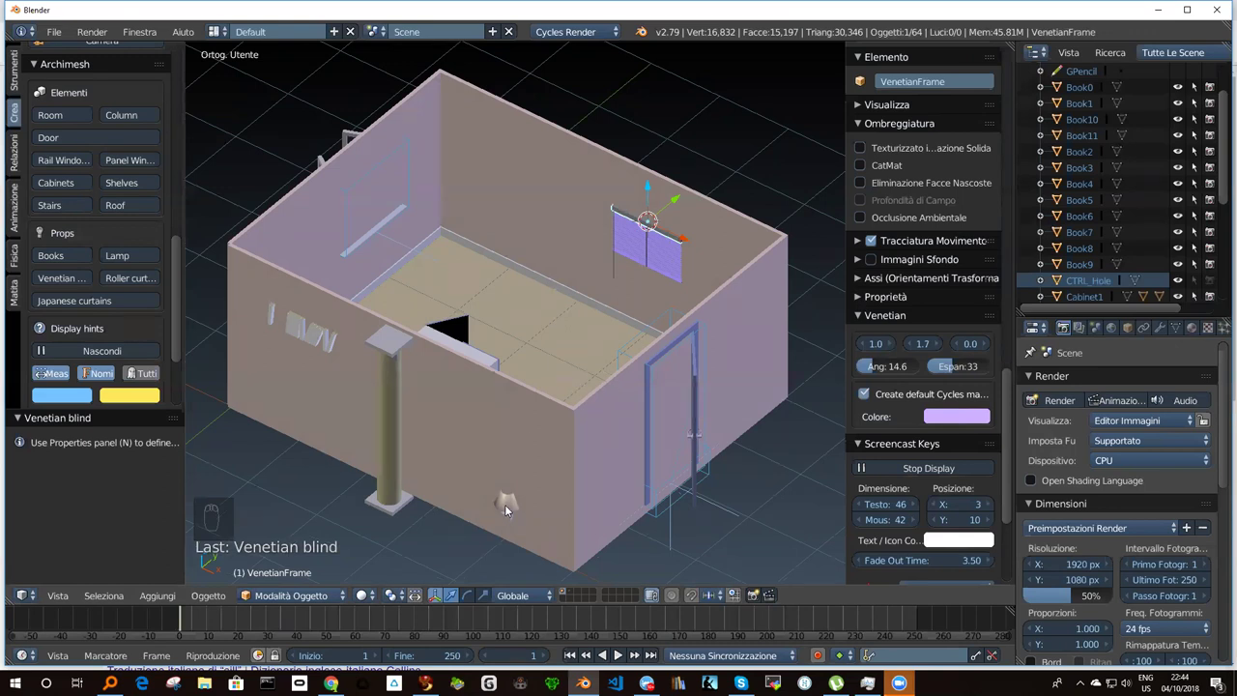
drag(506, 507, 518, 493)
drag(526, 477, 507, 563)
drag(510, 517, 405, 404)
Select the column and delete it from the room.
drag(404, 404, 425, 388)
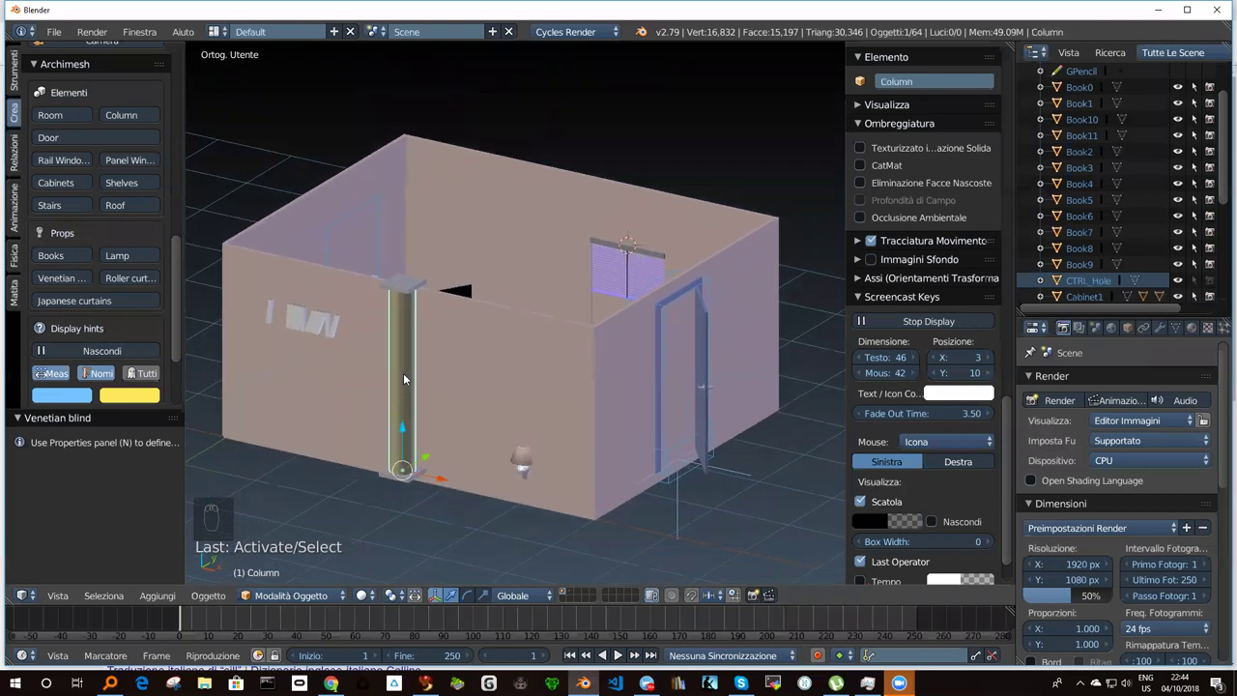
key(l)
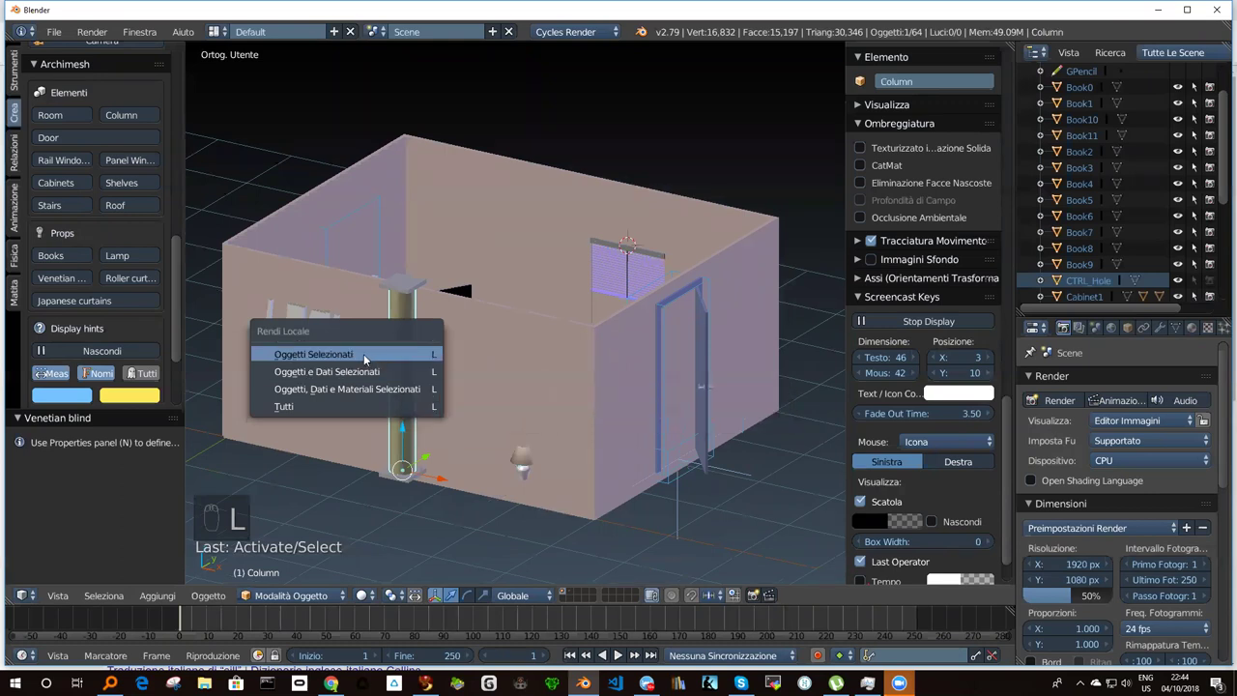
key(x)
drag(436, 380, 239, 229)
Delete the column's remaining base and the first lamp parts.
right_click(239, 229)
key(x)
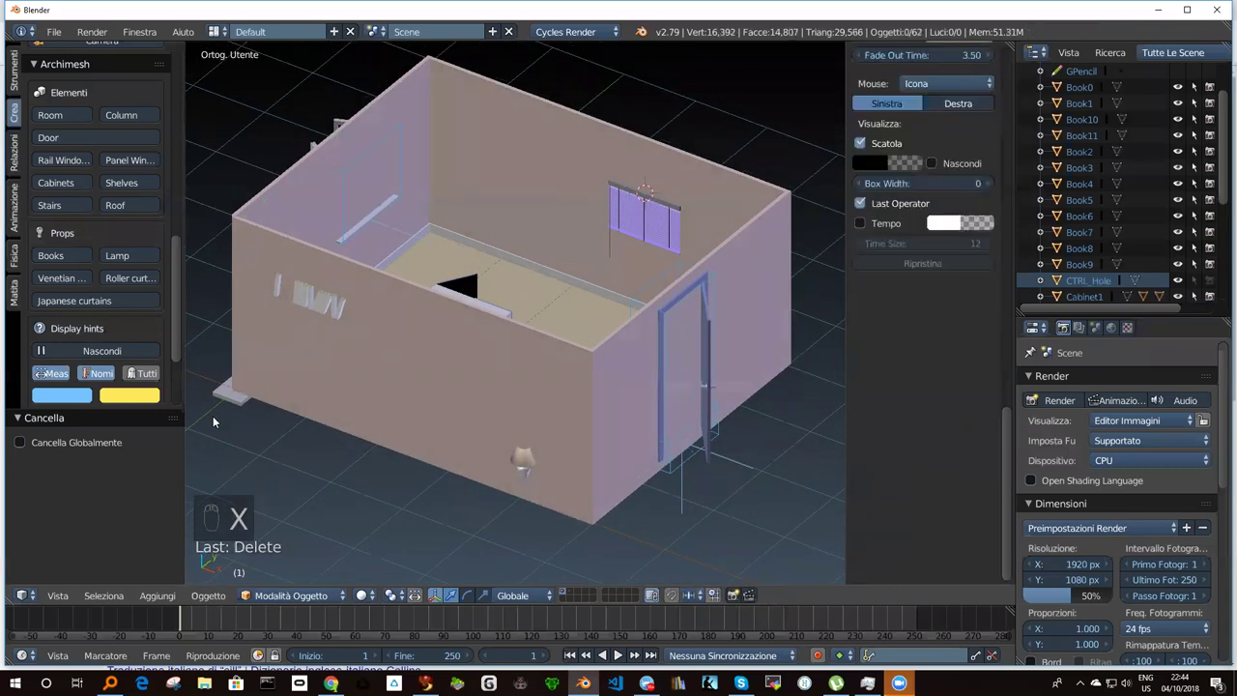
drag(227, 398, 196, 397)
key(x)
middle_click(544, 356)
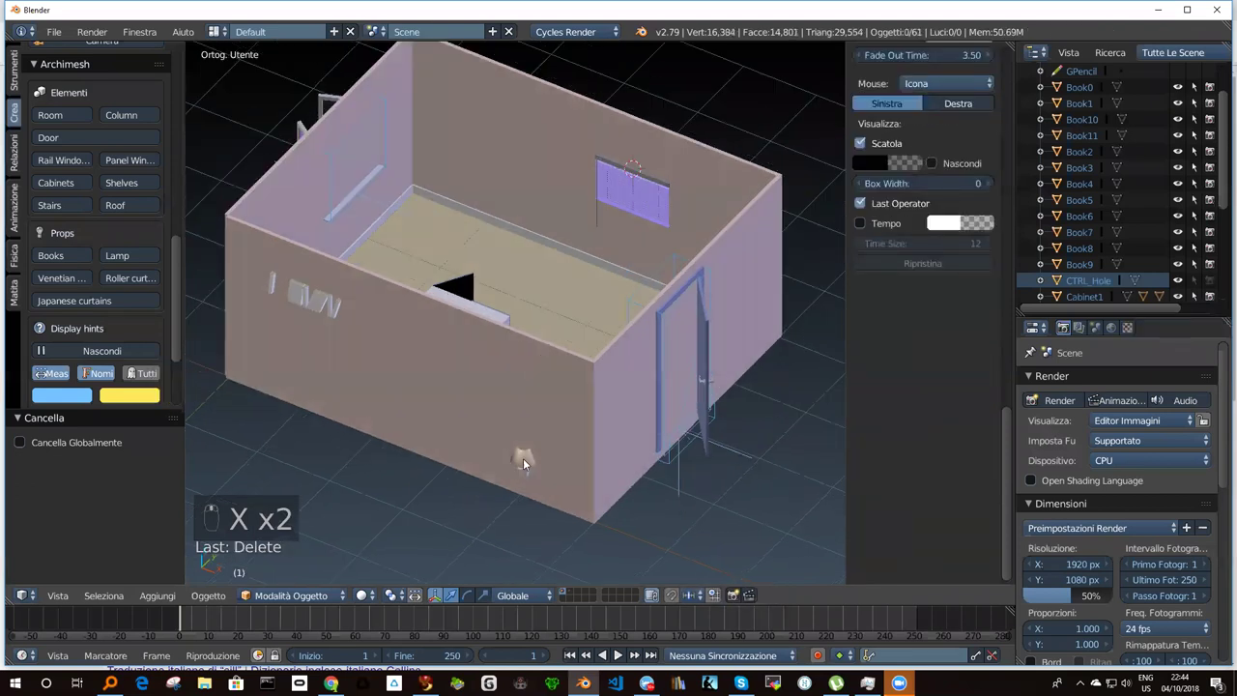
Delete the lampshade and lamp base, then look toward the far wall.
right_click(529, 457)
click(525, 452)
key(x)
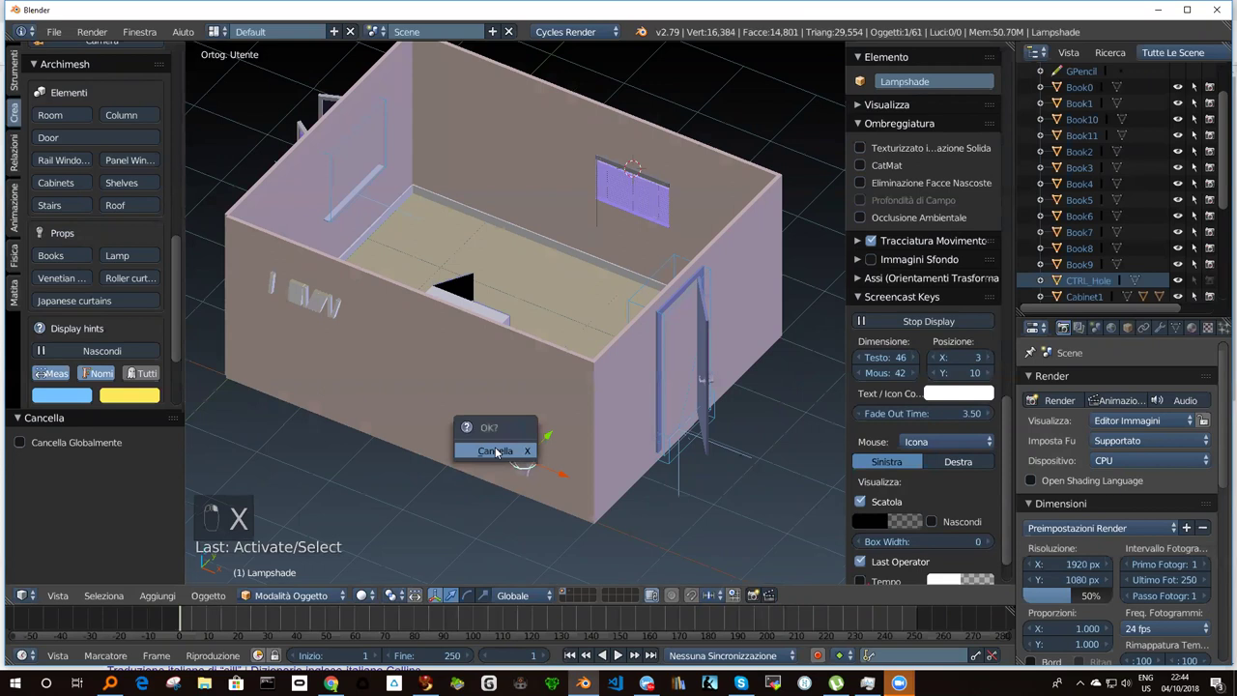
key(x)
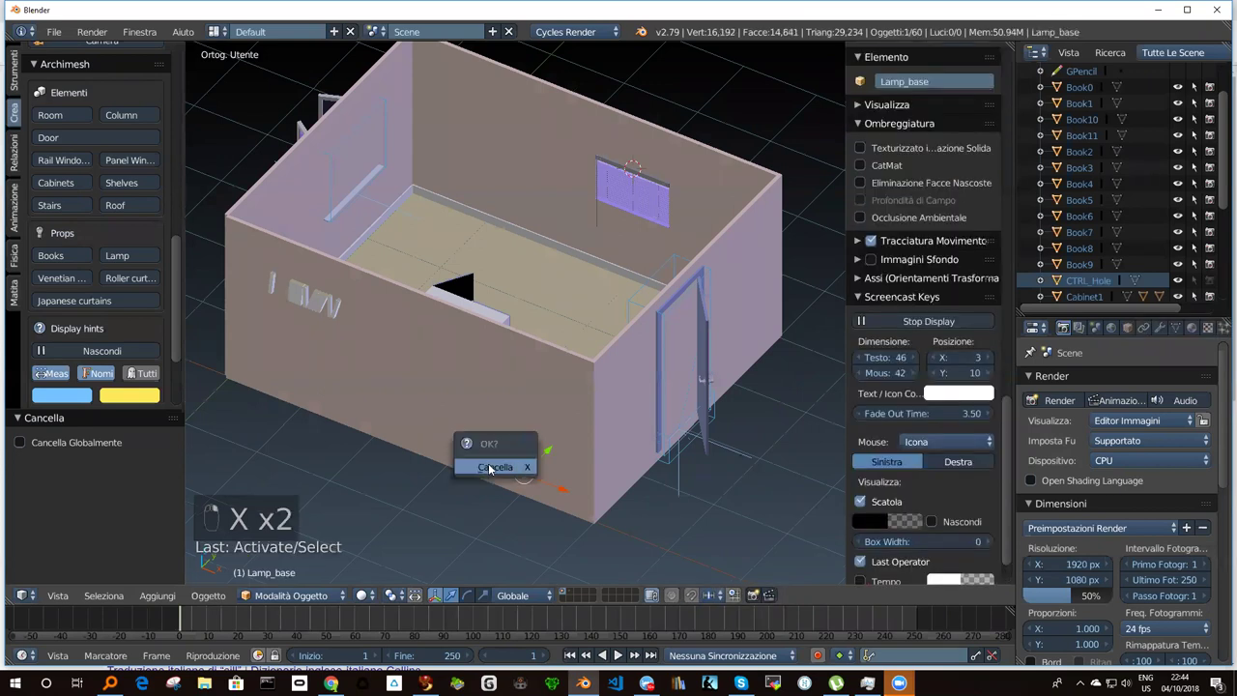
drag(568, 413, 456, 233)
middle_click(540, 202)
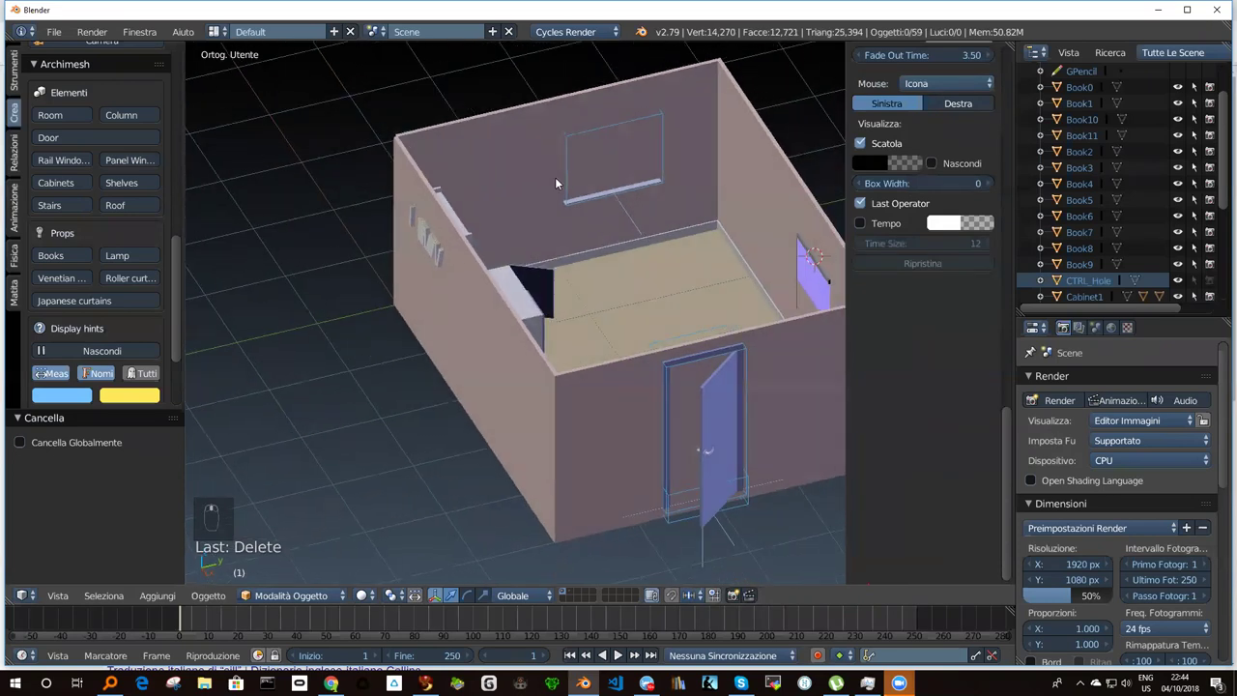
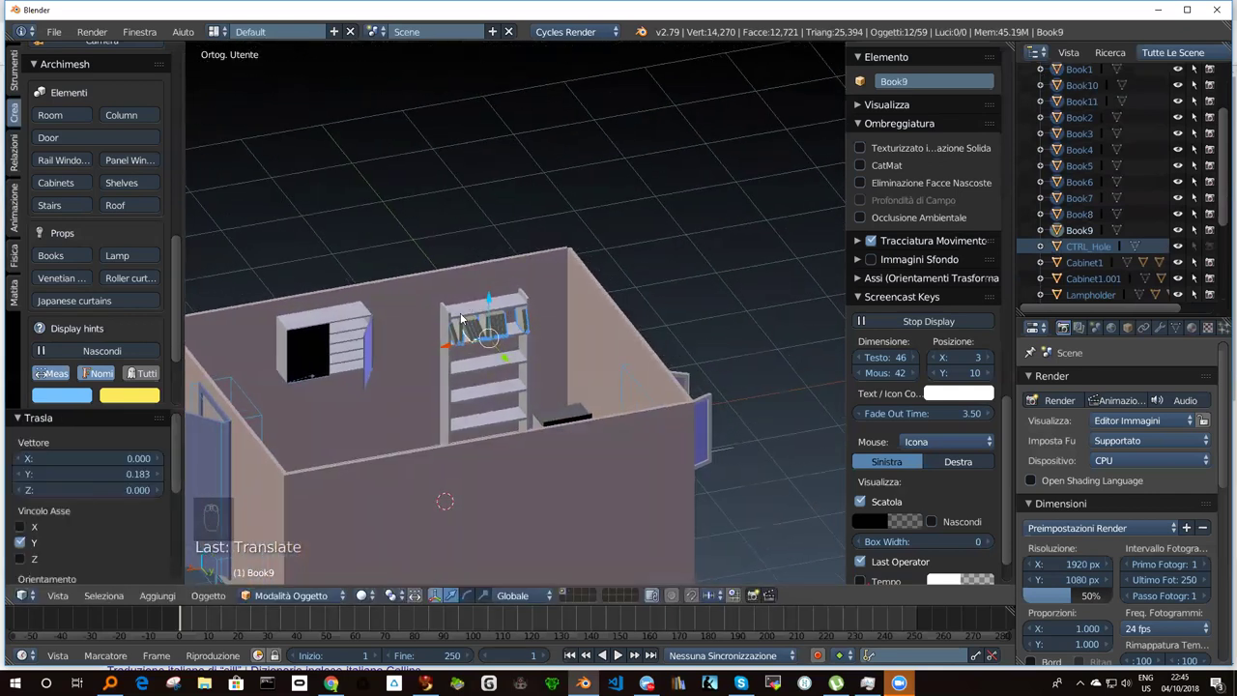
Slide the row of books sideways and forward back onto the shelving unit's top shelf.
drag(455, 345, 455, 338)
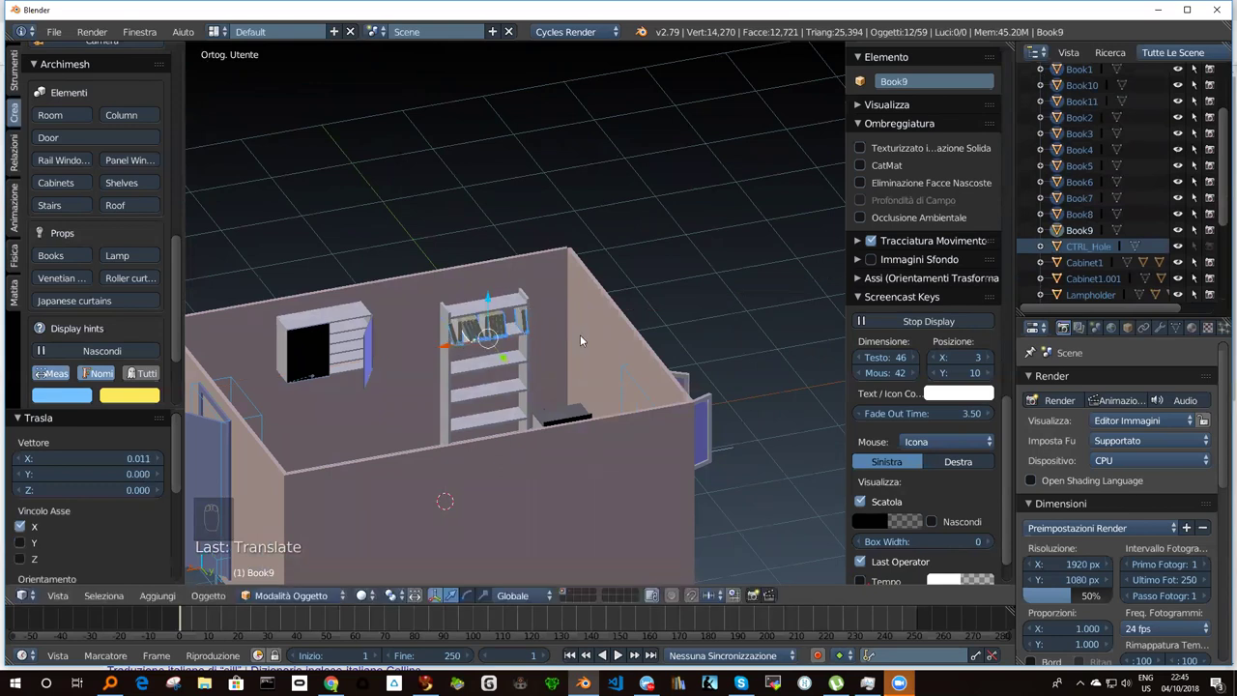
drag(538, 426, 597, 311)
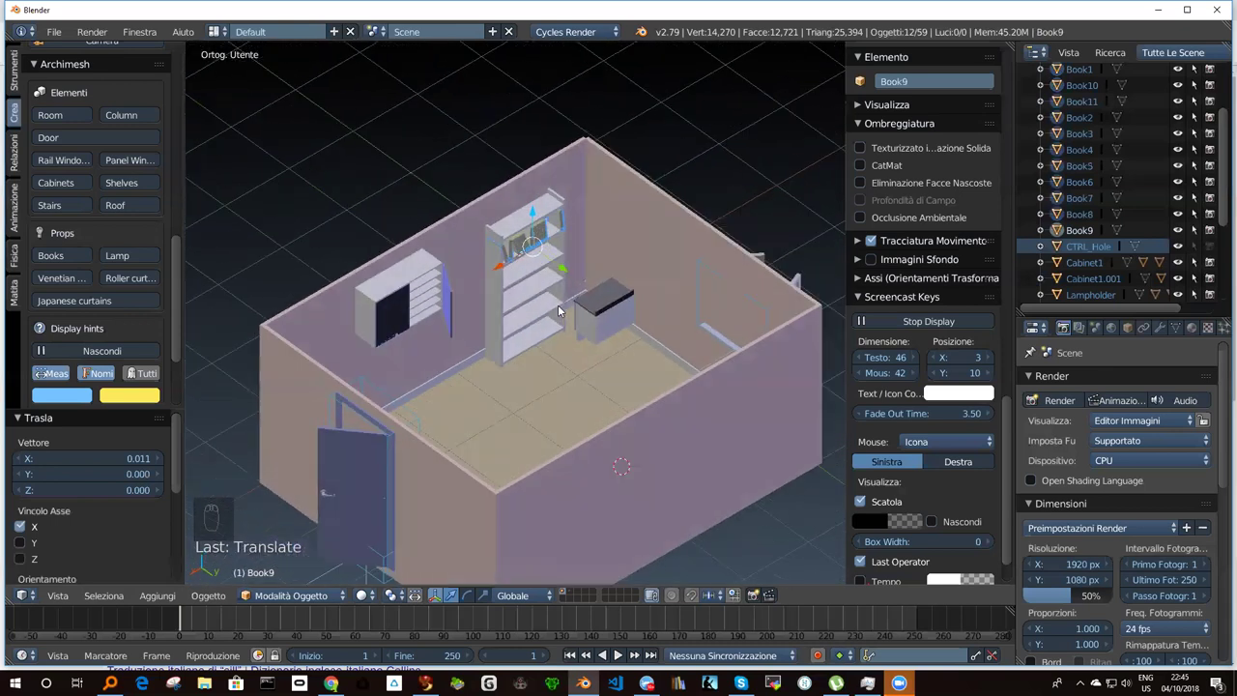
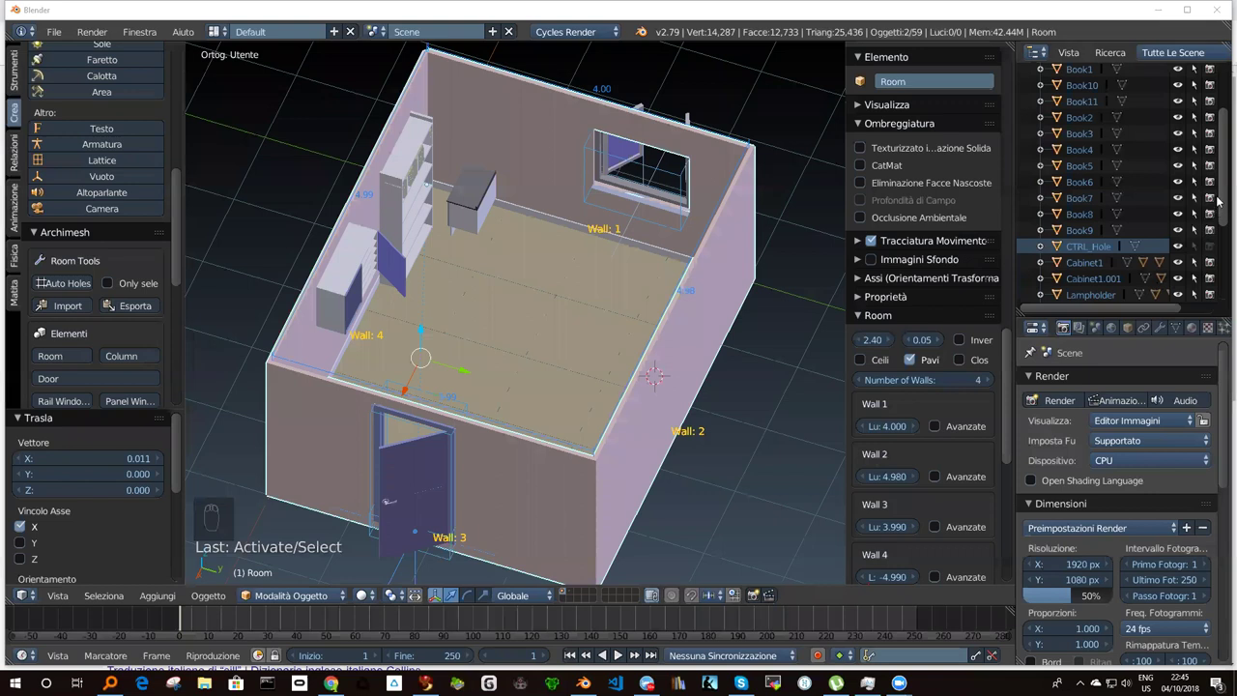
Expand the Room in the Outliner to list its baseboard, floor, door and window groups.
drag(1221, 200, 1066, 182)
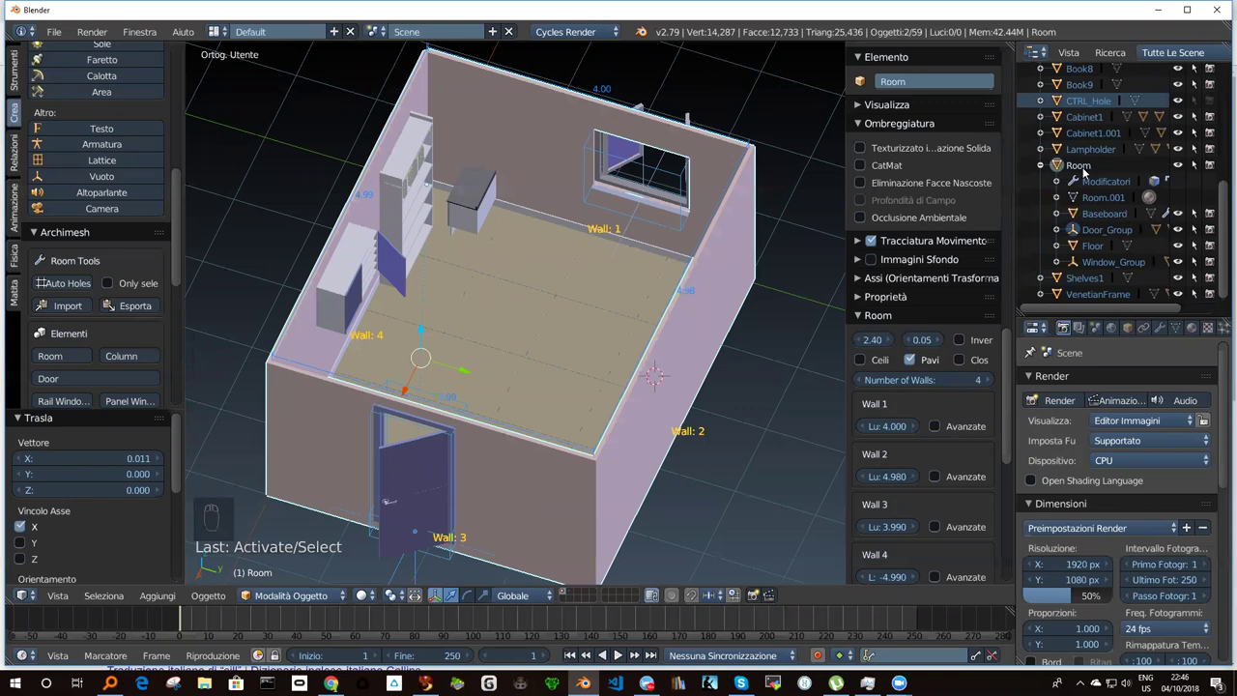
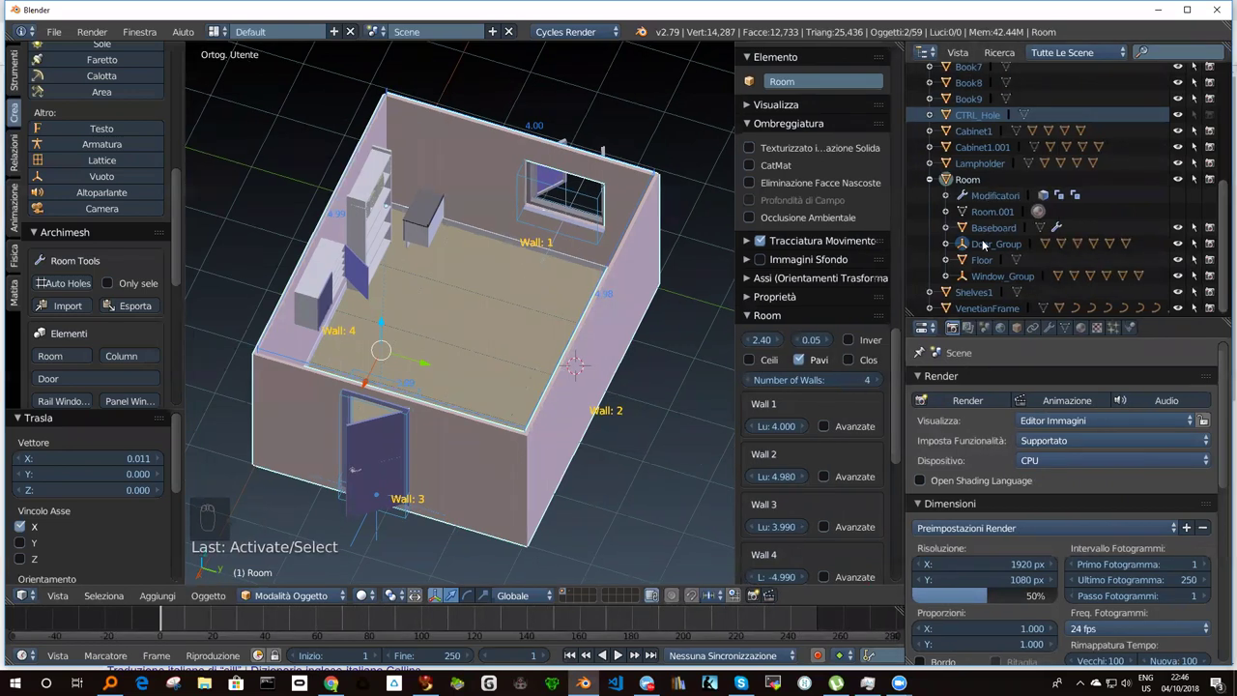
Apply the Solidify modifier and every Boolean hole-cut modifier, emptying the modifier stack.
drag(953, 202, 974, 390)
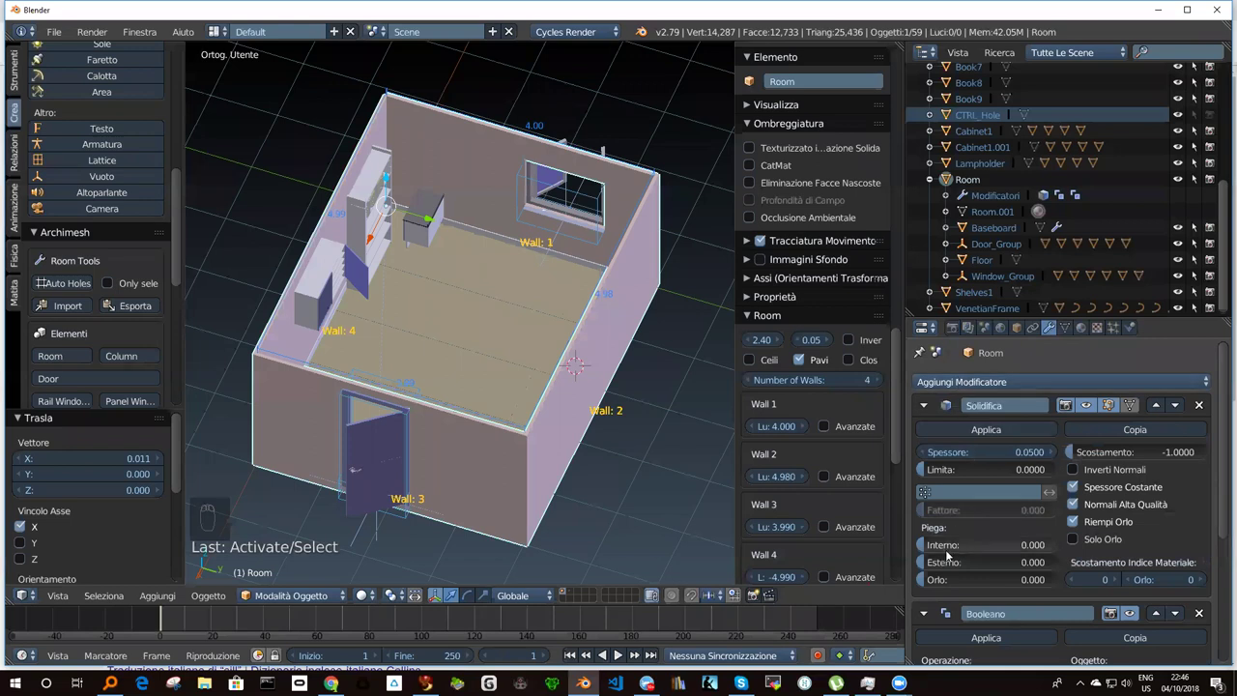
drag(1221, 481, 1216, 505)
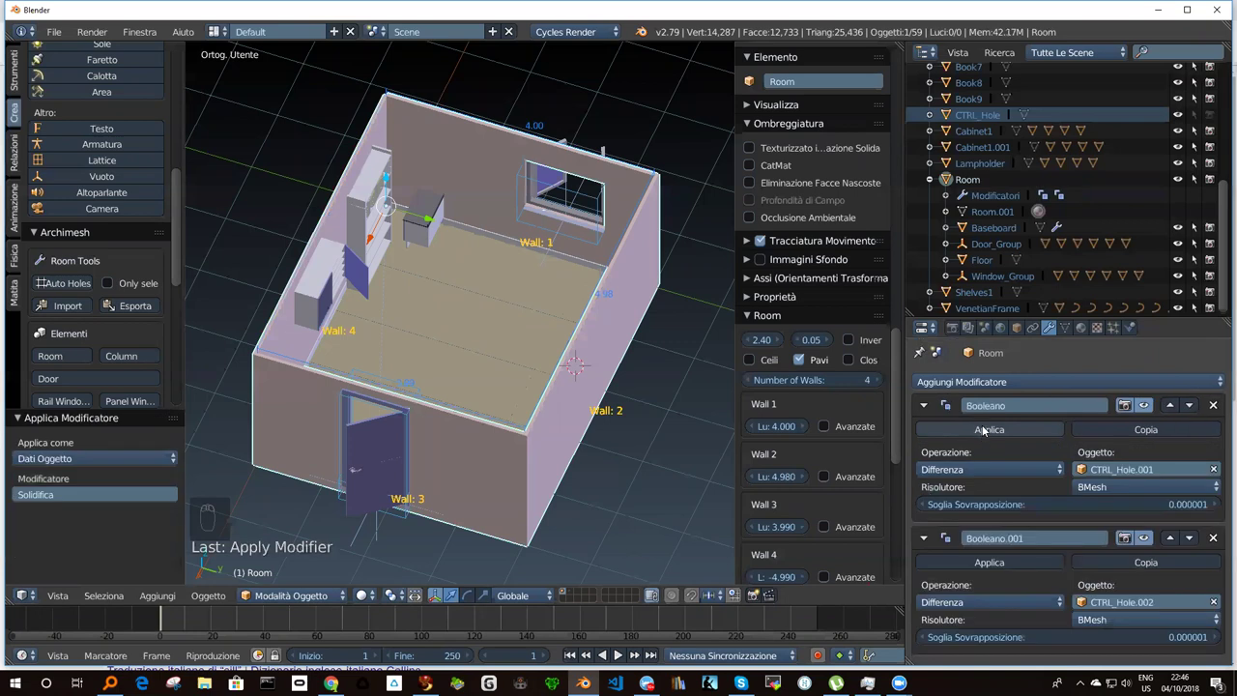
drag(989, 429, 505, 368)
drag(506, 369, 987, 234)
drag(987, 234, 1004, 384)
drag(1005, 384, 1004, 428)
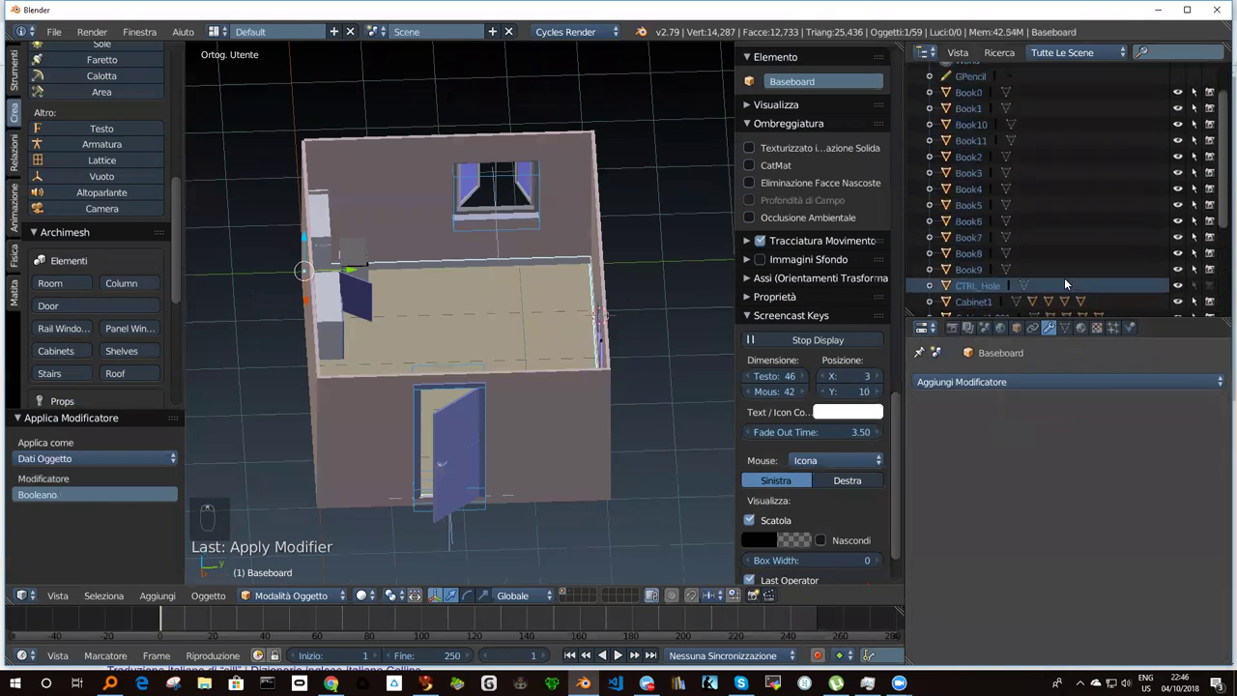
Scroll the Outliner and select the CTRL_Hole helper object.
drag(913, 93, 1221, 173)
drag(1221, 173, 1116, 119)
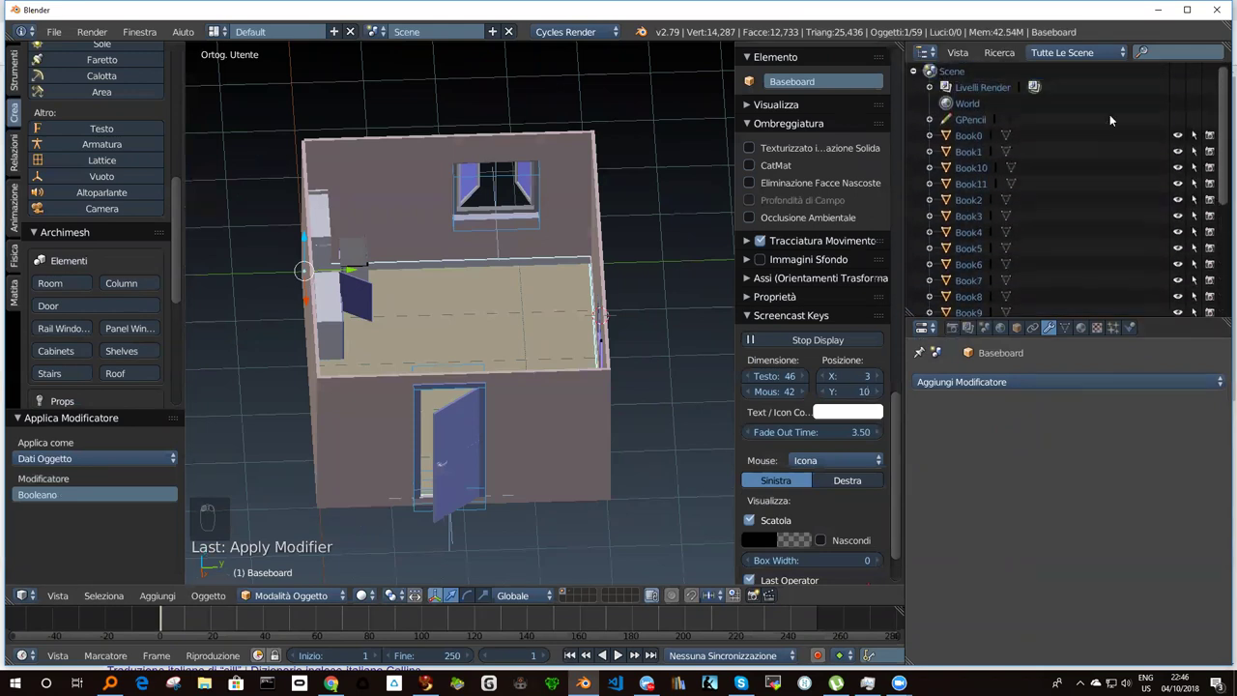
drag(1221, 176, 1213, 264)
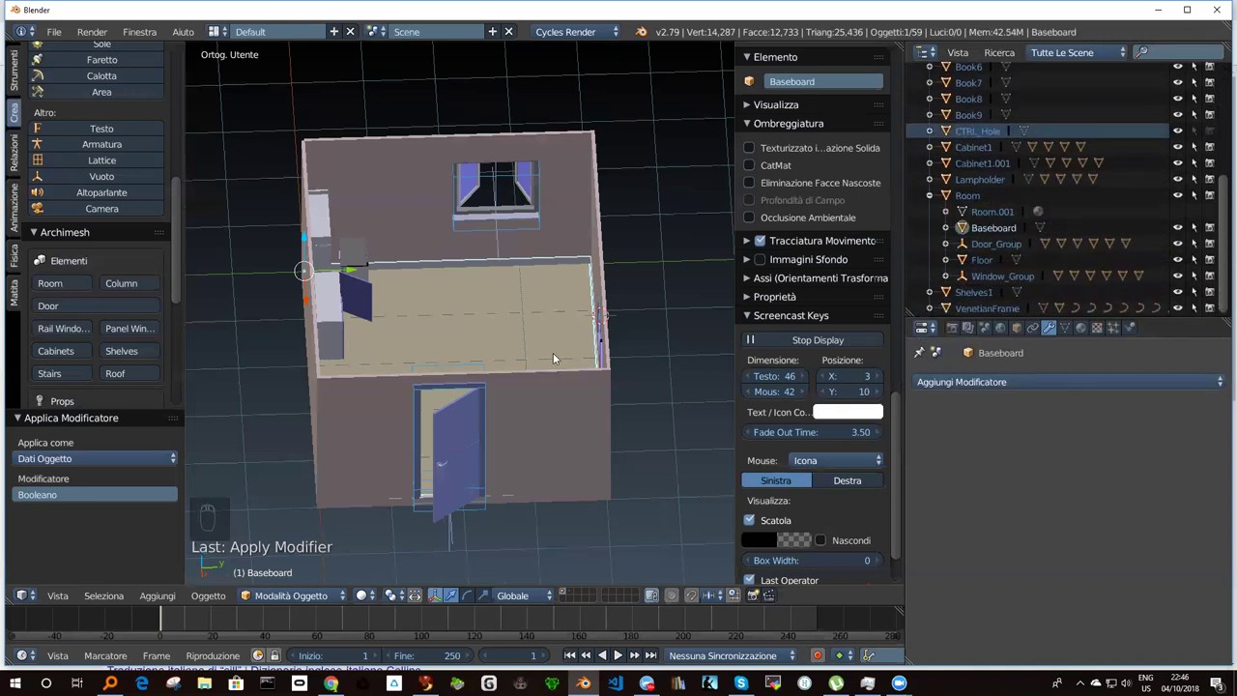
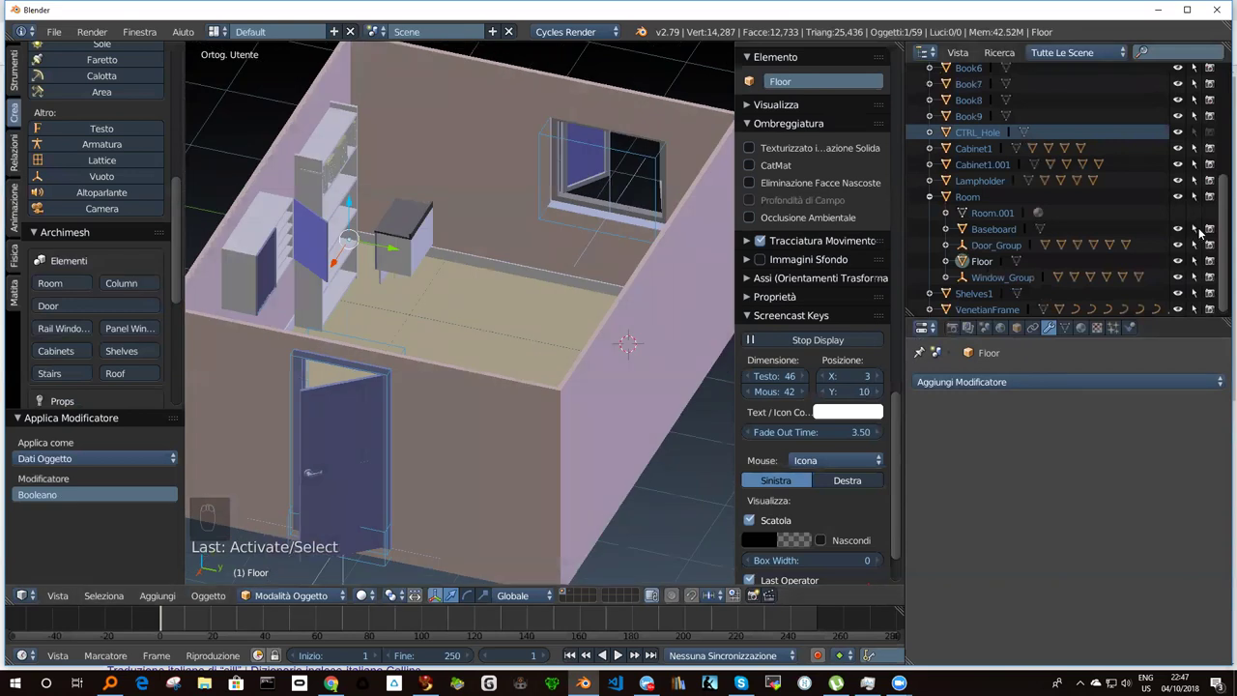
drag(1221, 227, 981, 254)
drag(981, 254, 974, 253)
Delete CTRL_Hole and scroll the Outliner back to the Room hierarchy.
key(x)
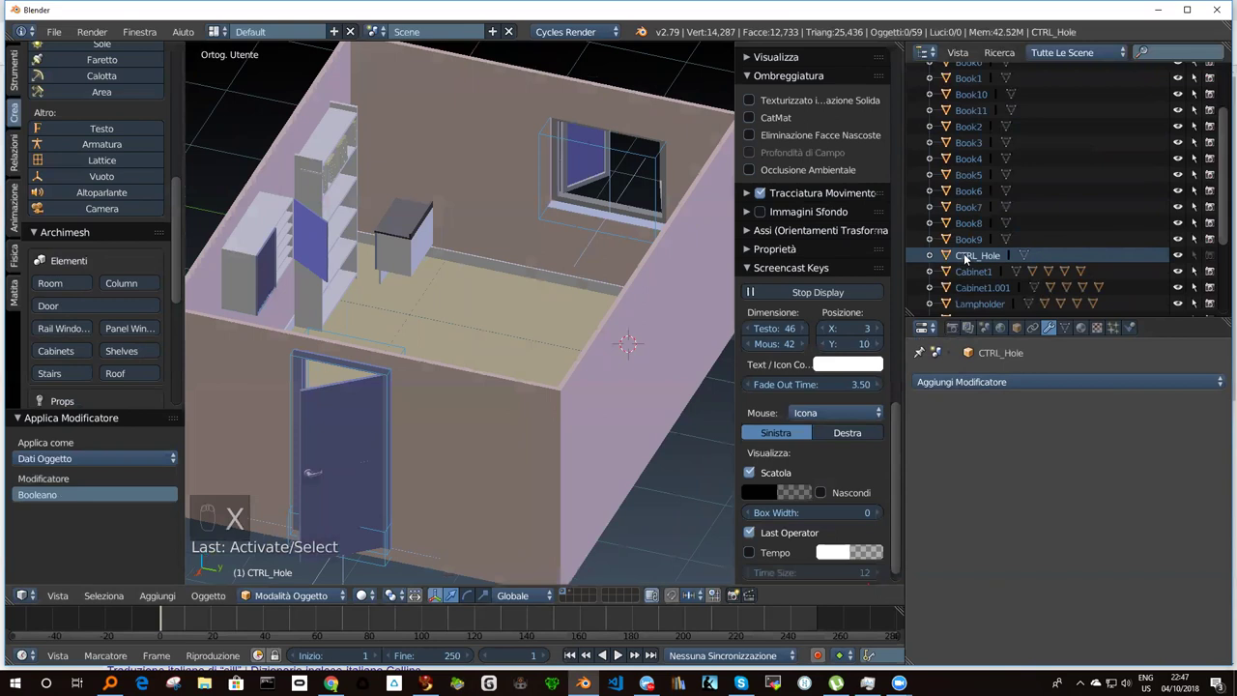
key(x)
drag(963, 256, 924, 191)
drag(963, 256, 897, 160)
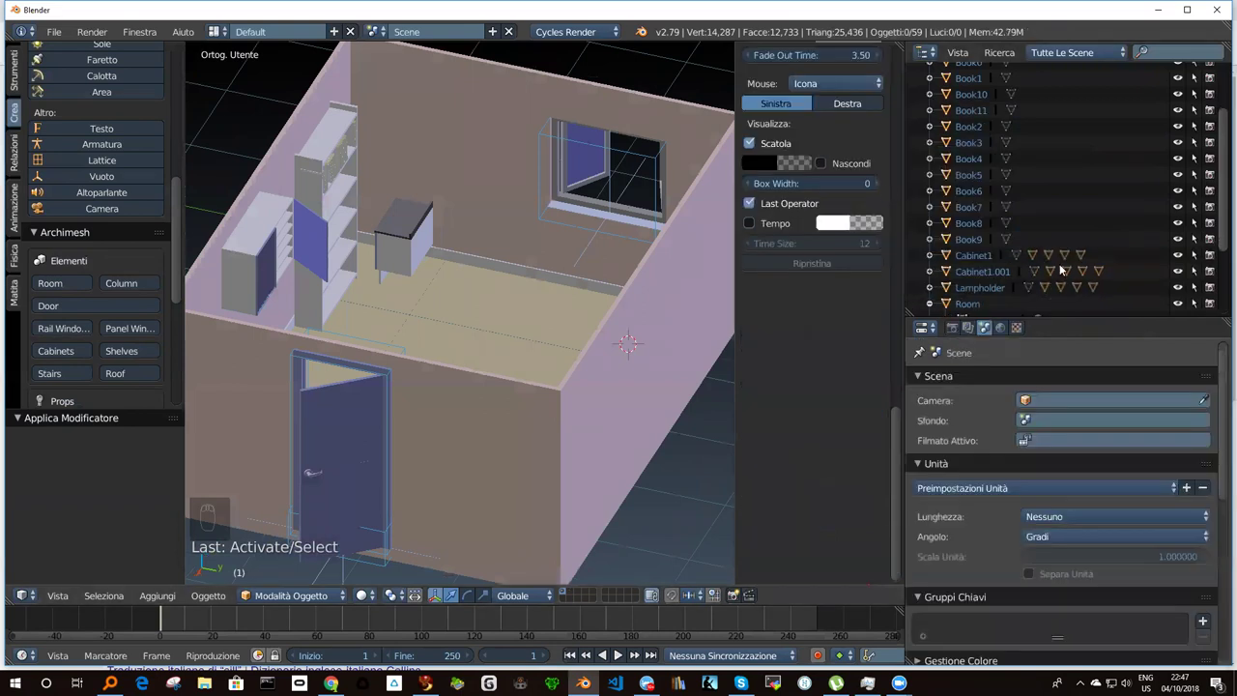
drag(1221, 199, 1216, 261)
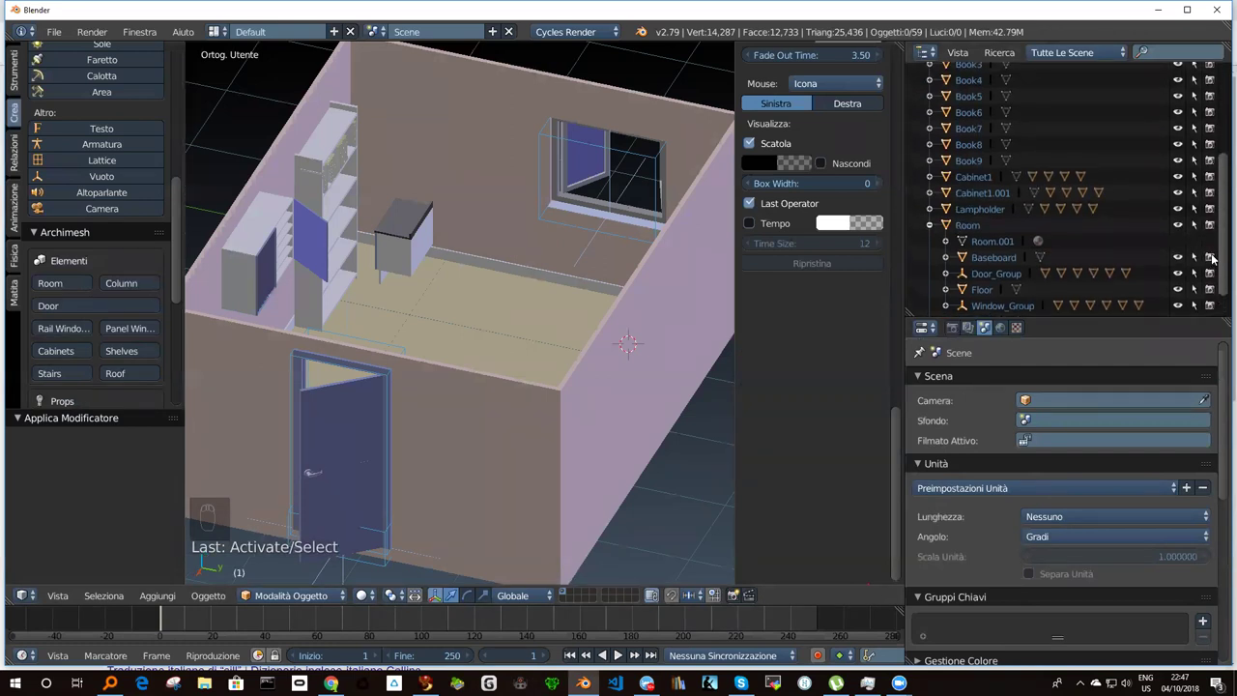
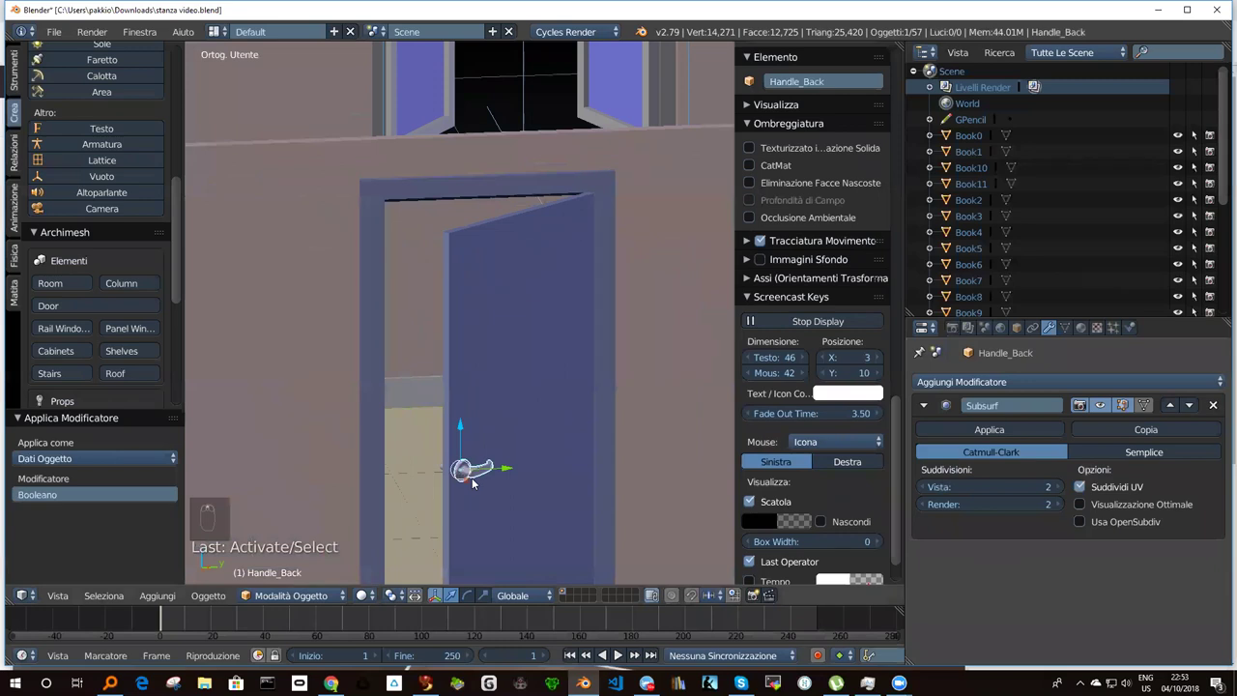
Enter Edit Mode on Handle_Back, showing its 146-vertex mesh up close.
key(Tab)
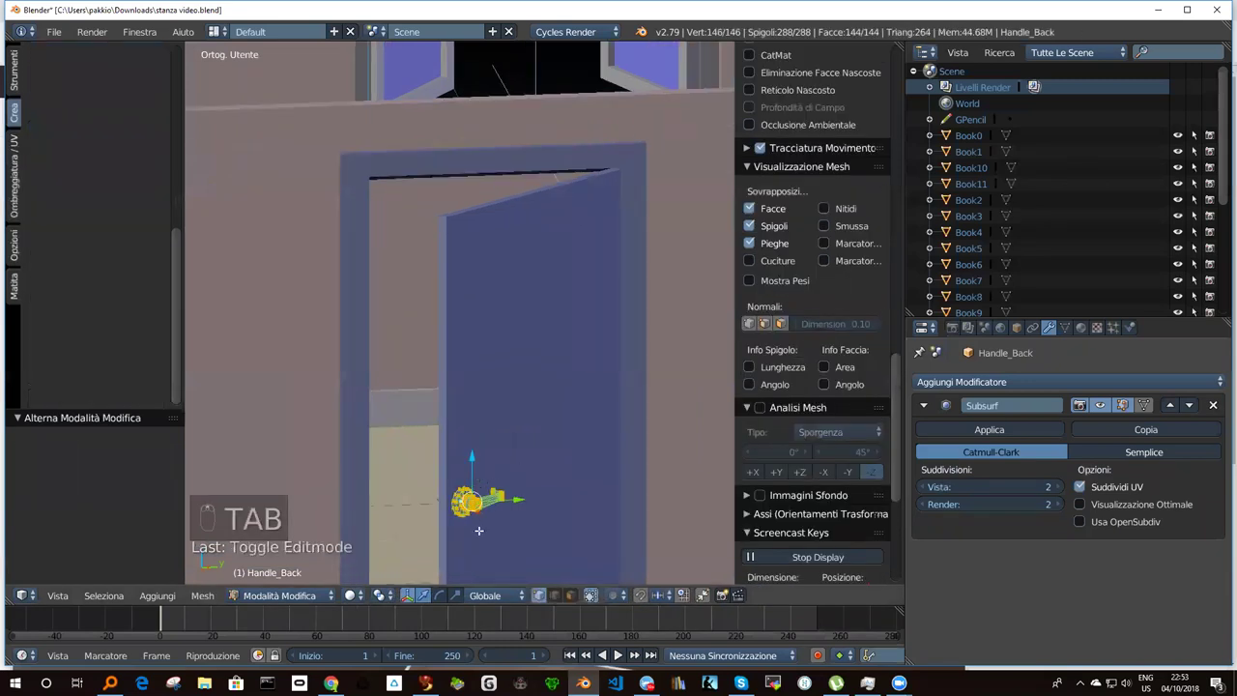
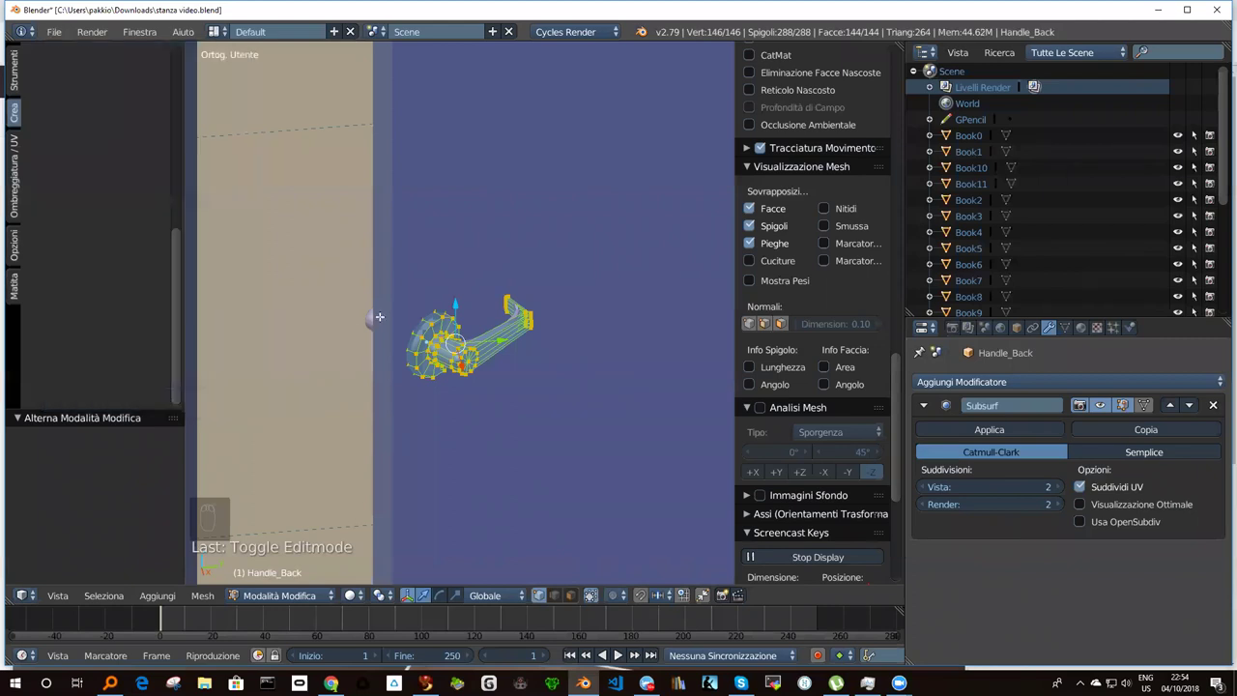
Return Handle_Back to Object Mode and browse the File menu commands.
key(Tab)
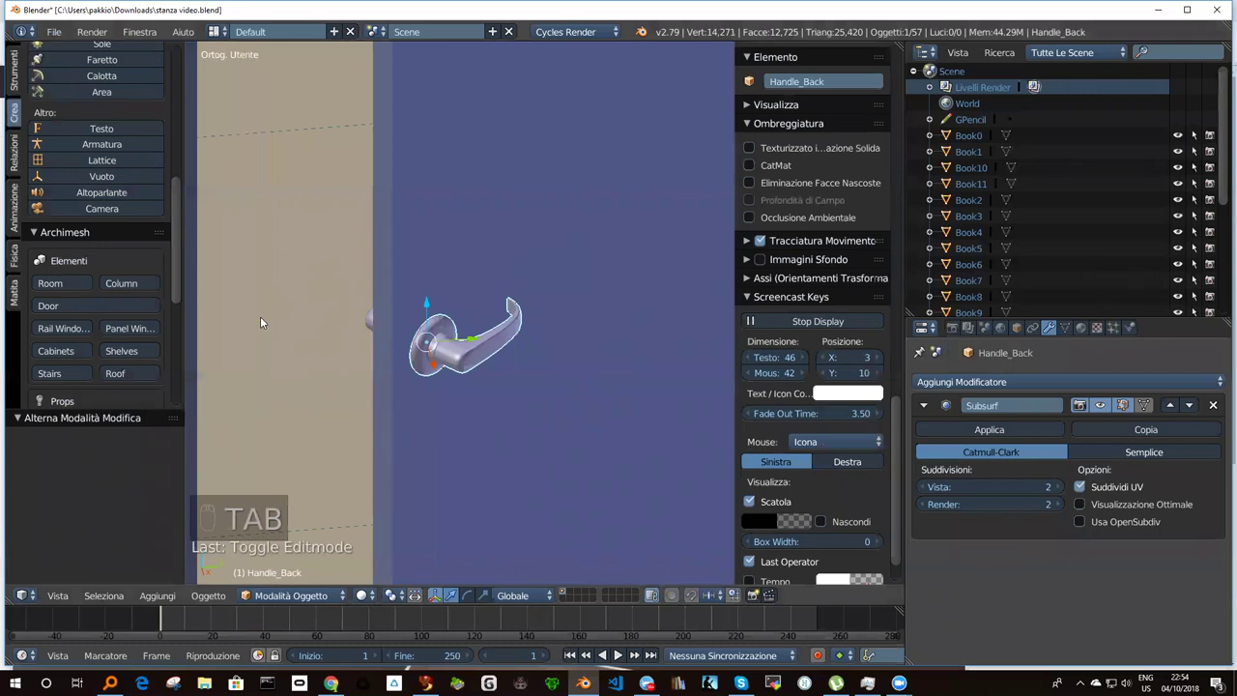
drag(57, 29, 166, 293)
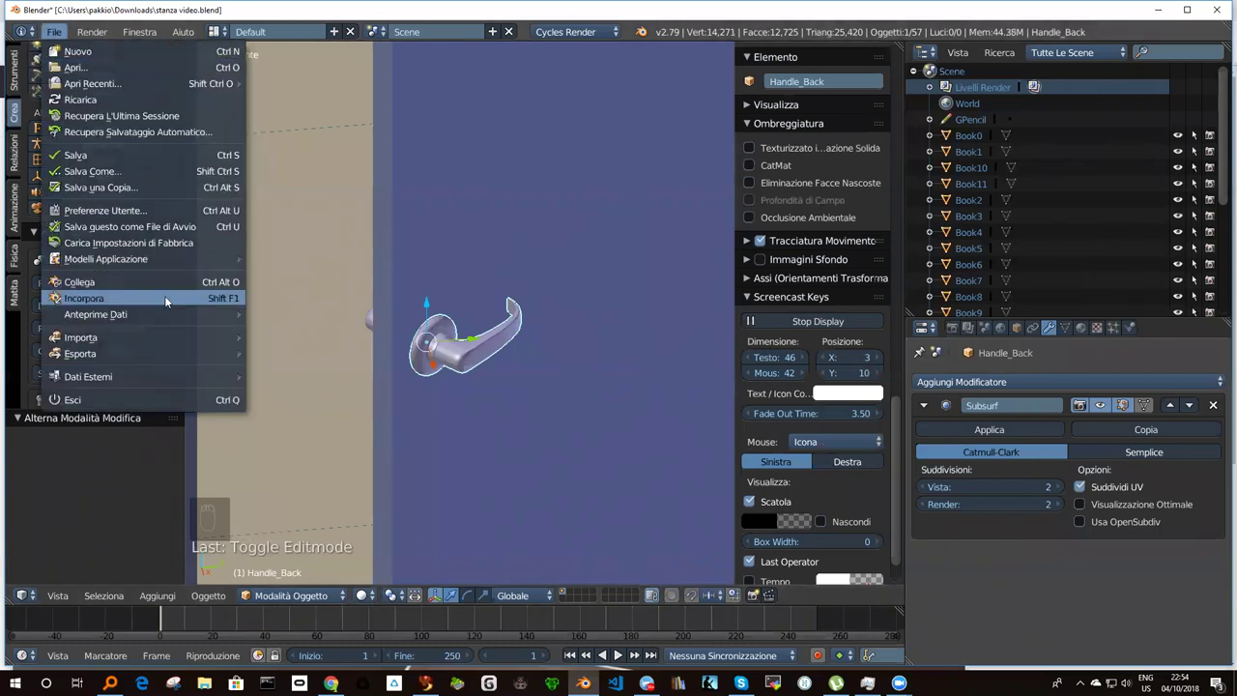
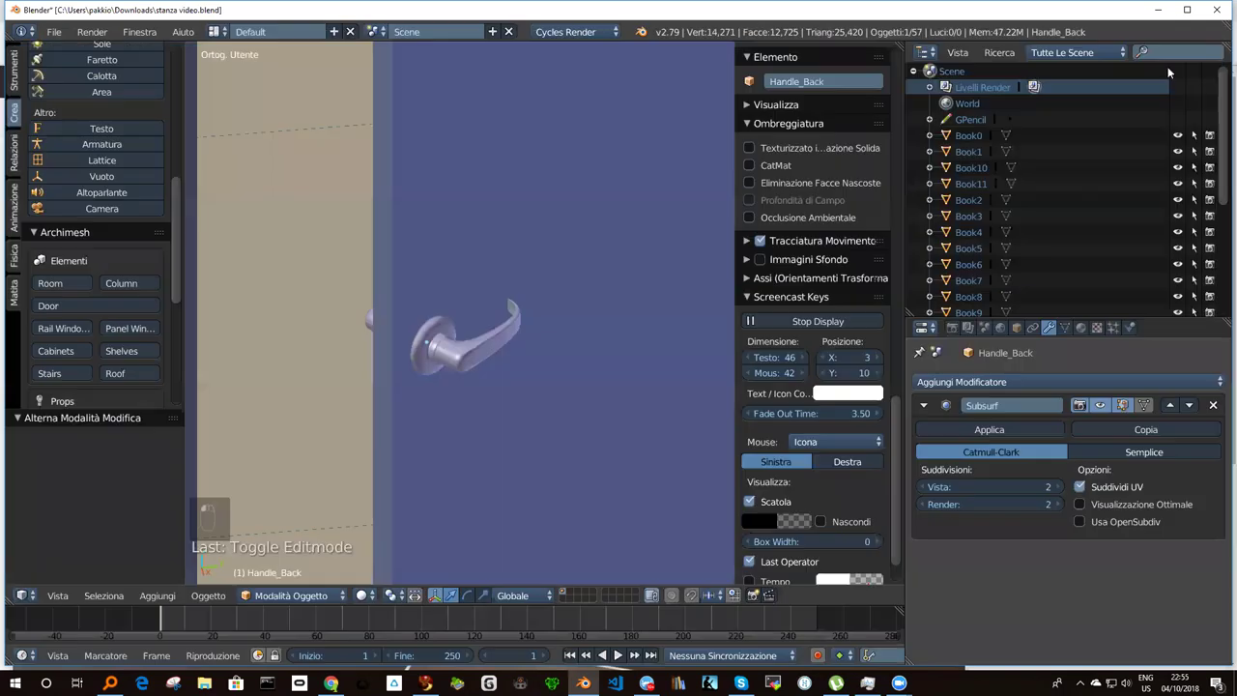
Orbit the room from a low angle, back to the front, then closer over its interior.
drag(546, 187, 630, 237)
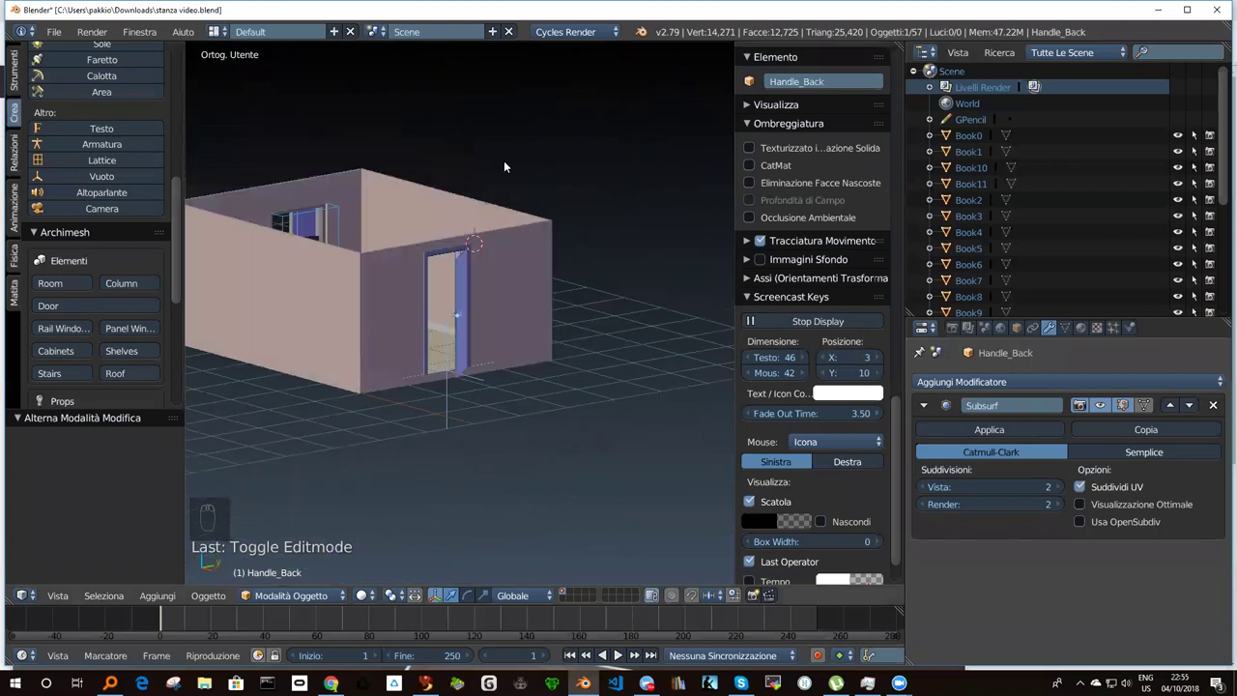
drag(397, 288, 432, 271)
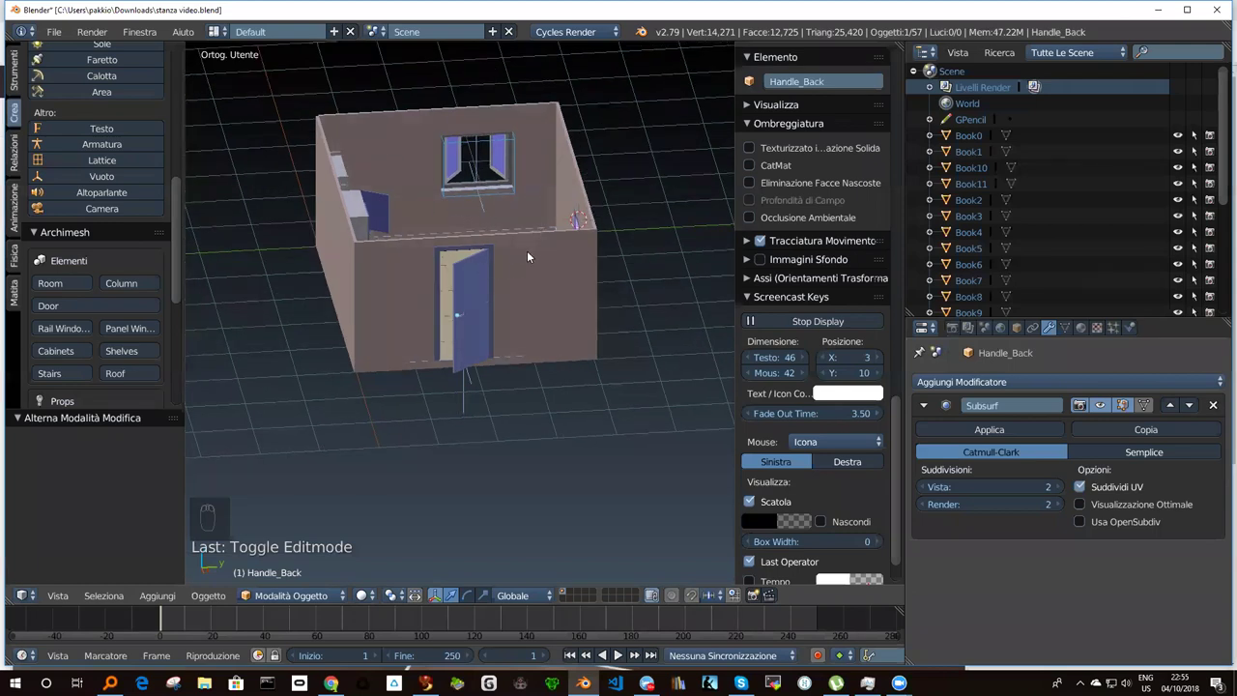
drag(412, 287, 378, 200)
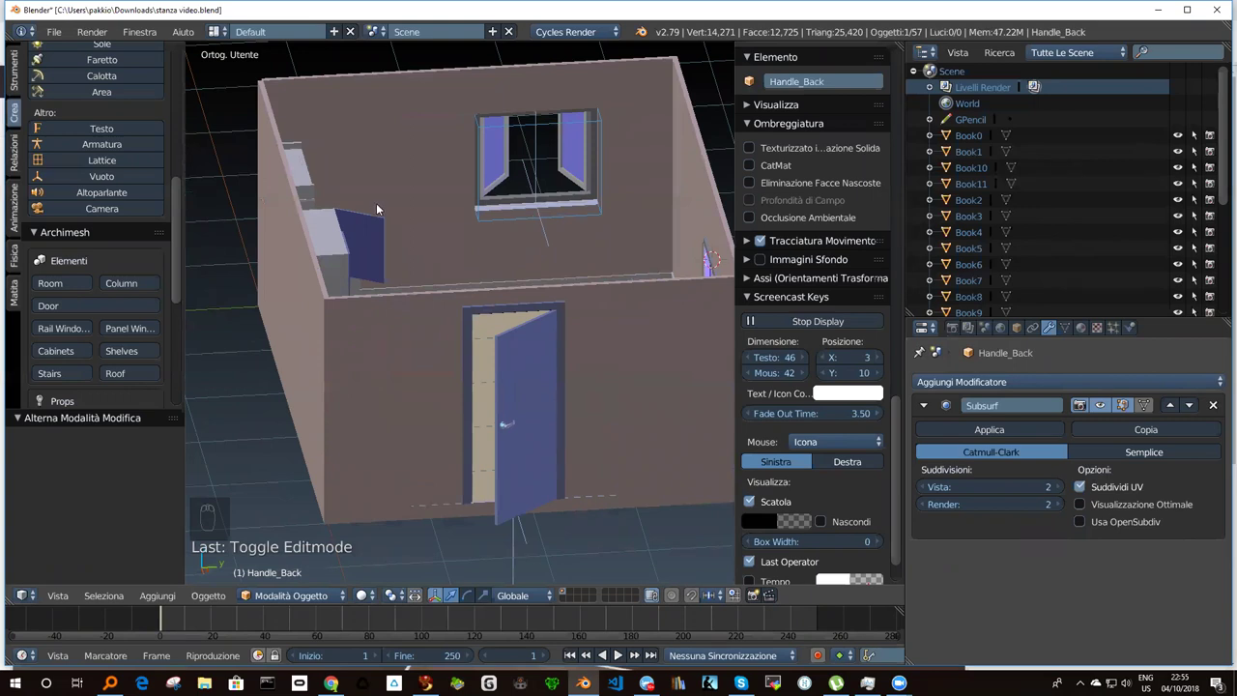